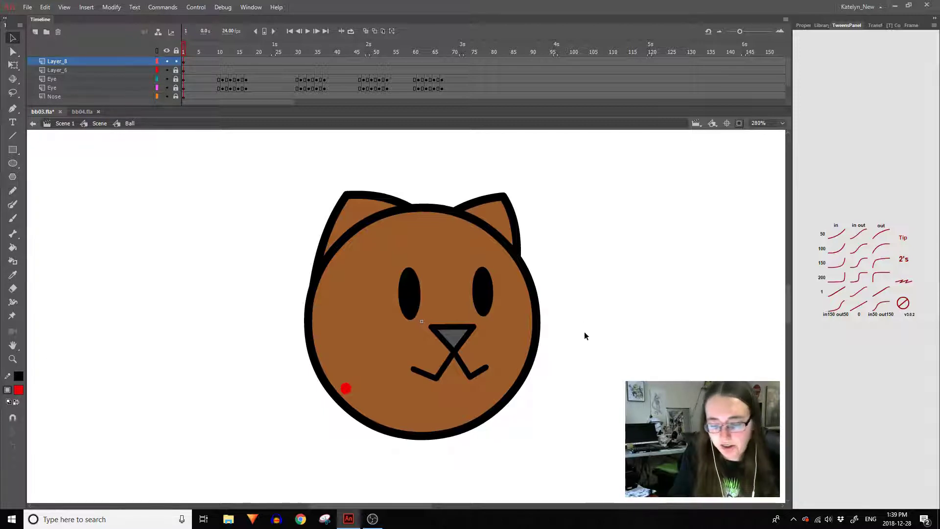
Exit the Ball symbol and return to the main scene with its Ruff, Ball and BG layers.
{"action": "double_click", "coordinate": [584, 340]}
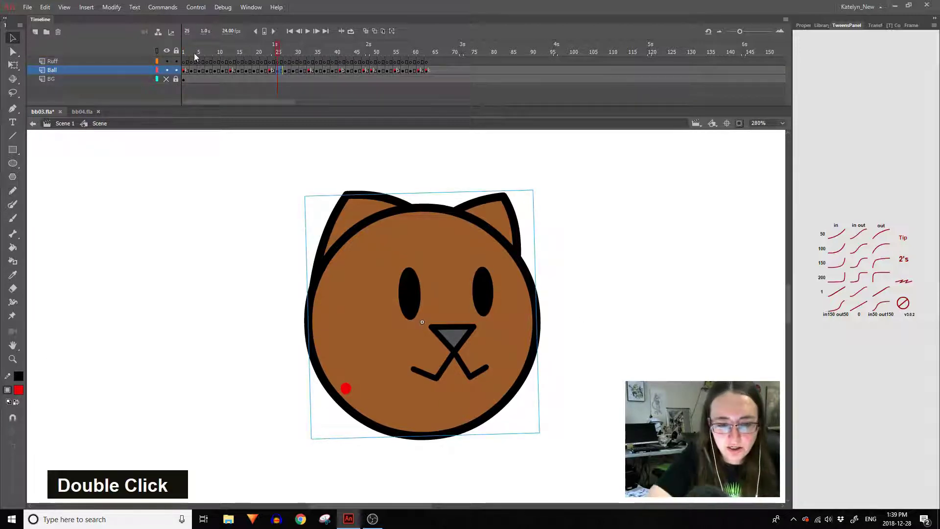
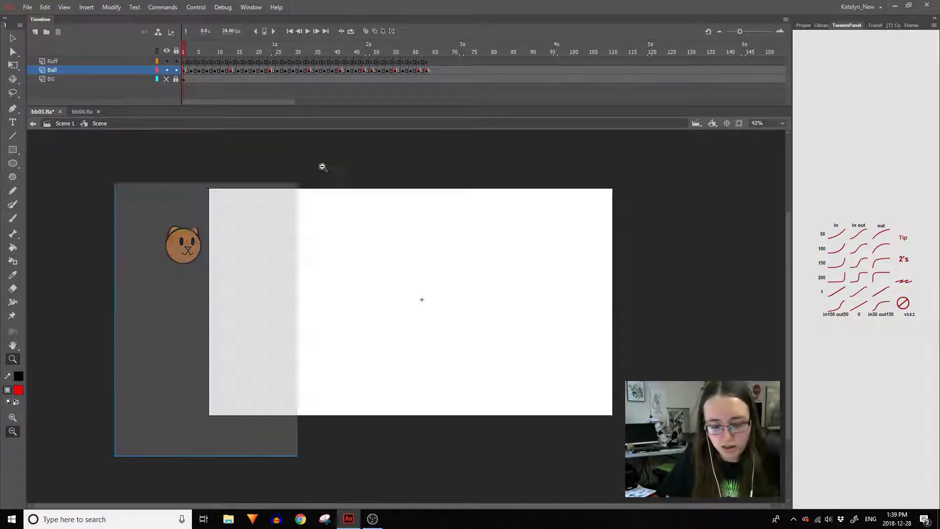
Undo the stray red tail strokes painted on the wrong layer.
{"action": "key", "text": "space"}
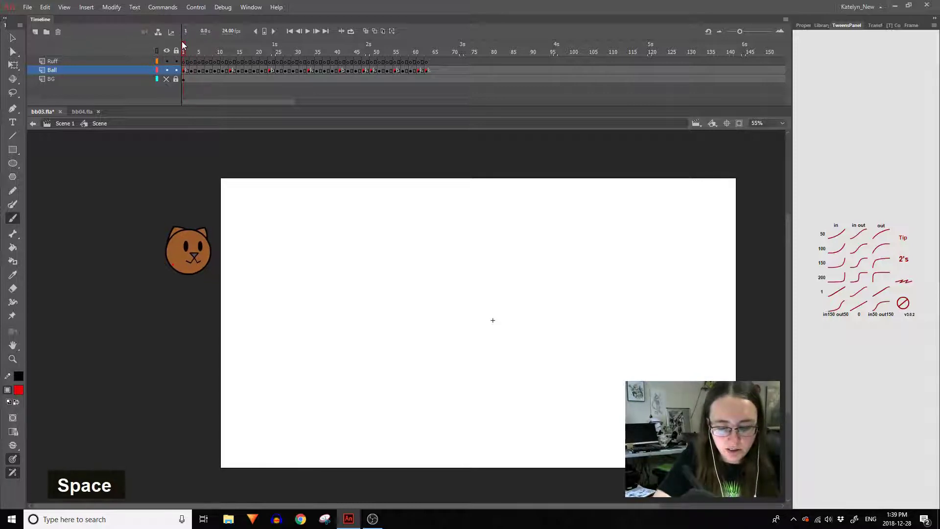
{"action": "key", "text": "ctrl+z"}
{"action": "key", "text": "ctrl+z"}
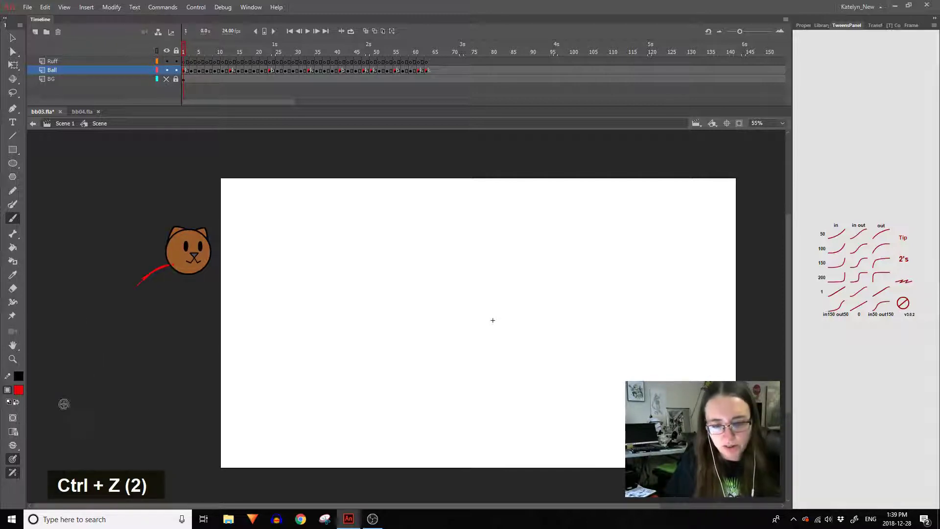
{"action": "key", "text": "ctrl+z"}
{"action": "key", "text": "ctrl+z"}
{"action": "key", "text": "ctrl+z"}
Target the Ruff layer, paint a red tail behind the cat head and step to the next frame.
{"action": "left_click", "coordinate": [177, 66]}
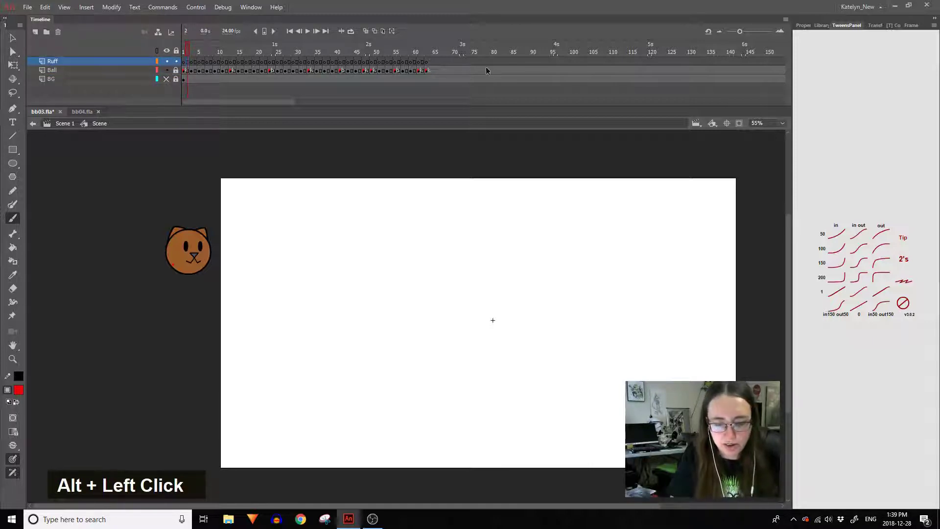
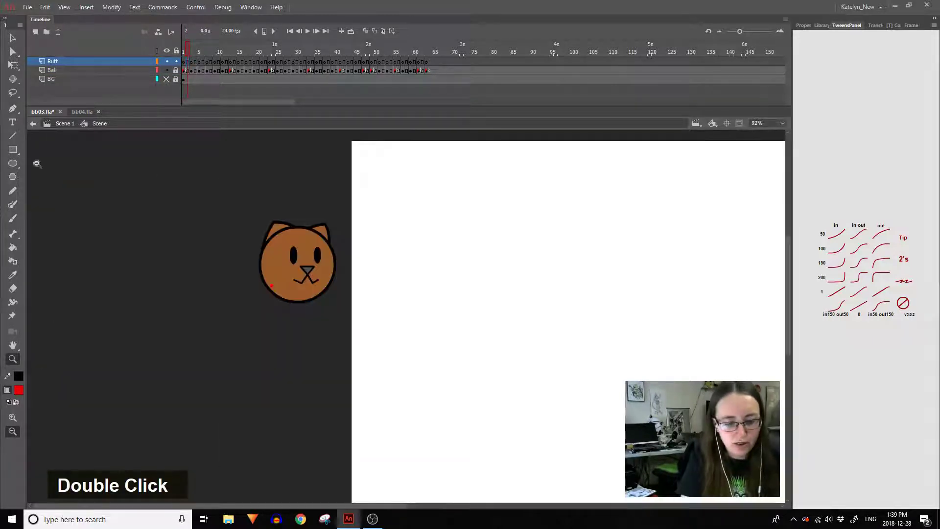
{"action": "key", "text": "ctrl+z"}
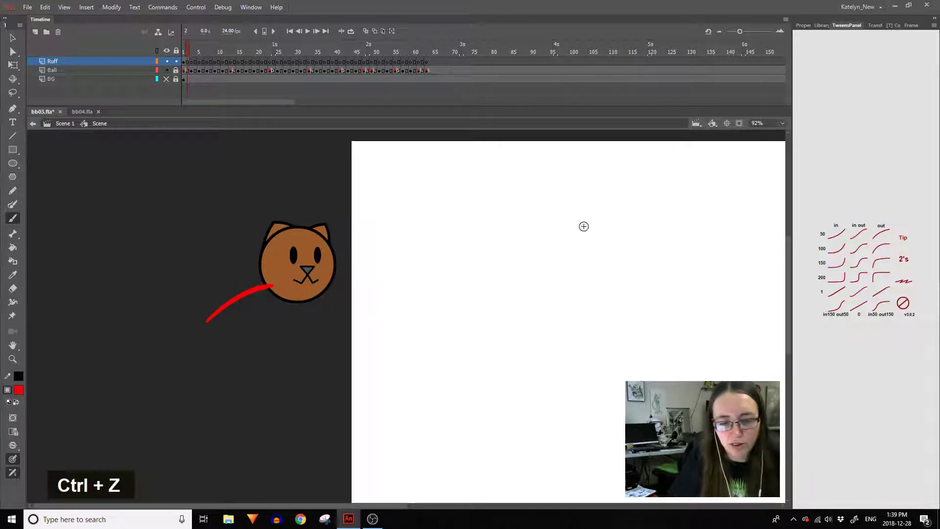
{"action": "key", "text": "]"}
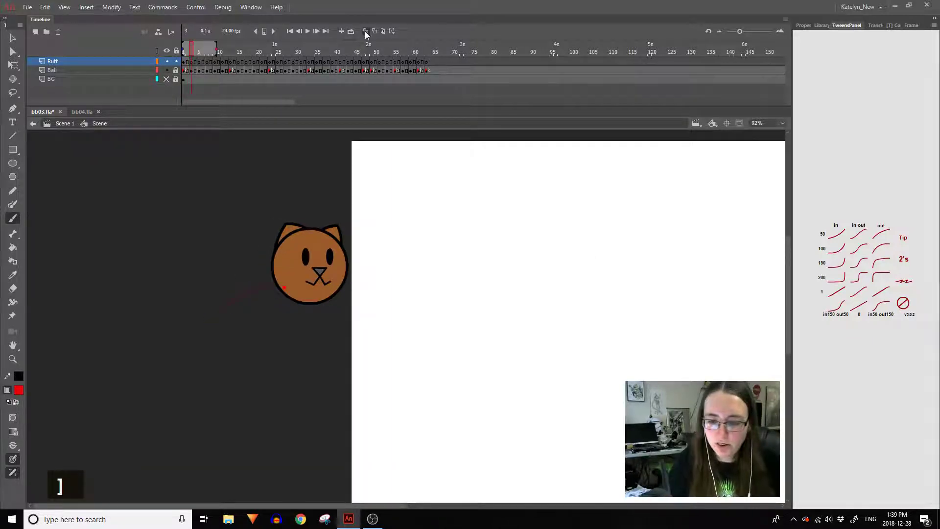
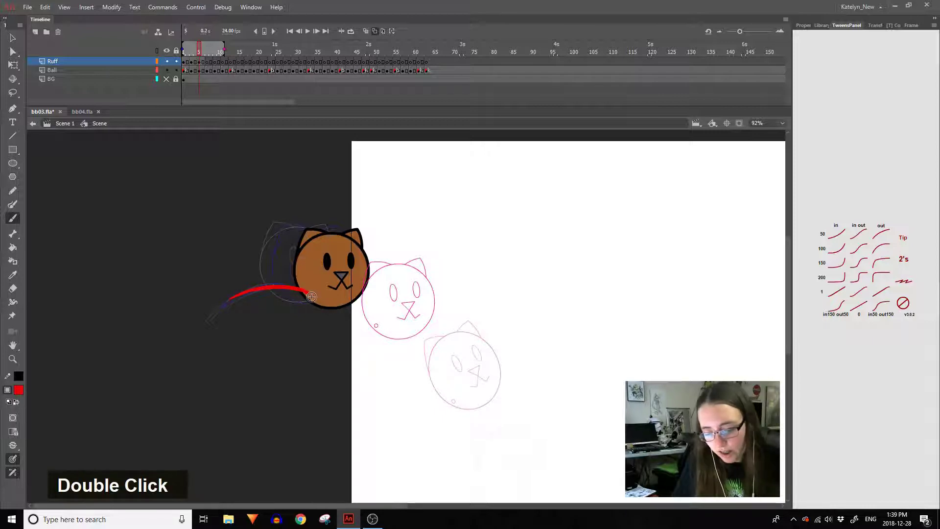
Brush a red tail behind the cat head on the next ball keyframes, redoing strokes that miss.
{"action": "key", "text": "]"}
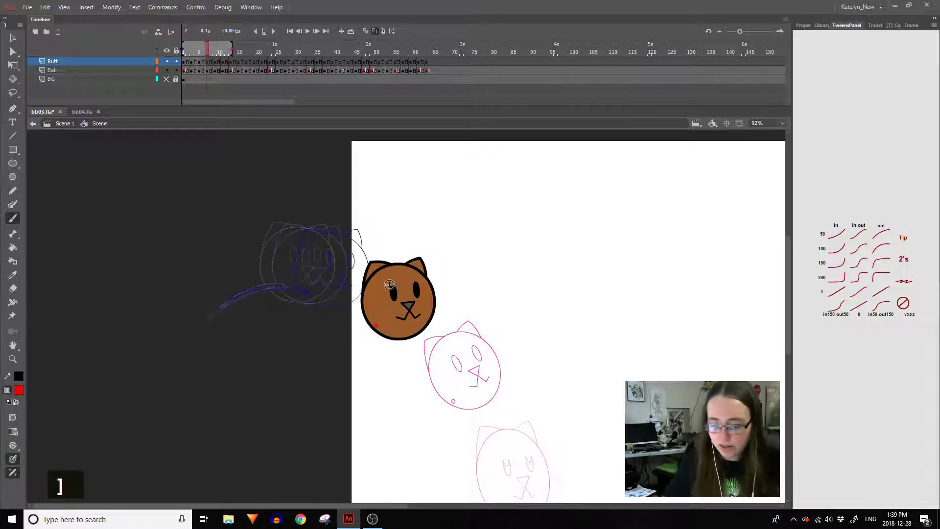
{"action": "key", "text": "ctrl+z"}
{"action": "key", "text": "ctrl+z"}
{"action": "key", "text": "ctrl+z"}
{"action": "double_click", "coordinate": [716, 488]}
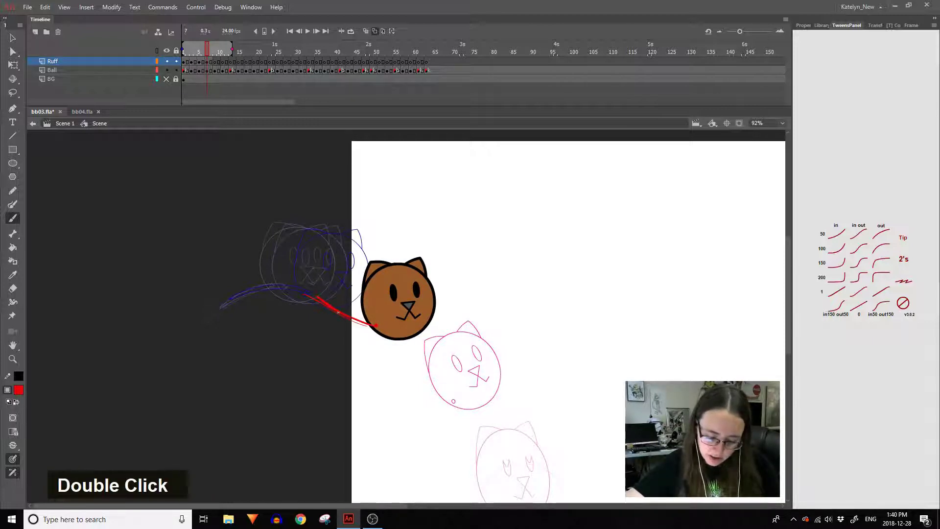
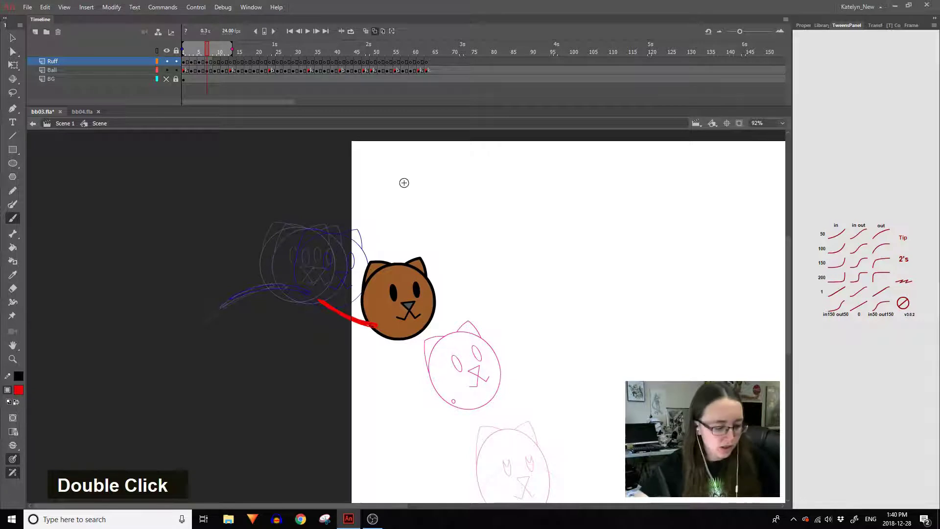
{"action": "key", "text": "]"}
{"action": "key", "text": "space"}
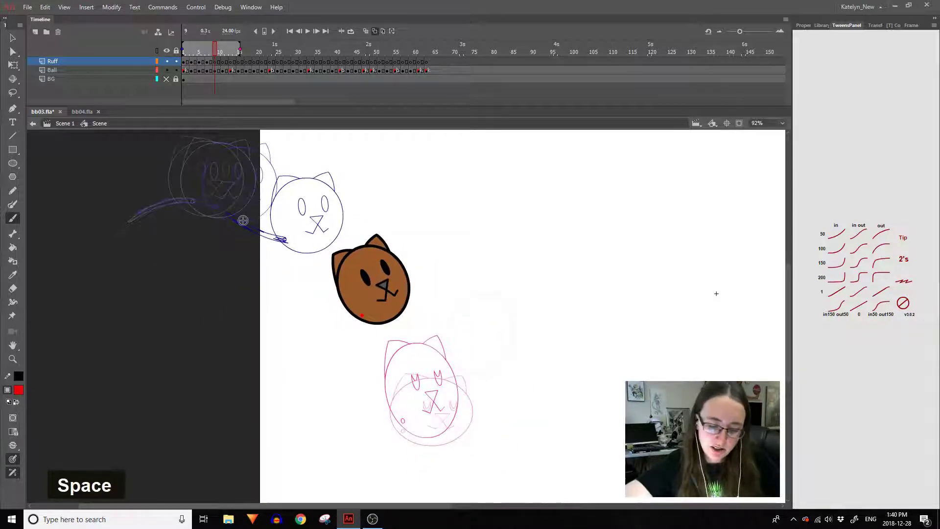
{"action": "key", "text": "ctrl+z"}
{"action": "key", "text": "ctrl+z"}
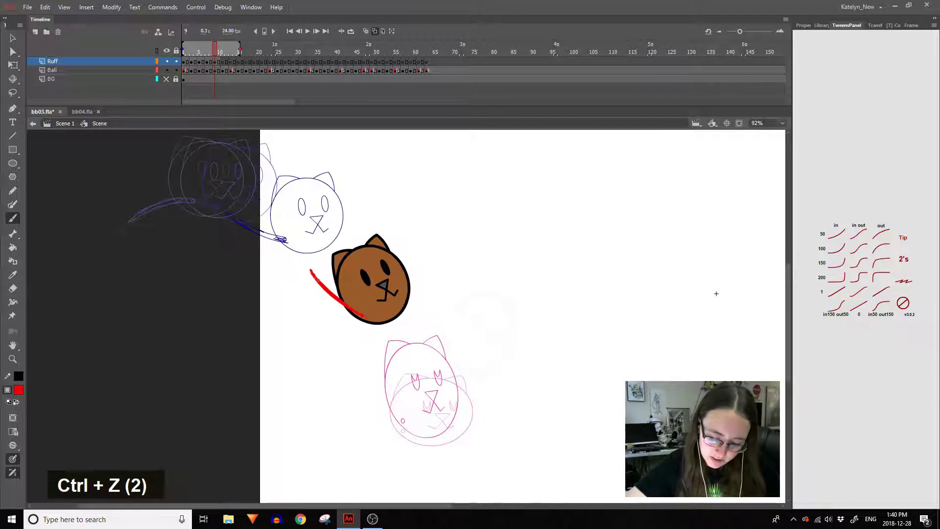
Step back through the frames to review the drawn tails.
{"action": "key", "text": "["}
{"action": "key", "text": "]"}
{"action": "key", "text": "["}
{"action": "key", "text": "["}
{"action": "key", "text": "["}
{"action": "key", "text": "space"}
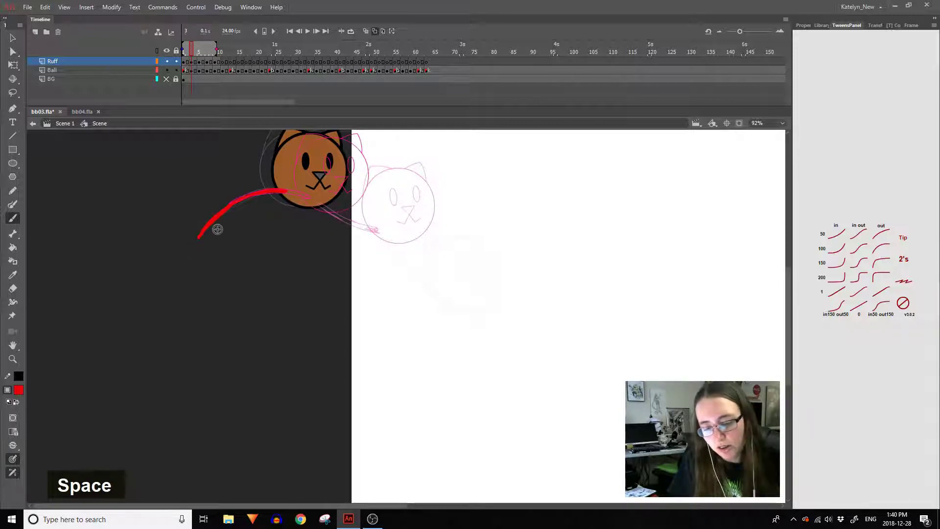
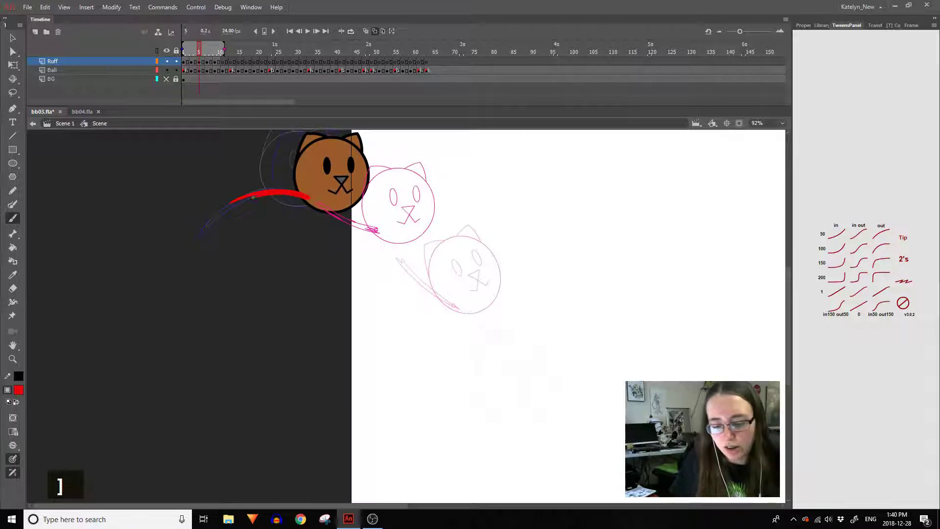
Redo the middle keyframes' tails longer, erasing excess where they overshoot.
{"action": "key", "text": "ctrl+z"}
{"action": "key", "text": "ctrl+z"}
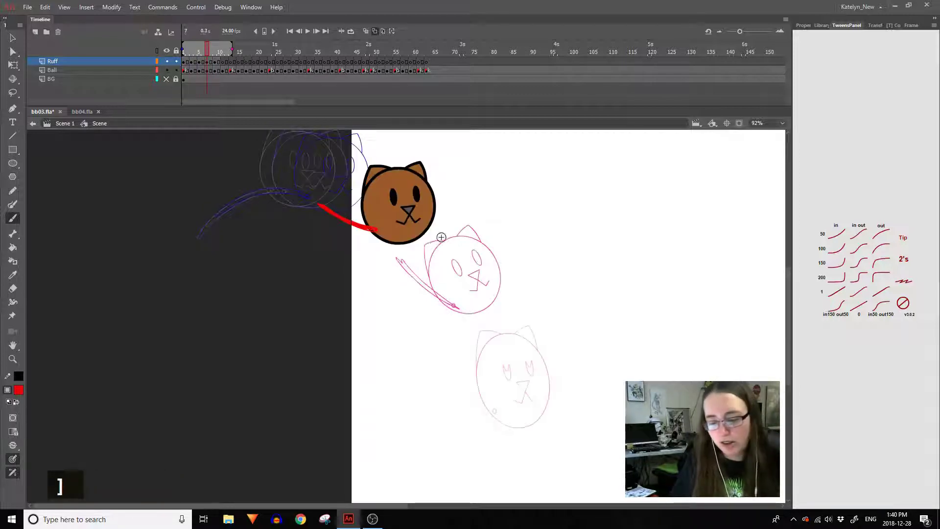
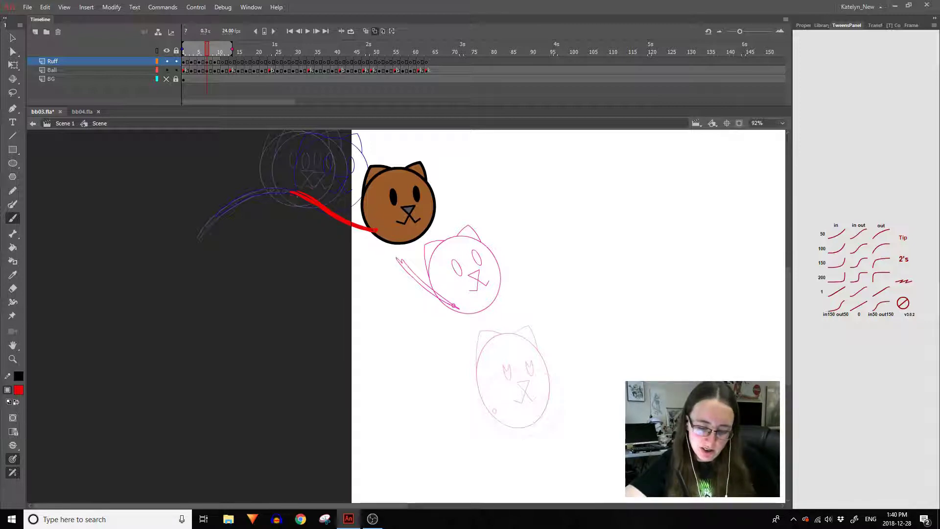
{"action": "key", "text": "ctrl+z"}
{"action": "key", "text": "e"}
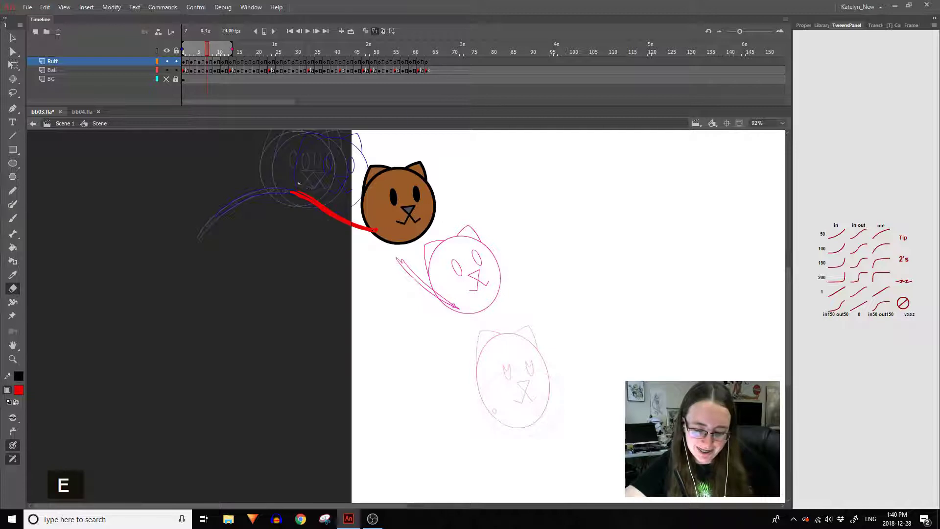
Paint the falling cat head's long trailing tail joining the prior tail's end, then advance a frame.
{"action": "key", "text": "b"}
{"action": "key", "text": "ctrl+z"}
{"action": "key", "text": "ctrl+z"}
{"action": "key", "text": "e"}
{"action": "key", "text": "]"}
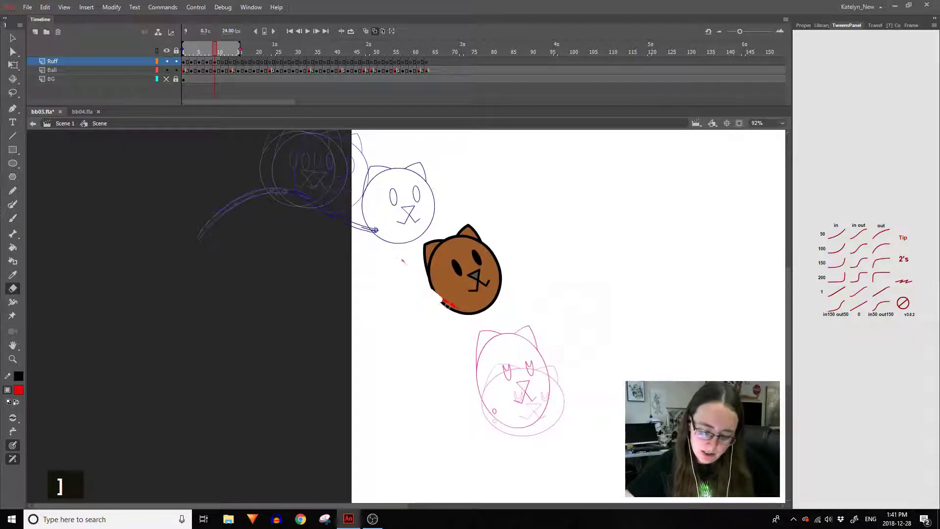
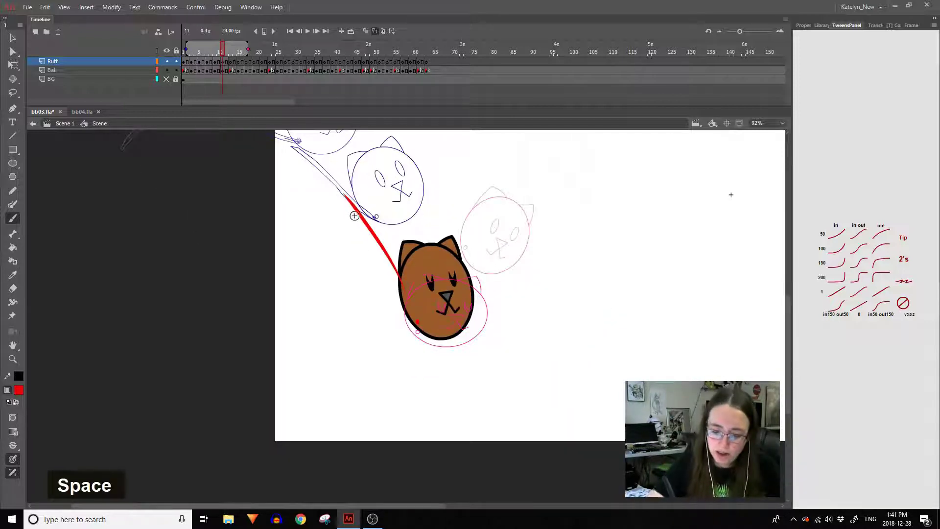
Draw the red tail curving down behind the rising cat head on the first post-bounce frame, checking it against neighbours.
{"action": "key", "text": "ctrl+z"}
{"action": "key", "text": "ctrl+z"}
{"action": "key", "text": "ctrl+z"}
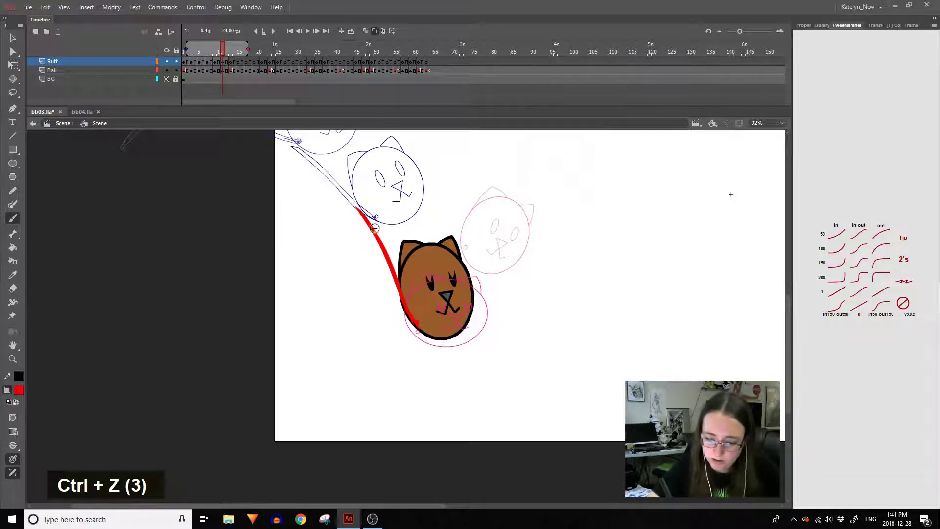
{"action": "key", "text": "]"}
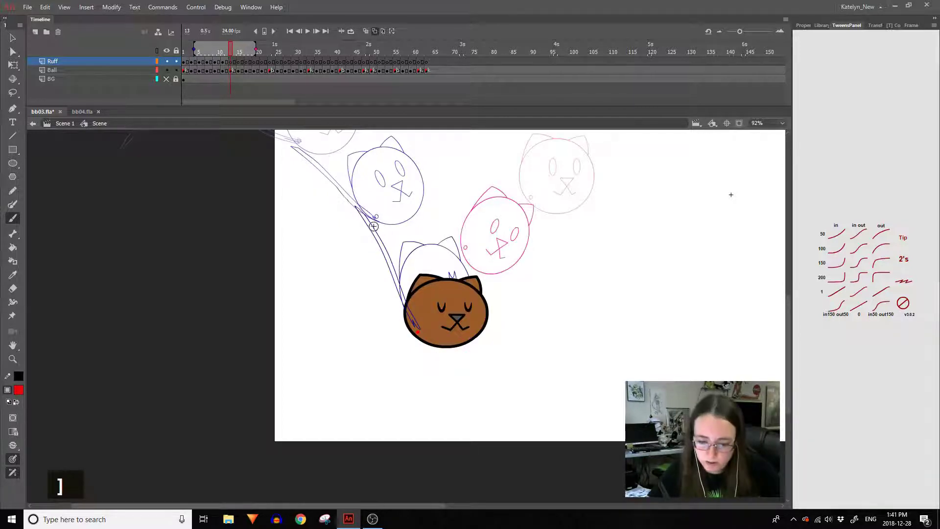
{"action": "key", "text": "["}
{"action": "key", "text": "]"}
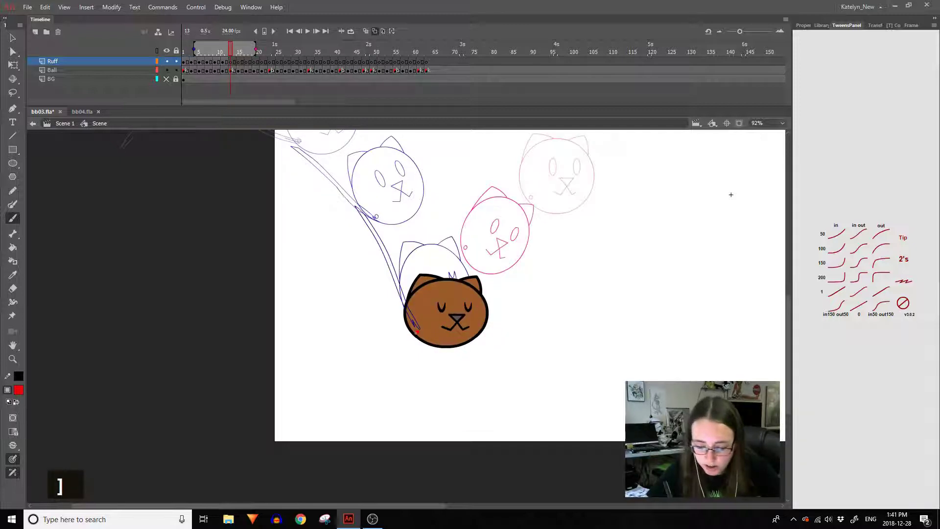
{"action": "key", "text": "["}
{"action": "key", "text": "]"}
{"action": "key", "text": "["}
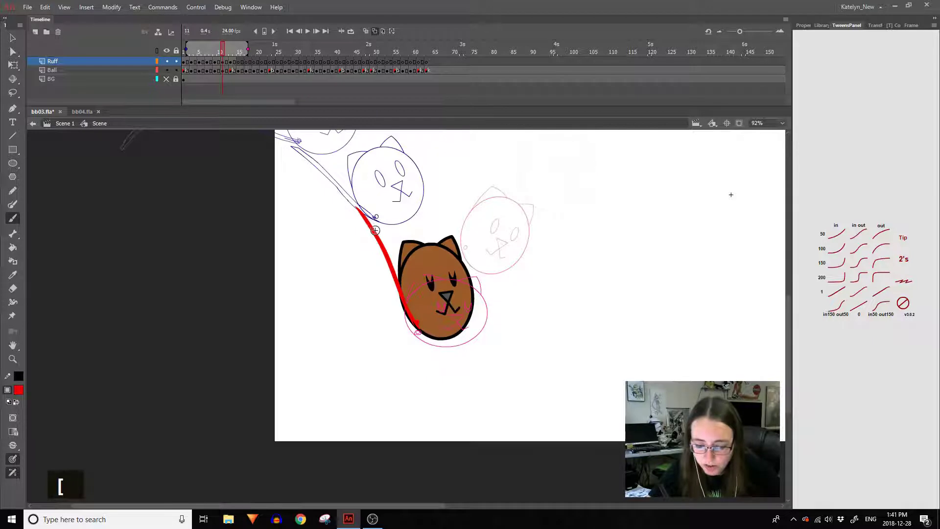
{"action": "key", "text": "]"}
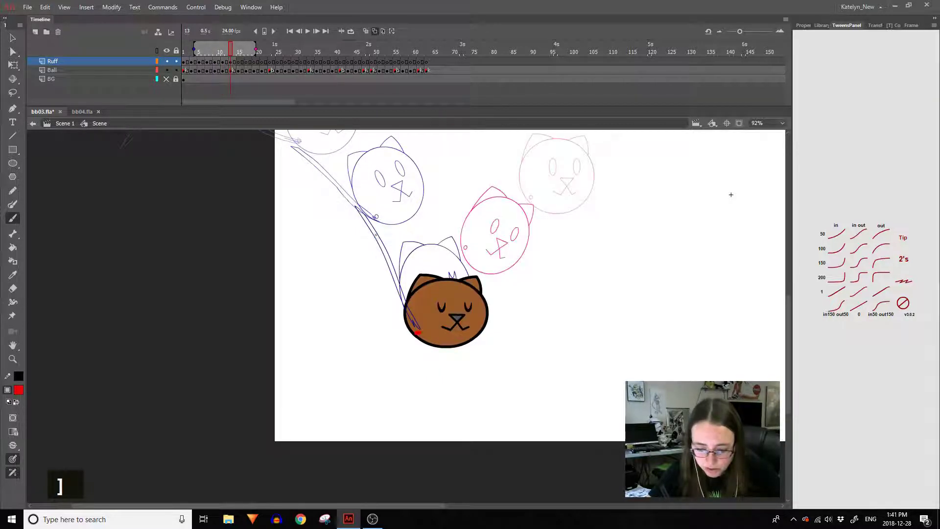
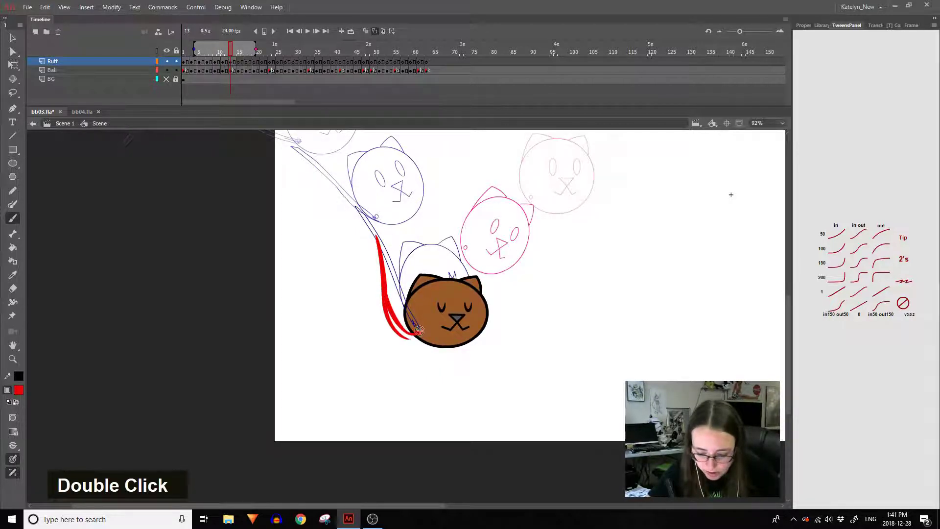
{"action": "key", "text": "ctrl+z"}
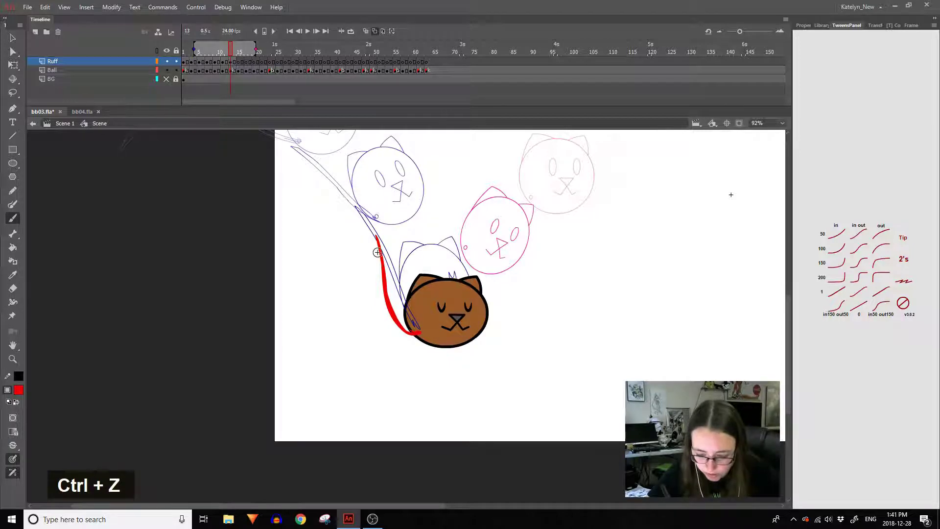
Paint the tail on the next rising frames along the previous tail's path, undoing misplaced strokes.
{"action": "key", "text": "["}
{"action": "key", "text": "]"}
{"action": "key", "text": "]"}
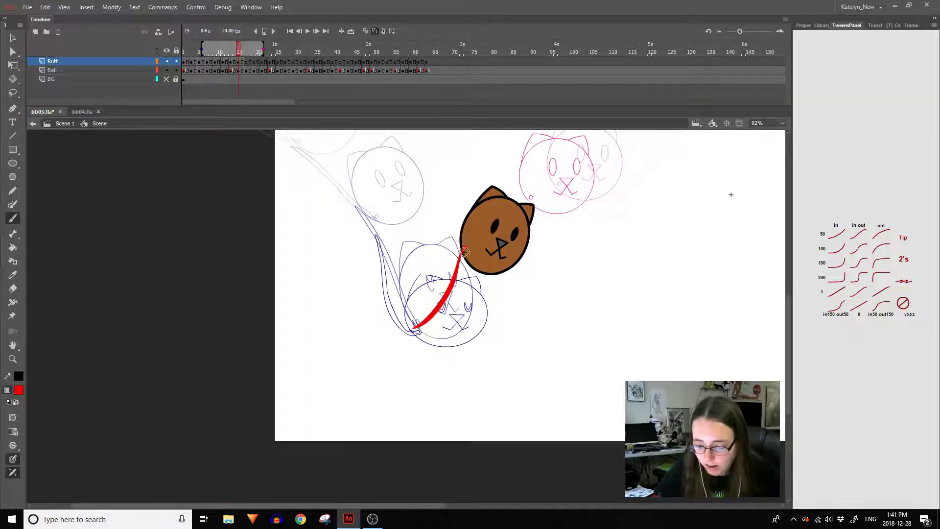
{"action": "key", "text": "ctrl+z"}
{"action": "key", "text": "ctrl+z"}
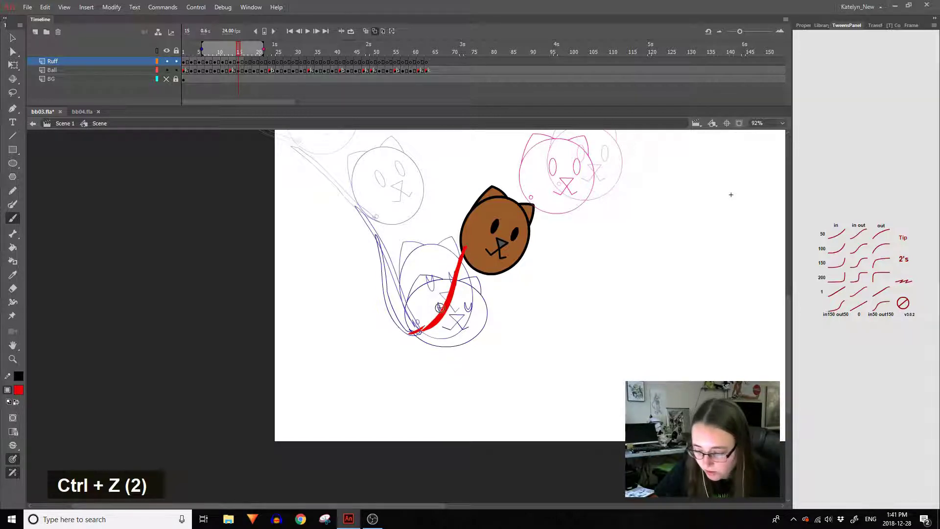
{"action": "key", "text": "ctrl+z"}
{"action": "key", "text": "ctrl+z"}
{"action": "key", "text": "ctrl+z"}
{"action": "key", "text": "["}
{"action": "key", "text": "]"}
{"action": "key", "text": "]"}
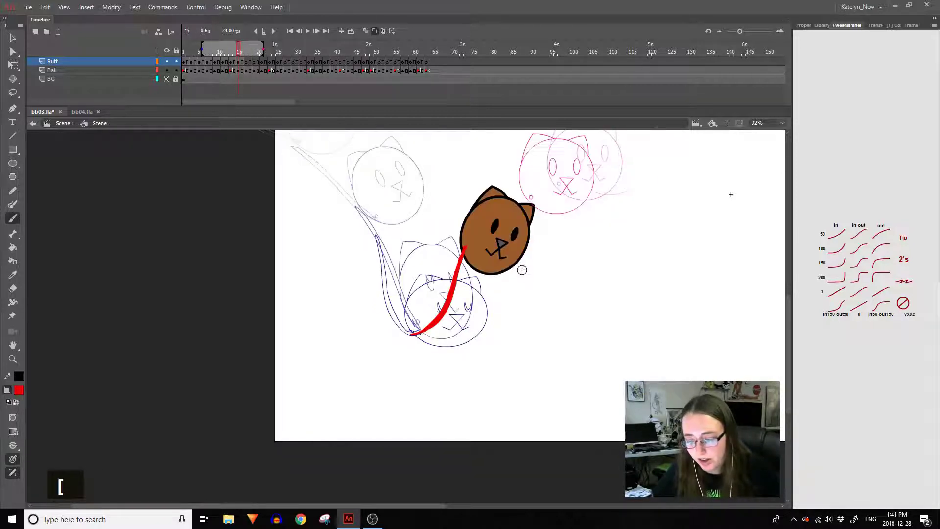
Redraw the tail on the following frame until it trails the cat head cleanly, then move ahead.
{"action": "key", "text": "]"}
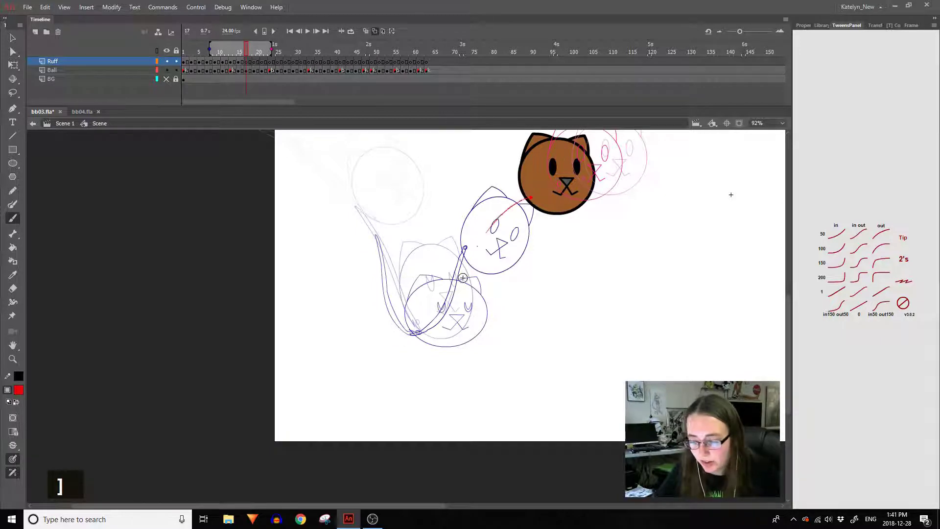
{"action": "key", "text": "ctrl+z"}
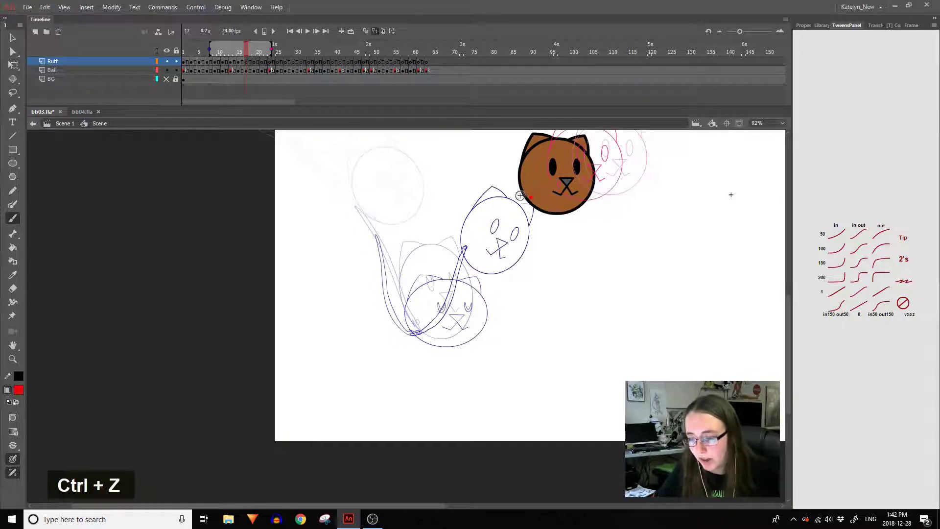
{"action": "key", "text": "ctrl+z"}
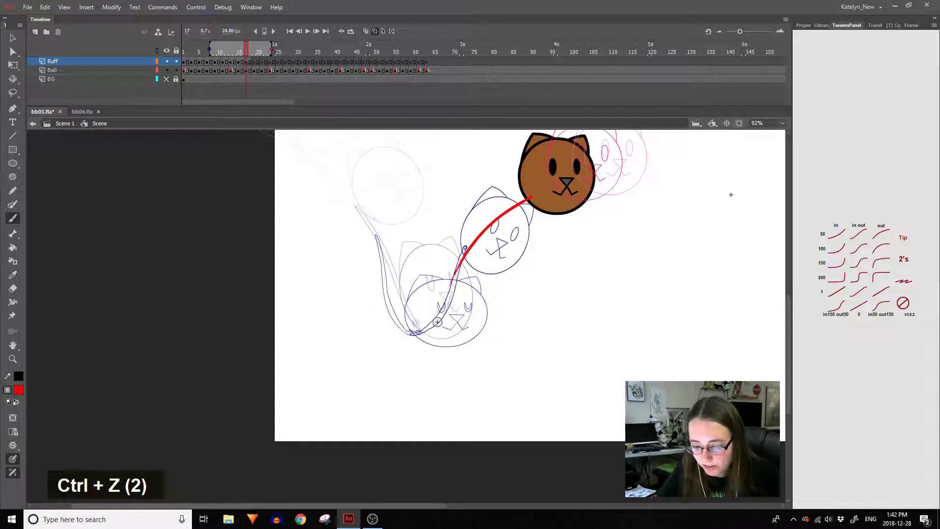
{"action": "key", "text": "ctrl+z"}
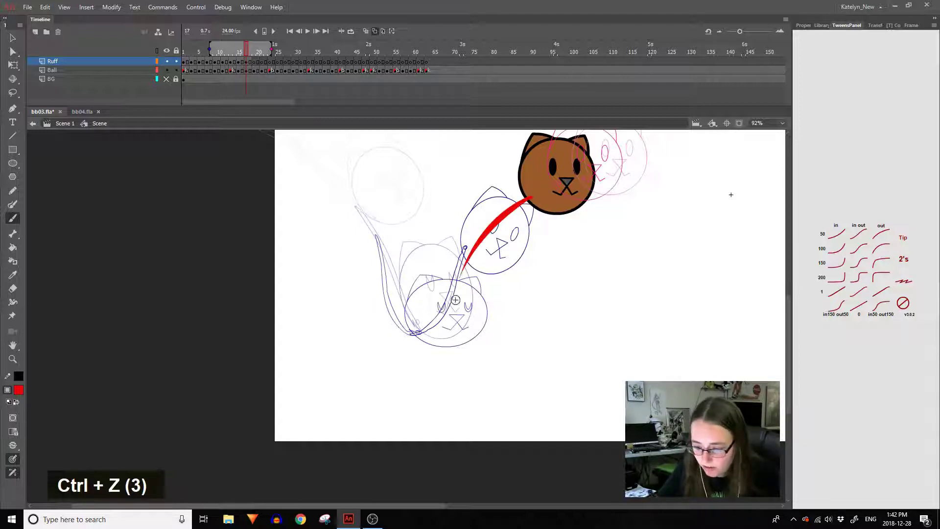
{"action": "key", "text": "ctrl+z"}
{"action": "key", "text": "ctrl+z"}
{"action": "key", "text": "ctrl+z"}
{"action": "key", "text": "ctrl+z"}
{"action": "key", "text": "]"}
{"action": "key", "text": "space"}
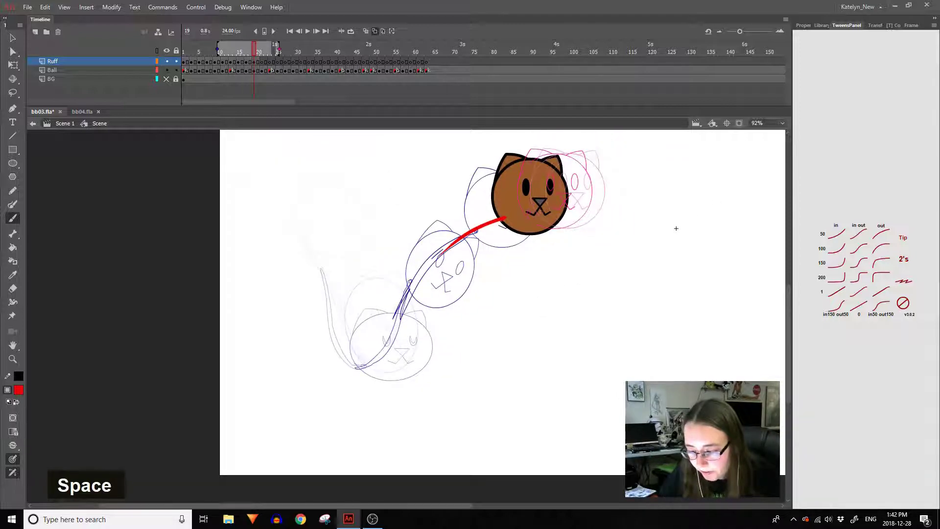
Brush the red tail on the next arc frames, undoing and erasing stray strokes until it fits.
{"action": "key", "text": "]"}
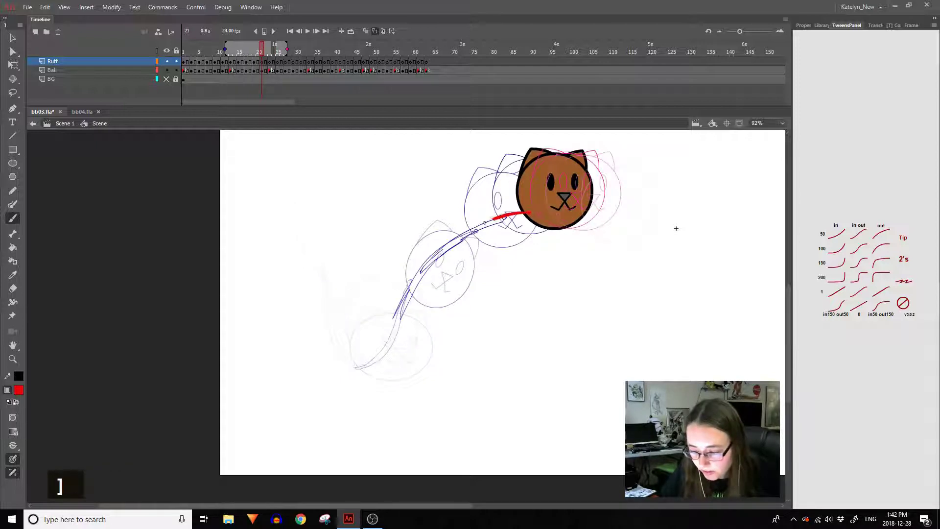
{"action": "key", "text": "]"}
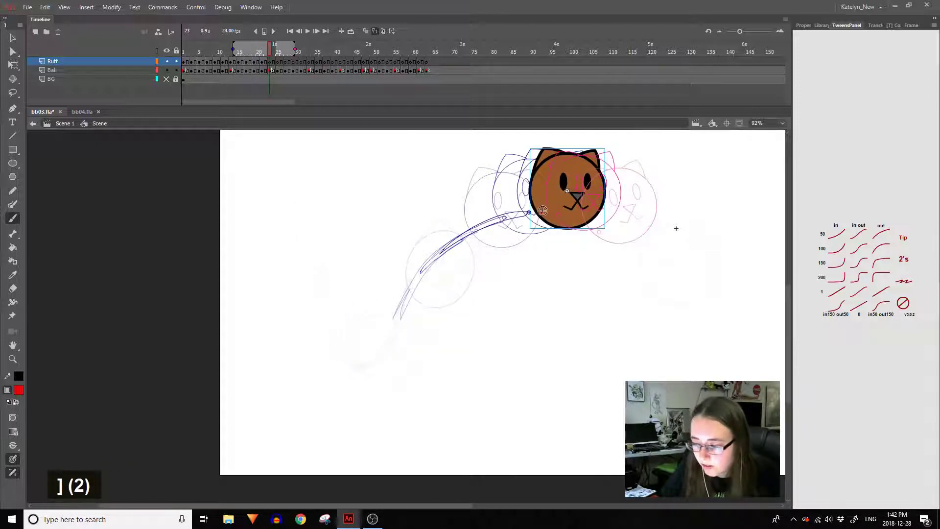
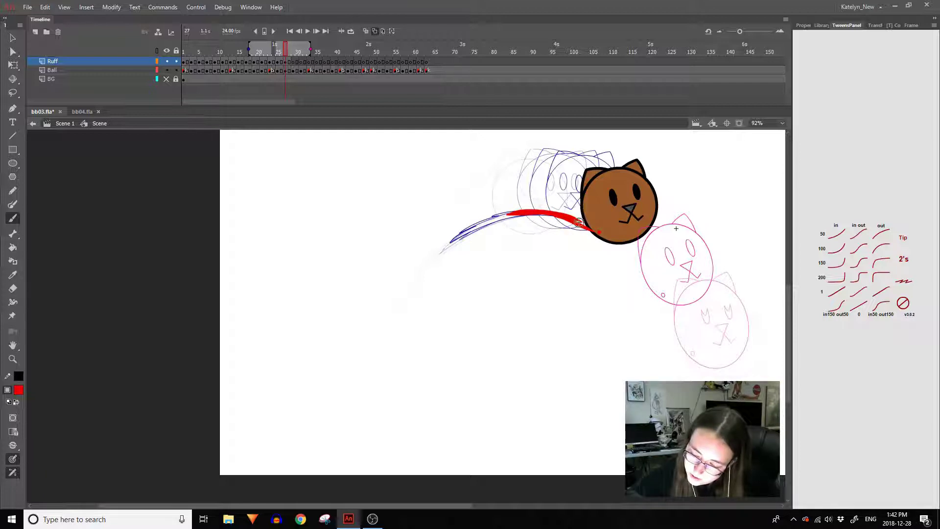
{"action": "key", "text": "ctrl+z"}
{"action": "key", "text": "ctrl+z"}
{"action": "key", "text": "ctrl+z"}
{"action": "key", "text": "ctrl+z"}
{"action": "key", "text": "ctrl+z"}
{"action": "key", "text": "ctrl+z"}
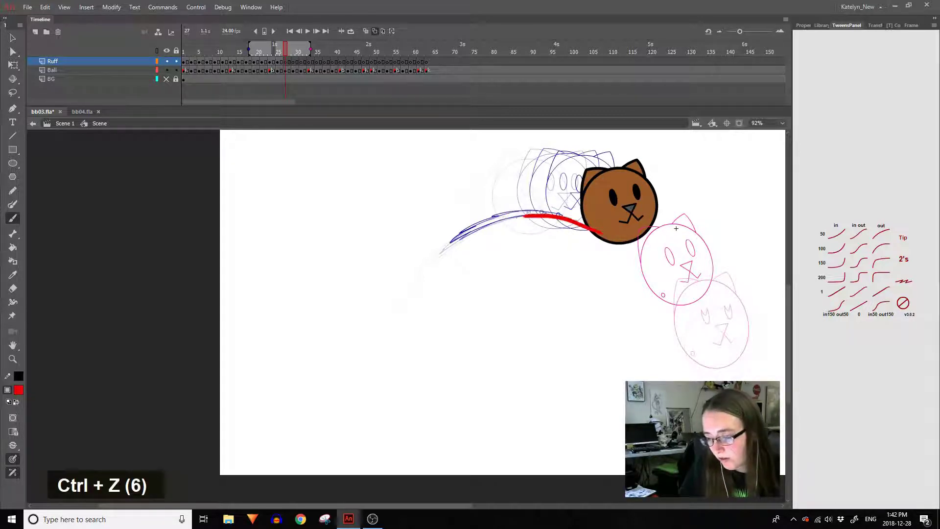
{"action": "key", "text": "ctrl+z"}
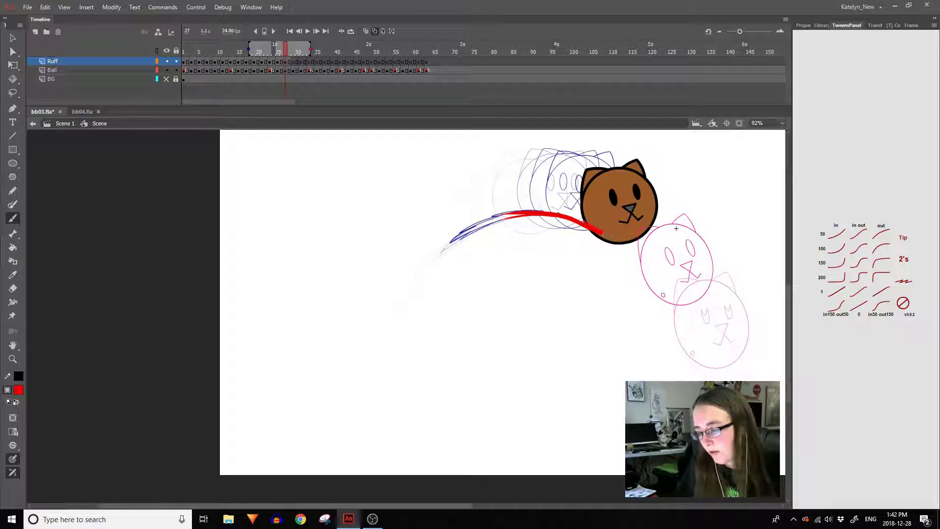
{"action": "key", "text": "e"}
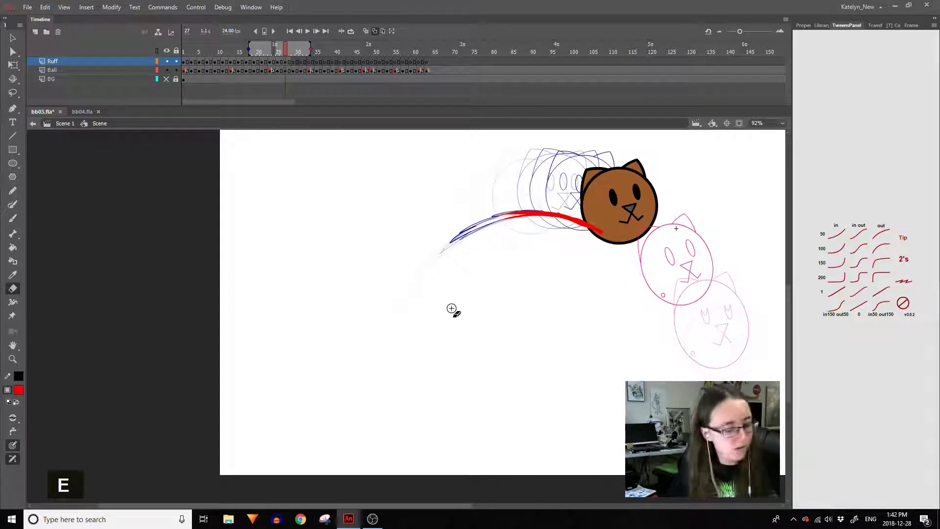
{"action": "key", "text": "]"}
{"action": "key", "text": "space"}
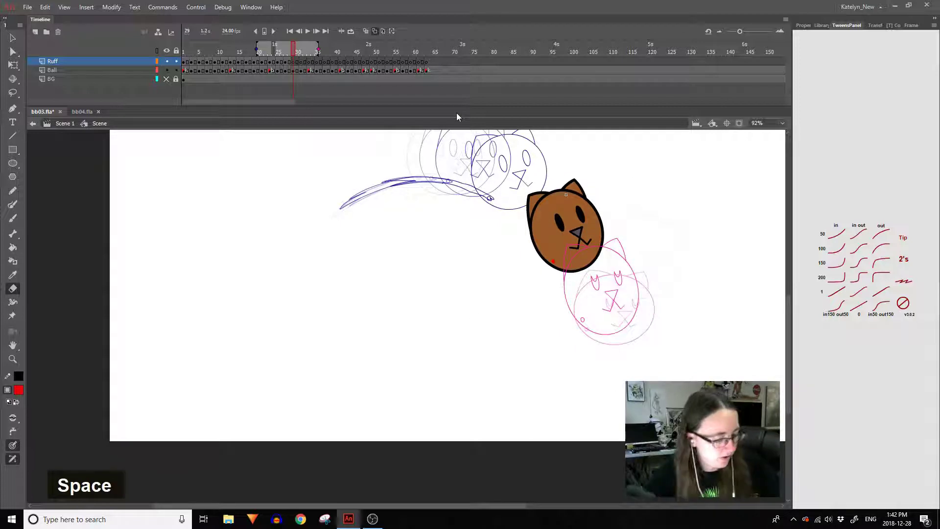
Repaint the tail on the following frame repeatedly until the curve matches the head's path.
{"action": "key", "text": "b"}
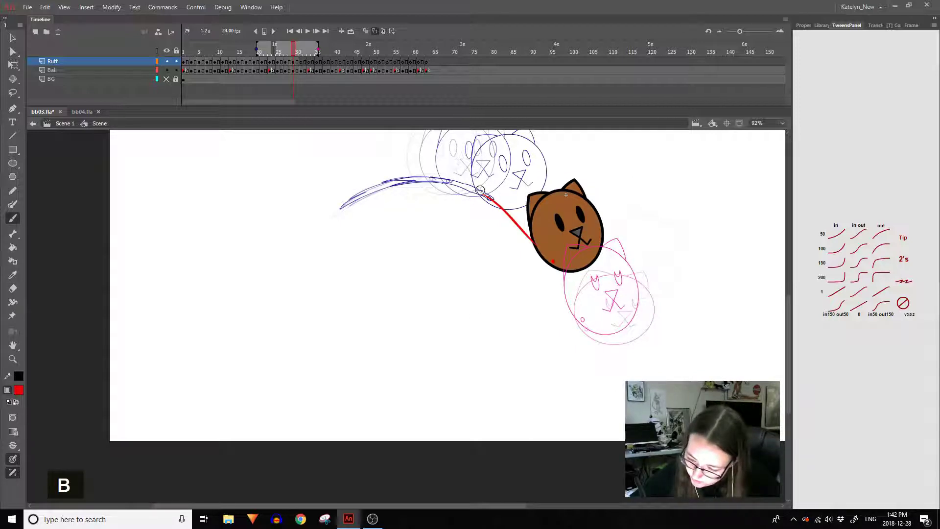
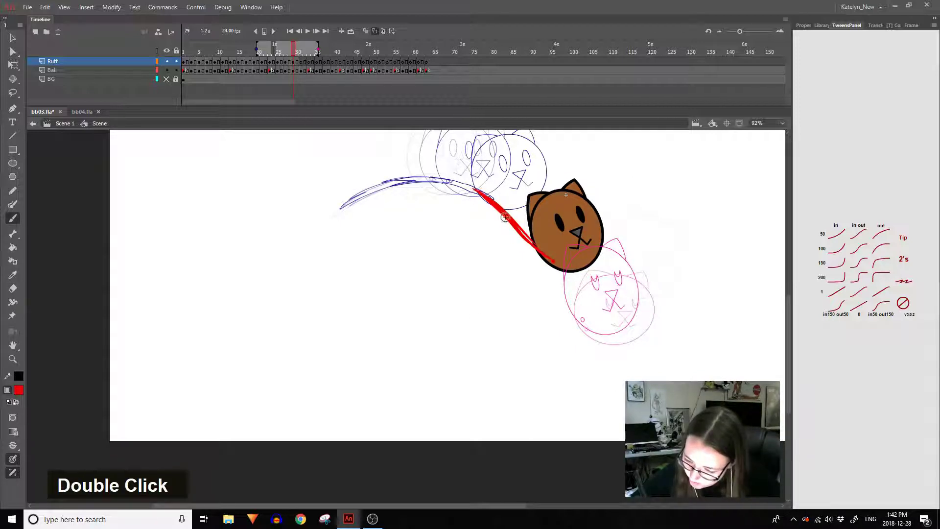
{"action": "key", "text": "ctrl+z"}
{"action": "key", "text": "ctrl+z"}
{"action": "key", "text": "ctrl+z"}
{"action": "key", "text": "ctrl+z"}
{"action": "key", "text": "ctrl+z"}
{"action": "key", "text": "ctrl+z"}
{"action": "key", "text": "ctrl+z"}
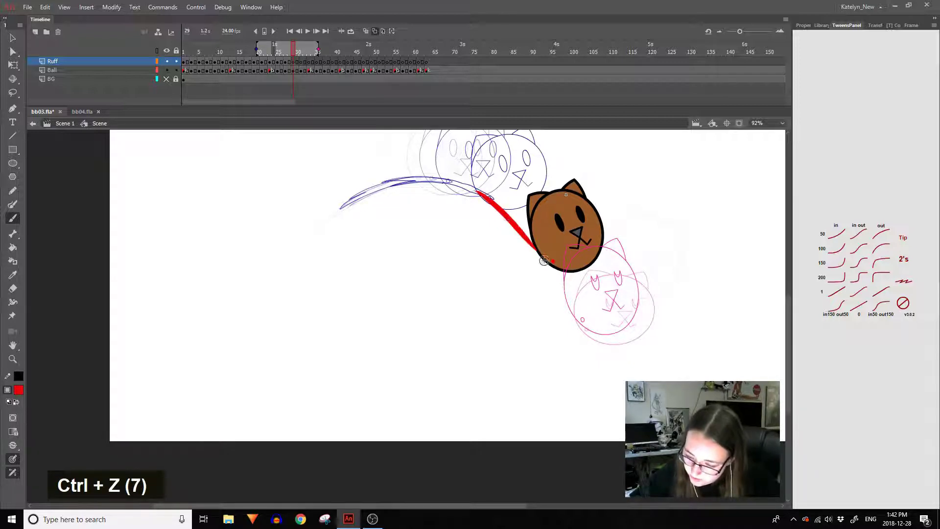
{"action": "key", "text": "ctrl+z"}
{"action": "key", "text": "ctrl+z"}
{"action": "key", "text": "ctrl+z"}
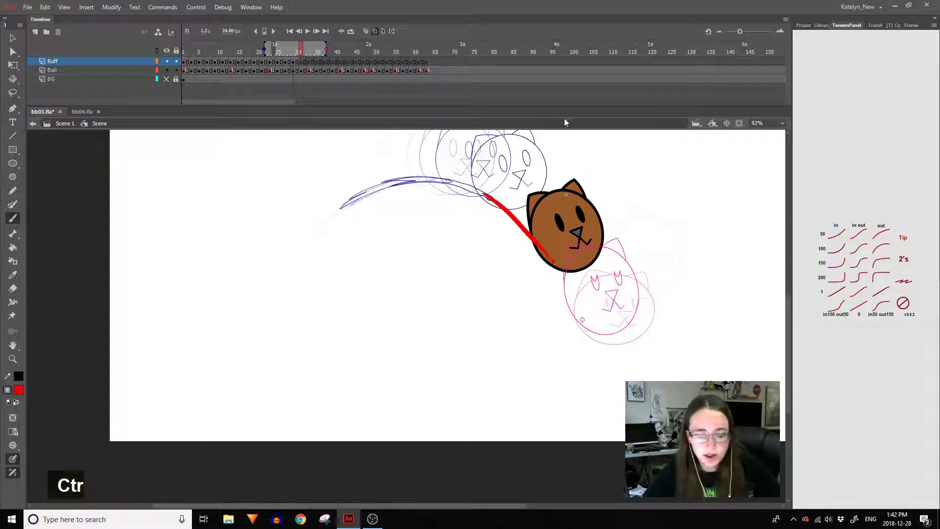
{"action": "key", "text": "]"}
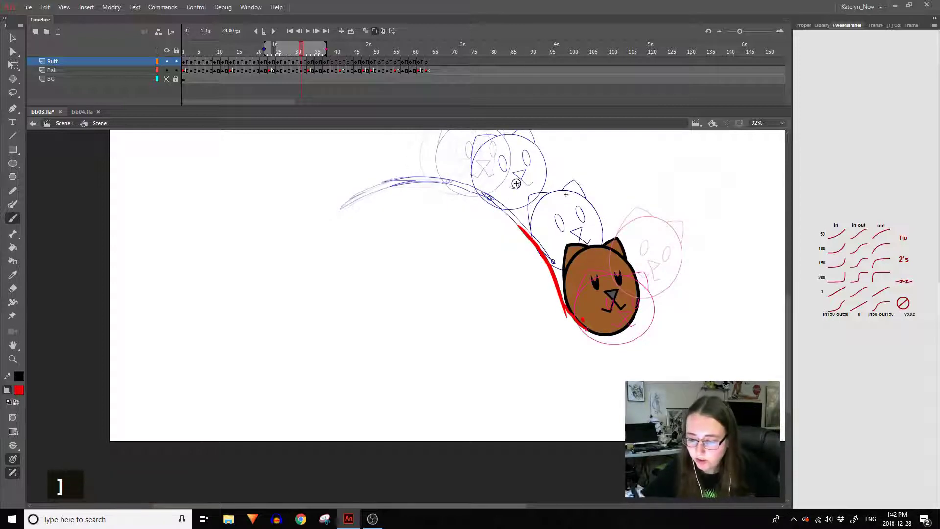
{"action": "key", "text": "space"}
Redraw the low cat head's tail, flipping between frames to match it and erasing excess.
{"action": "key", "text": "ctrl+z"}
{"action": "key", "text": "ctrl+z"}
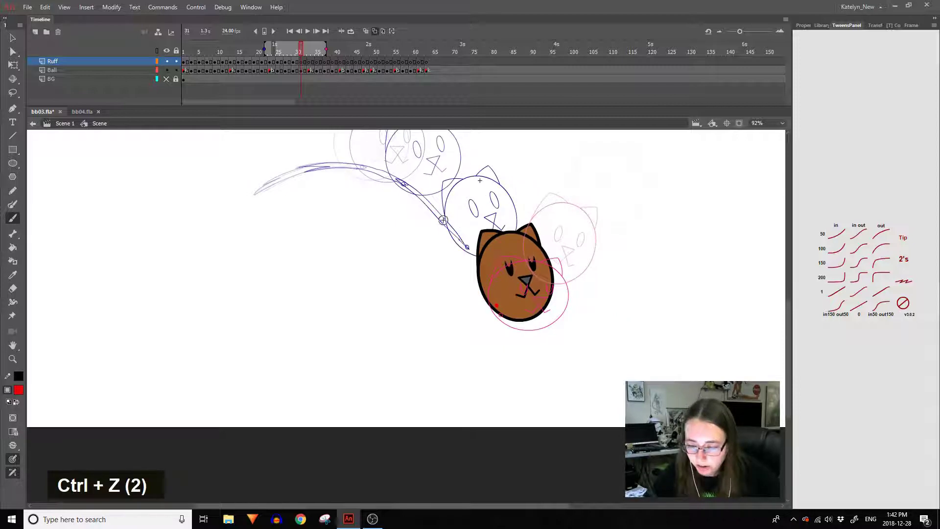
{"action": "key", "text": "ctrl+z"}
{"action": "key", "text": "ctrl+z"}
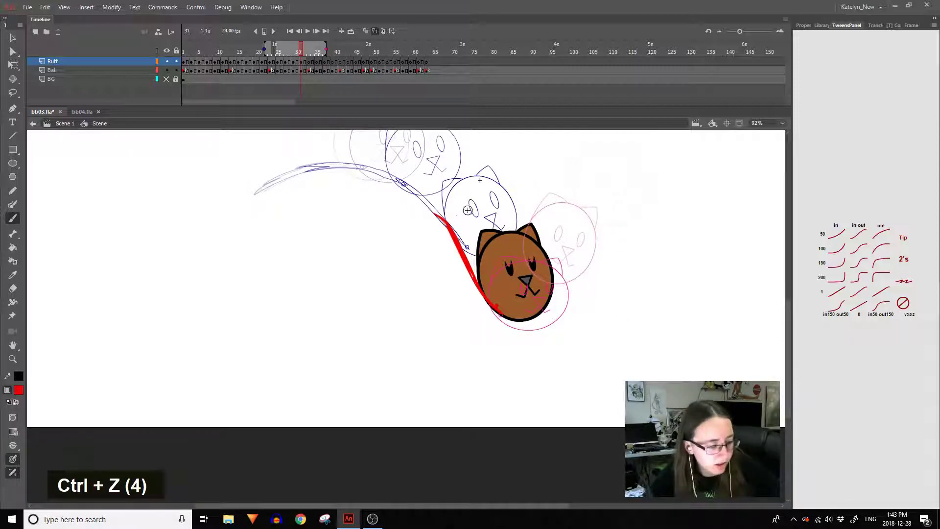
{"action": "key", "text": "]"}
{"action": "key", "text": "["}
{"action": "key", "text": "]"}
{"action": "key", "text": "["}
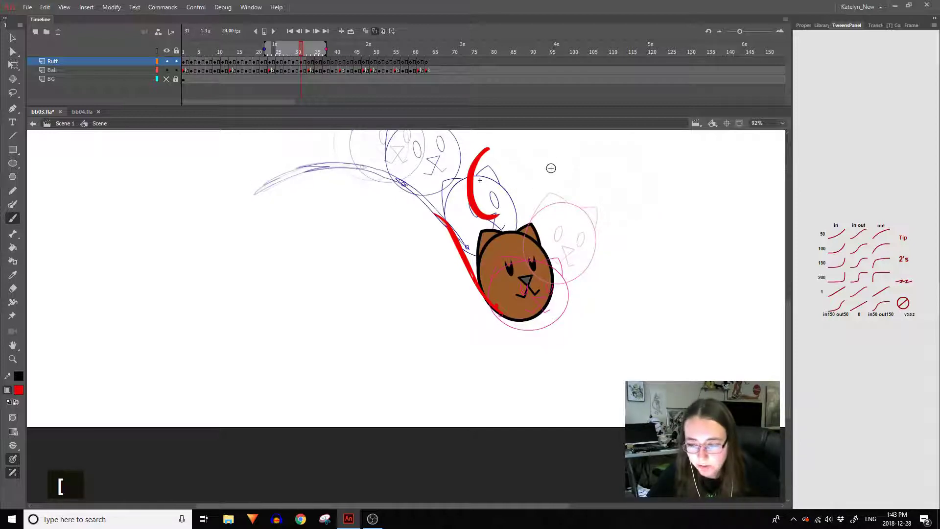
{"action": "key", "text": "ctrl+z"}
{"action": "key", "text": "ctrl+z"}
{"action": "key", "text": "e"}
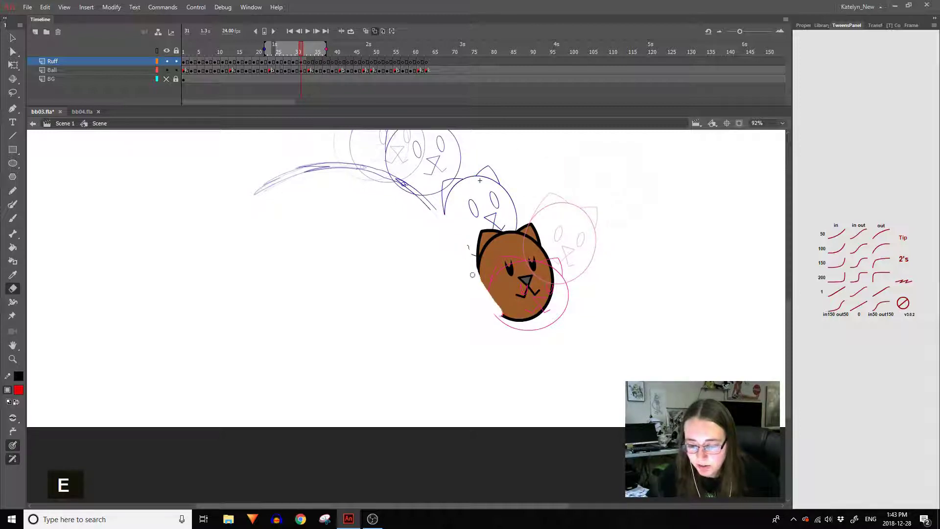
{"action": "key", "text": "b"}
Begin the curved tail on the rising frame, redoing strokes, then step to later frames.
{"action": "key", "text": "ctrl+z"}
{"action": "key", "text": "ctrl+z"}
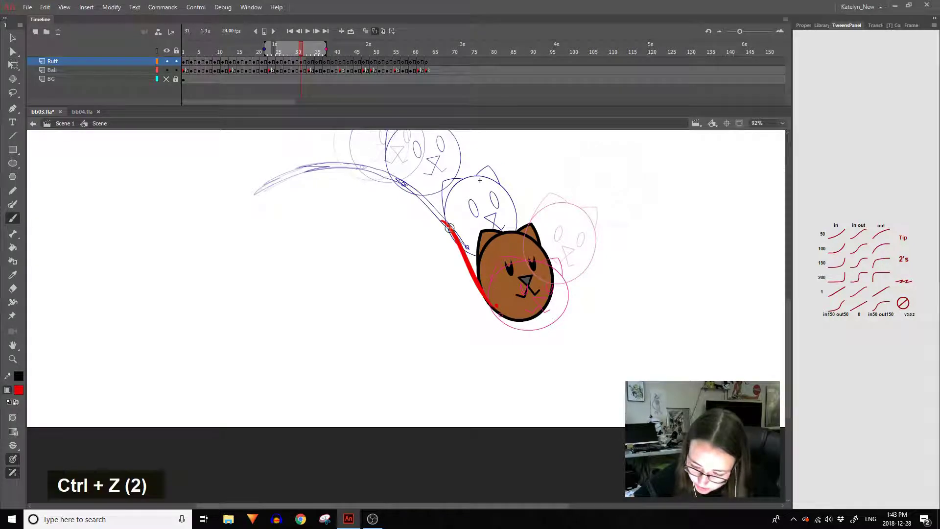
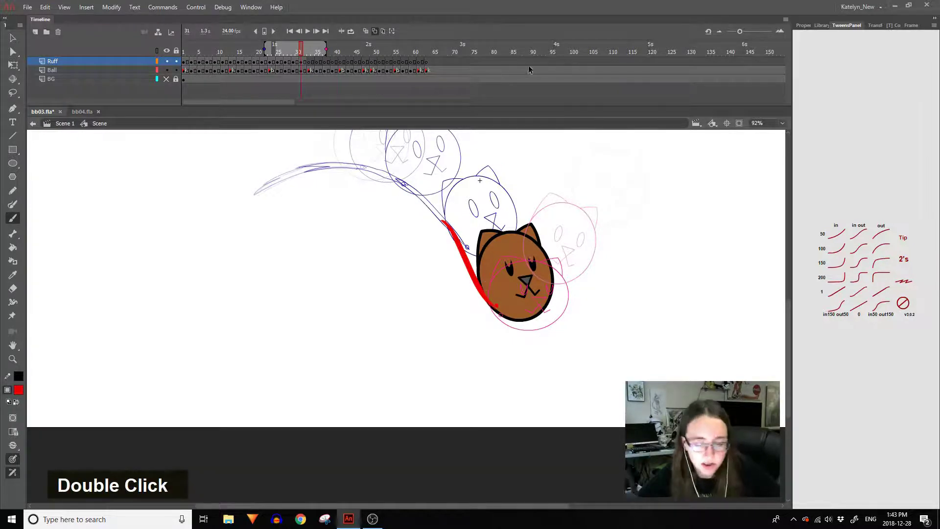
{"action": "key", "text": "ctrl+z"}
{"action": "key", "text": "ctrl+z"}
{"action": "key", "text": "ctrl+z"}
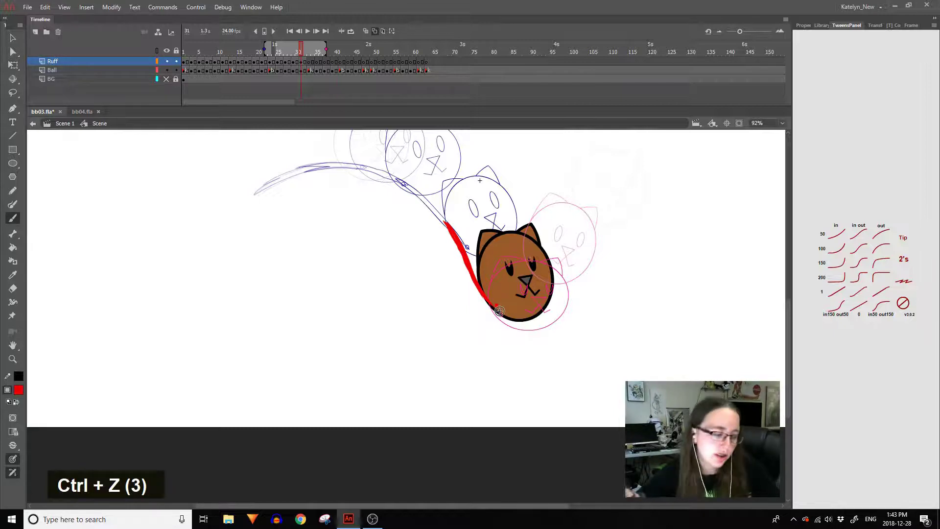
{"action": "key", "text": "]"}
{"action": "key", "text": "]"}
Redraw the red tail on the current drop frame, undoing bad strokes and flipping frames to compare.
{"action": "key", "text": "["}
{"action": "key", "text": "]"}
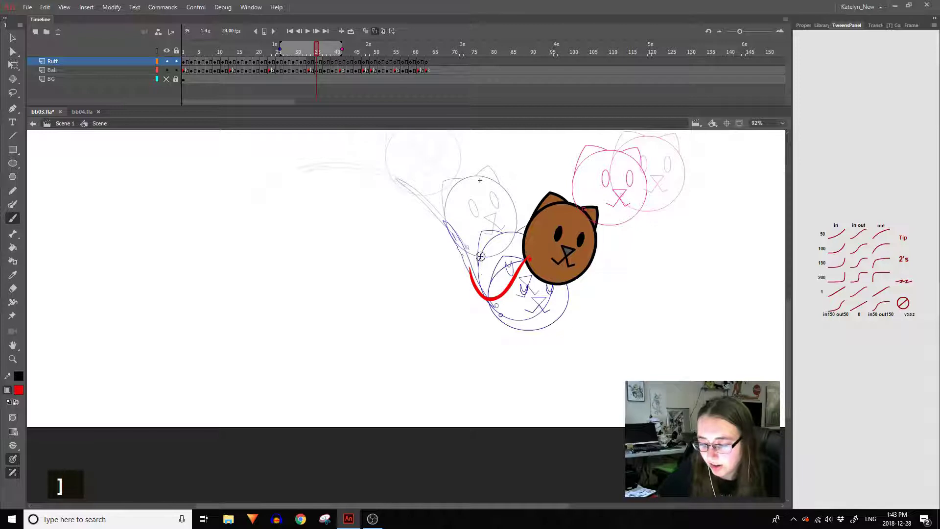
{"action": "key", "text": "ctrl+z"}
{"action": "key", "text": "ctrl+z"}
{"action": "key", "text": "ctrl+z"}
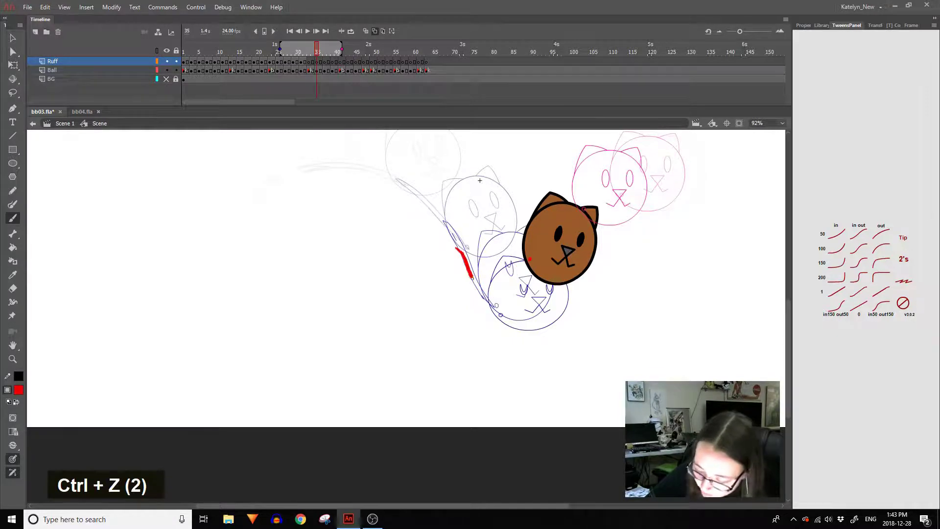
{"action": "key", "text": "ctrl+z"}
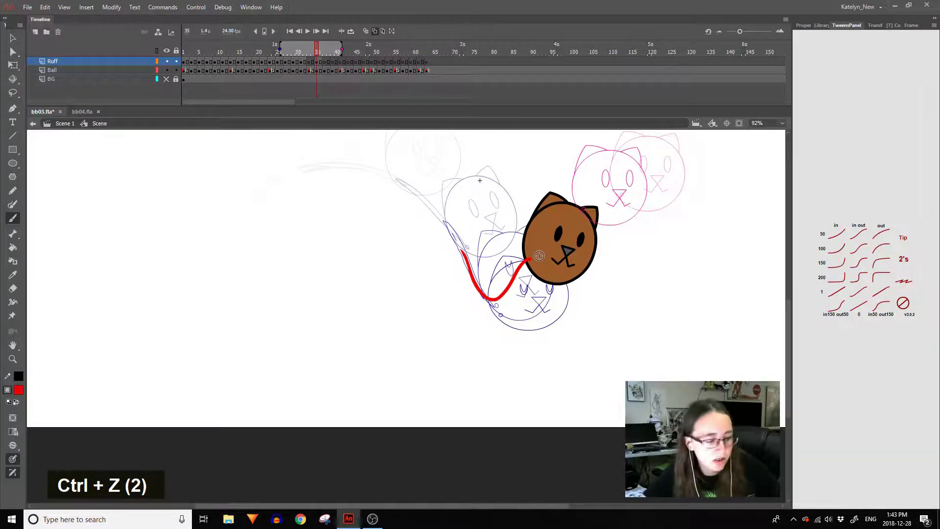
{"action": "key", "text": "["}
{"action": "key", "text": "]"}
{"action": "key", "text": "["}
{"action": "key", "text": "]"}
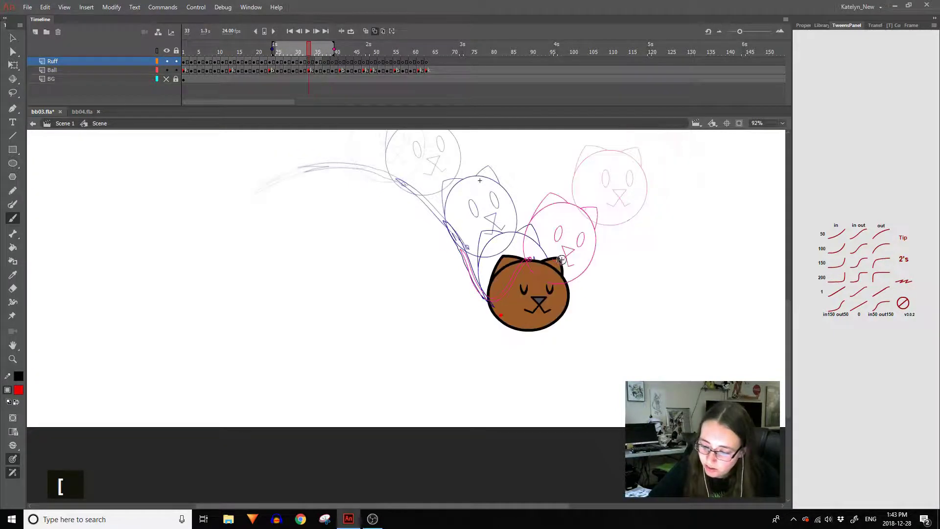
Step back over earlier frames, clear stray tail strokes and return to the bounce frame.
{"action": "key", "text": "["}
{"action": "key", "text": "["}
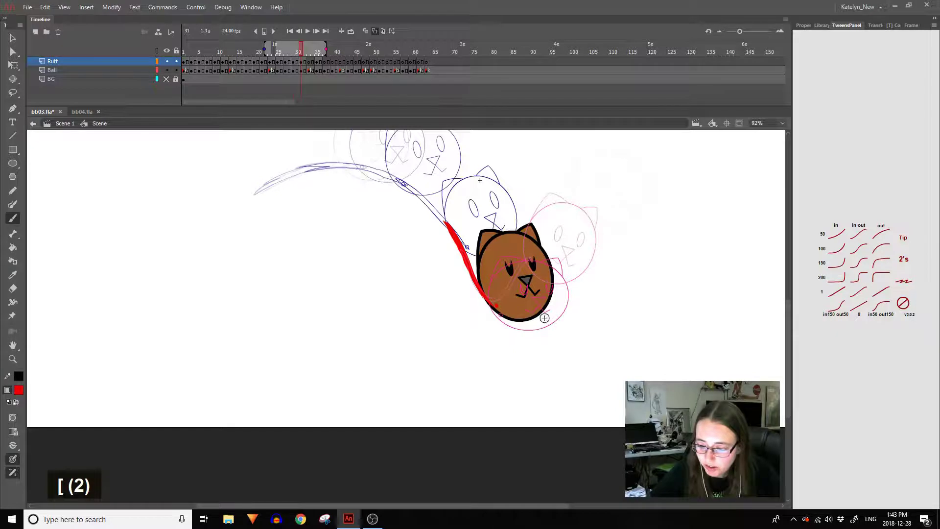
{"action": "key", "text": "["}
{"action": "key", "text": "]"}
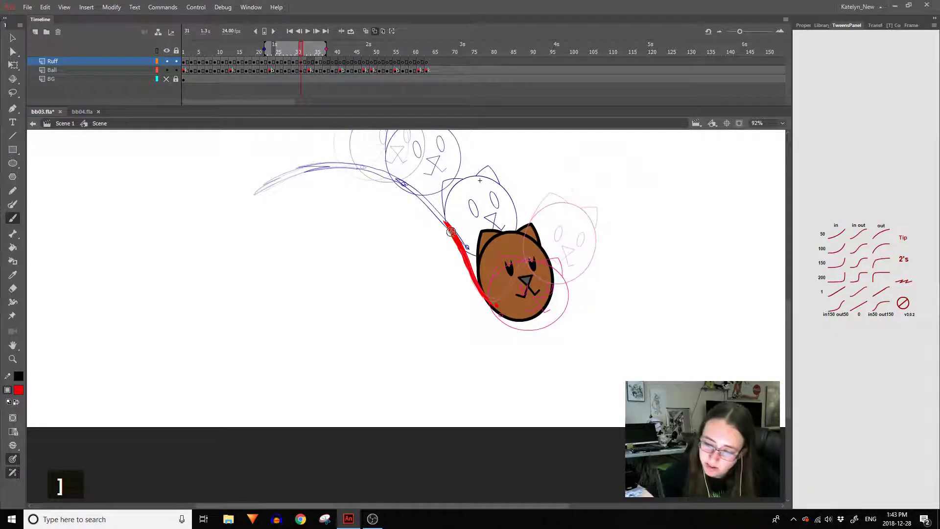
{"action": "key", "text": "]"}
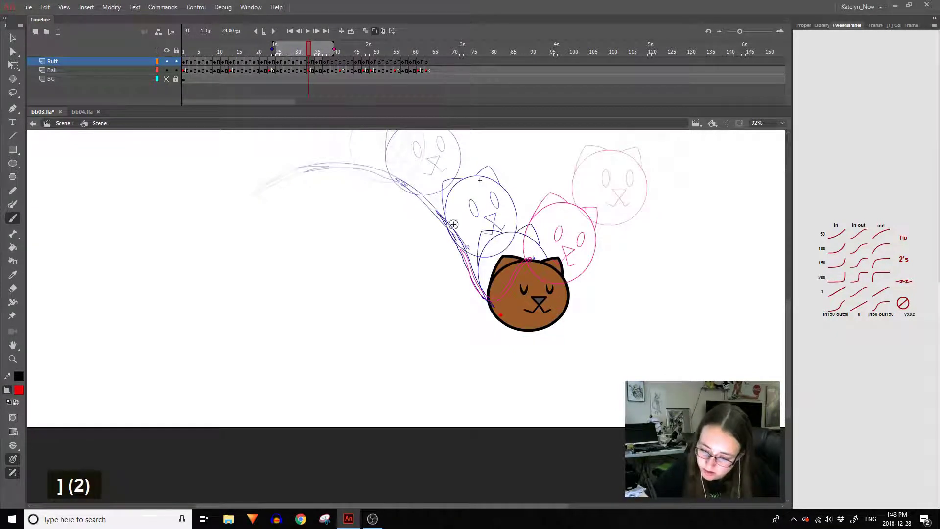
{"action": "key", "text": "]"}
{"action": "key", "text": "Delete"}
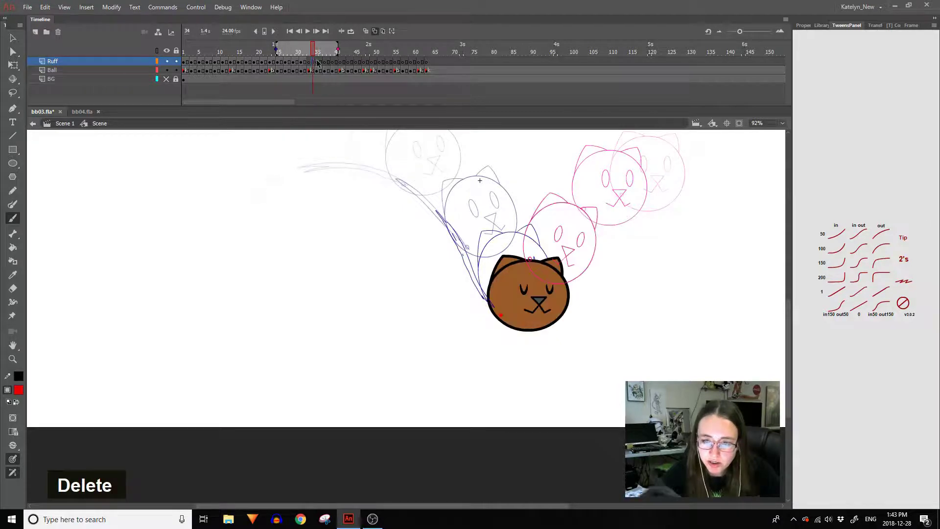
{"action": "key", "text": "Delete"}
{"action": "key", "text": "["}
{"action": "key", "text": "]"}
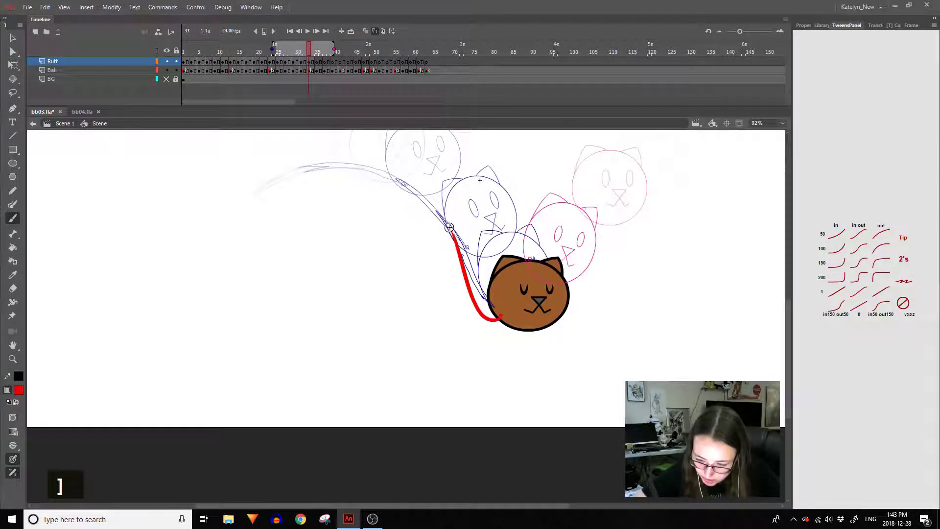
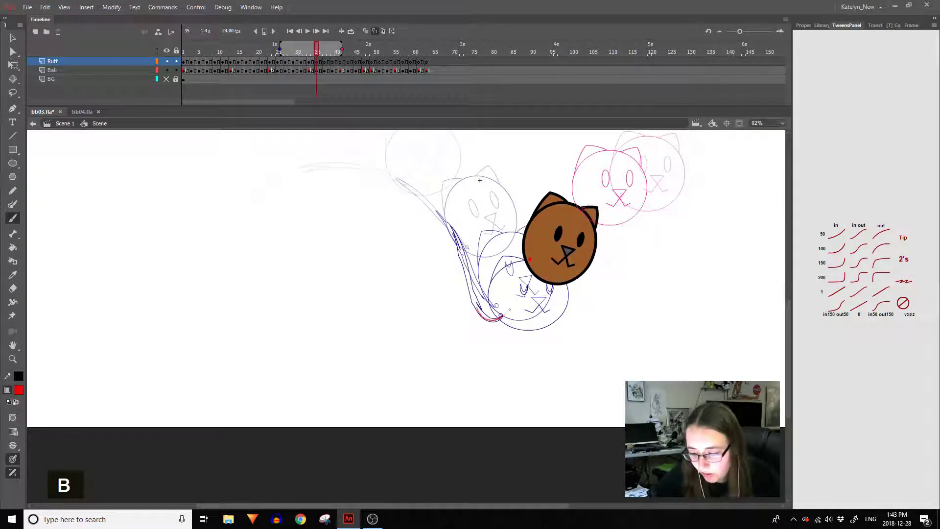
Sketch the tail on the bounce frames, undoing and correcting strokes as needed.
{"action": "key", "text": "ctrl+z"}
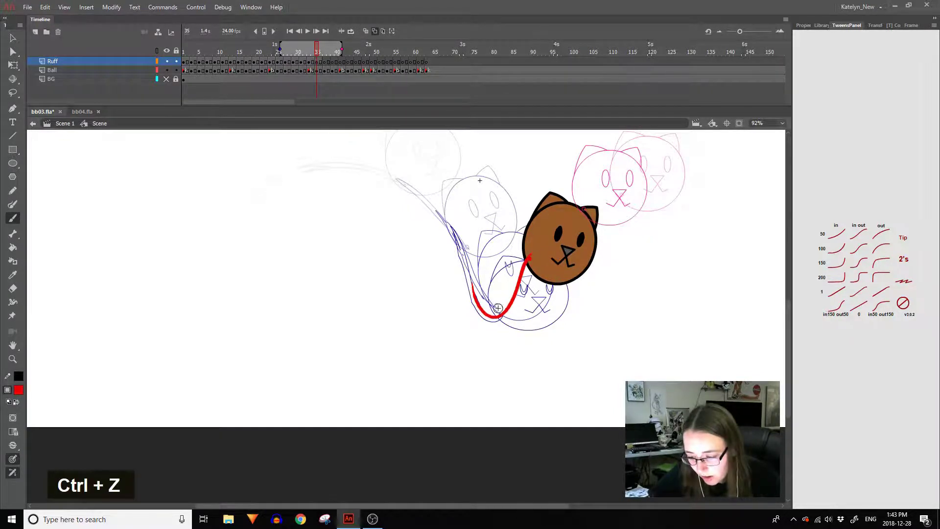
{"action": "key", "text": "ctrl+z"}
{"action": "key", "text": "ctrl+z"}
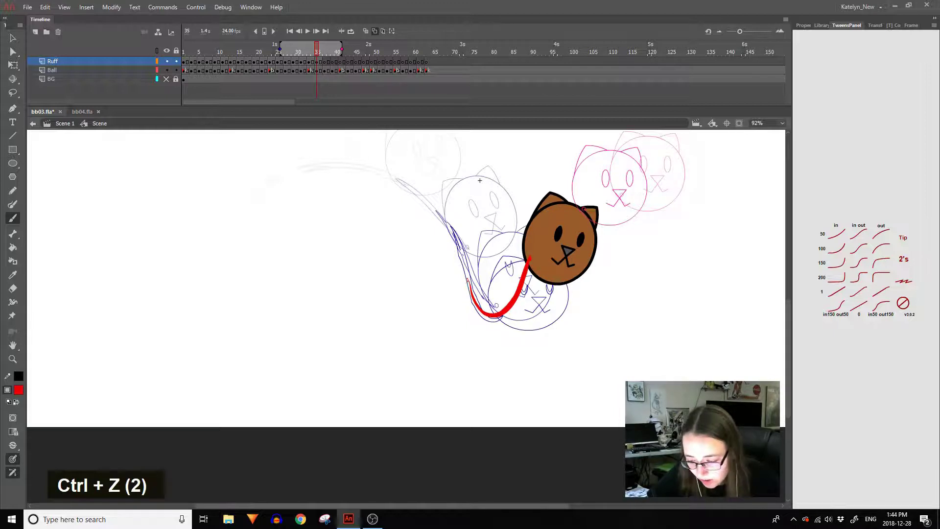
{"action": "key", "text": "ctrl+z"}
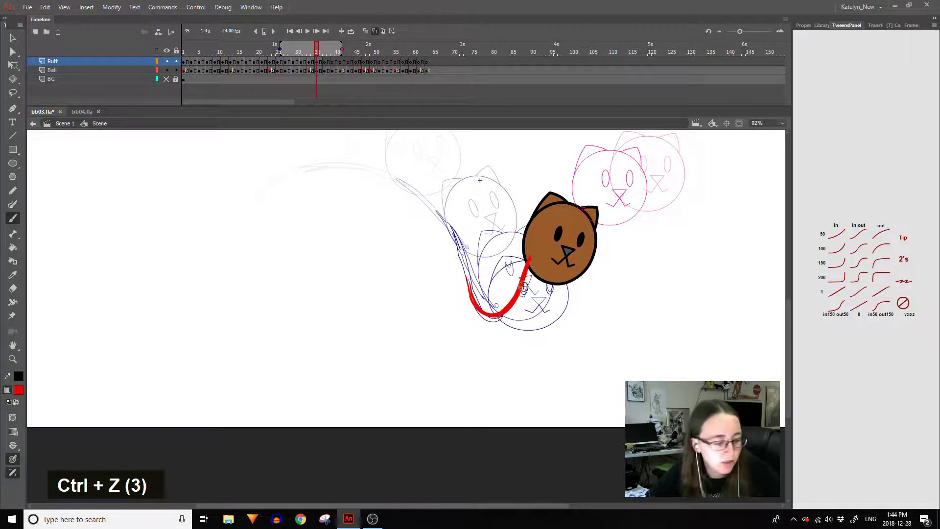
{"action": "key", "text": "["}
{"action": "key", "text": "]"}
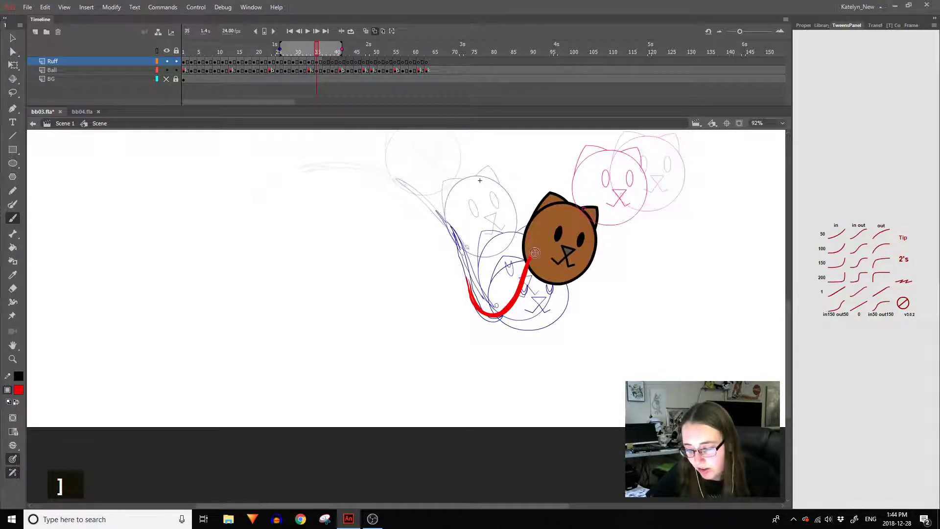
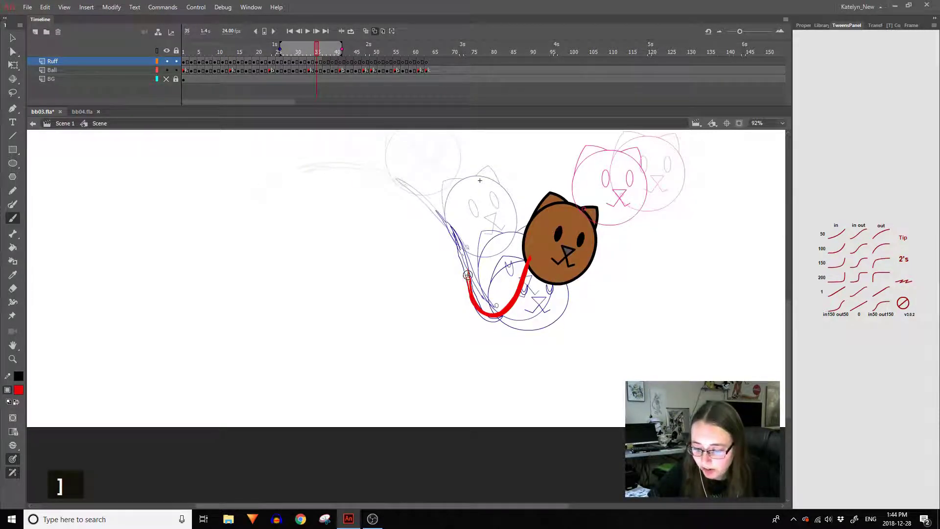
{"action": "key", "text": "["}
{"action": "key", "text": "]"}
{"action": "key", "text": "]"}
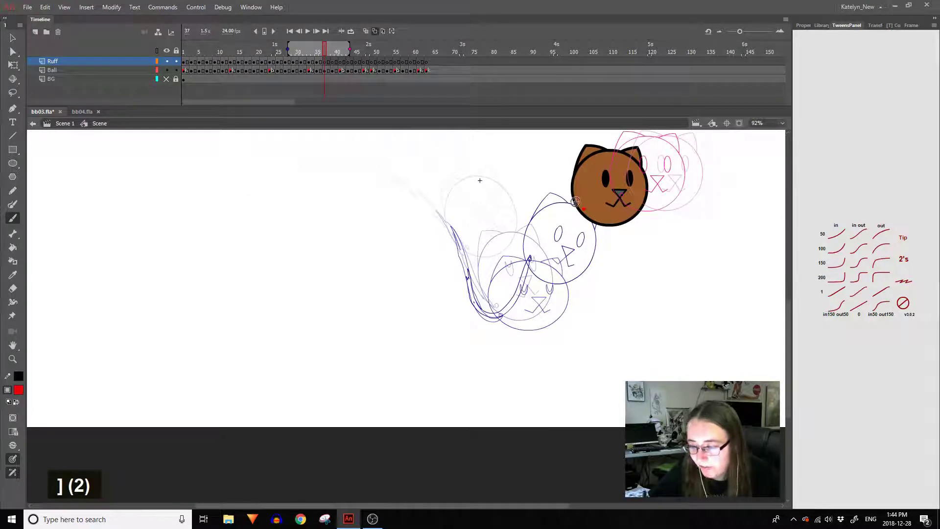
Draw tails on the rising frames toward frame 43 over the arc's peak, fixing strokes with undo.
{"action": "key", "text": "ctrl+z"}
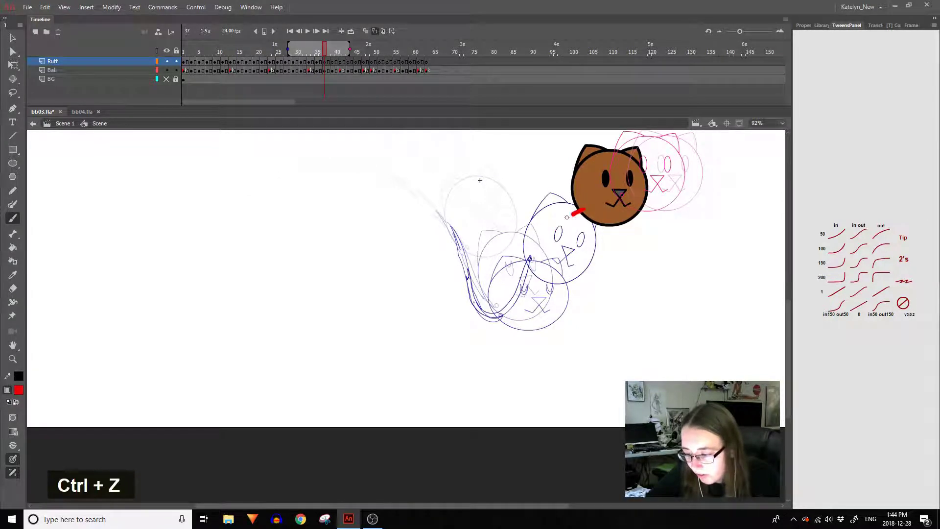
{"action": "key", "text": "ctrl+z"}
{"action": "key", "text": "ctrl+z"}
{"action": "key", "text": "]"}
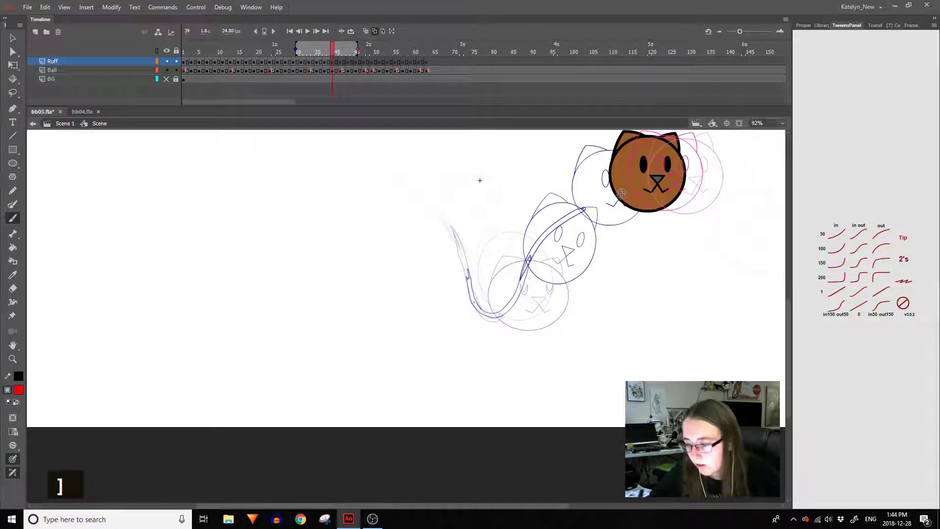
{"action": "key", "text": "]"}
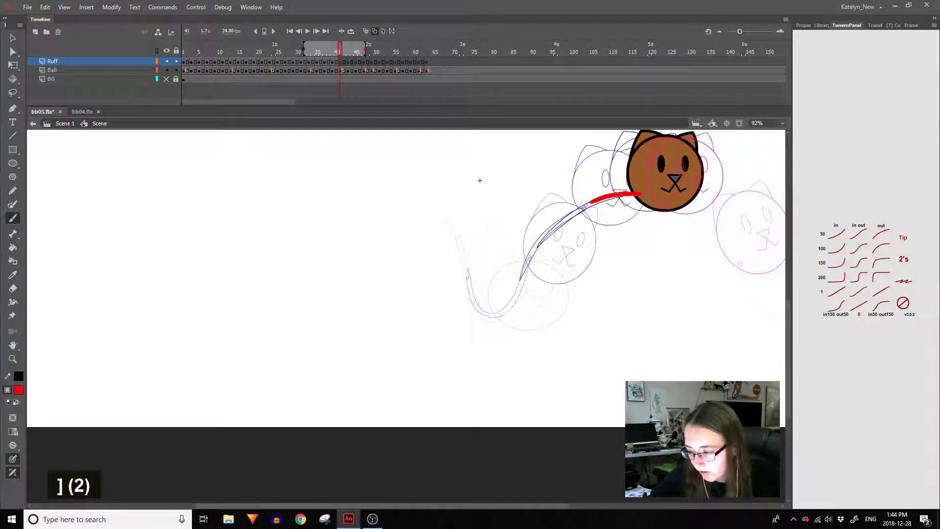
{"action": "key", "text": "]"}
{"action": "key", "text": "ctrl+z"}
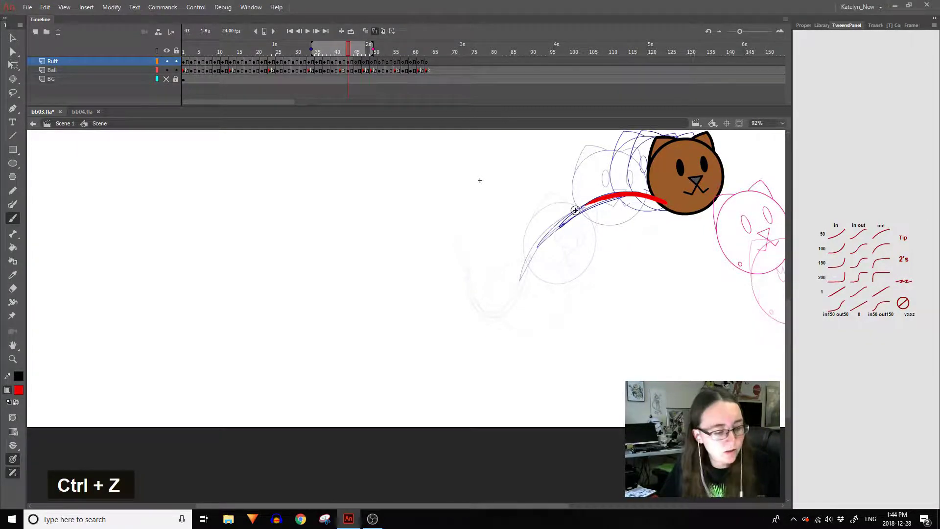
{"action": "key", "text": "]"}
{"action": "key", "text": "space"}
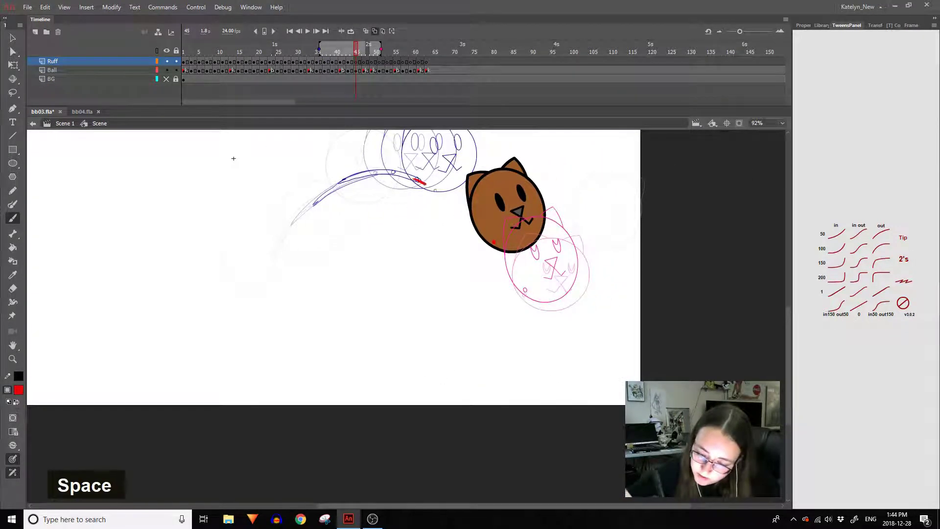
Rework the tail strokes on the descending frames around frame 45, undoing misdrawn lines.
{"action": "key", "text": "ctrl+z"}
{"action": "key", "text": "ctrl+z"}
{"action": "key", "text": "ctrl+z"}
{"action": "key", "text": "ctrl+z"}
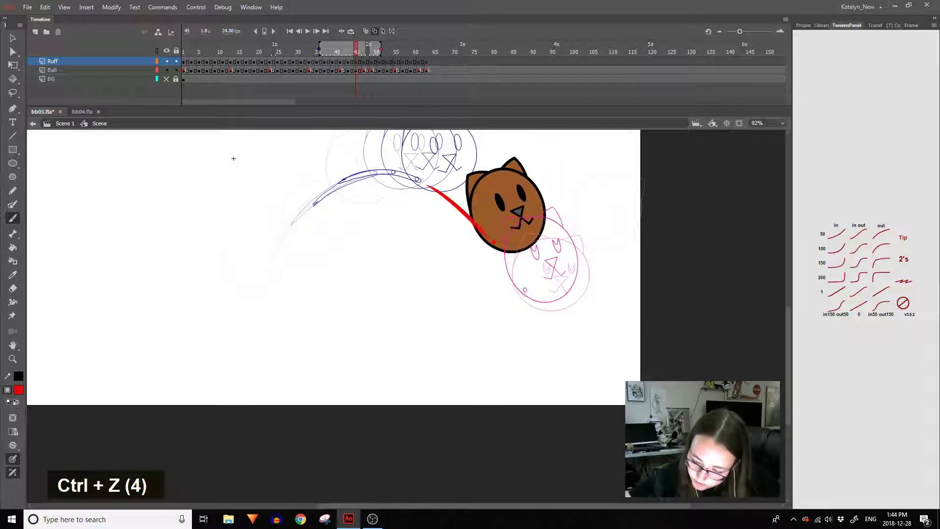
{"action": "key", "text": "]"}
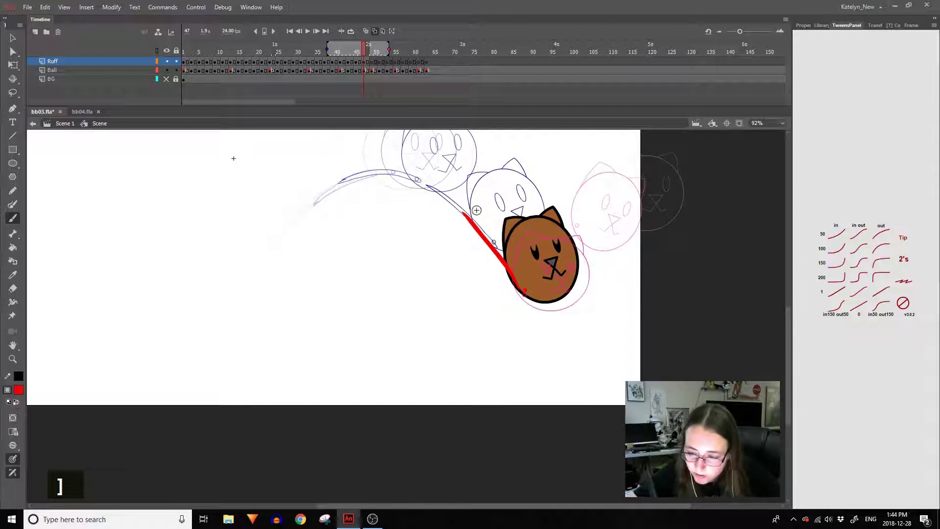
{"action": "key", "text": "ctrl+z"}
{"action": "key", "text": "ctrl+z"}
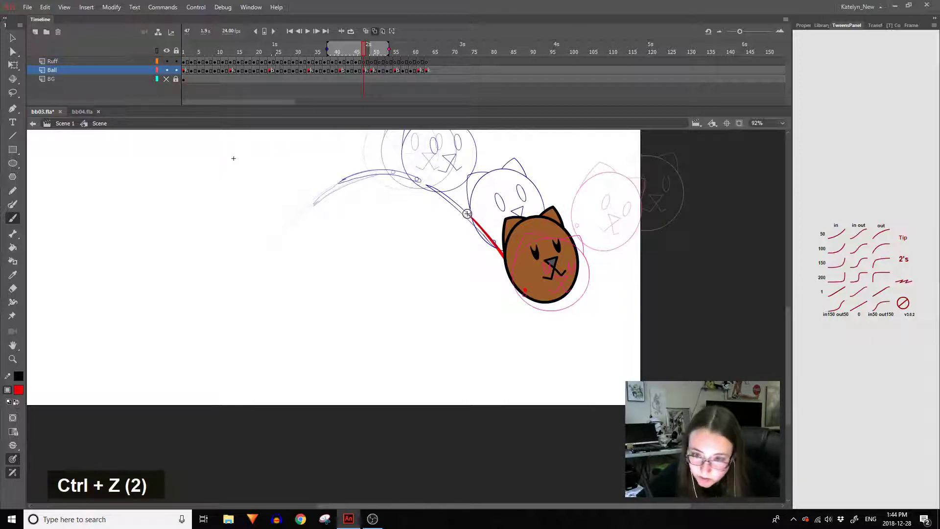
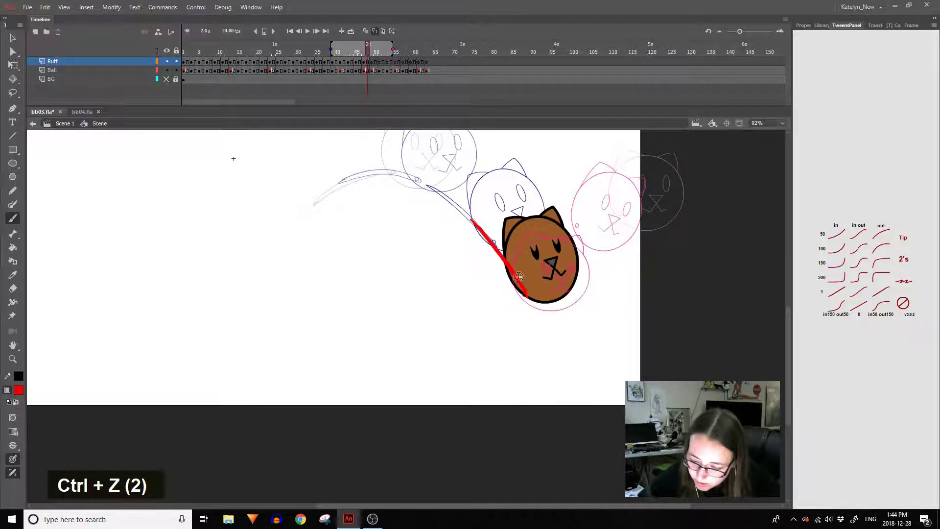
{"action": "key", "text": "]"}
{"action": "key", "text": "ctrl+z"}
{"action": "key", "text": "ctrl+z"}
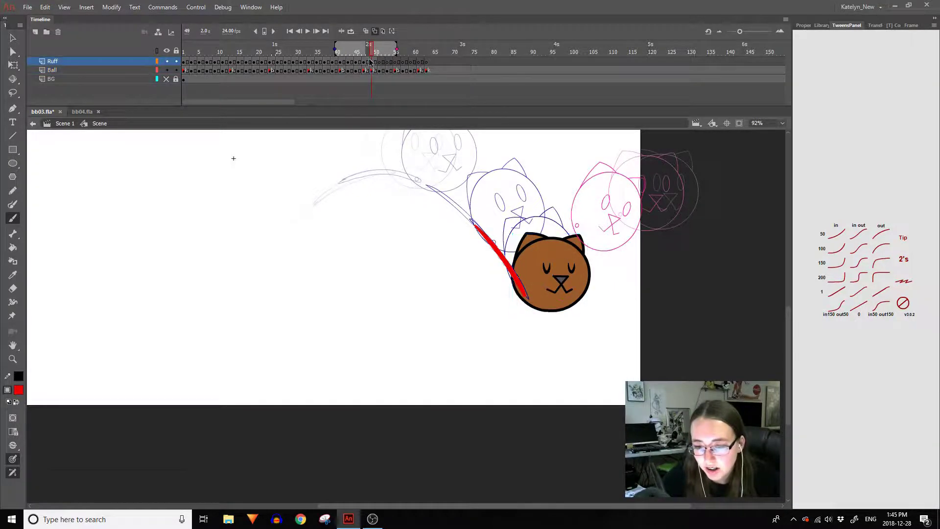
Delete an unwanted tail shape and redraw it, flipping neighbouring frames to match the arc.
{"action": "double_click", "coordinate": [371, 64]}
{"action": "key", "text": "Delete"}
{"action": "key", "text": "ctrl+z"}
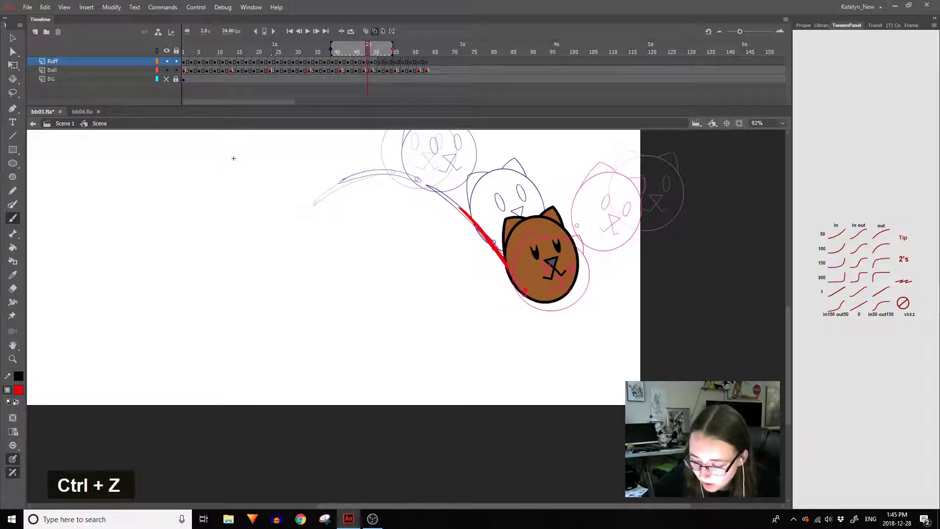
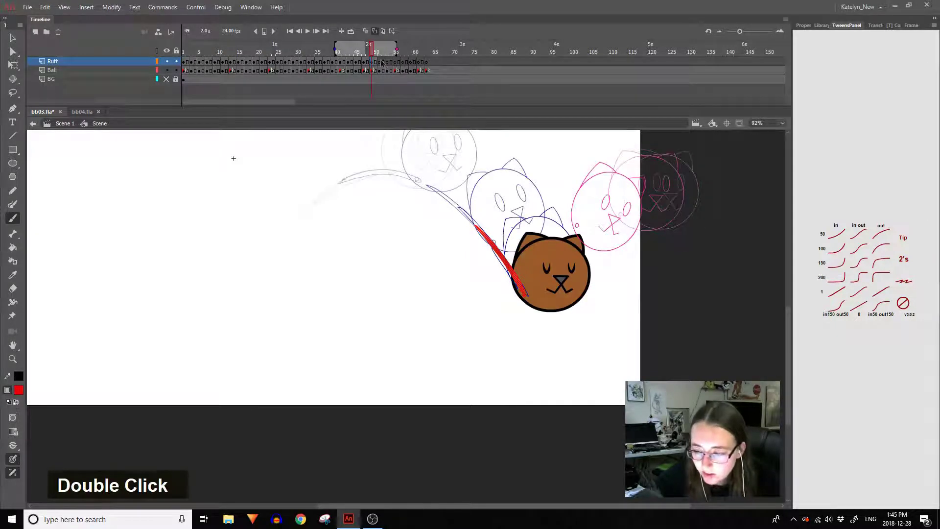
{"action": "key", "text": "Delete"}
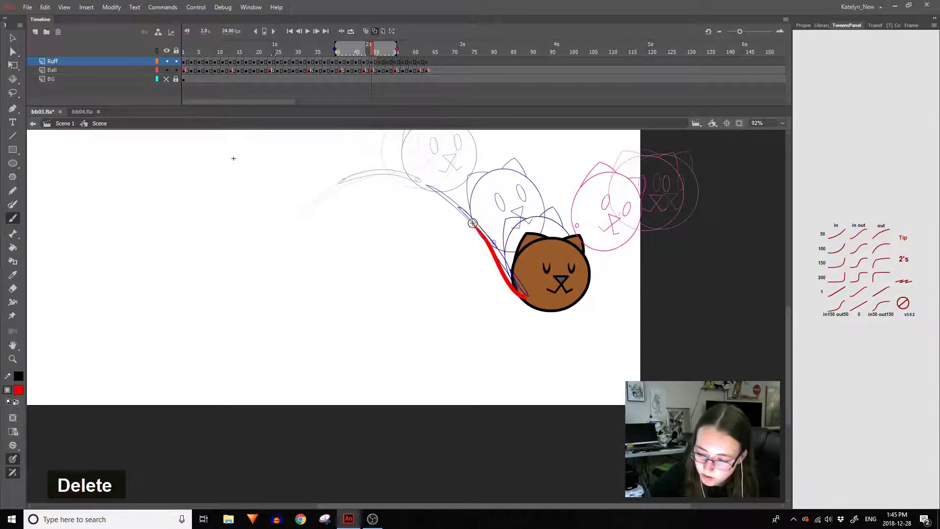
{"action": "key", "text": "["}
{"action": "key", "text": "]"}
{"action": "key", "text": "["}
{"action": "key", "text": "]"}
{"action": "key", "text": "]"}
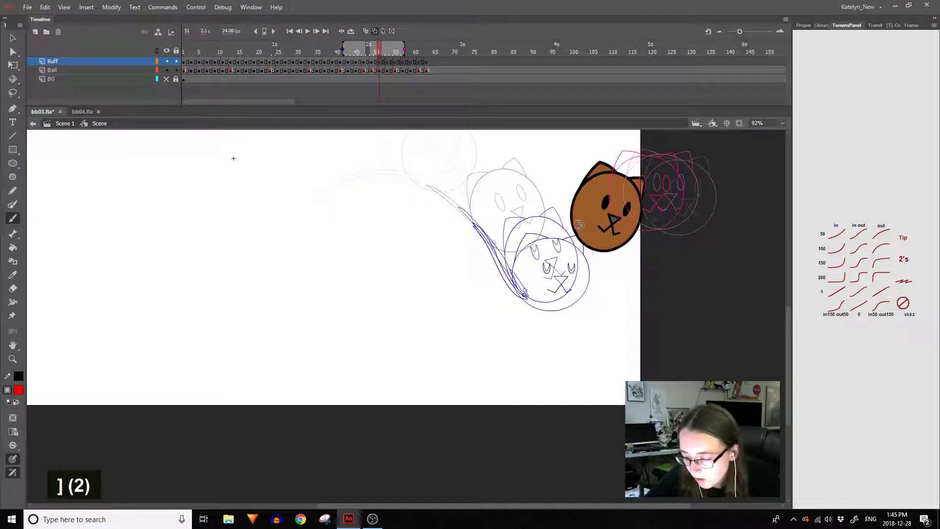
Add red tails on the later bounce frames, correcting a stroke with undo.
{"action": "key", "text": "["}
{"action": "key", "text": "]"}
{"action": "key", "text": "]"}
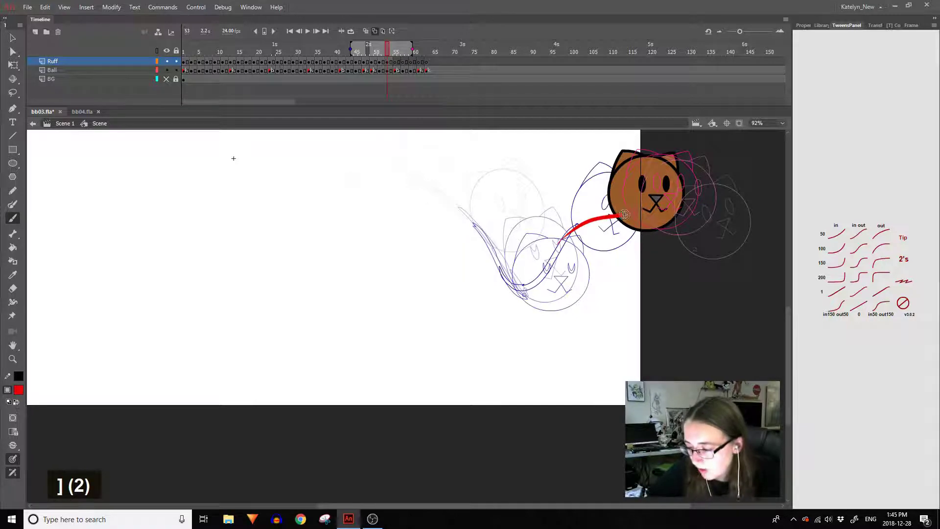
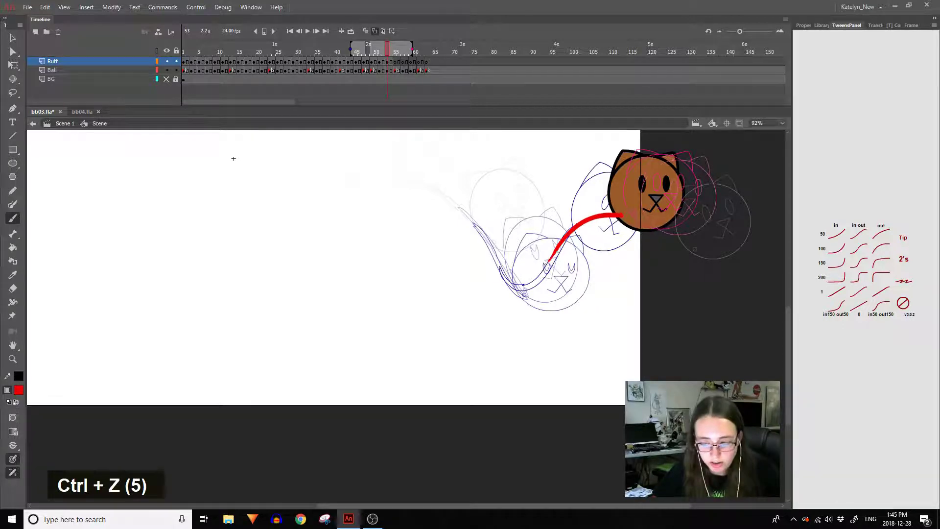
{"action": "key", "text": "]"}
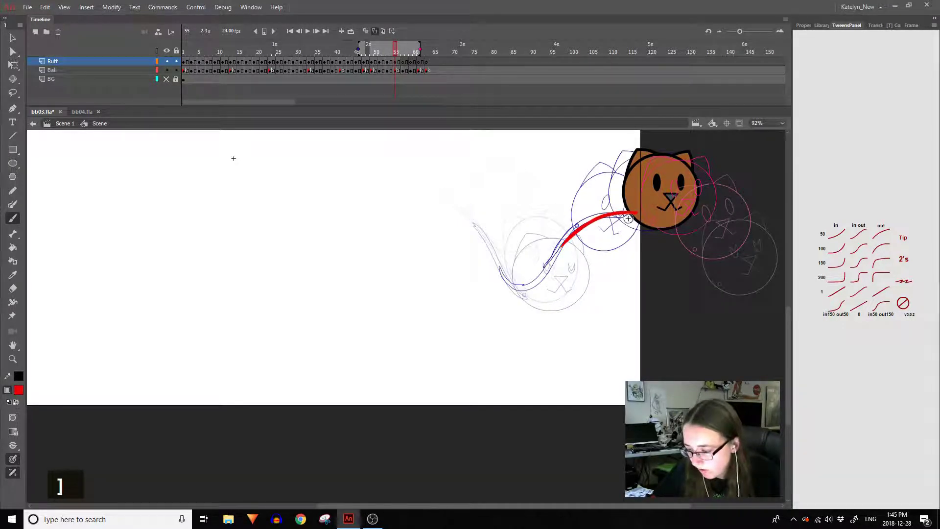
{"action": "key", "text": "ctrl+z"}
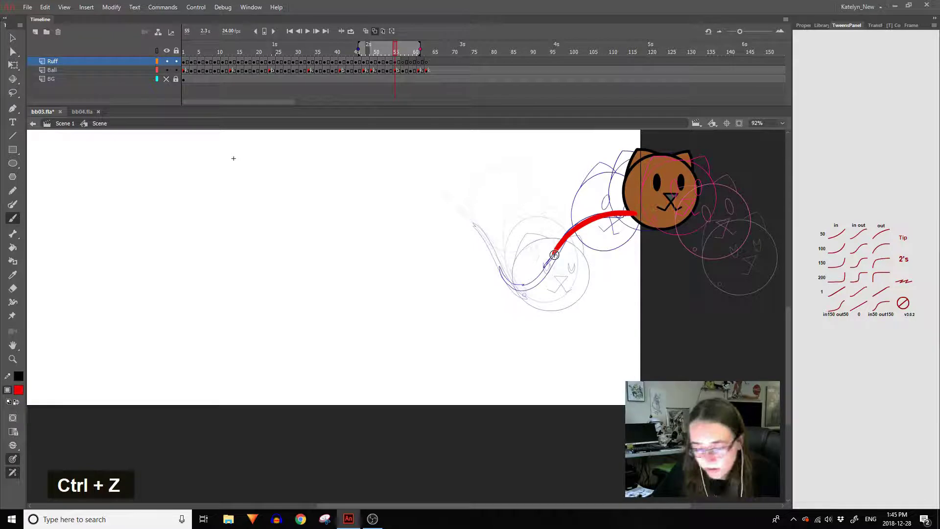
{"action": "key", "text": "]"}
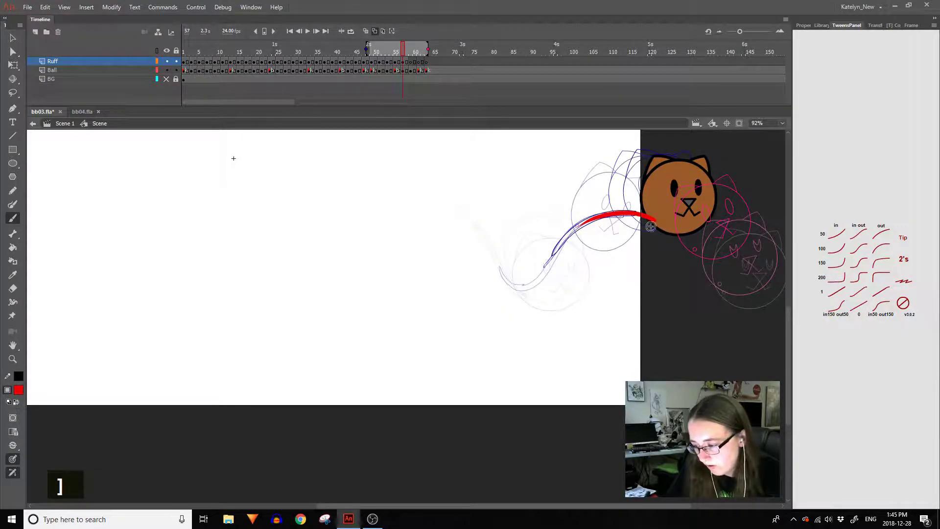
{"action": "key", "text": "]"}
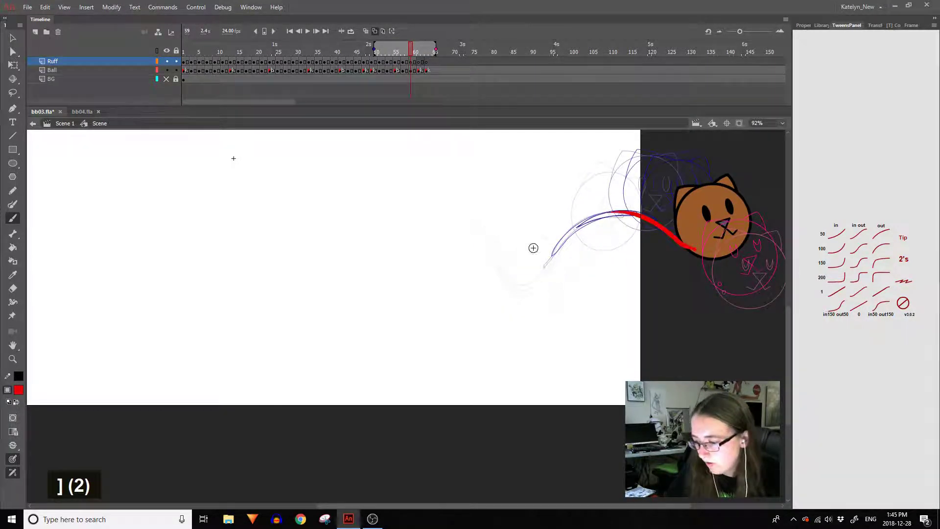
Finish the tails through frame 61 as the head exits right, then play the animation.
{"action": "key", "text": "["}
{"action": "key", "text": "]"}
{"action": "key", "text": "]"}
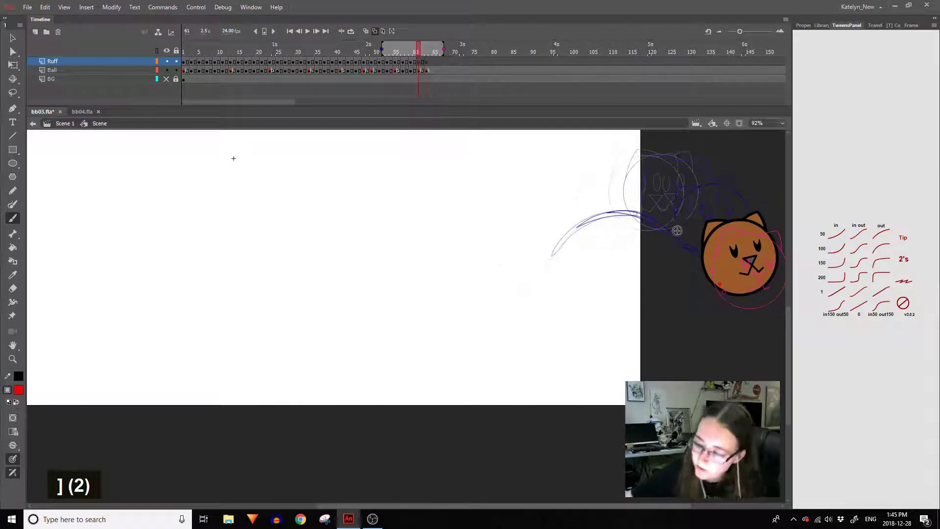
{"action": "key", "text": "ctrl+z"}
{"action": "key", "text": "space"}
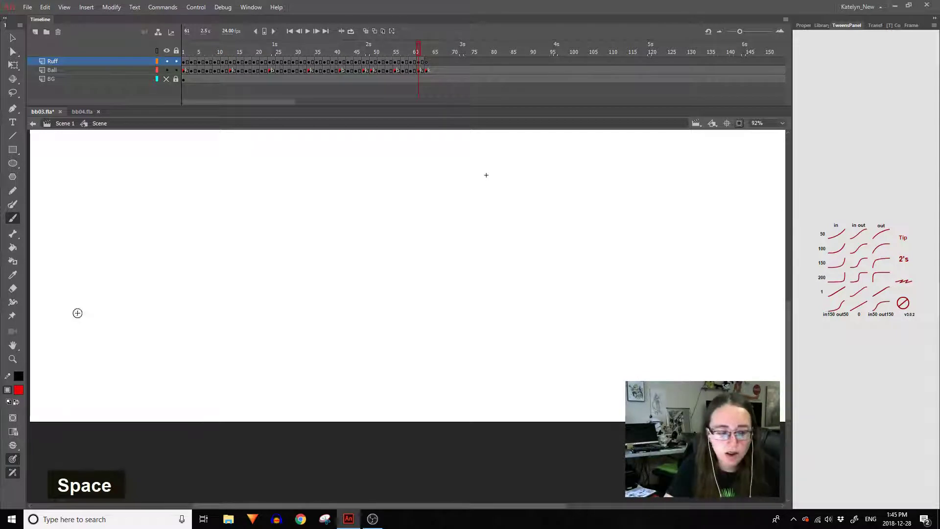
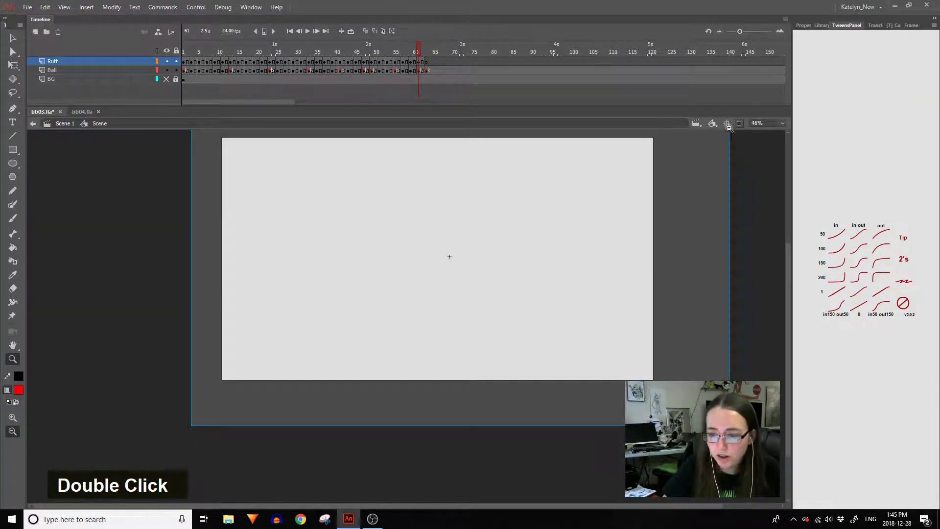
Play back from the first frame and review the tail frame by frame.
{"action": "key", "text": "space"}
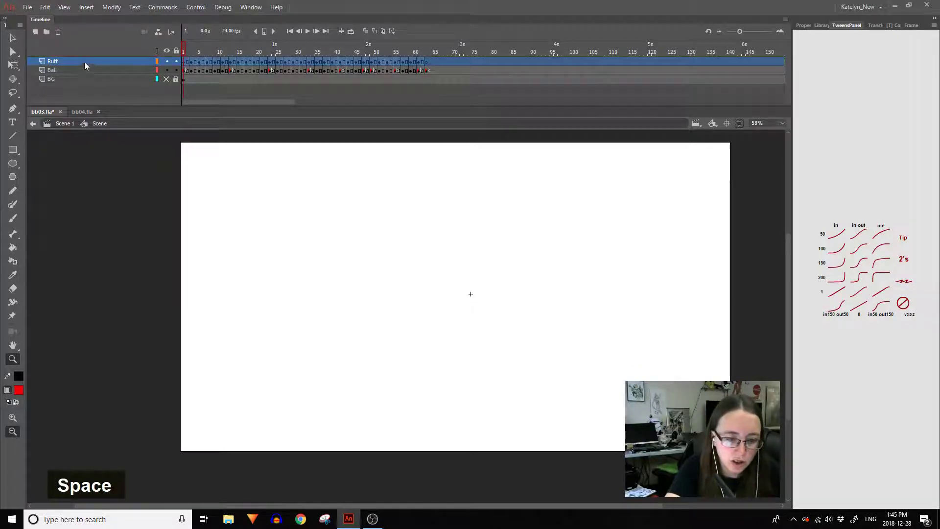
{"action": "key", "text": "Return"}
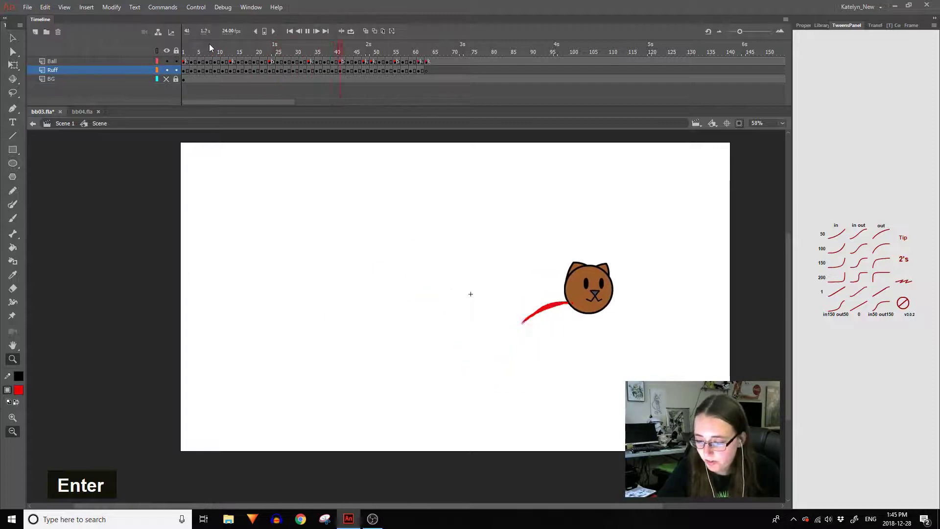
{"action": "key", "text": "Return"}
{"action": "key", "text": "Return"}
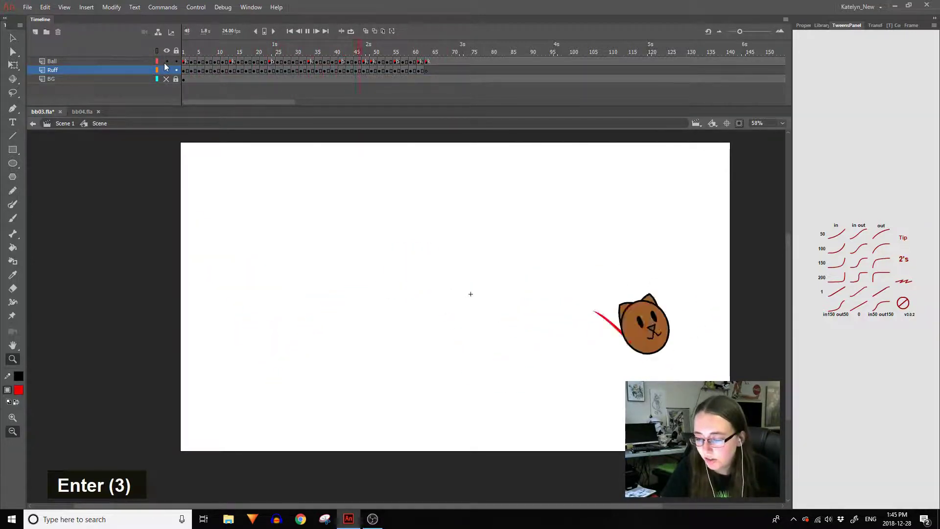
{"action": "key", "text": "Return"}
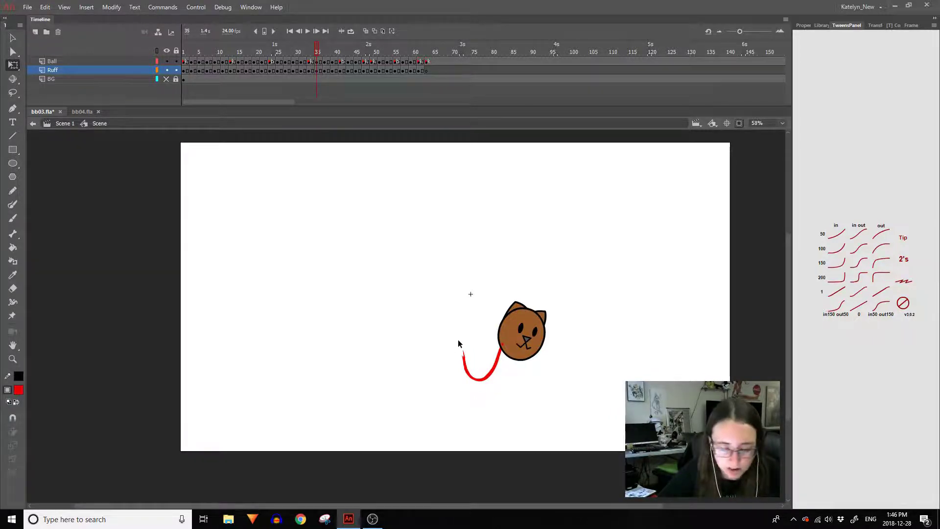
Flip back and forth over the bounce frames with onion skins on to compare tail positions.
{"action": "key", "text": "["}
{"action": "key", "text": "["}
{"action": "key", "text": "]"}
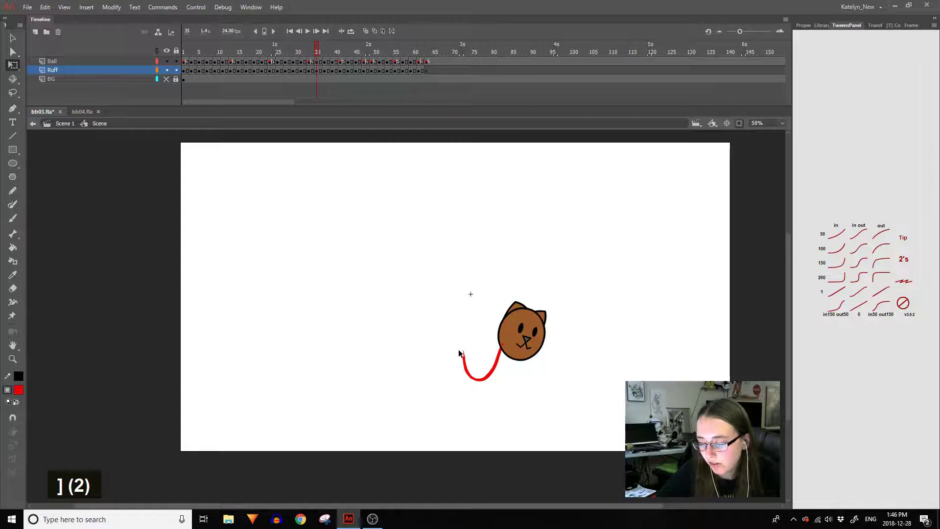
{"action": "key", "text": "]"}
{"action": "key", "text": "]"}
{"action": "key", "text": "["}
{"action": "key", "text": "["}
{"action": "key", "text": "]"}
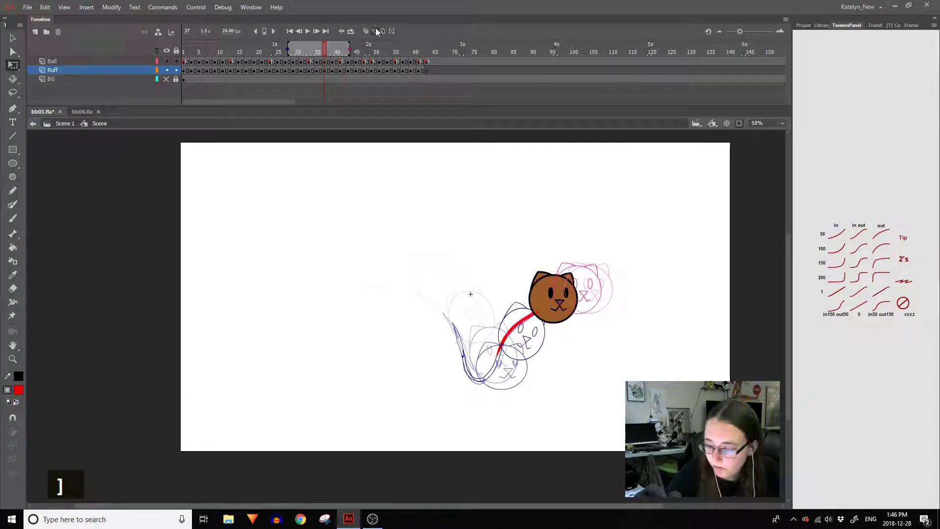
Touch up the tail on the bounce frames, switching between Eraser and Brush.
{"action": "key", "text": "]"}
{"action": "key", "text": "]"}
{"action": "key", "text": "["}
{"action": "key", "text": "e"}
{"action": "key", "text": "b"}
{"action": "key", "text": "ctrl+z"}
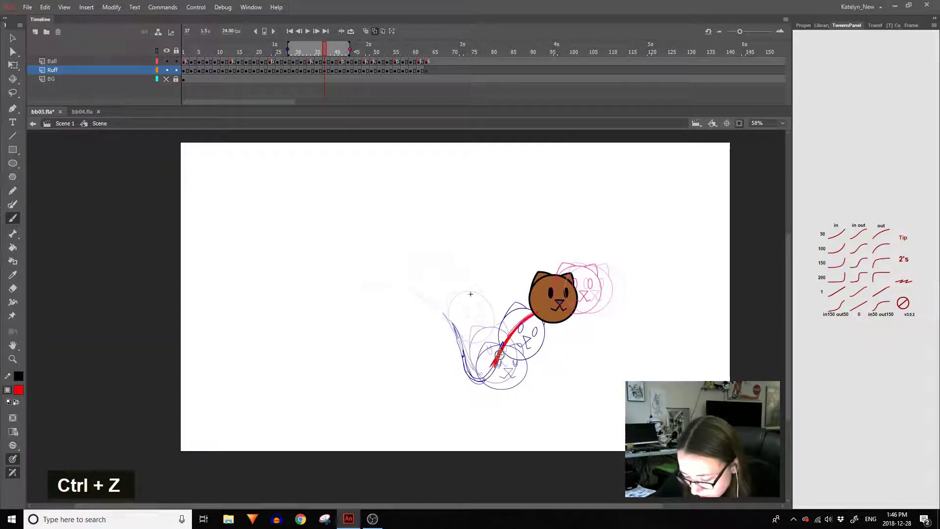
{"action": "key", "text": "e"}
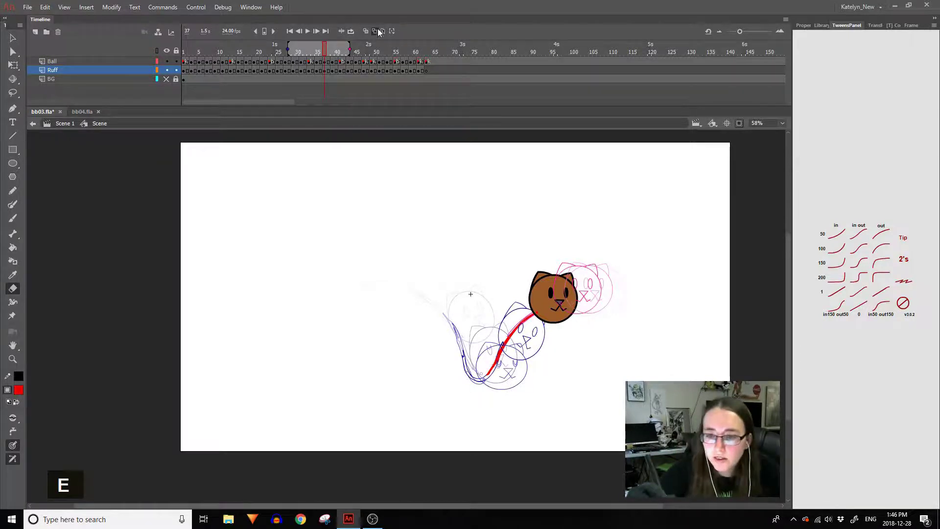
Play the animation without onion skins and return to frame 19.
{"action": "key", "text": "Return"}
{"action": "key", "text": "Return"}
{"action": "key", "text": "Return"}
{"action": "key", "text": "Return"}
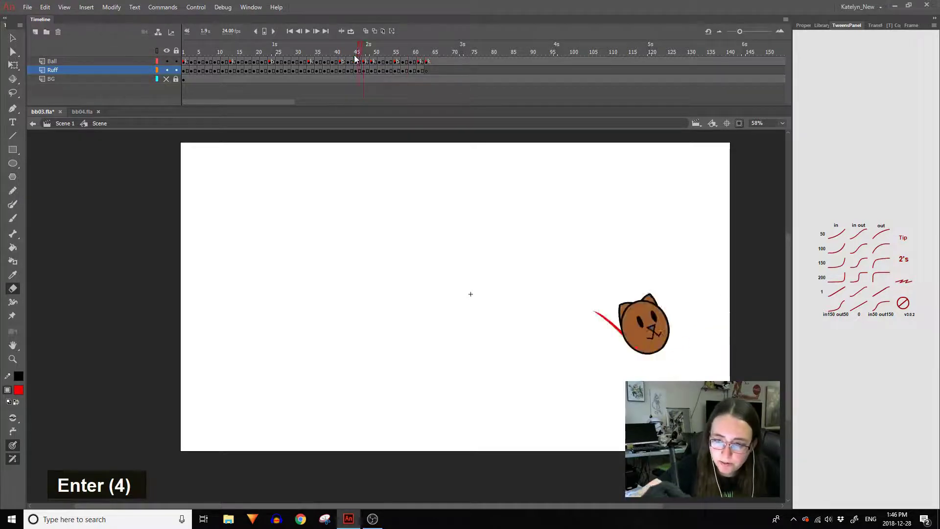
{"action": "key", "text": "Return"}
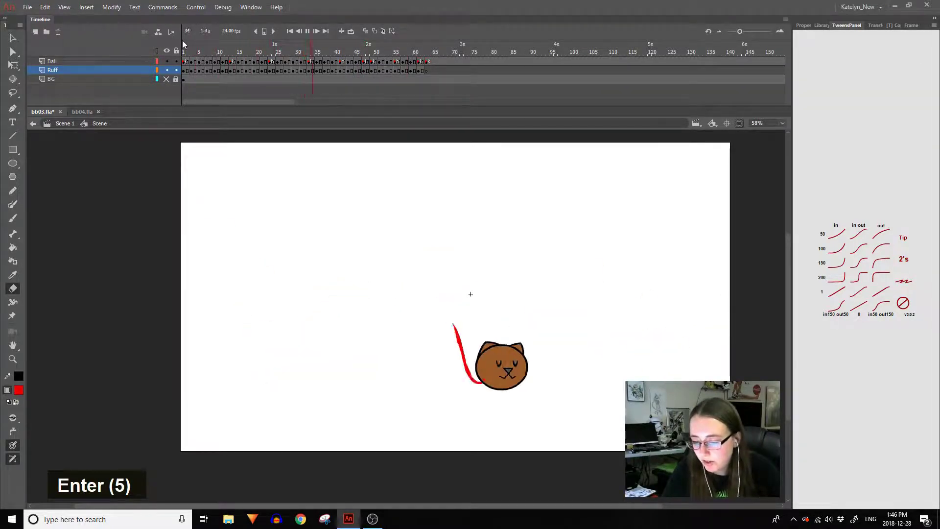
{"action": "key", "text": "Return"}
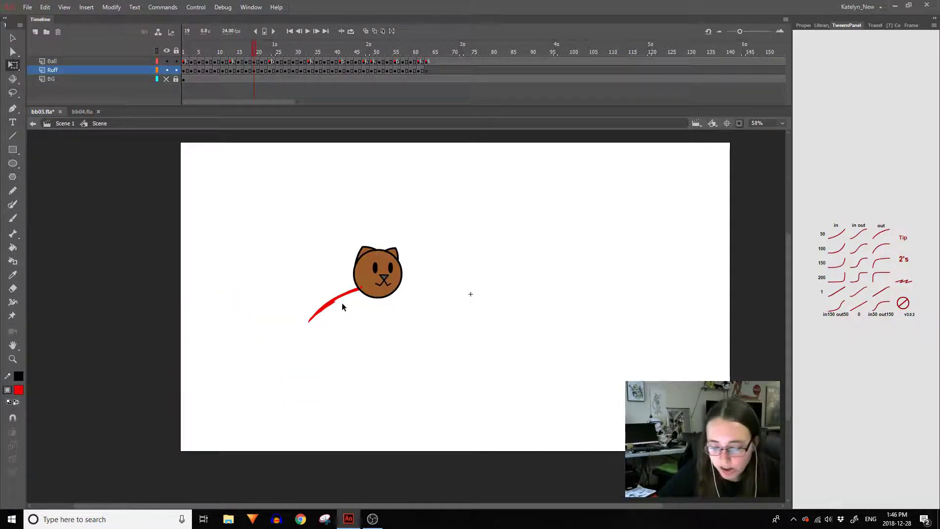
Enter the Ball symbol and rename its top layer to Point.
{"action": "double_click", "coordinate": [181, 72]}
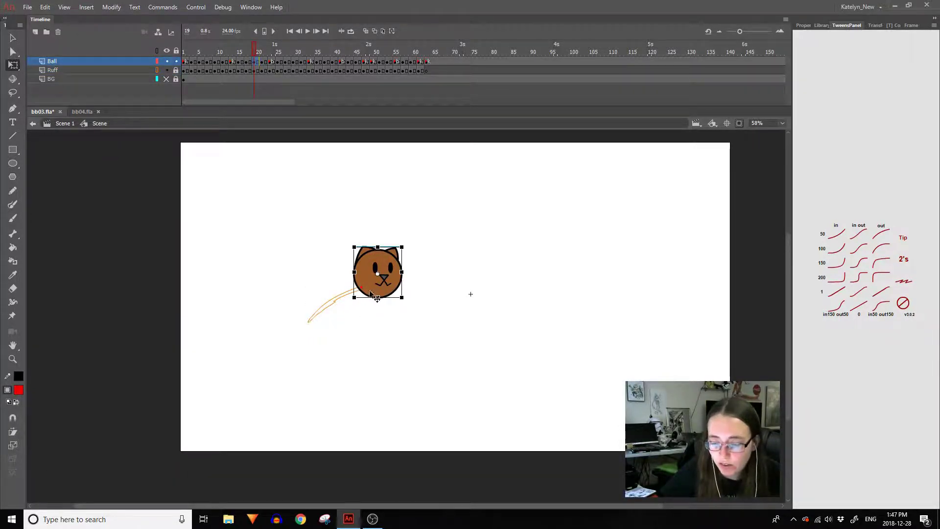
{"action": "double_click", "coordinate": [372, 294]}
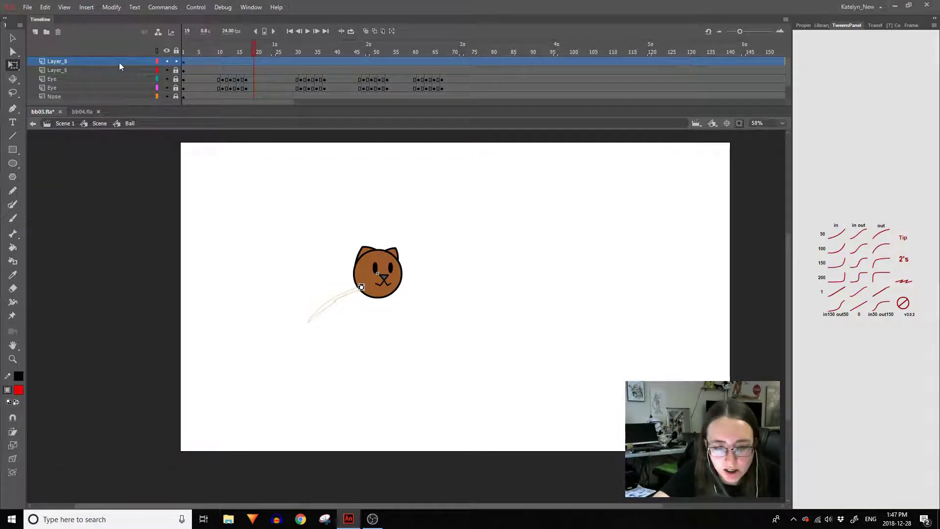
{"action": "double_click", "coordinate": [121, 65]}
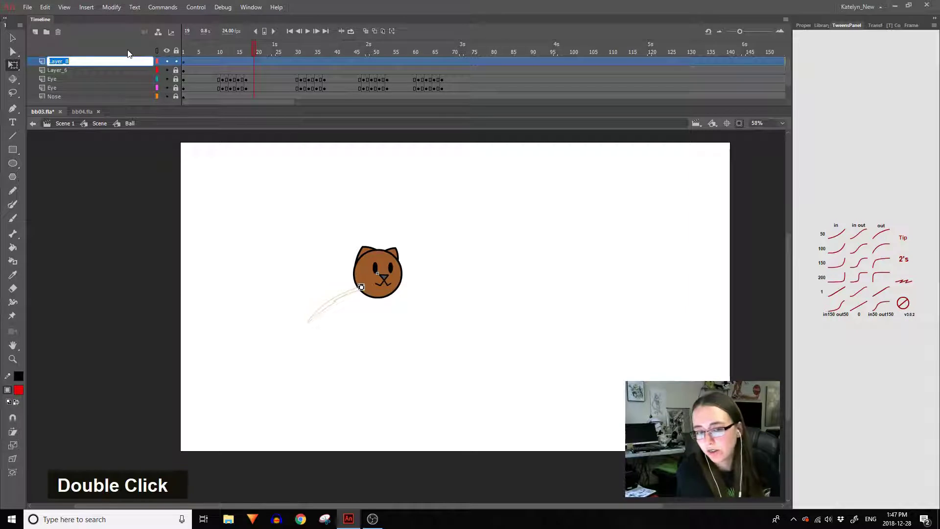
{"action": "key", "text": "shift+p"}
{"action": "key", "text": "o"}
{"action": "key", "text": "i"}
{"action": "key", "text": "n"}
{"action": "key", "text": "t"}
{"action": "key", "text": "Return"}
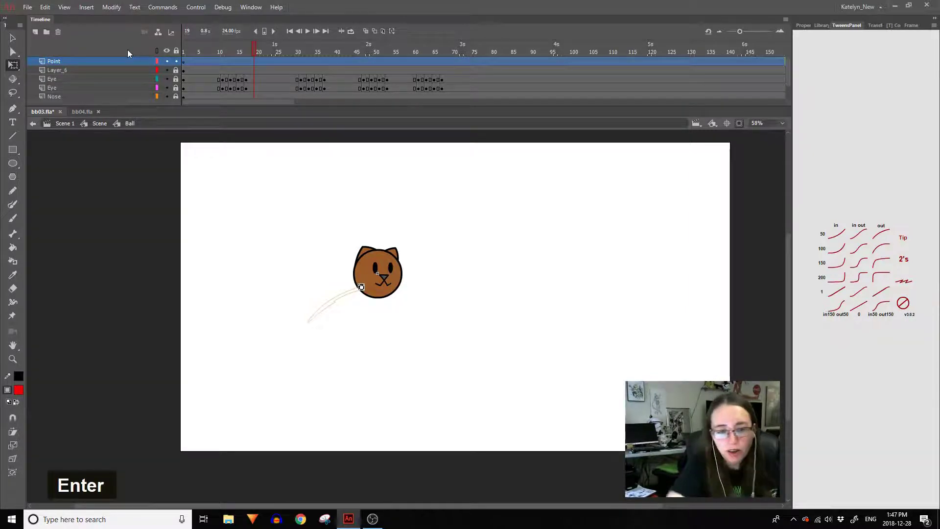
Insert a new layer and rename the bottom layer to Base.
{"action": "right_click", "coordinate": [103, 64]}
{"action": "double_click", "coordinate": [177, 65]}
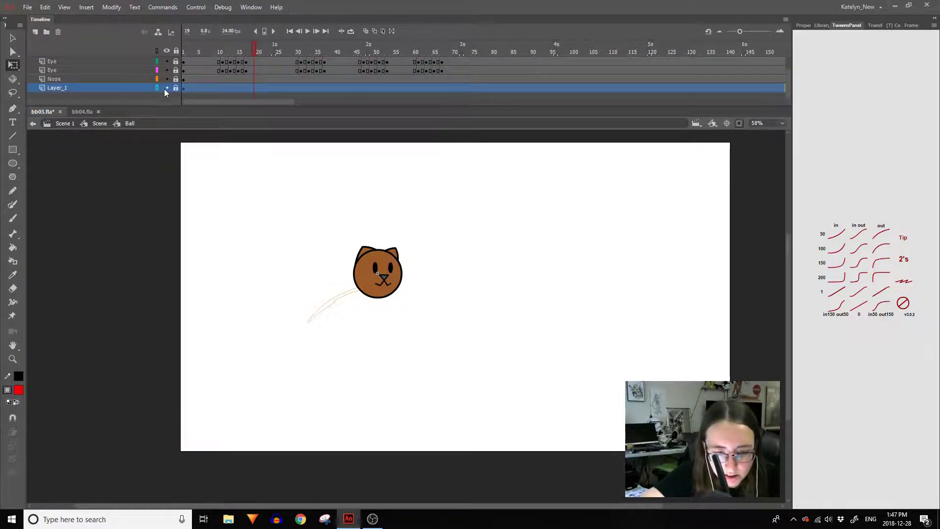
{"action": "double_click", "coordinate": [172, 92]}
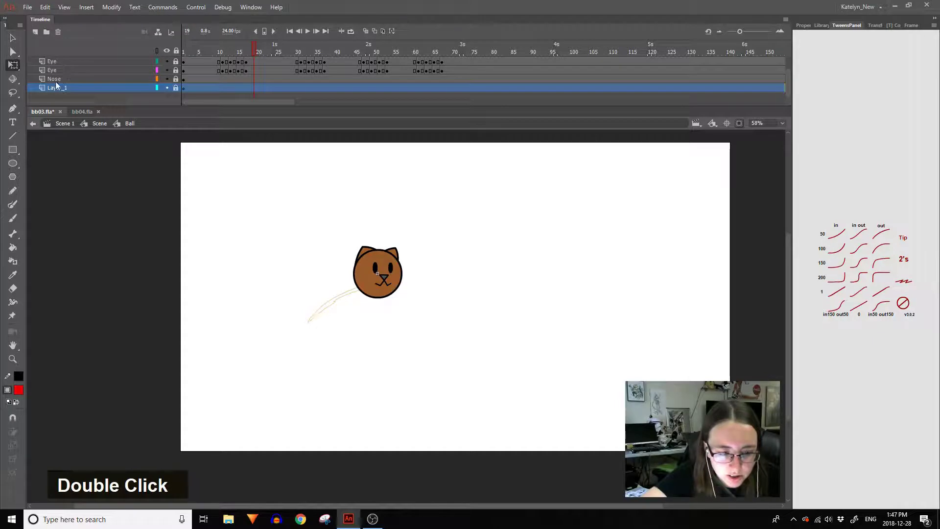
{"action": "key", "text": "shift+b"}
{"action": "key", "text": "a"}
{"action": "key", "text": "s"}
{"action": "key", "text": "e"}
{"action": "key", "text": "Return"}
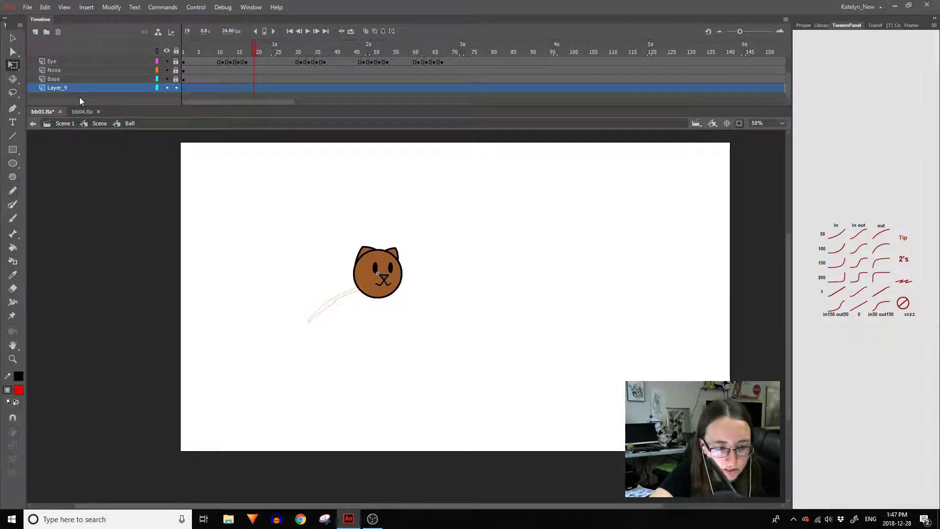
Name the new layer Tail and select frame 26 on it.
{"action": "double_click", "coordinate": [74, 93]}
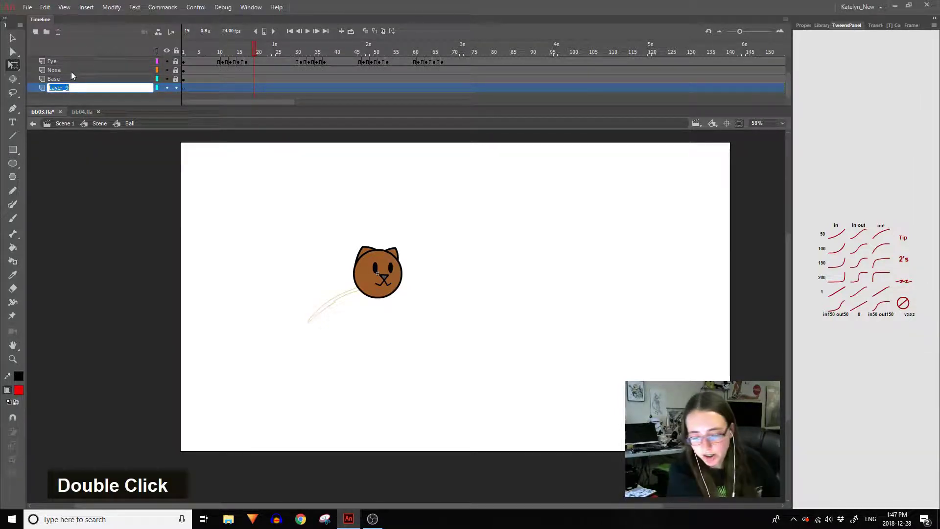
{"action": "key", "text": "shift+t"}
{"action": "key", "text": "a"}
{"action": "key", "text": "i"}
{"action": "key", "text": "l"}
{"action": "key", "text": "Return"}
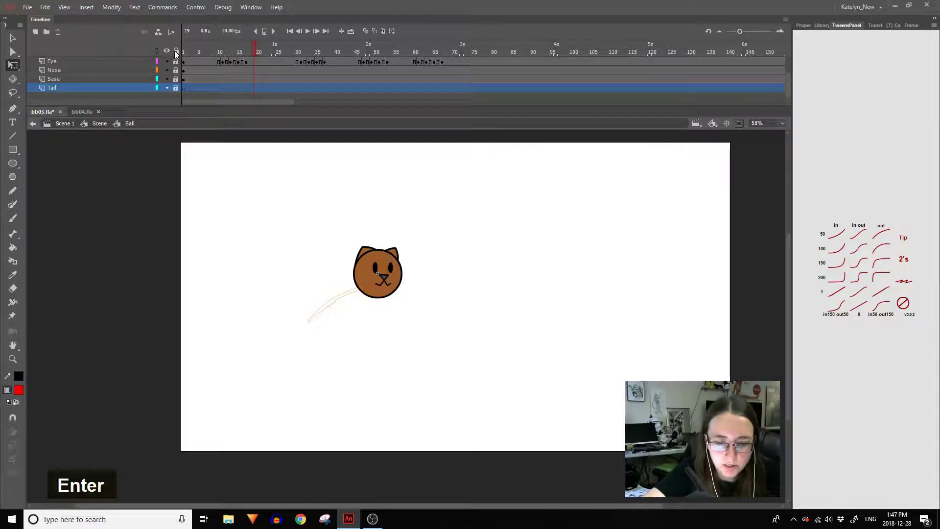
{"action": "left_click", "coordinate": [179, 91]}
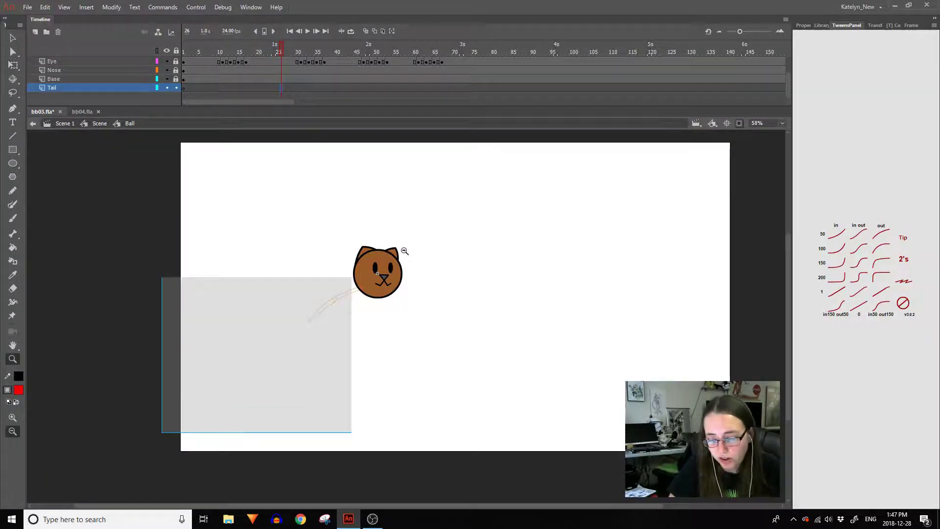
Zoom in on the cat head and place a vertical guide to its left from the ruler.
{"action": "key", "text": "space"}
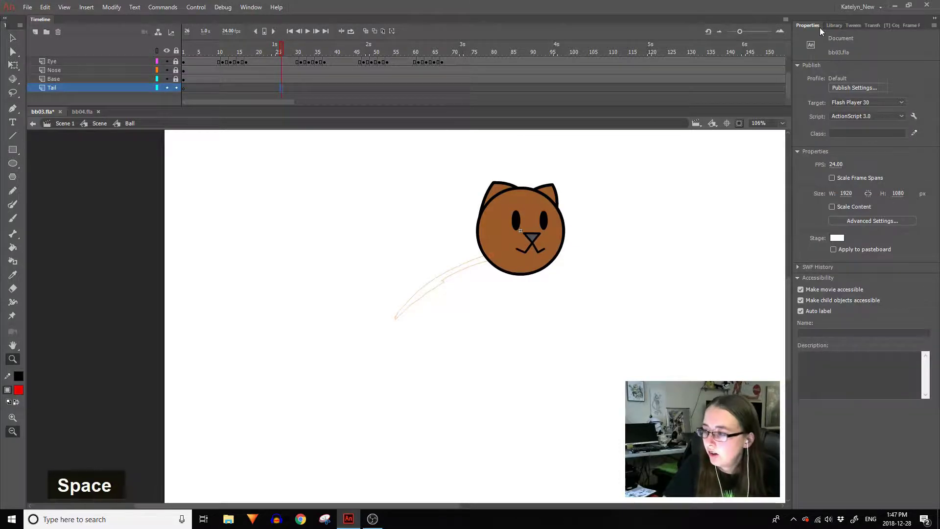
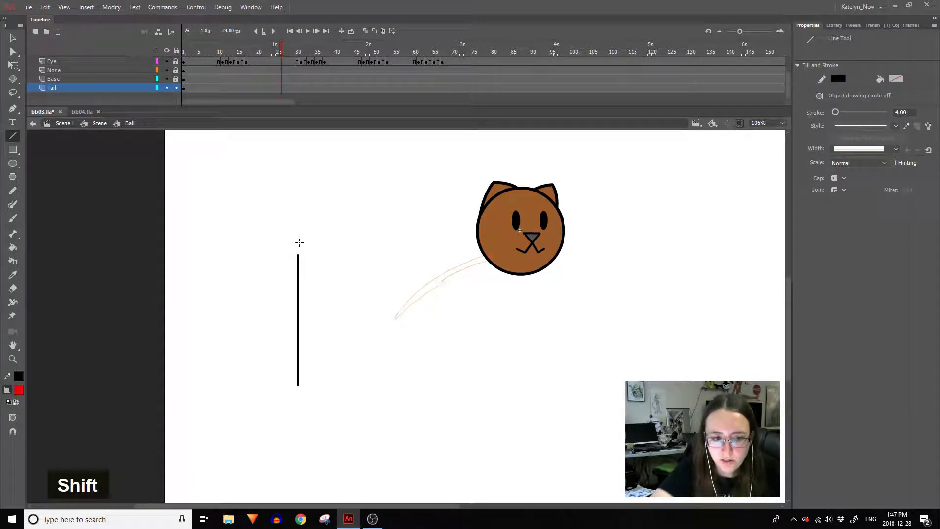
{"action": "double_click", "coordinate": [12, 43]}
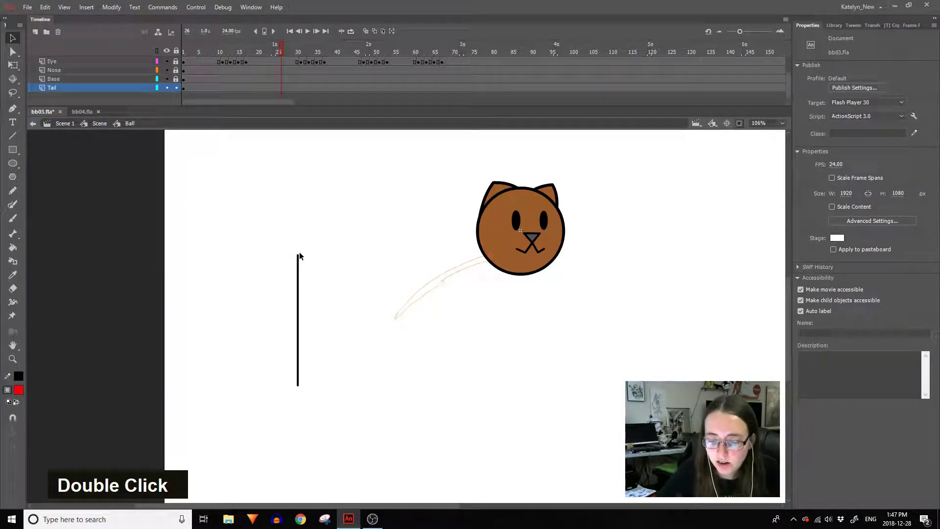
{"action": "key", "text": "ctrl+z"}
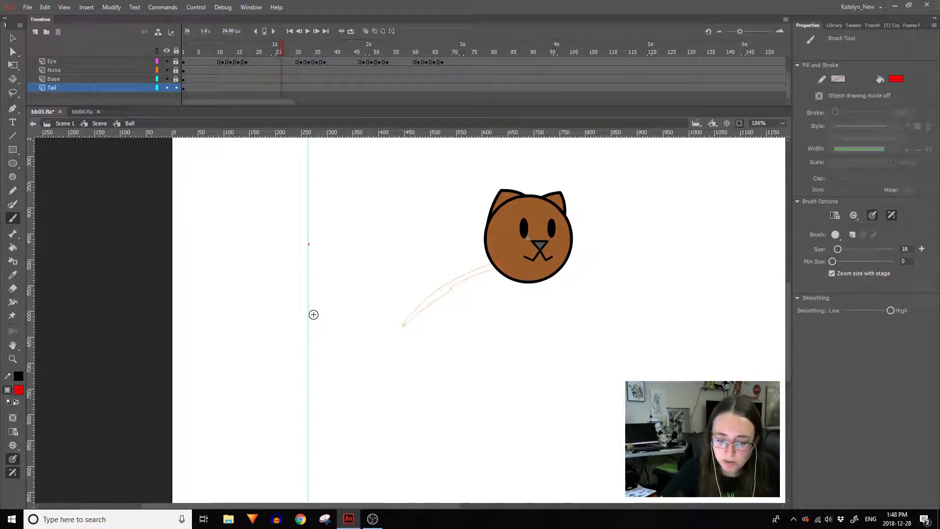
Undo the recent brush work on the tail back to the red guide curve.
{"action": "key", "text": "ctrl+z"}
{"action": "key", "text": "ctrl+z"}
{"action": "key", "text": "ctrl+z"}
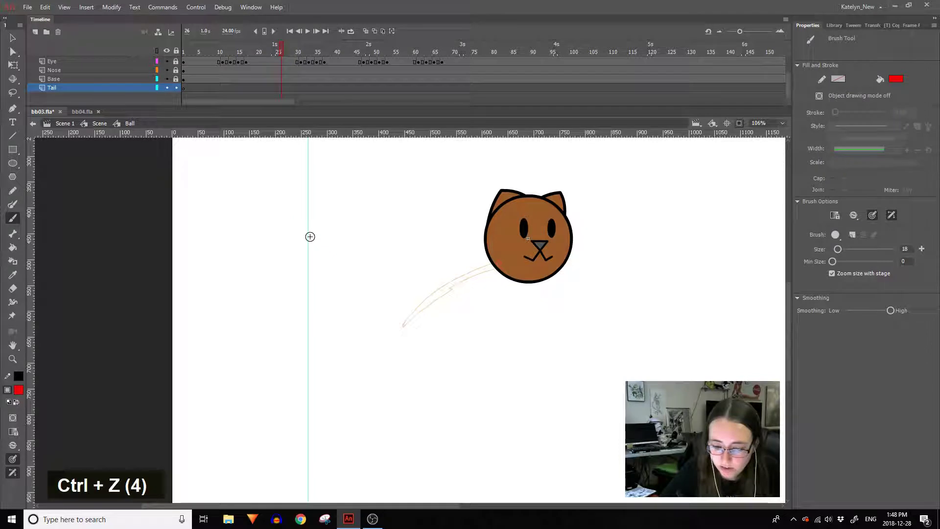
{"action": "key", "text": "ctrl+z"}
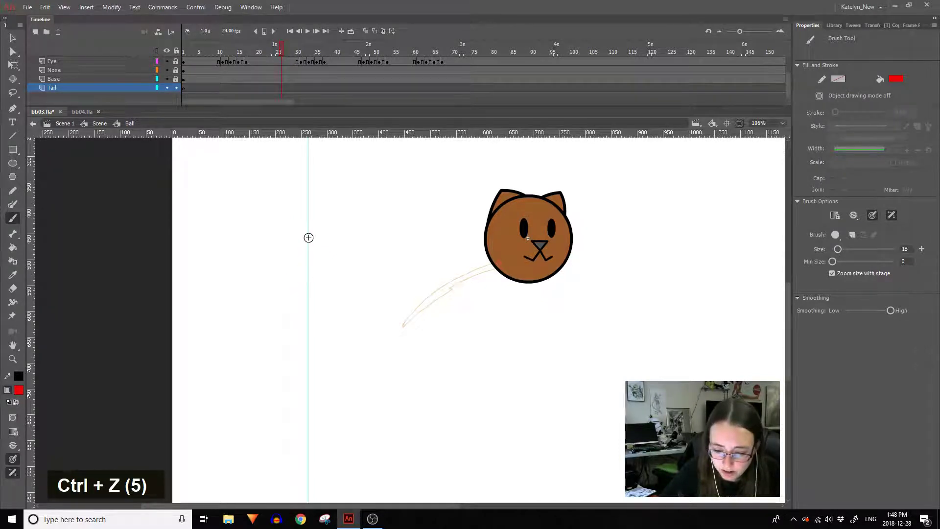
{"action": "key", "text": "ctrl+z"}
{"action": "key", "text": "ctrl+z"}
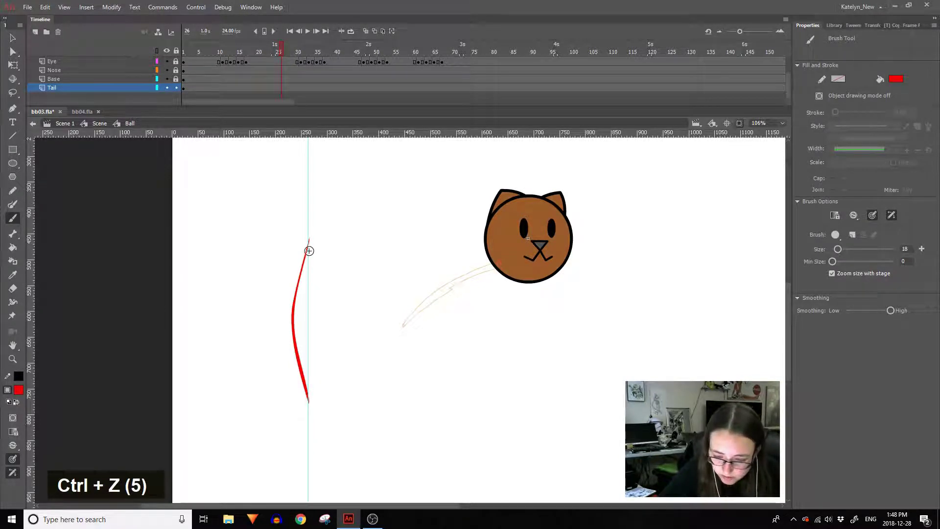
{"action": "key", "text": "ctrl+z"}
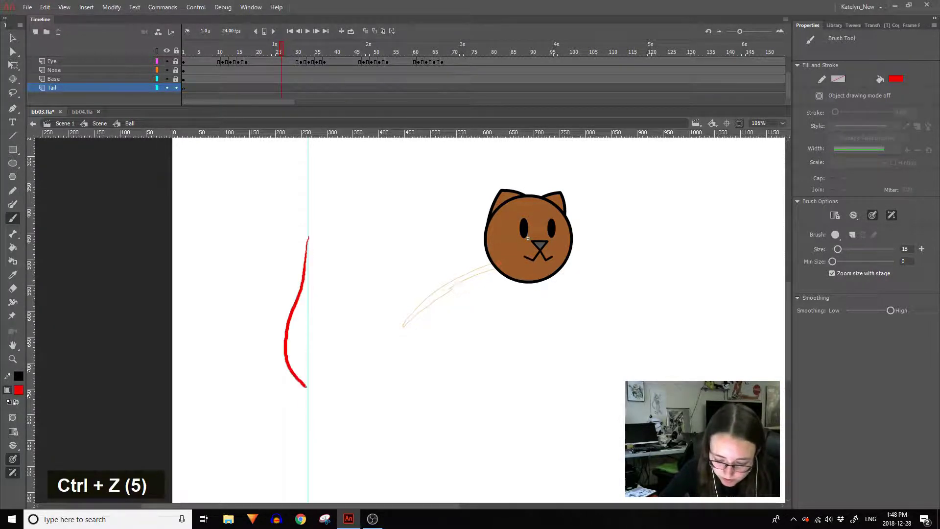
{"action": "key", "text": "ctrl+z"}
Duplicate the red tail curve, mirror it and nudge it across to close a teardrop shape.
{"action": "left_click", "coordinate": [307, 276]}
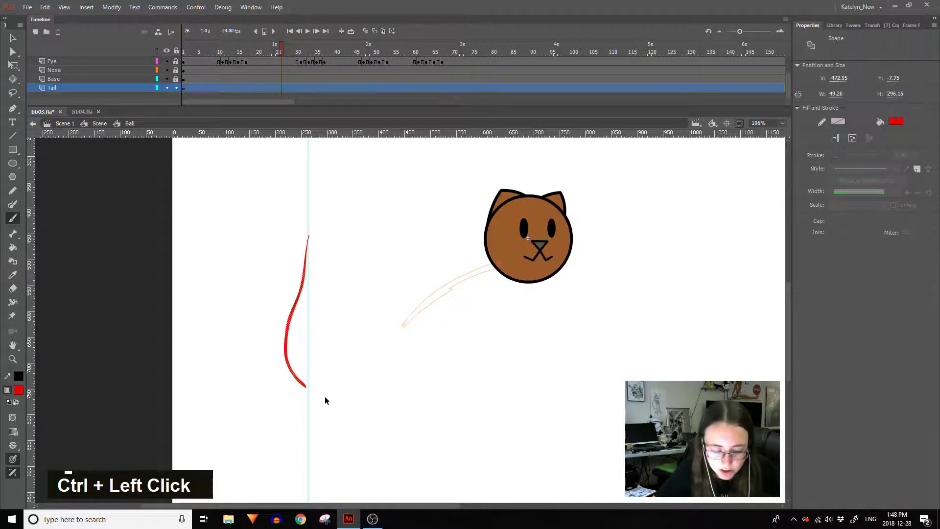
{"action": "key", "text": "ctrl+c"}
{"action": "key", "text": "ctrl+shift+v"}
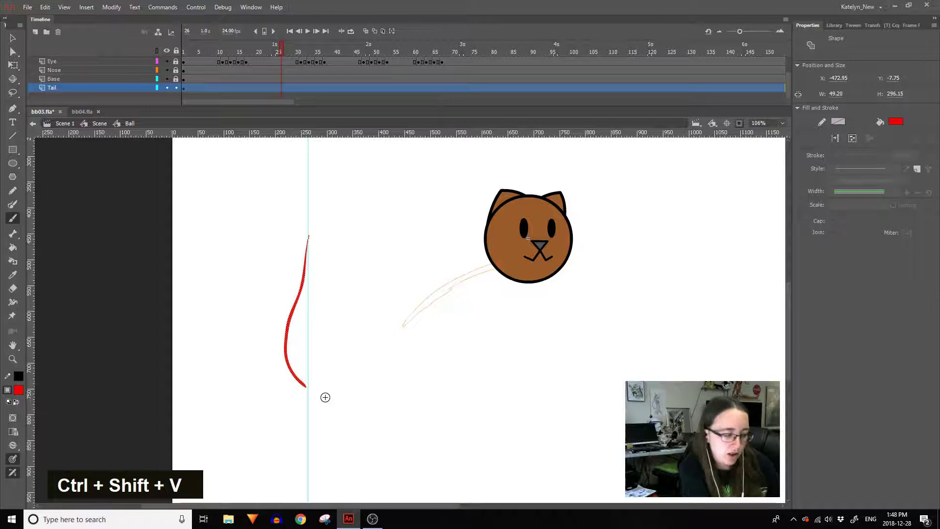
{"action": "key", "text": "1"}
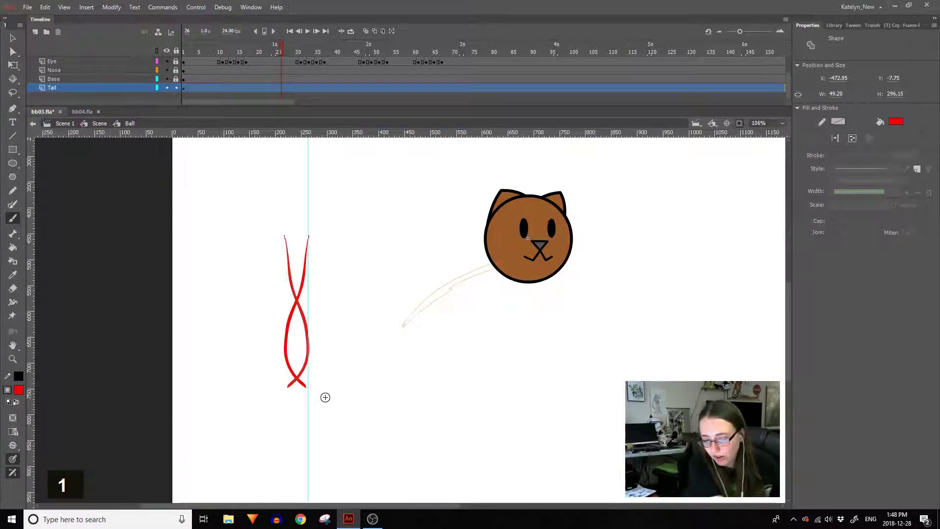
{"action": "key", "text": "shift+Right"}
{"action": "key", "text": "shift+Right"}
{"action": "key", "text": "shift+Right"}
{"action": "key", "text": "shift+Right"}
{"action": "key", "text": "shift+Left"}
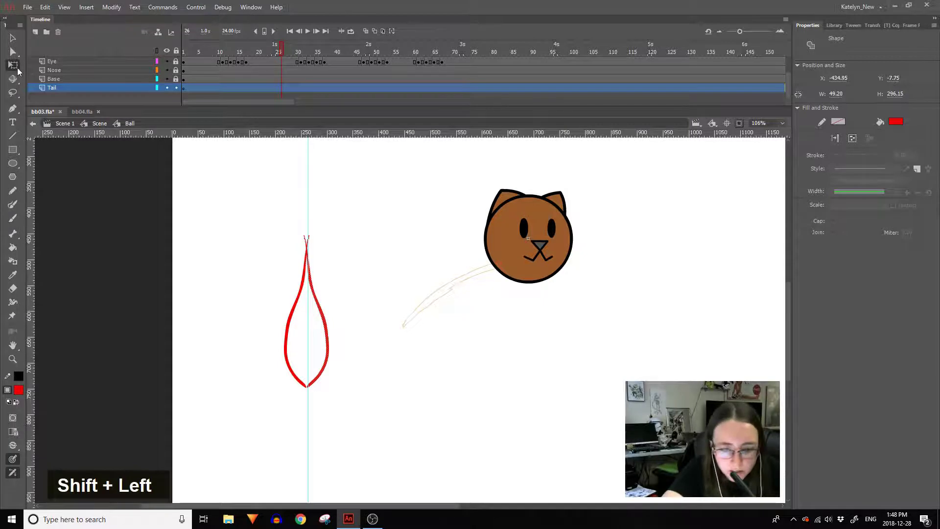
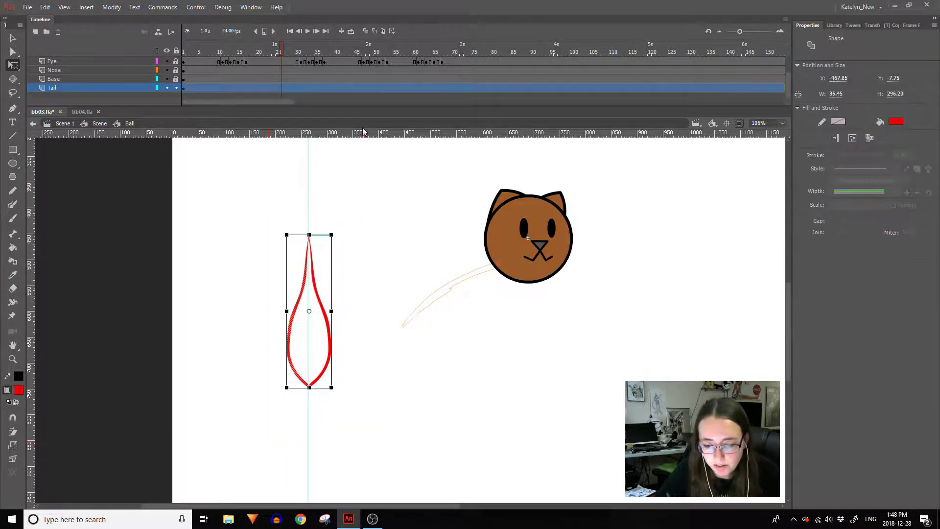
Break the teardrop apart and delete the unwanted parts, keeping only the left curve.
{"action": "key", "text": "ctrl+b"}
{"action": "left_click", "coordinate": [360, 276]}
{"action": "key", "text": "ctrl+a"}
{"action": "key", "text": "Delete"}
Switch back to the brush and pick the head area on the stage, ready for frame 31 of the Tail layer.
{"action": "key", "text": "v"}
{"action": "key", "text": "b"}
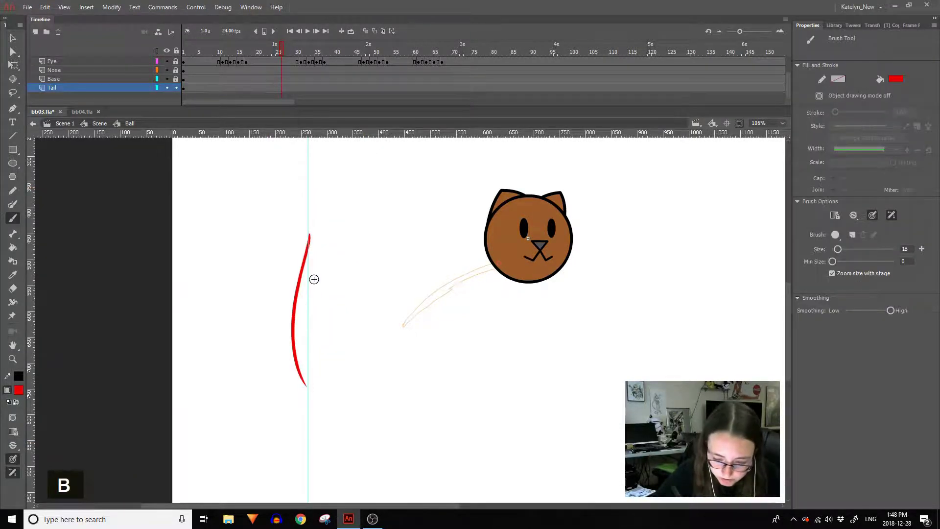
{"action": "left_click", "coordinate": [313, 239]}
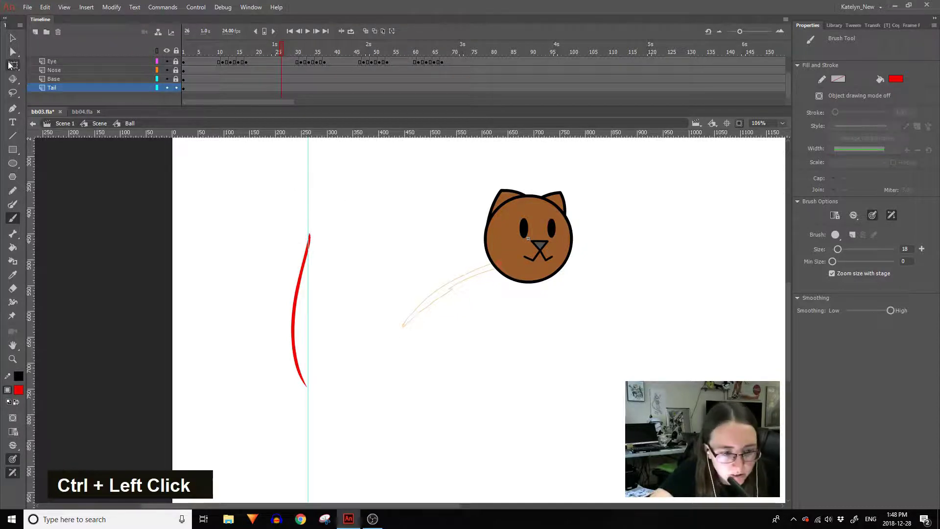
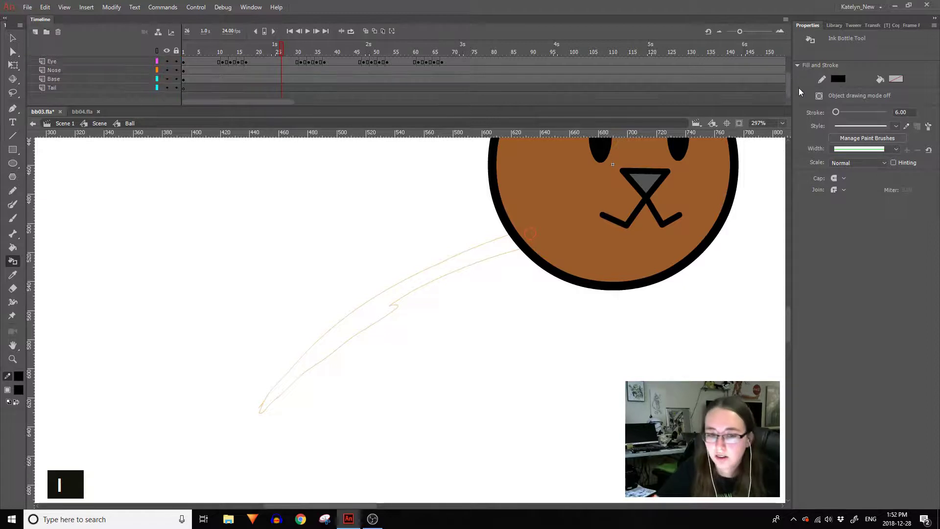
Go to frame 31 of the Tail layer and start the black tail outline from the head with the brush.
{"action": "left_click", "coordinate": [181, 91]}
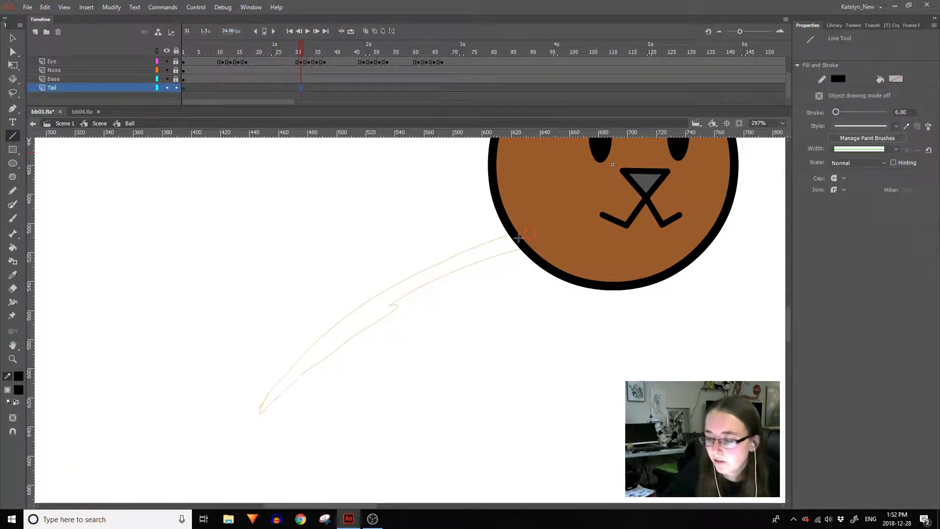
{"action": "key", "text": "ctrl+z"}
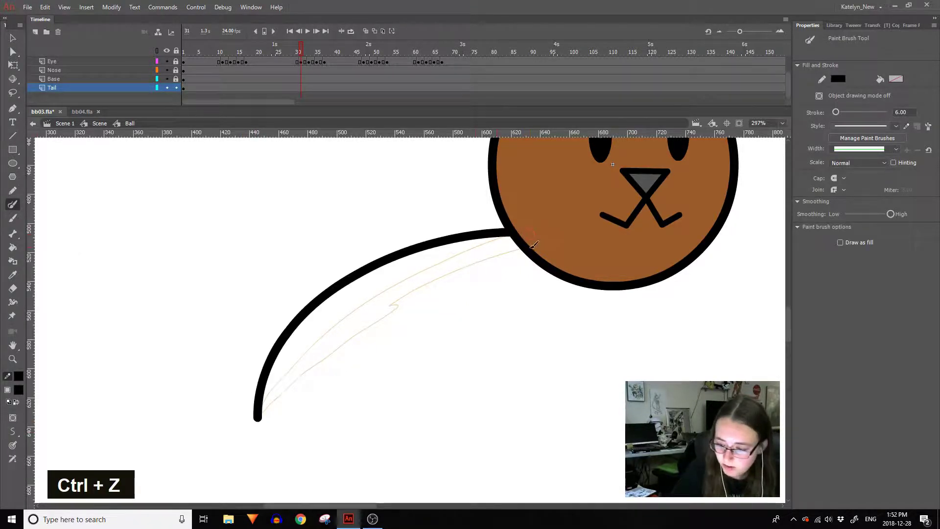
{"action": "key", "text": "ctrl+z"}
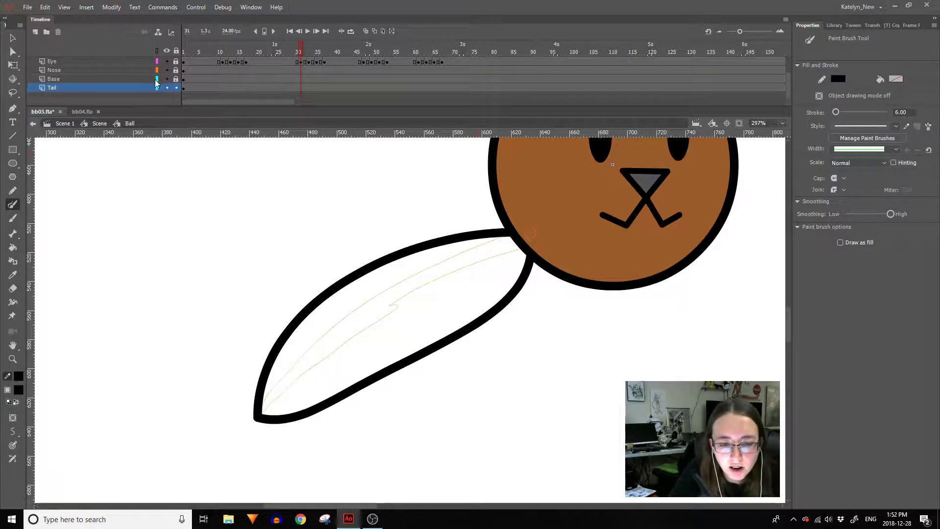
{"action": "left_click", "coordinate": [540, 235]}
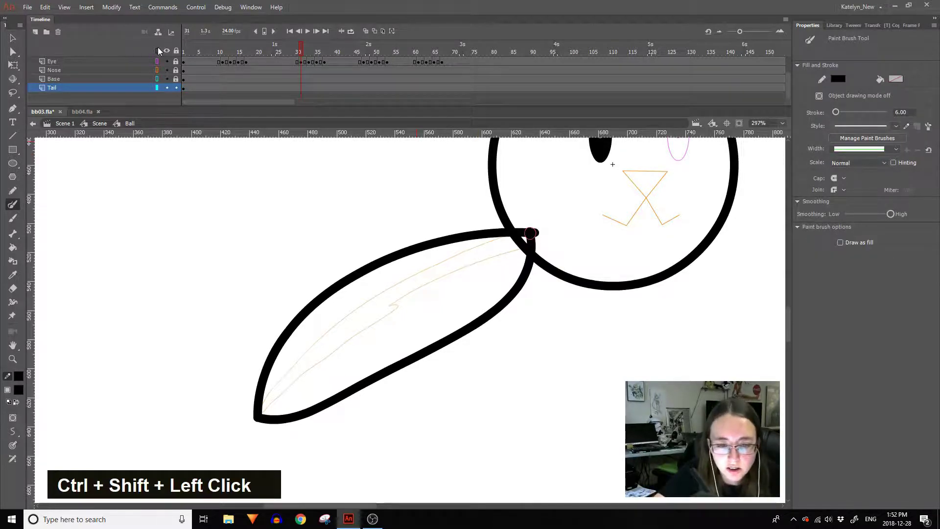
View the layers as outlines, close the tail shape and bend its lower edge inward.
{"action": "double_click", "coordinate": [162, 52]}
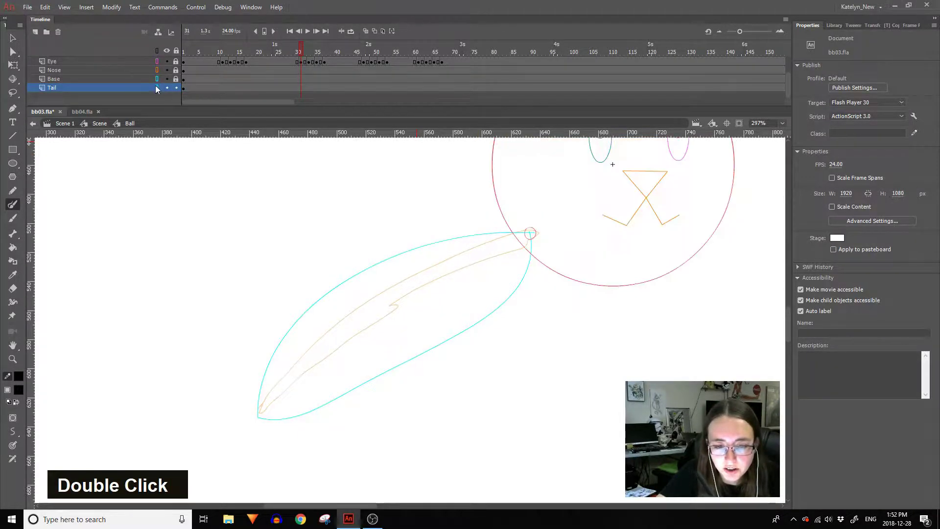
{"action": "left_click", "coordinate": [553, 232]}
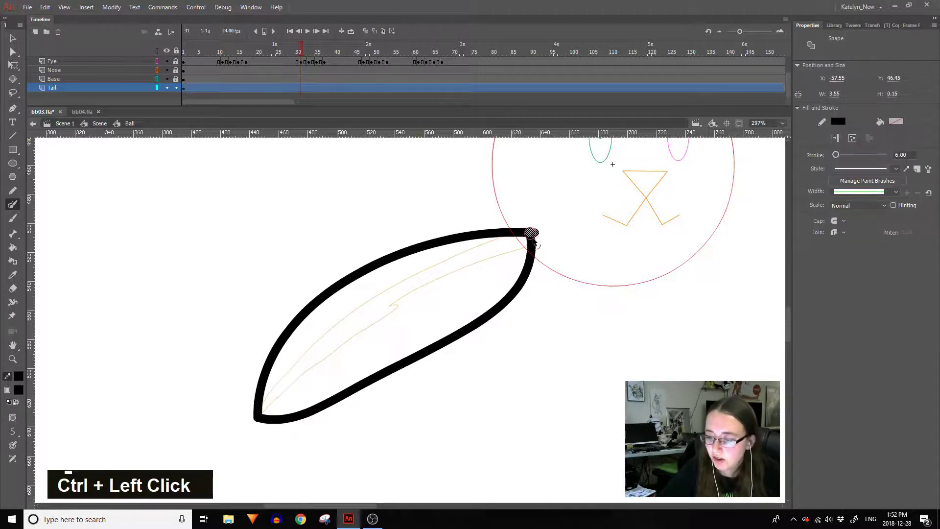
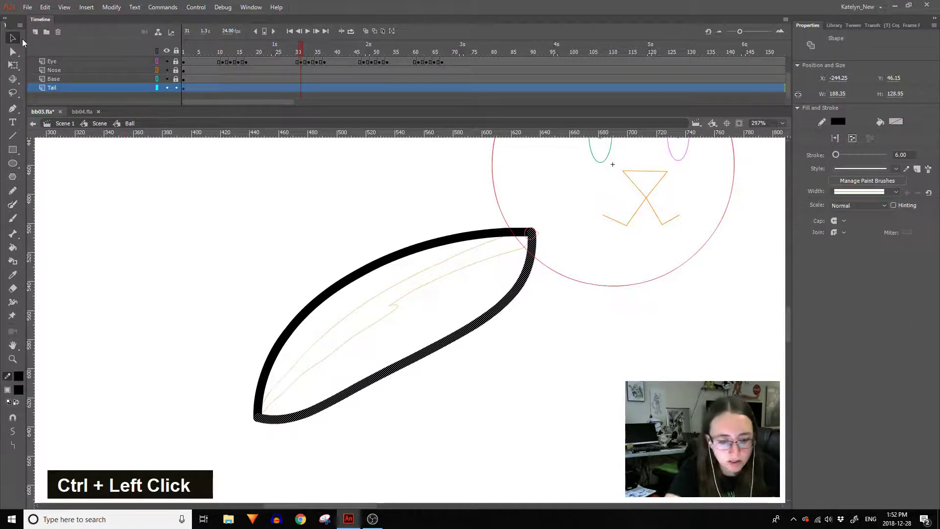
{"action": "double_click", "coordinate": [16, 451]}
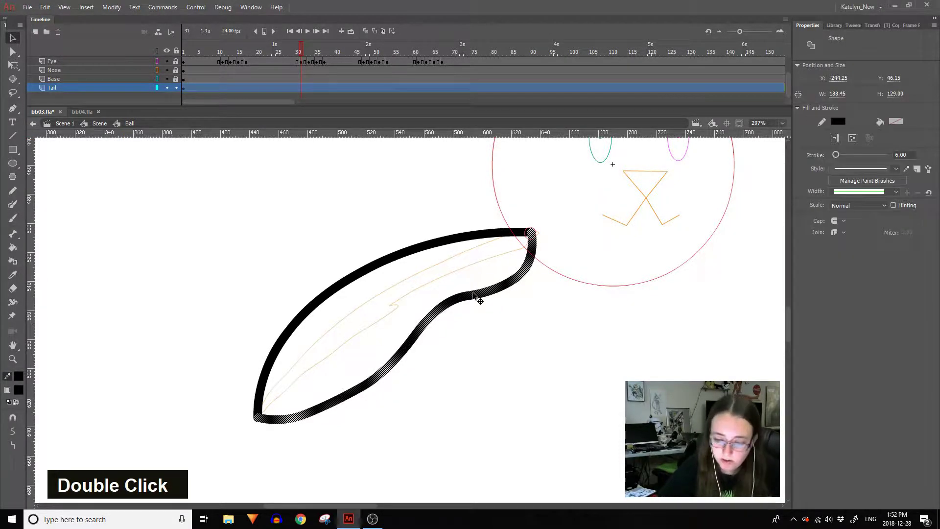
Delete the inward-bent lower edge, leaving only the thick black upper arc of the tail.
{"action": "key", "text": "Delete"}
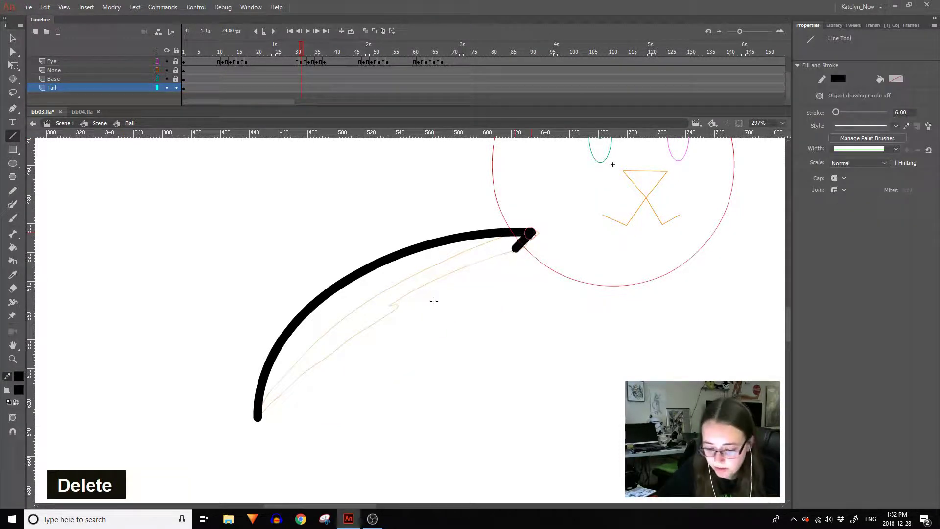
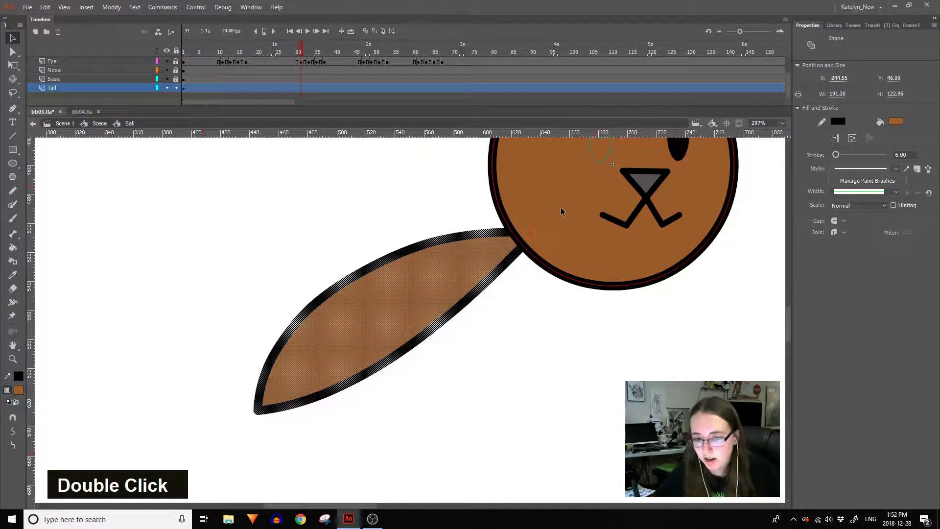
Convert the brown tail to a Graphic symbol named 'Tail'.
{"action": "key", "text": "F8"}
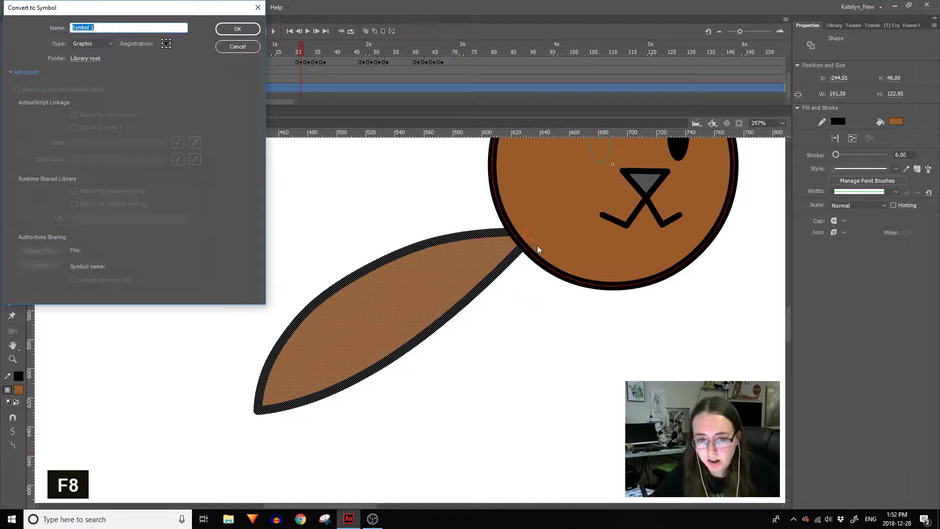
{"action": "key", "text": "shift+t"}
{"action": "key", "text": "a"}
{"action": "key", "text": "i"}
{"action": "key", "text": "l"}
{"action": "key", "text": "Return"}
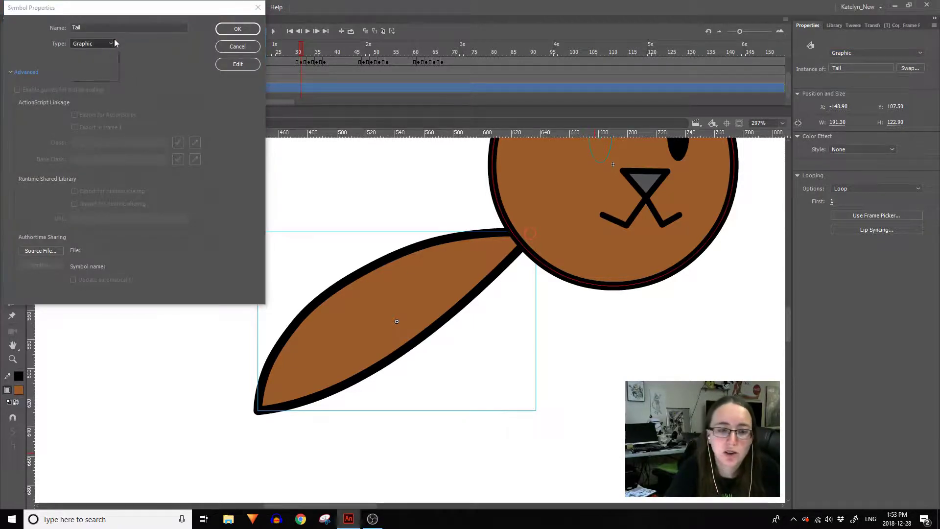
Enter the Tail symbol and set it to a single frame.
{"action": "double_click", "coordinate": [116, 44]}
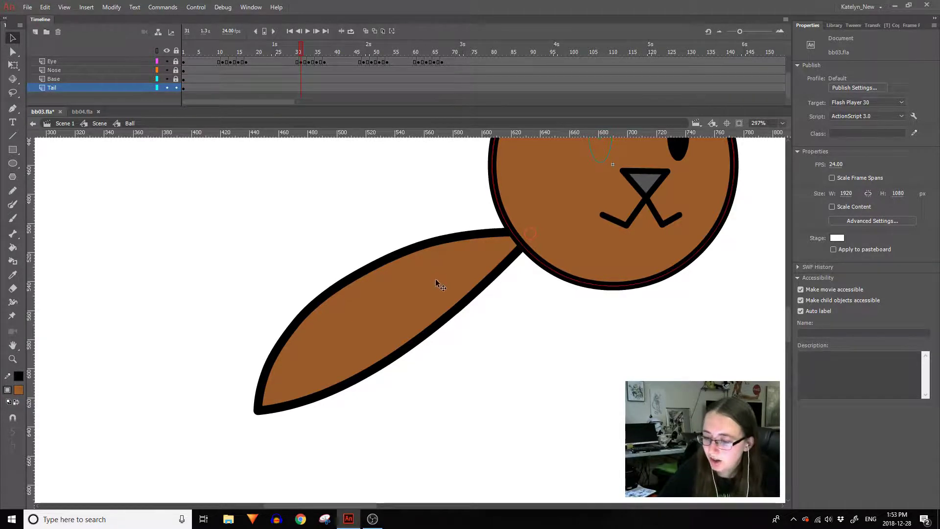
{"action": "double_click", "coordinate": [419, 320]}
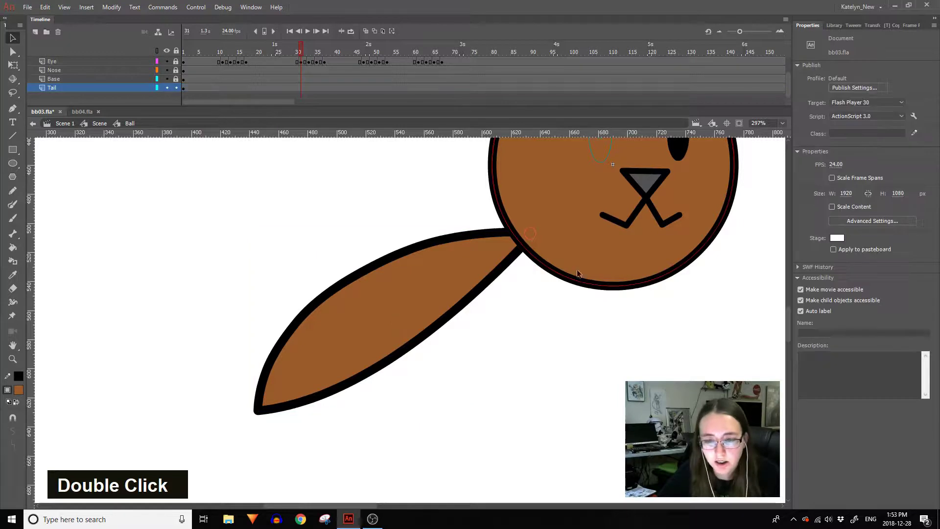
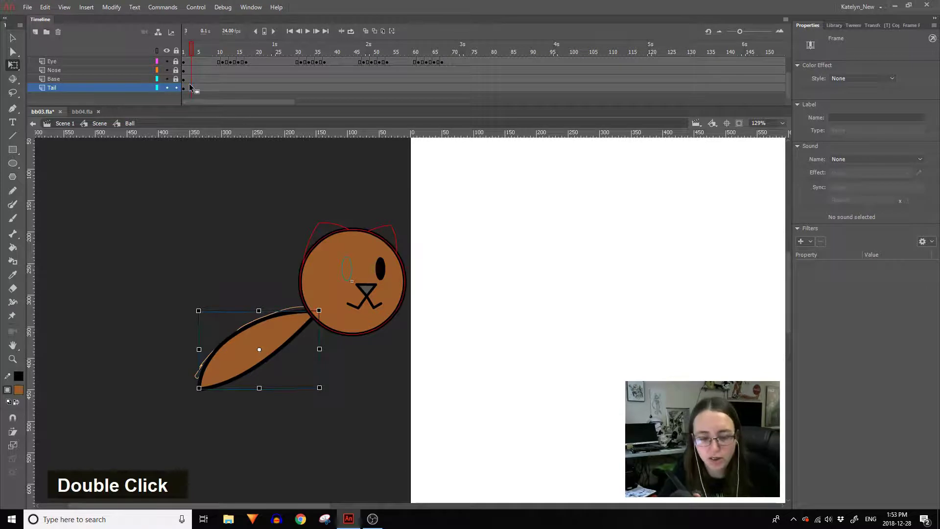
Keyframe the early tail pose, undo the rotation, shift the tail inside its symbol, then return to frame 1 of the Ball timeline.
{"action": "key", "text": "F6"}
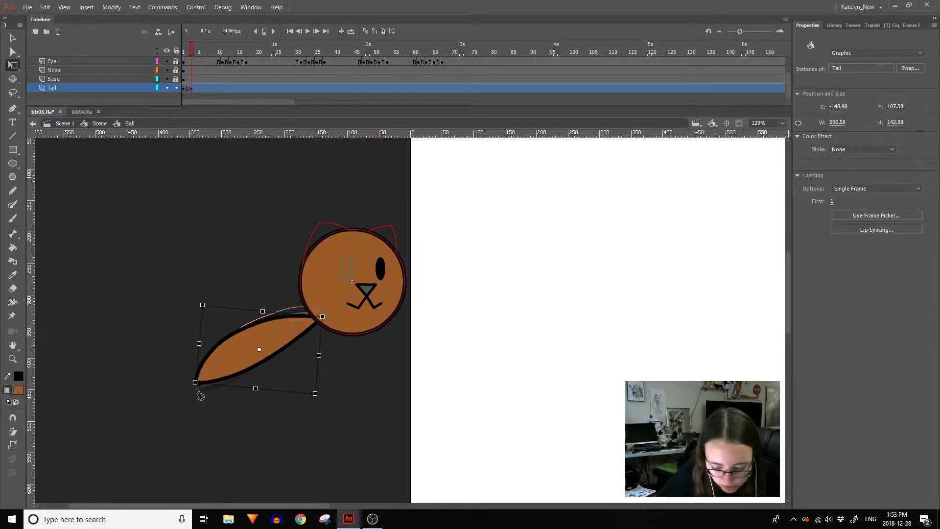
{"action": "key", "text": "ctrl+z"}
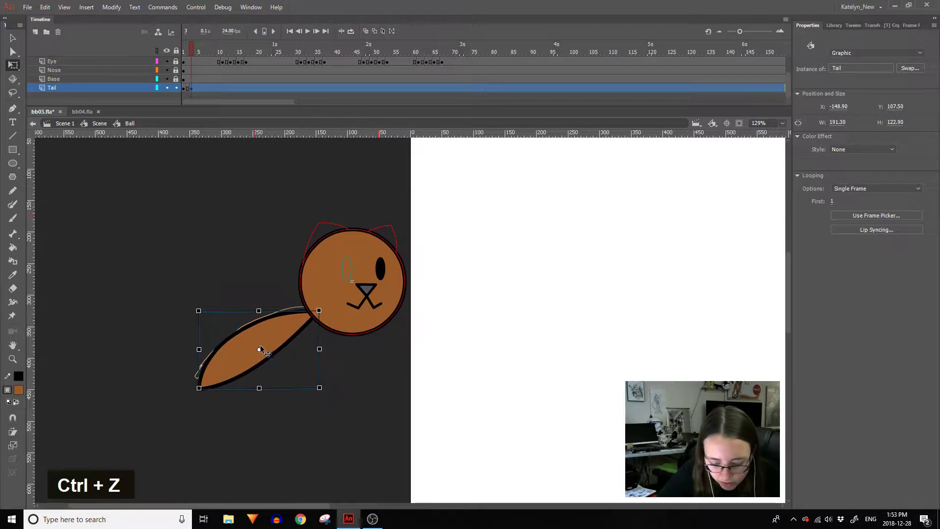
{"action": "double_click", "coordinate": [268, 347]}
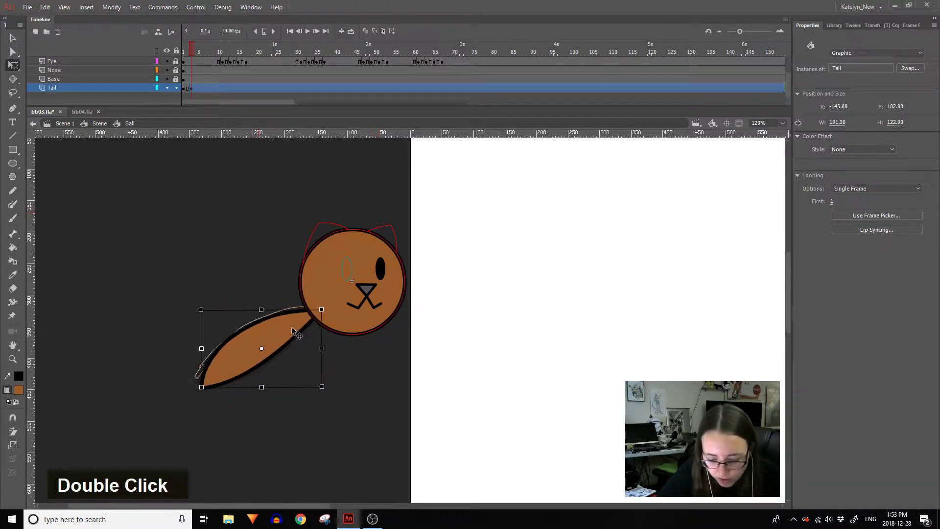
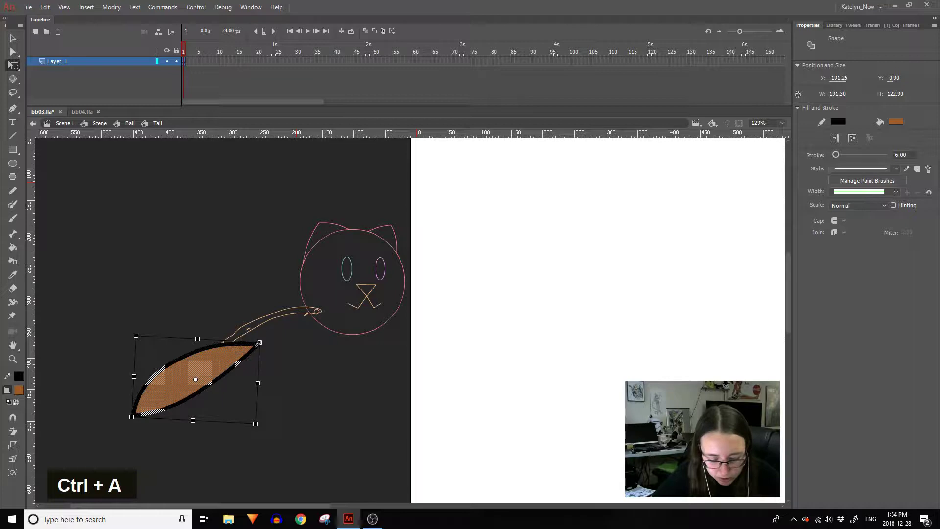
{"action": "double_click", "coordinate": [280, 381]}
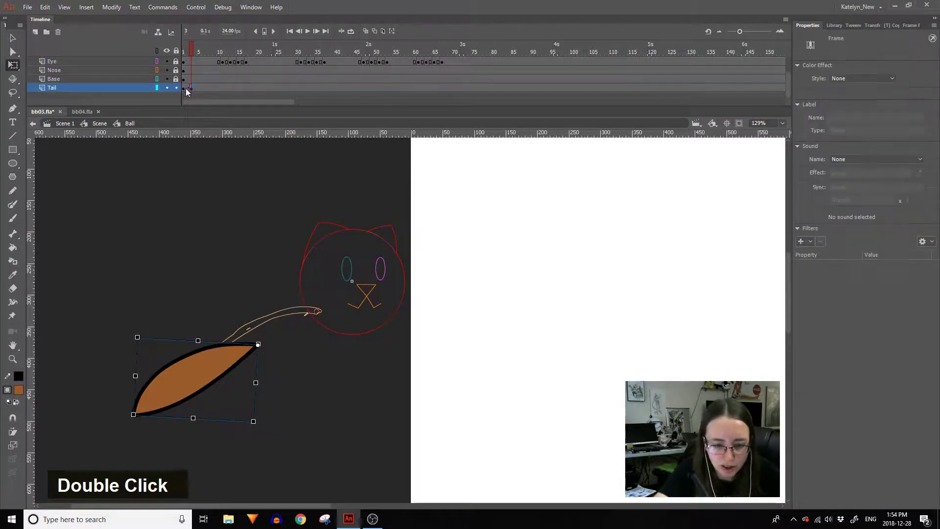
{"action": "key", "text": "shift+F5"}
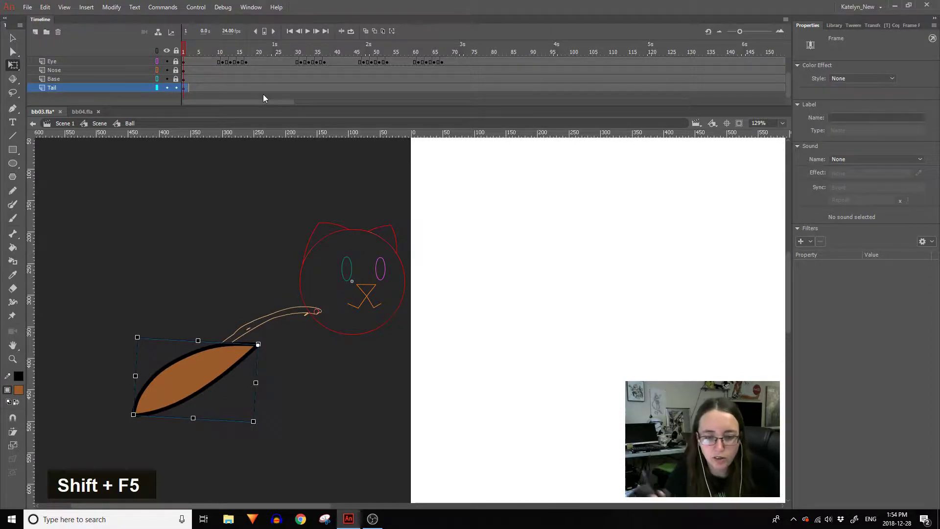
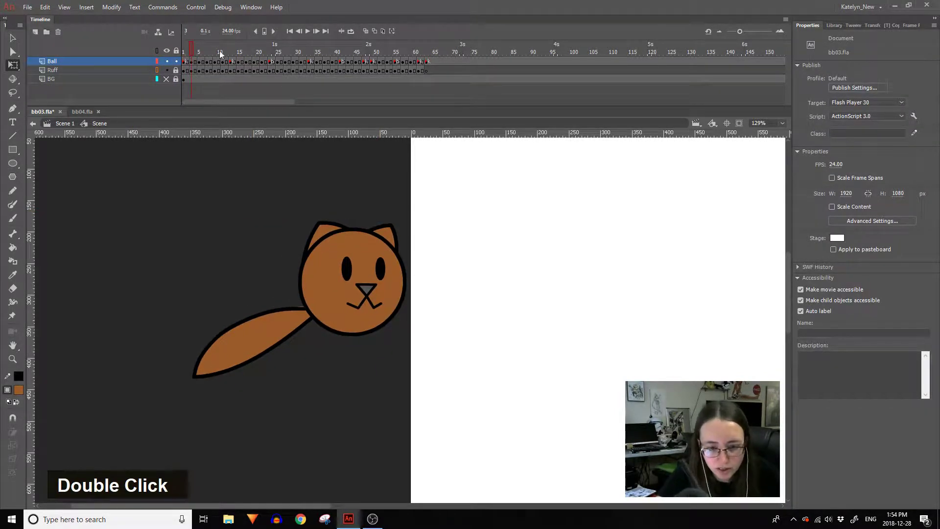
Add keyframes at frame 5 inside the Ball symbol so the flattened tail touches the cat head.
{"action": "key", "text": "space"}
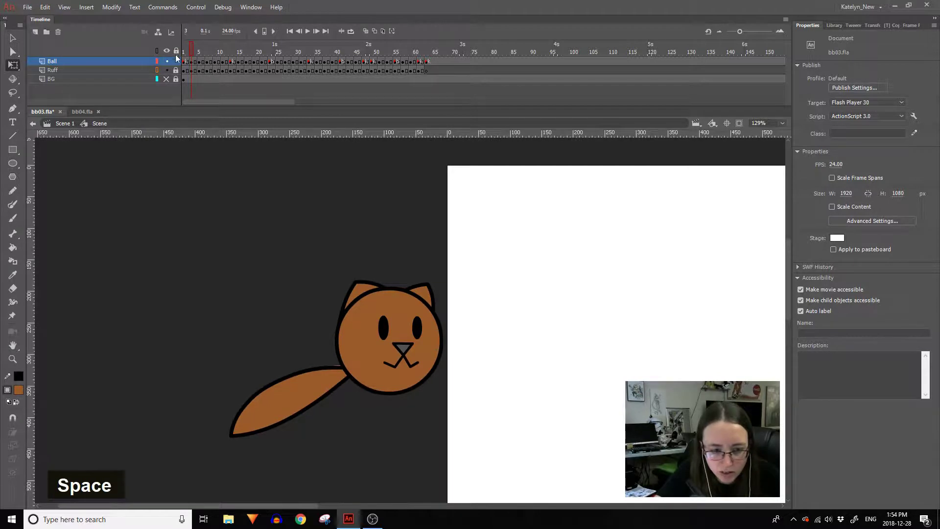
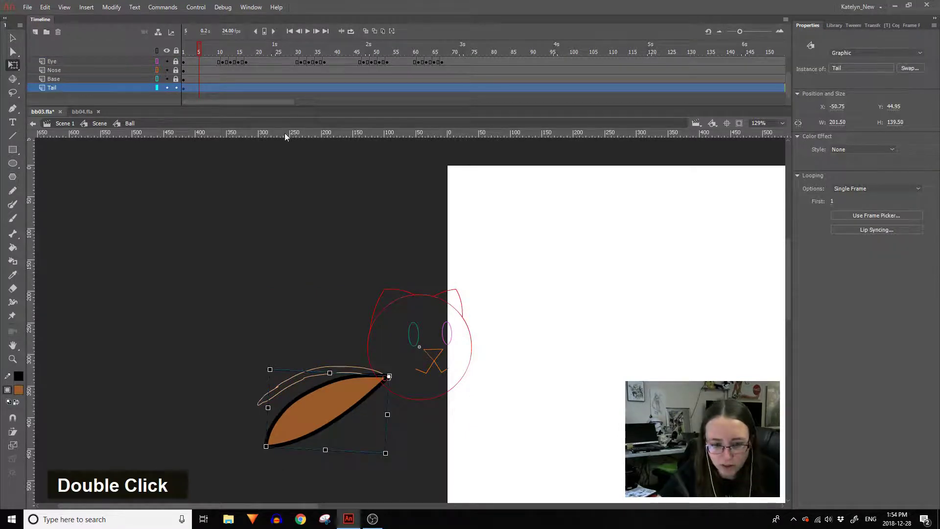
{"action": "key", "text": "F6"}
{"action": "key", "text": "F6"}
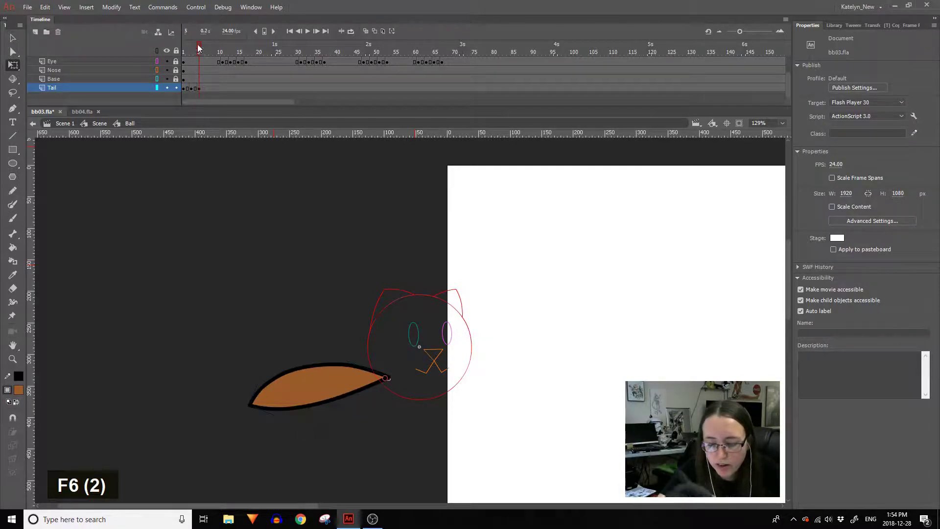
Enter the Tail symbol, go to its second frame and select the whole tail shape.
{"action": "double_click", "coordinate": [241, 209]}
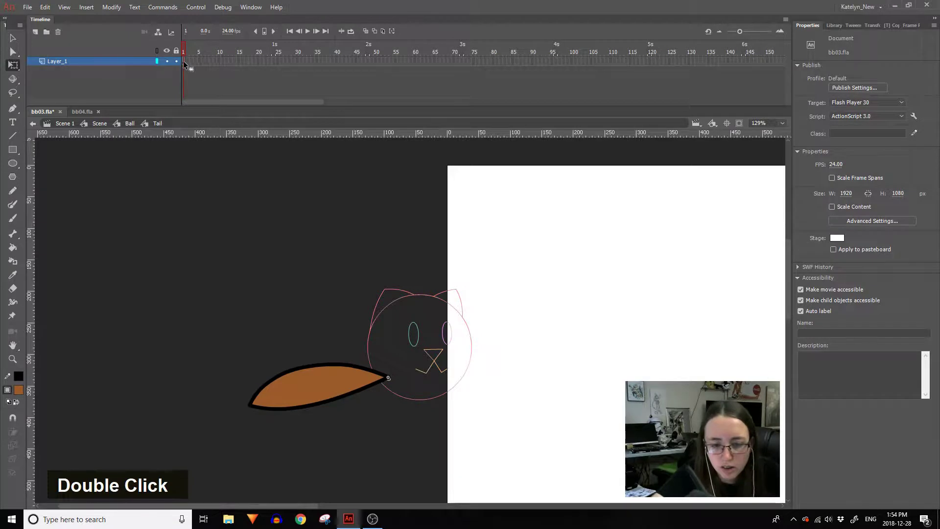
{"action": "left_click", "coordinate": [187, 65]}
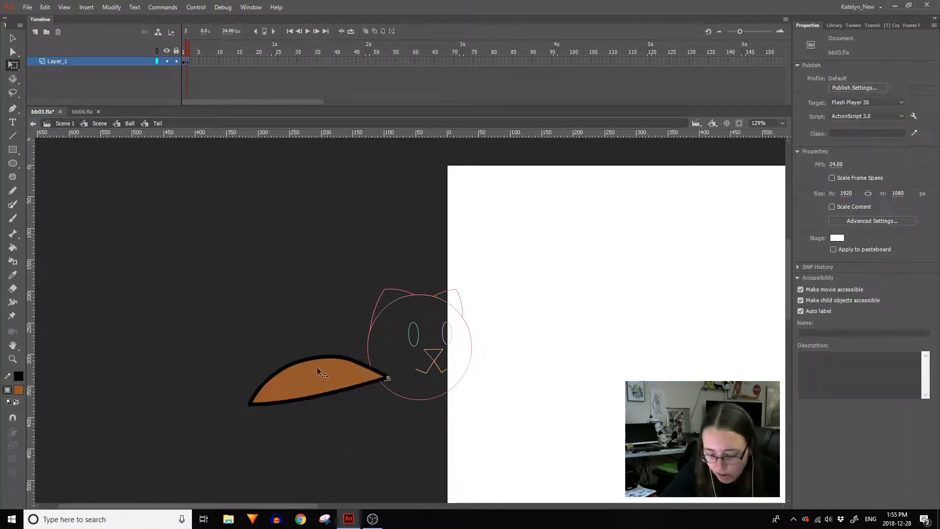
{"action": "key", "text": "ctrl+z"}
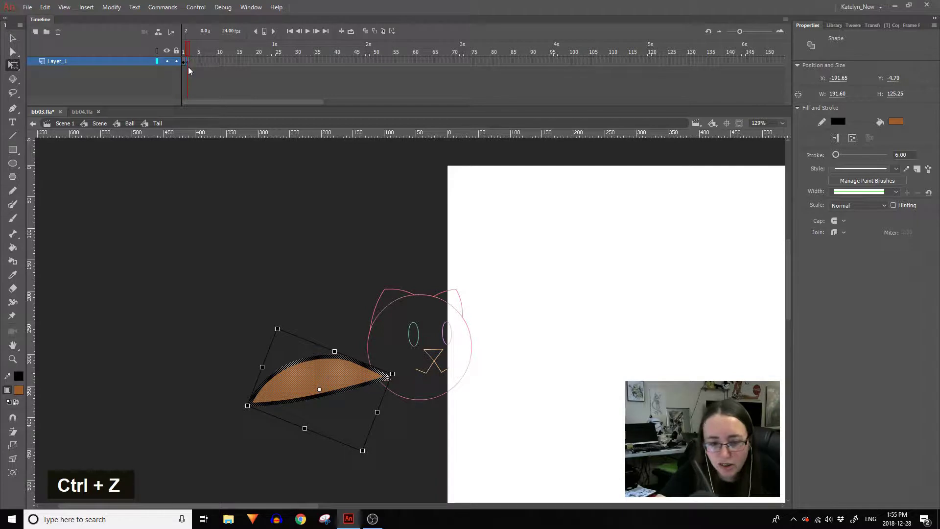
{"action": "left_click", "coordinate": [188, 66]}
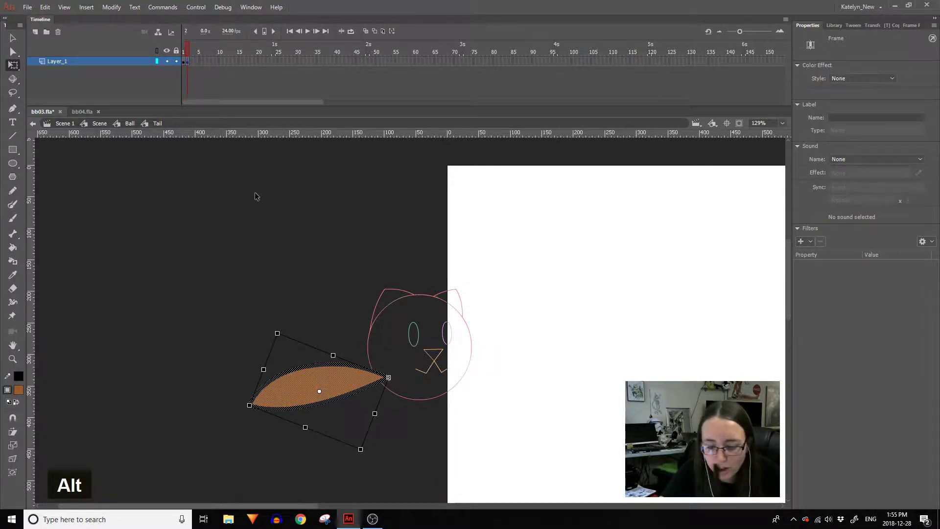
{"action": "key", "text": "ctrl+a"}
Apply a solid black outline around the tail's edge with the Ink Bottle.
{"action": "double_click", "coordinate": [9, 43]}
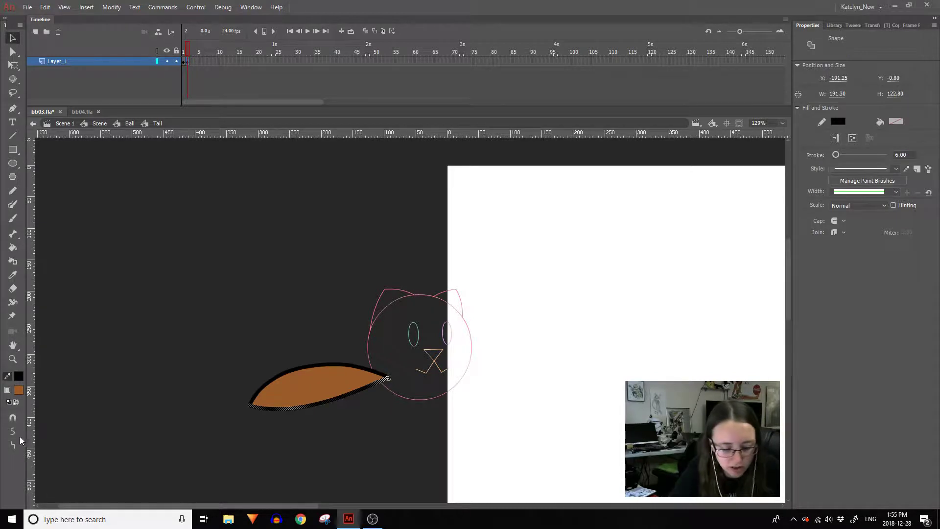
{"action": "double_click", "coordinate": [18, 448]}
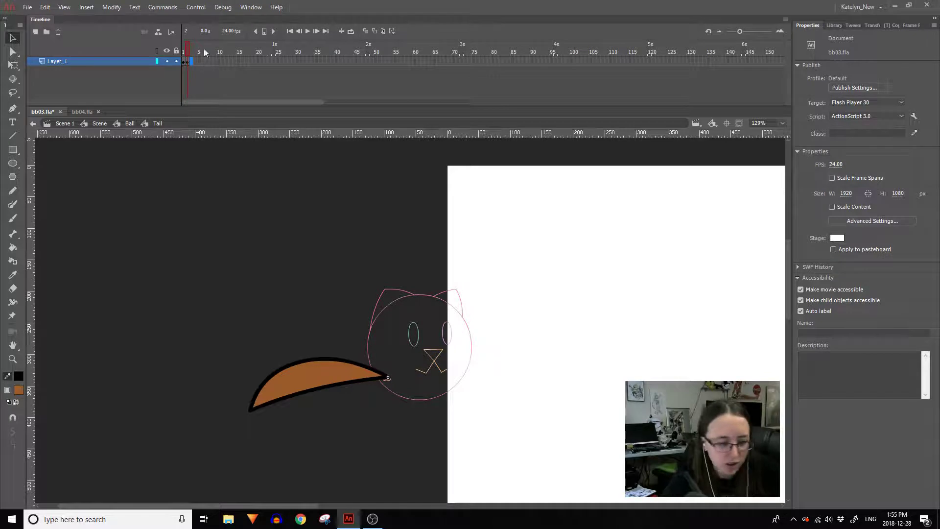
Discard an extra frame, go back to the first frame and leave the Tail symbol for the Ball timeline.
{"action": "key", "text": "F7"}
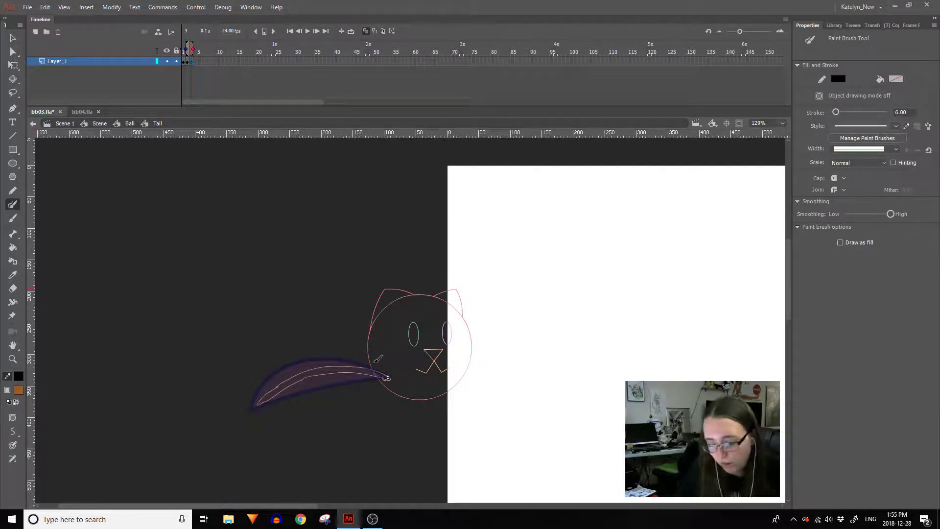
{"action": "key", "text": "ctrl+z"}
{"action": "key", "text": "ctrl+z"}
{"action": "key", "text": "shift+F5"}
{"action": "double_click", "coordinate": [323, 243]}
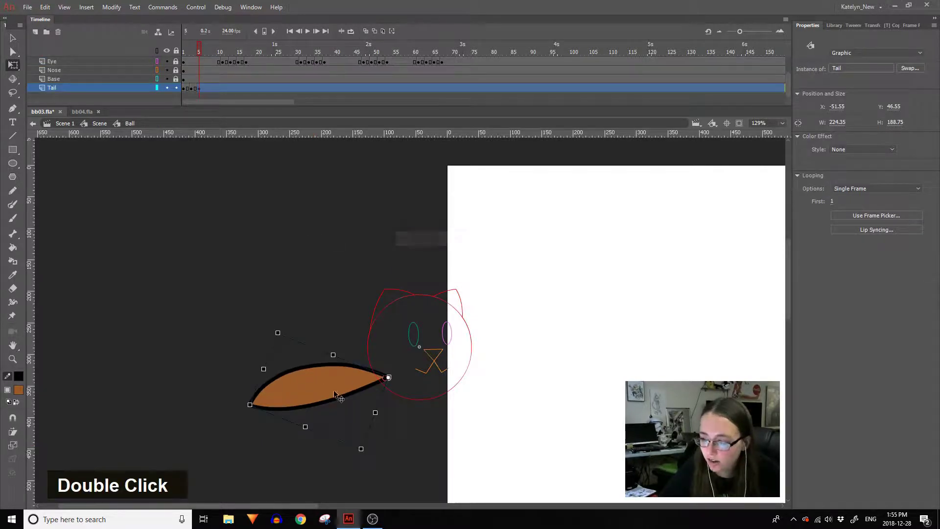
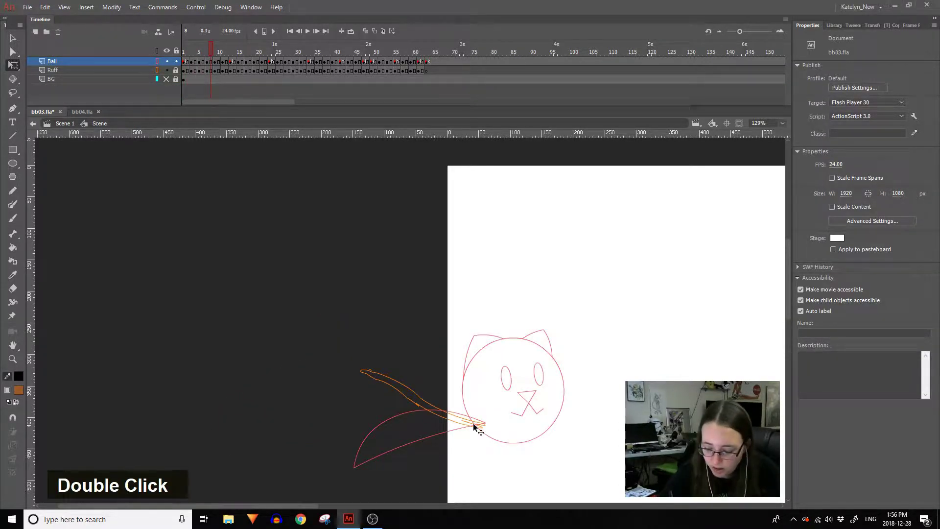
From frame 7 of the Ball animation, open the Ball symbol and then the Tail instance for in-place editing.
{"action": "key", "text": "space"}
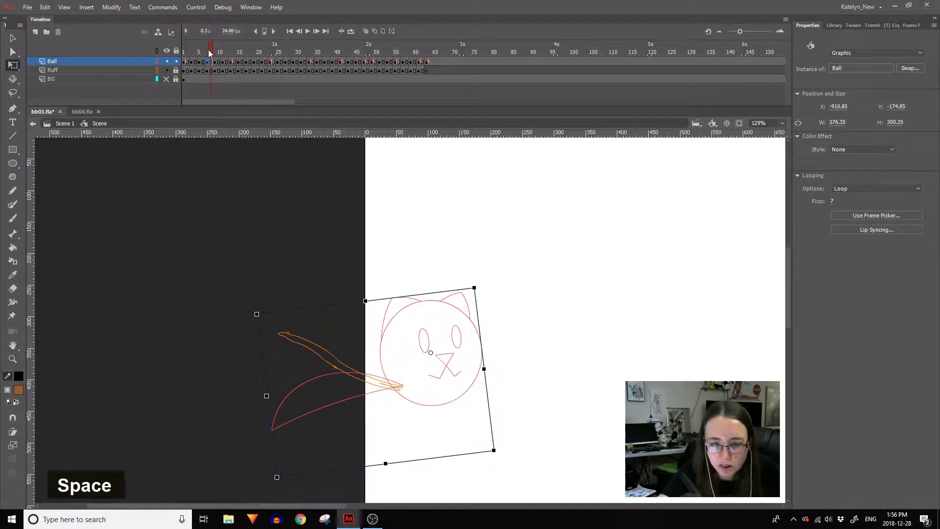
{"action": "double_click", "coordinate": [209, 52]}
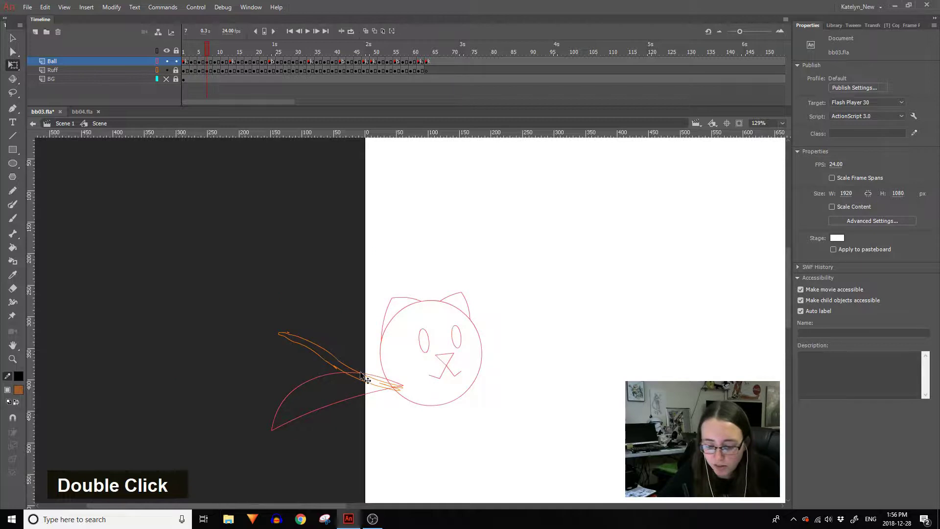
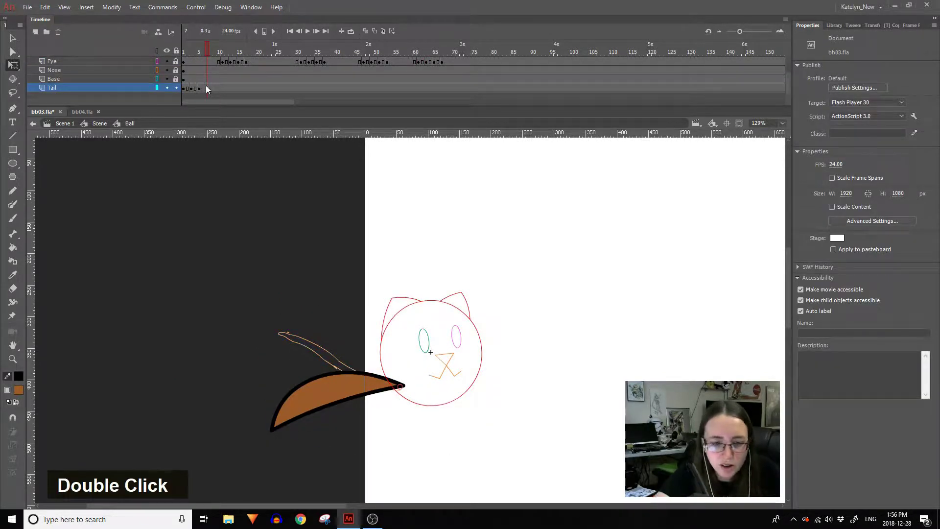
{"action": "key", "text": "F7"}
{"action": "double_click", "coordinate": [215, 93]}
{"action": "key", "text": "shift+F6"}
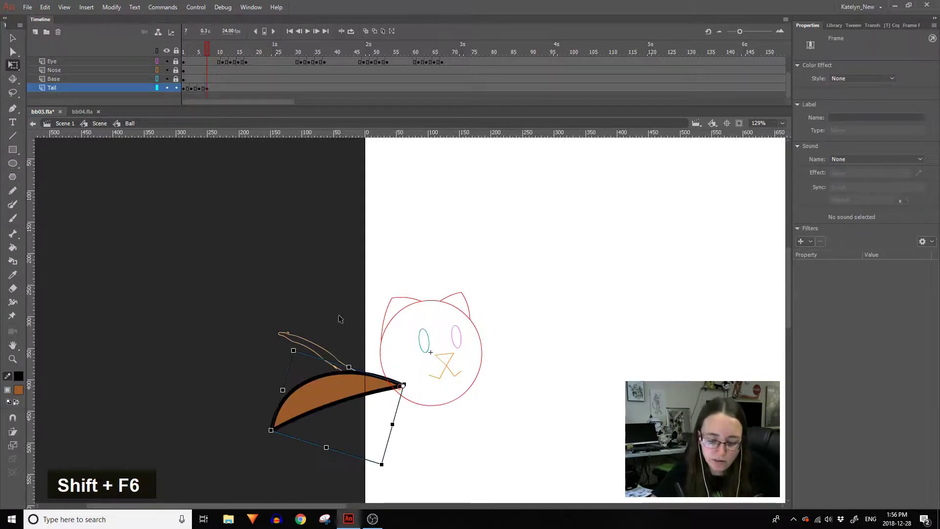
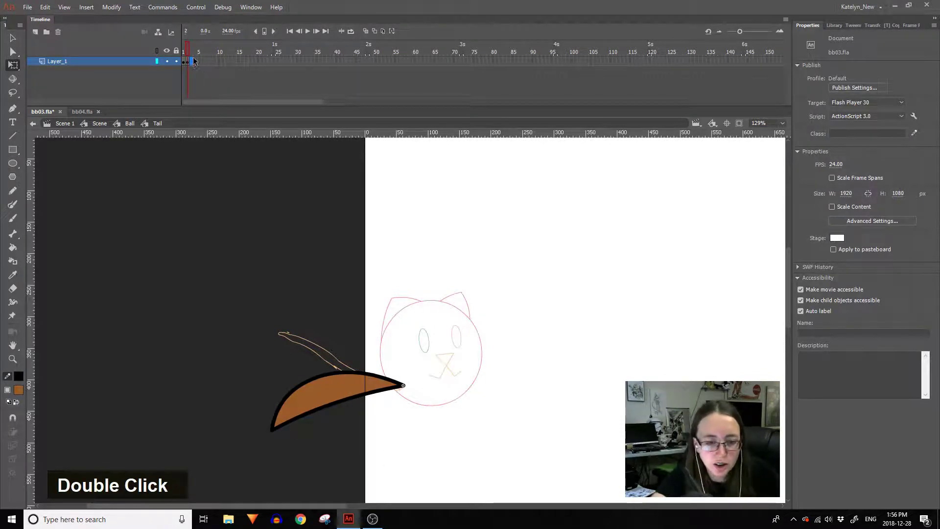
Add frame 3 to the Tail symbol and draw a raised, black-outlined brown tail pose.
{"action": "key", "text": "F7"}
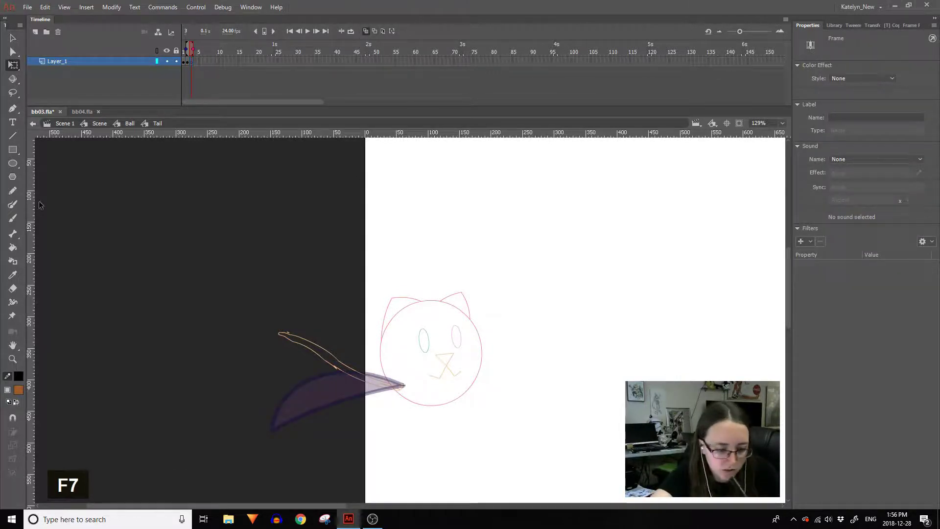
{"action": "left_click", "coordinate": [192, 64]}
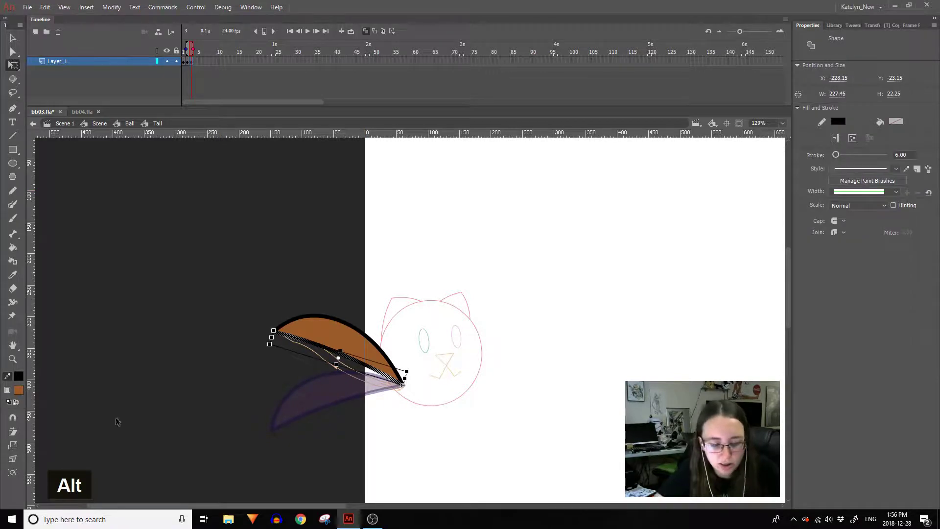
{"action": "double_click", "coordinate": [15, 452]}
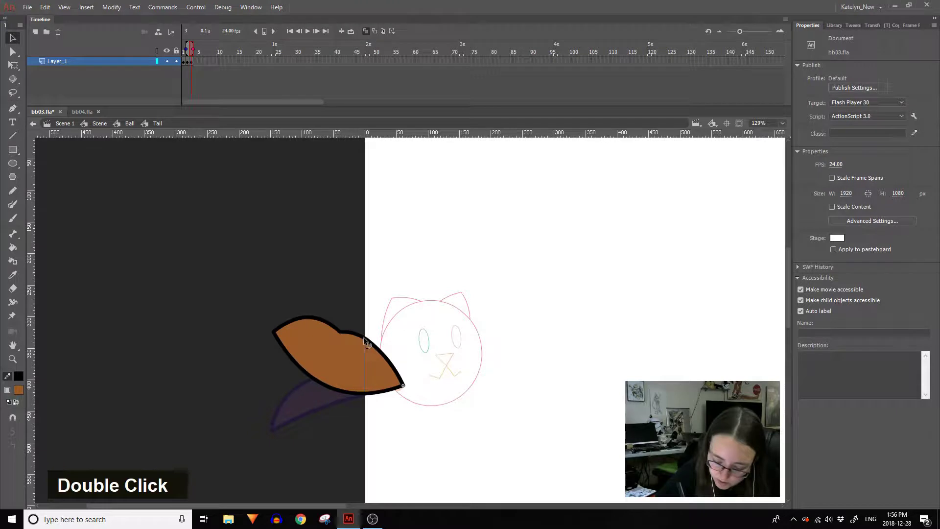
Delete stray pieces around the raised tail, deselect it and return to the Ball symbol so frame 7 shows pose 3.
{"action": "key", "text": "Delete"}
{"action": "key", "text": "Delete"}
{"action": "key", "text": "Delete"}
{"action": "key", "text": "Delete"}
{"action": "key", "text": "Delete"}
{"action": "key", "text": "Delete"}
{"action": "key", "text": "Delete"}
{"action": "key", "text": "Delete"}
{"action": "key", "text": "Delete"}
{"action": "key", "text": "Delete"}
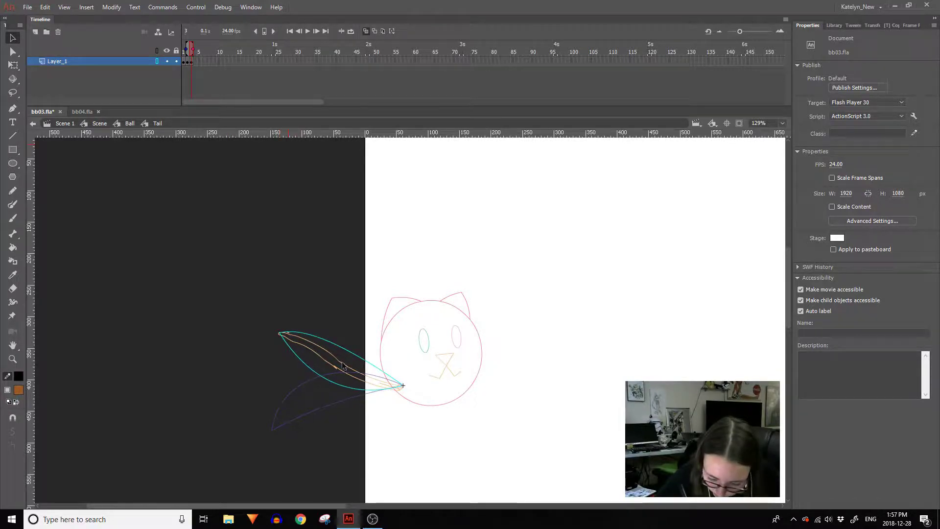
{"action": "left_click", "coordinate": [345, 353]}
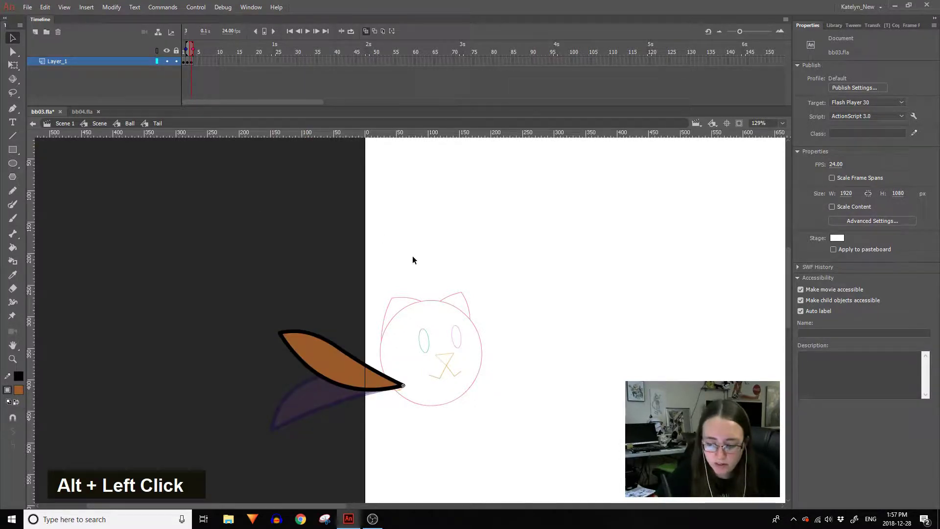
{"action": "double_click", "coordinate": [417, 260]}
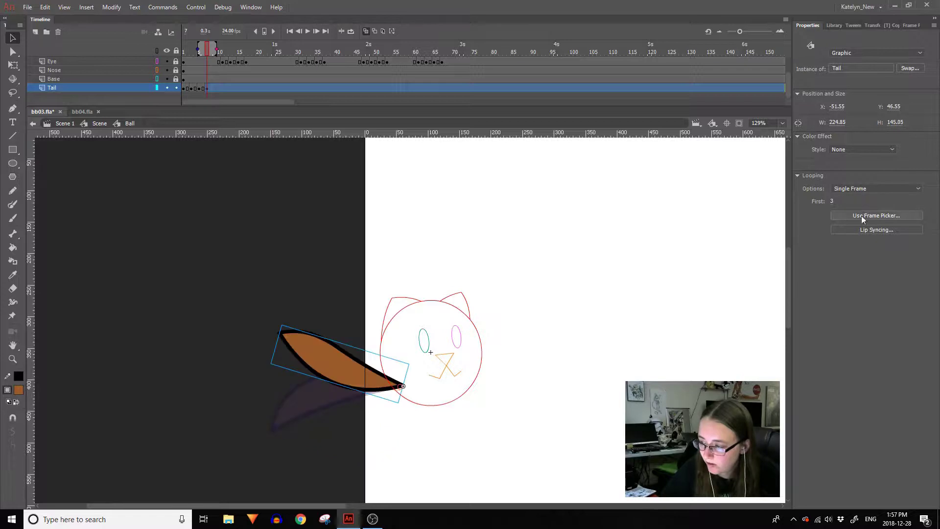
Return to the main scene, landing on frame 8 with the cat heads shown as outlines.
{"action": "double_click", "coordinate": [540, 408]}
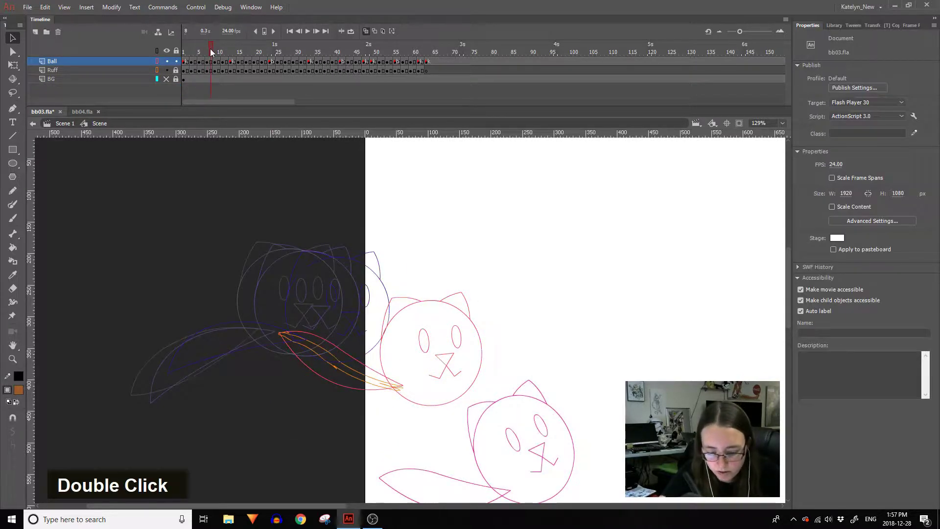
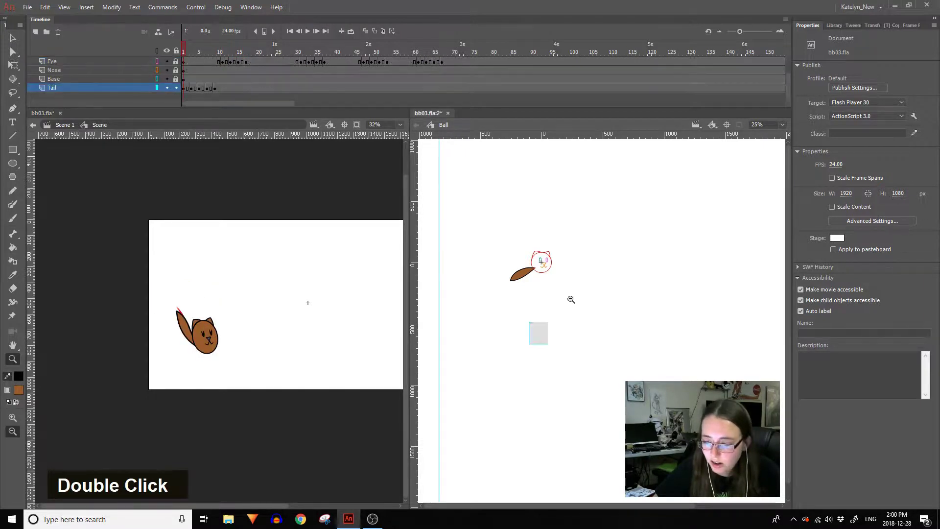
Step forward one frame toward the next tail pose.
{"action": "key", "text": "space"}
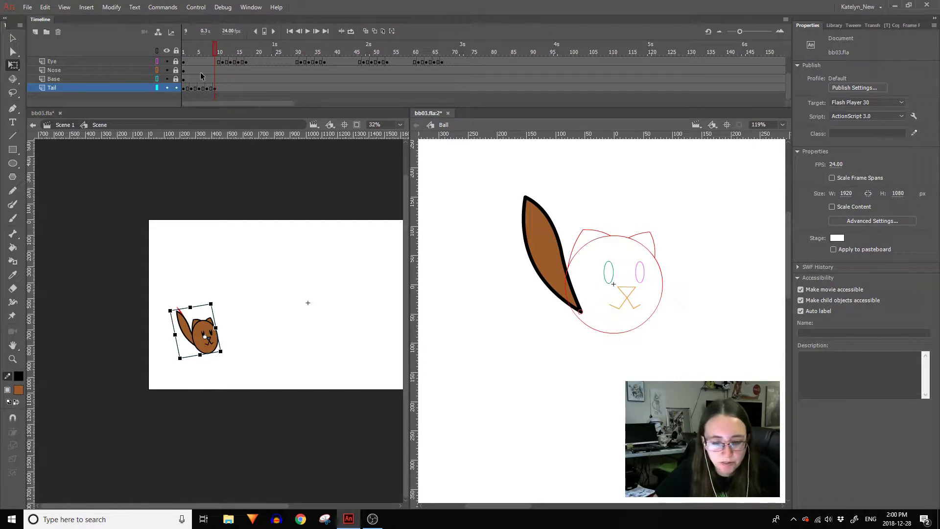
Add a keyframe for the tail at frame 12 and step forward to review it.
{"action": "key", "text": "F6"}
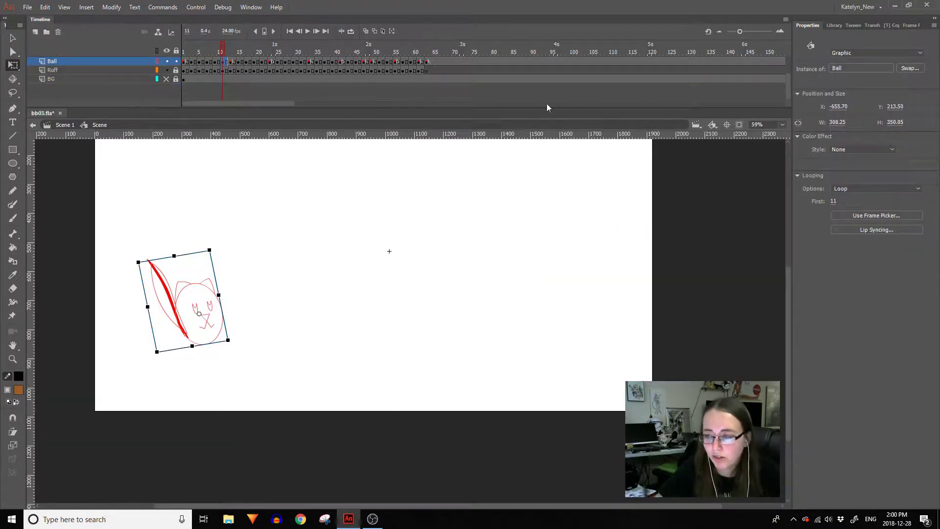
{"action": "key", "text": "space"}
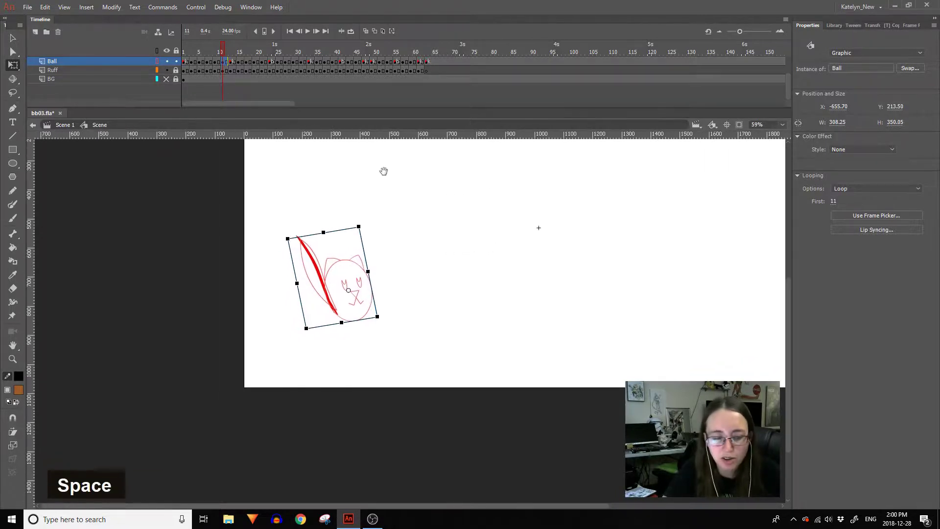
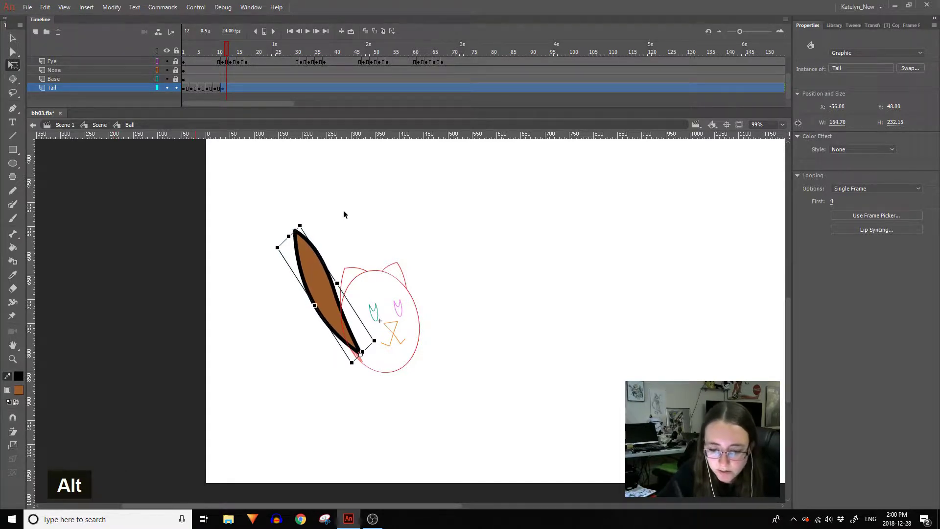
Enter the Ball symbol at frame 13, keyframe the Tail layer and go into the Tail symbol.
{"action": "double_click", "coordinate": [351, 221]}
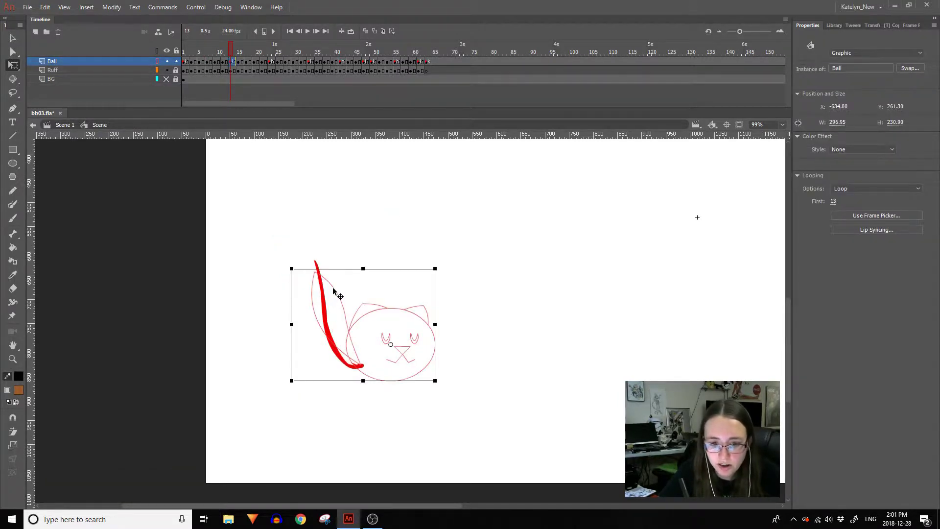
{"action": "double_click", "coordinate": [336, 289]}
{"action": "key", "text": "F6"}
{"action": "left_click", "coordinate": [221, 90]}
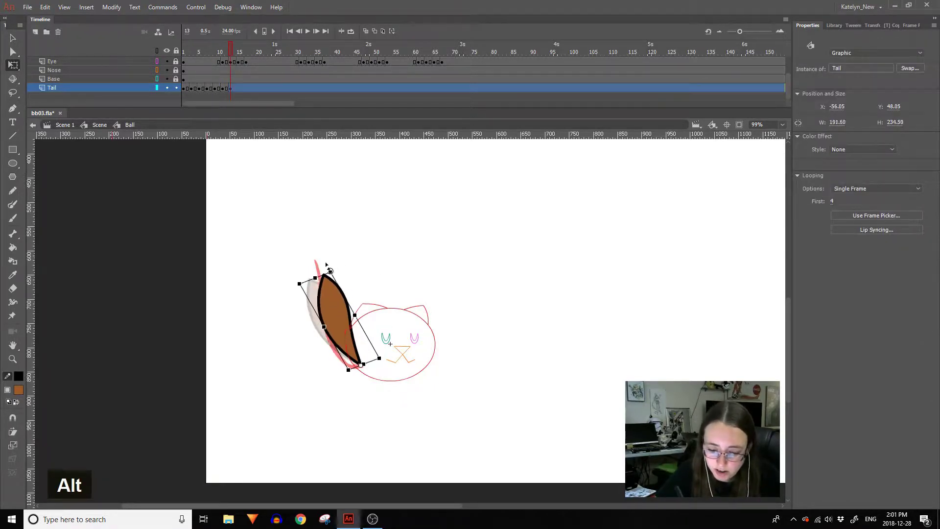
{"action": "double_click", "coordinate": [332, 302]}
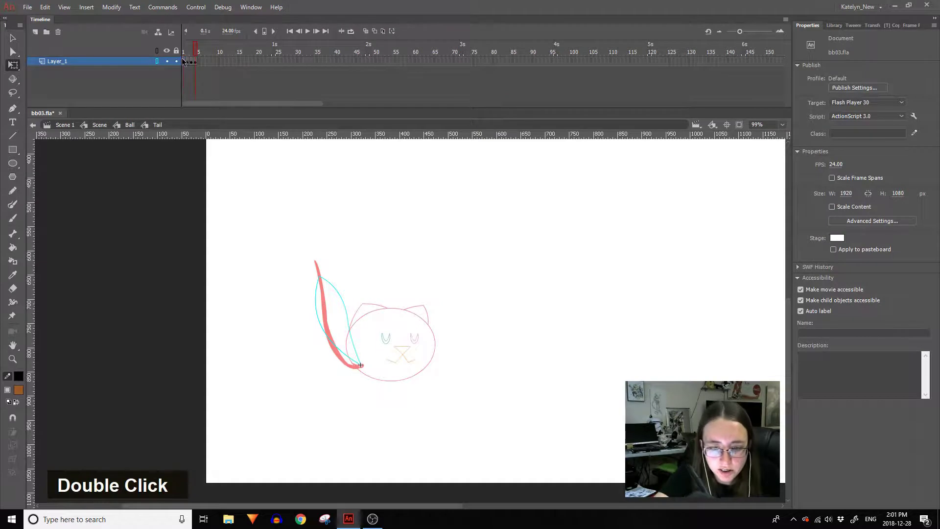
Draw the new slim curved tail, filled brown with a black outline, pointing steeply upward.
{"action": "left_click", "coordinate": [187, 65]}
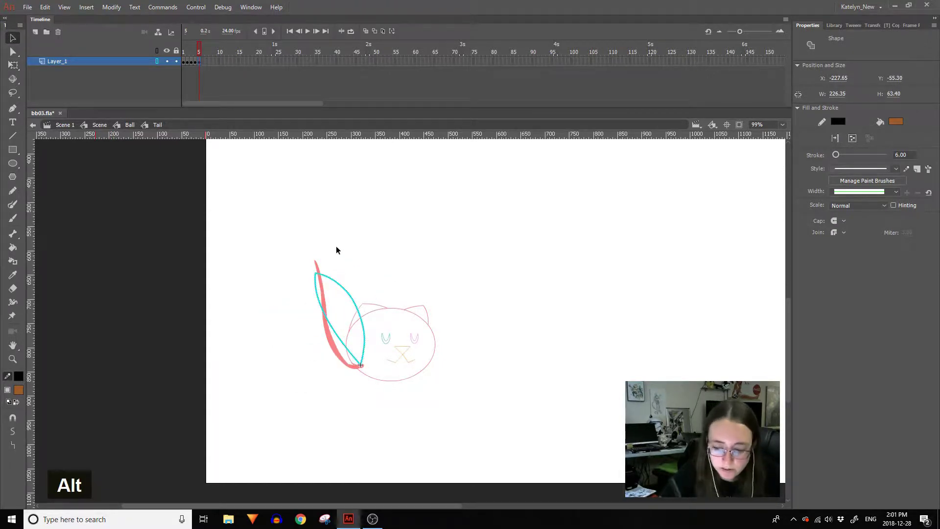
{"action": "double_click", "coordinate": [19, 449]}
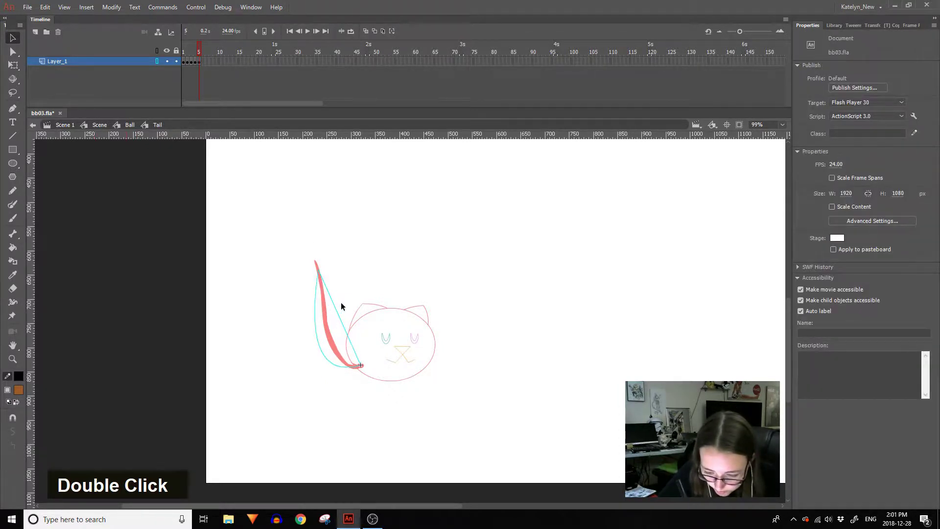
{"action": "double_click", "coordinate": [345, 319]}
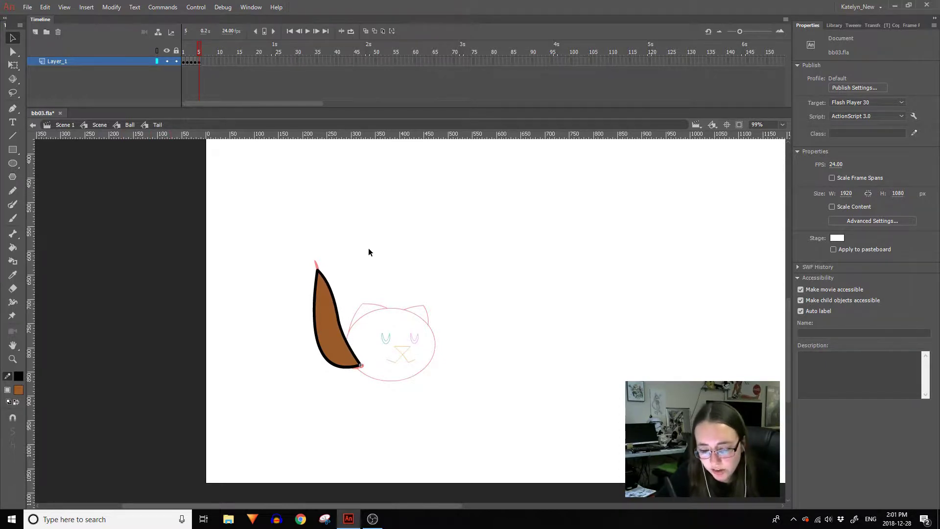
Return to the Ball timeline, bend the tail at frame 13 and stand it upright at frame 15.
{"action": "double_click", "coordinate": [372, 252]}
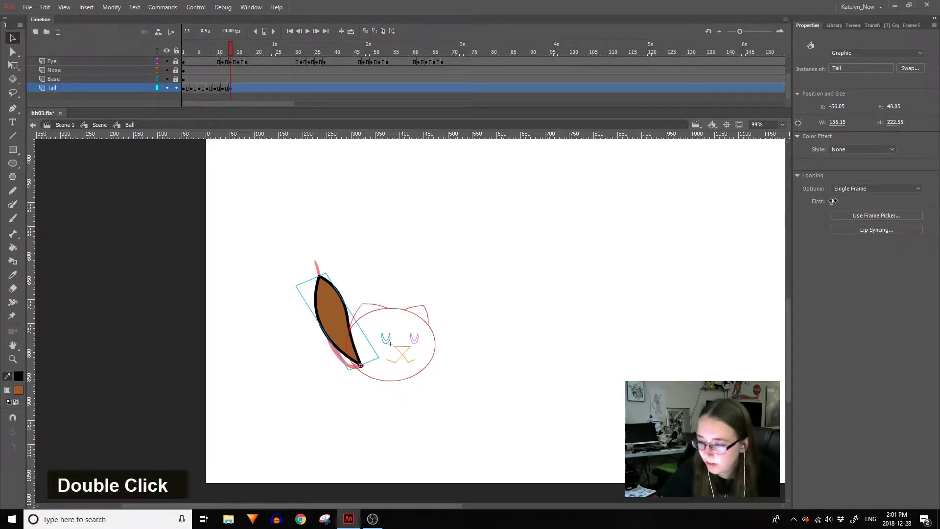
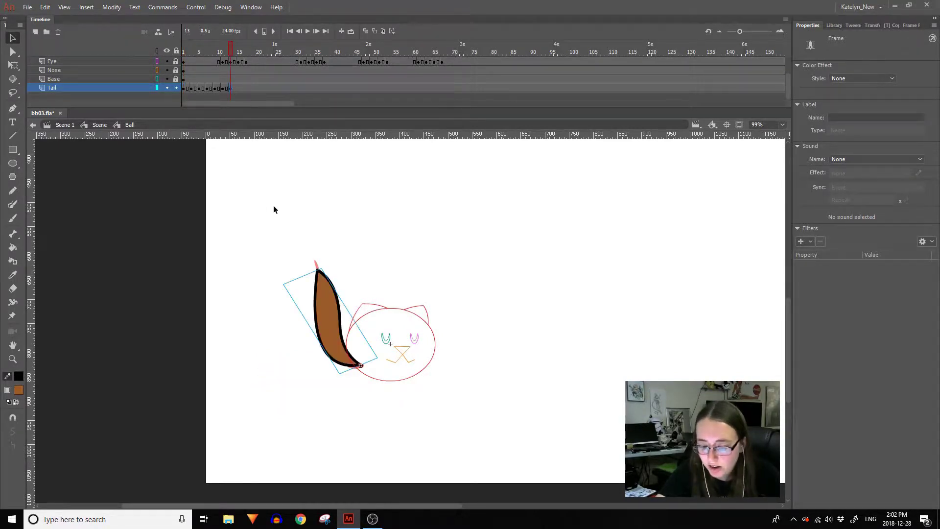
{"action": "double_click", "coordinate": [320, 272]}
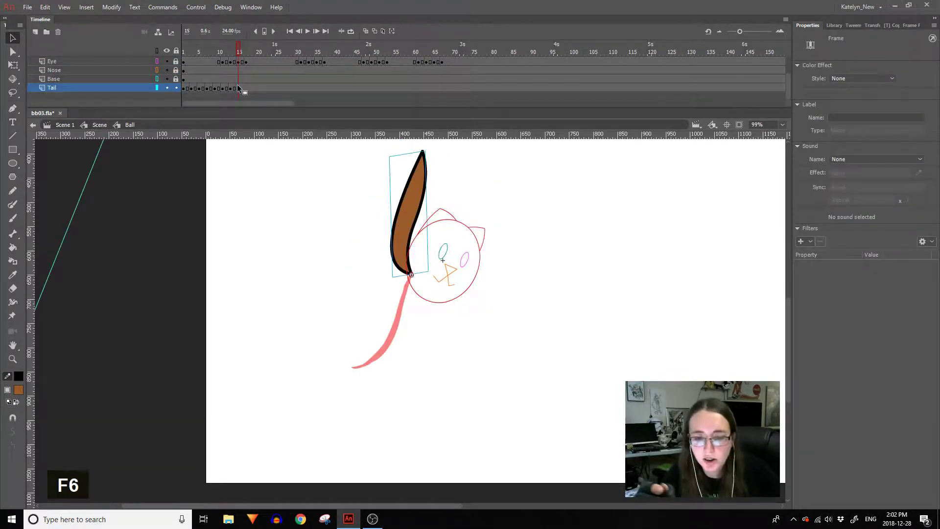
Keyframe the Tail layer at frame 15 and set the Tail instance to show its third drawing.
{"action": "key", "text": "F6"}
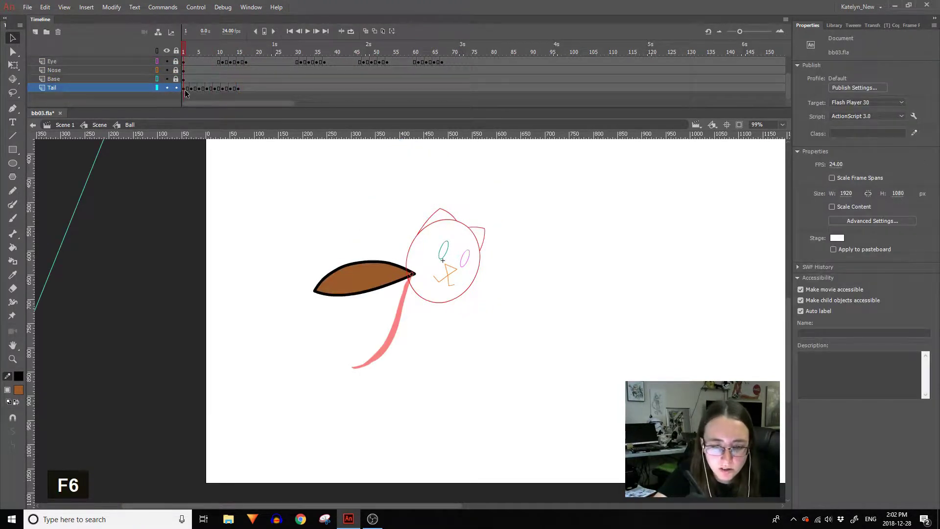
{"action": "left_click", "coordinate": [187, 92]}
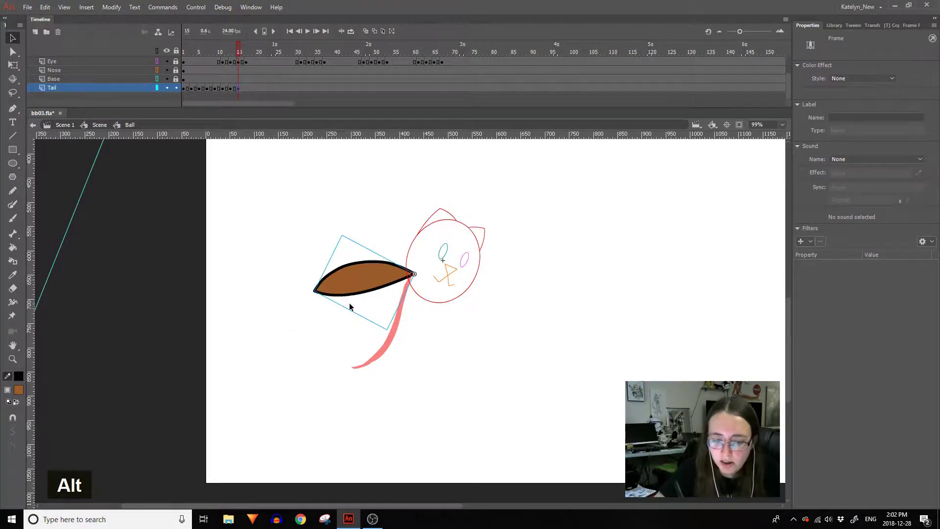
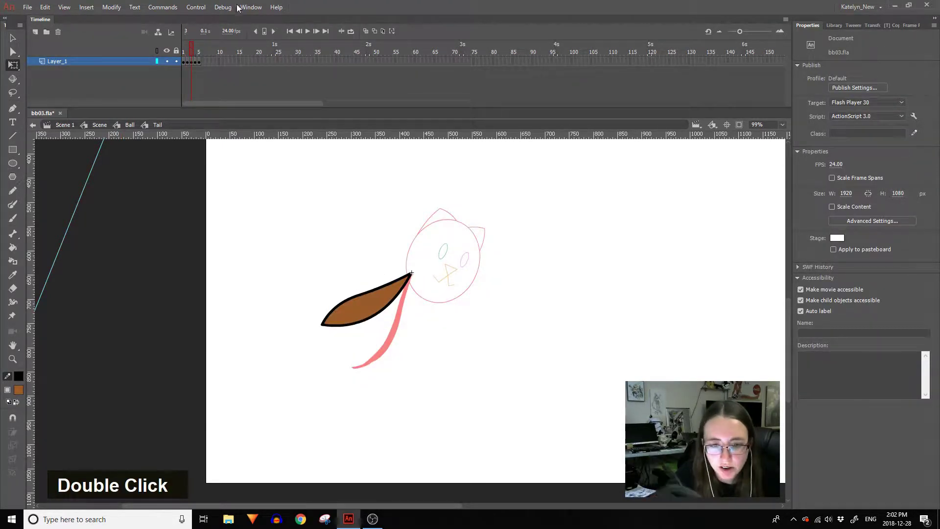
{"action": "double_click", "coordinate": [531, 287]}
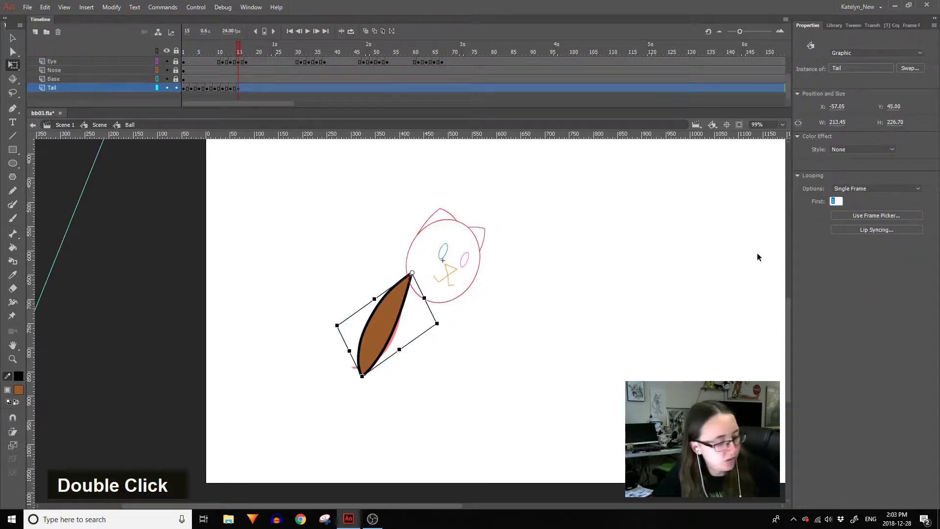
{"action": "key", "text": "Return"}
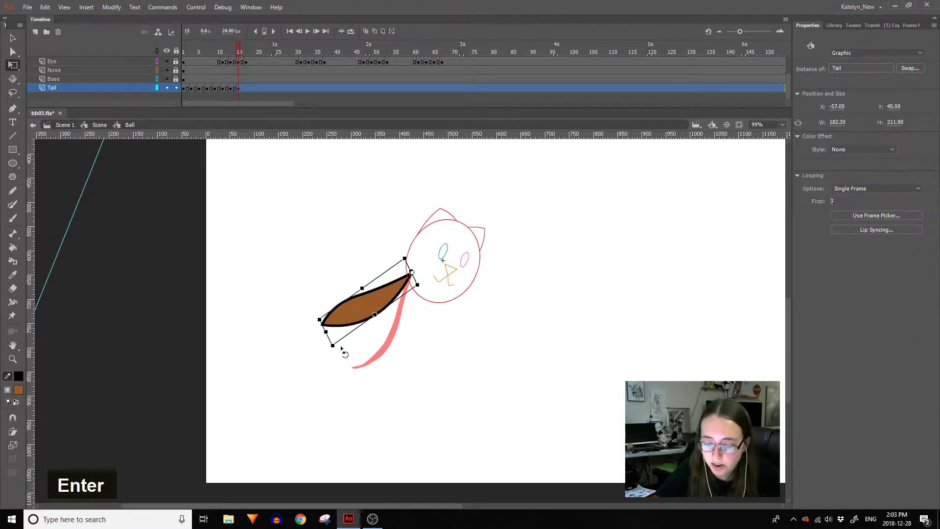
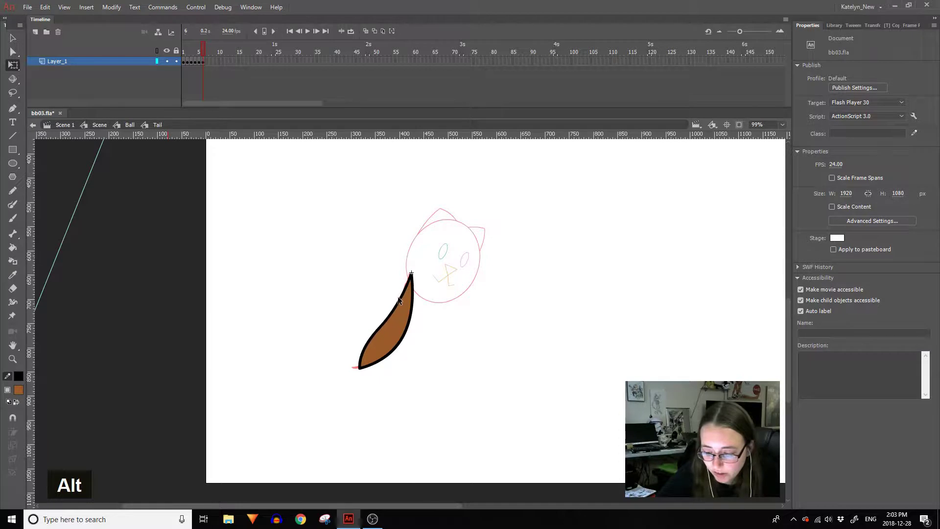
Enter the Tail symbol and pull the drooping tail's curves with the Selection tool.
{"action": "double_click", "coordinate": [421, 360]}
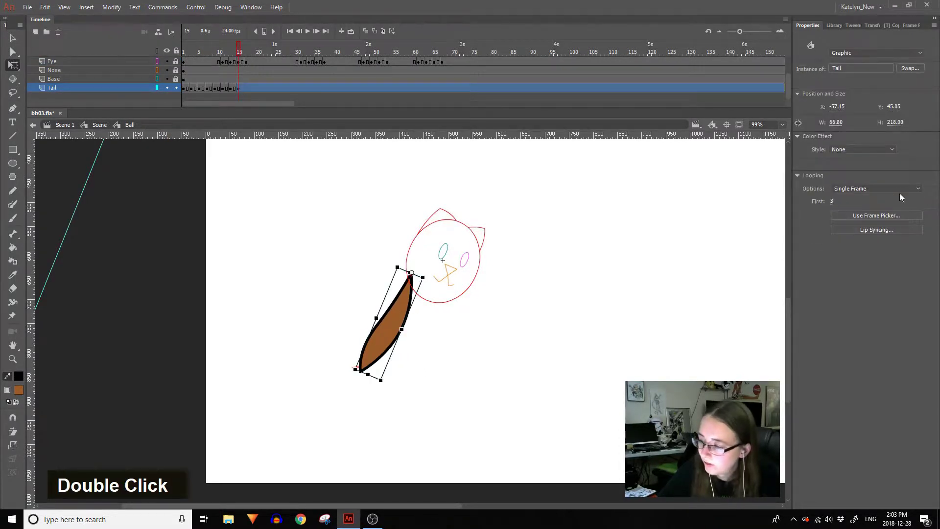
{"action": "double_click", "coordinate": [489, 355]}
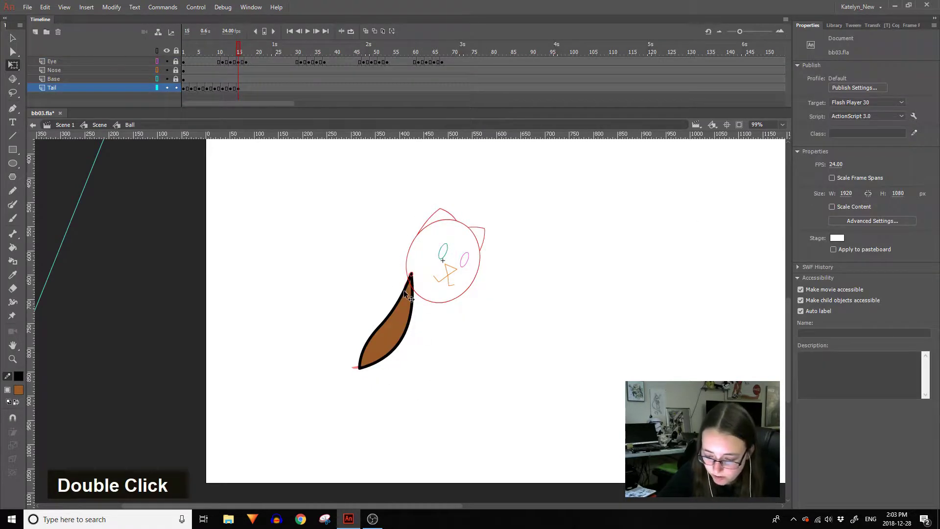
{"action": "left_click", "coordinate": [402, 301]}
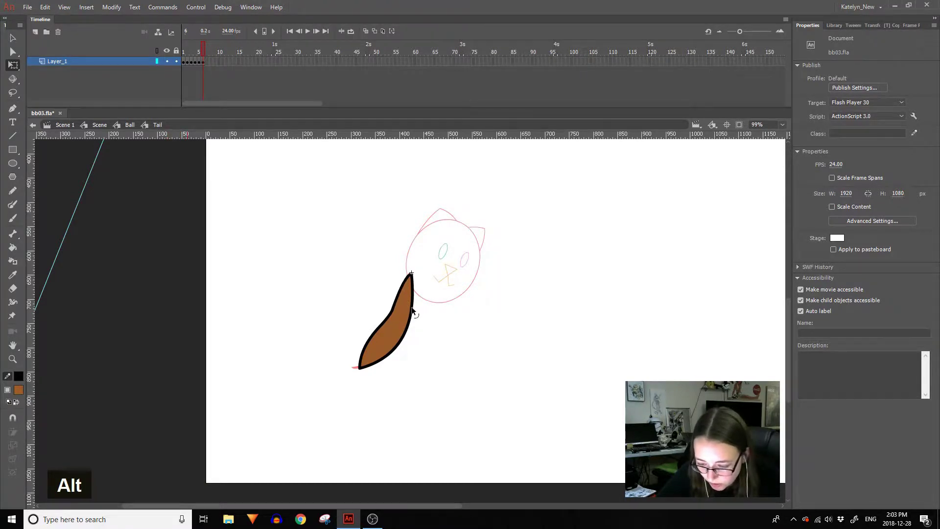
{"action": "left_click", "coordinate": [414, 318]}
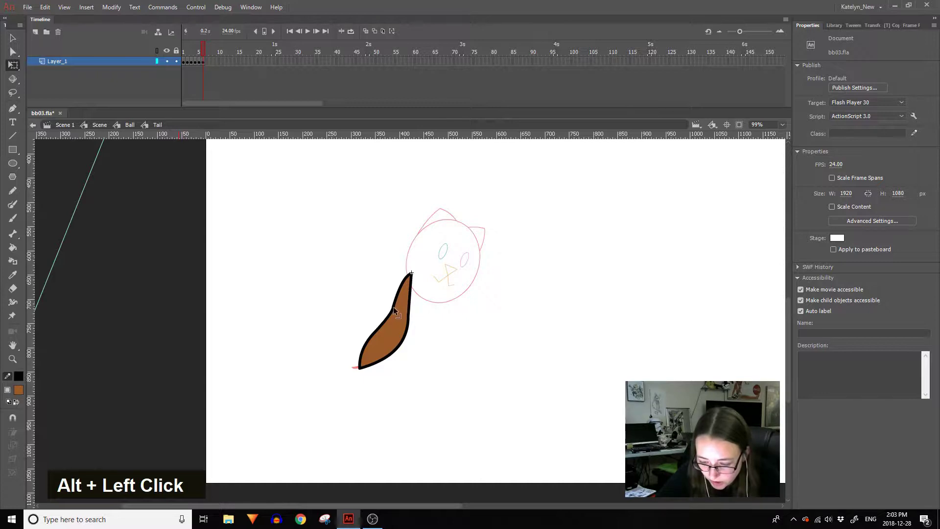
{"action": "double_click", "coordinate": [396, 306]}
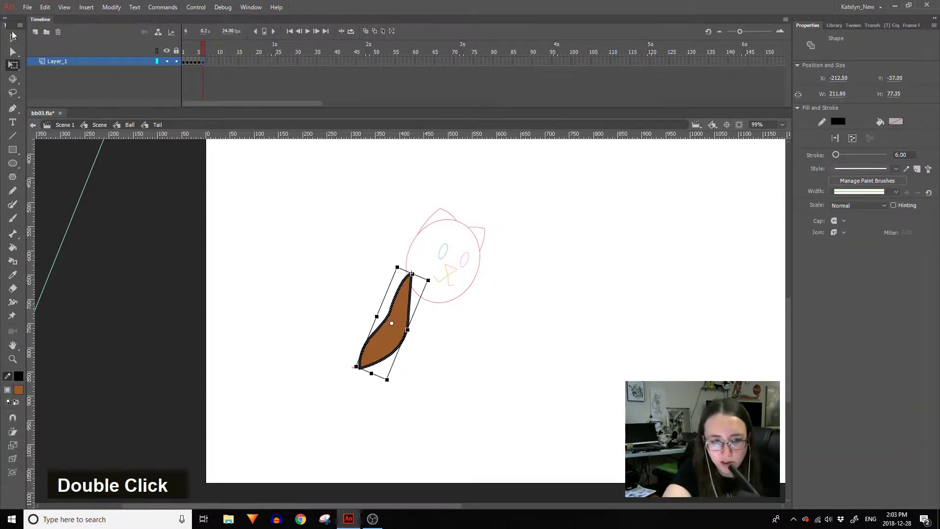
Undo the stray curve edits until the brown tail hangs cleanly down and left from the head.
{"action": "key", "text": "ctrl+z"}
{"action": "key", "text": "ctrl+z"}
{"action": "key", "text": "ctrl+z"}
{"action": "key", "text": "ctrl+z"}
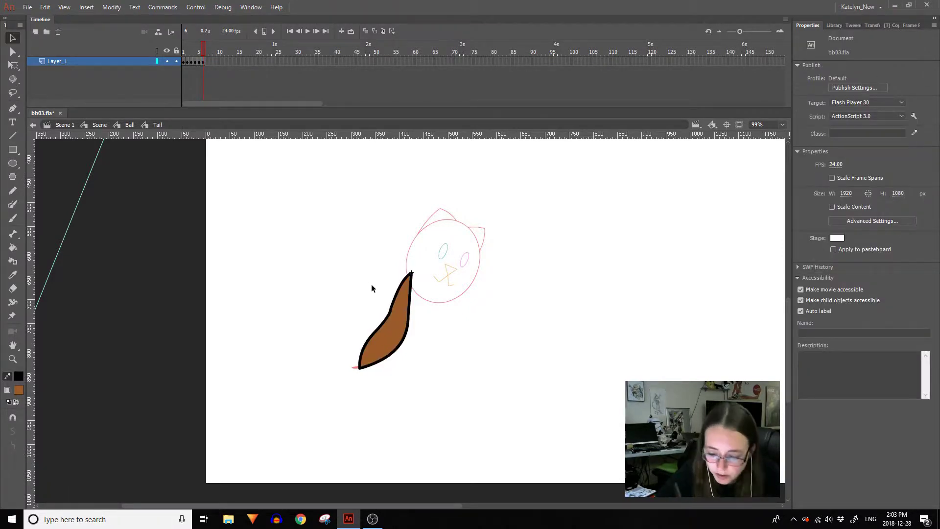
{"action": "double_click", "coordinate": [20, 439]}
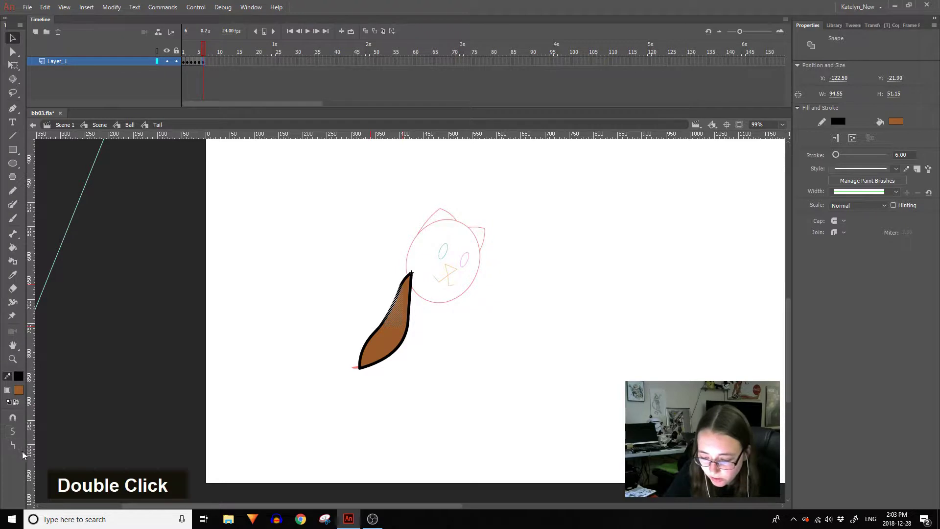
{"action": "key", "text": "ctrl+z"}
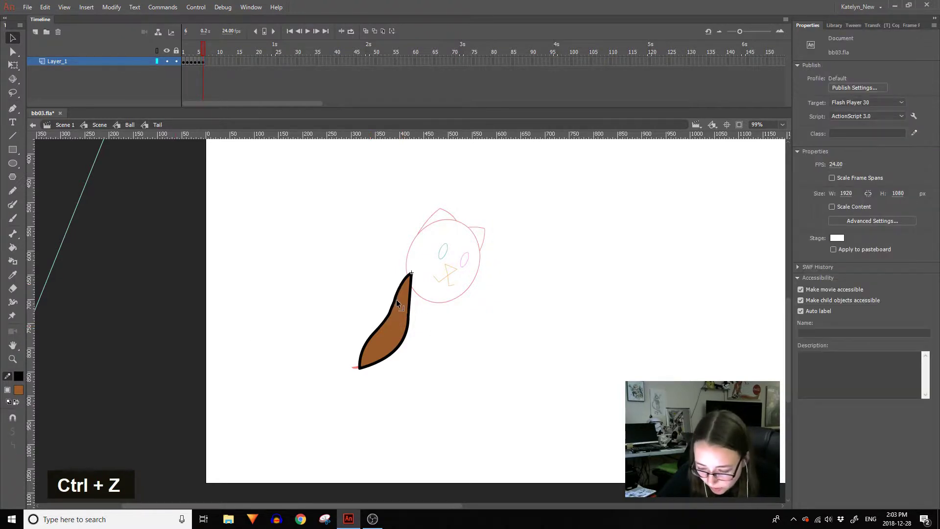
{"action": "key", "text": "ctrl+z"}
{"action": "key", "text": "ctrl+z"}
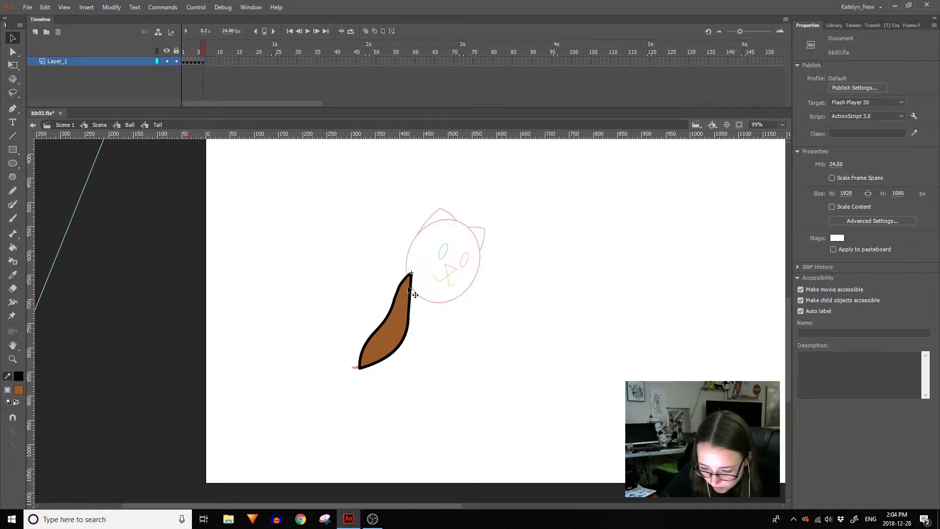
{"action": "key", "text": "ctrl+z"}
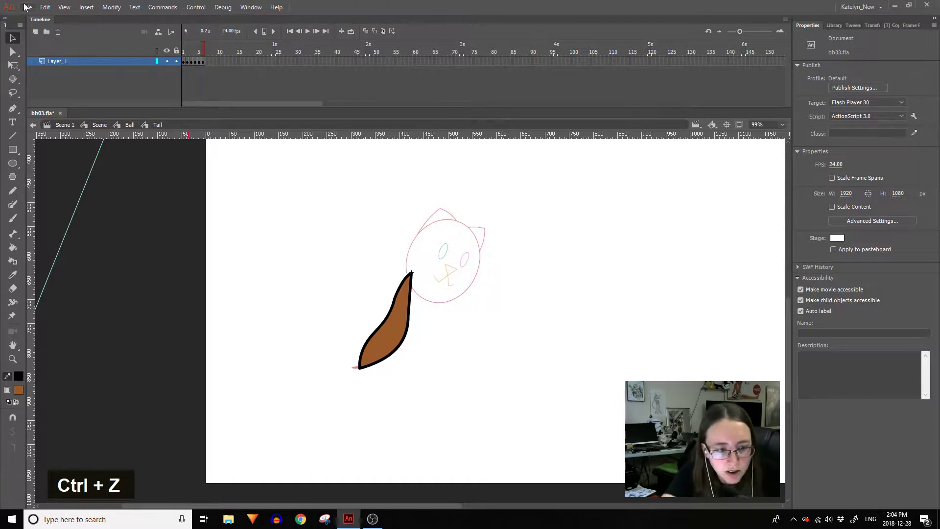
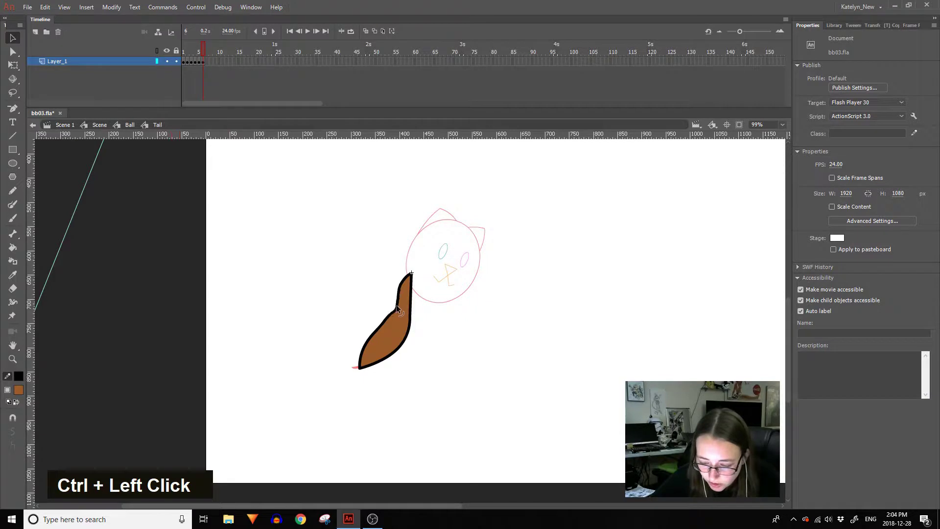
{"action": "key", "text": "ctrl+z"}
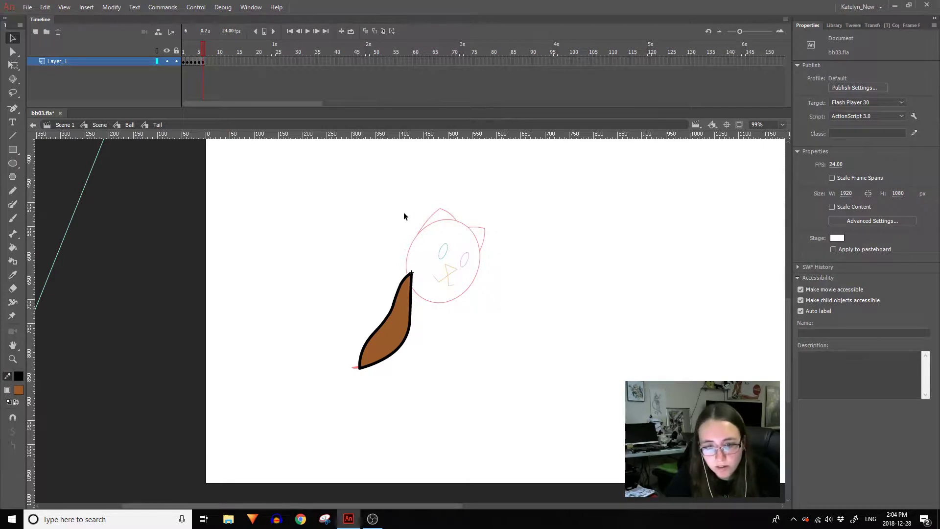
Back out to the main scene and re-enter the Ball symbol for frames 17 and 19.
{"action": "double_click", "coordinate": [389, 187]}
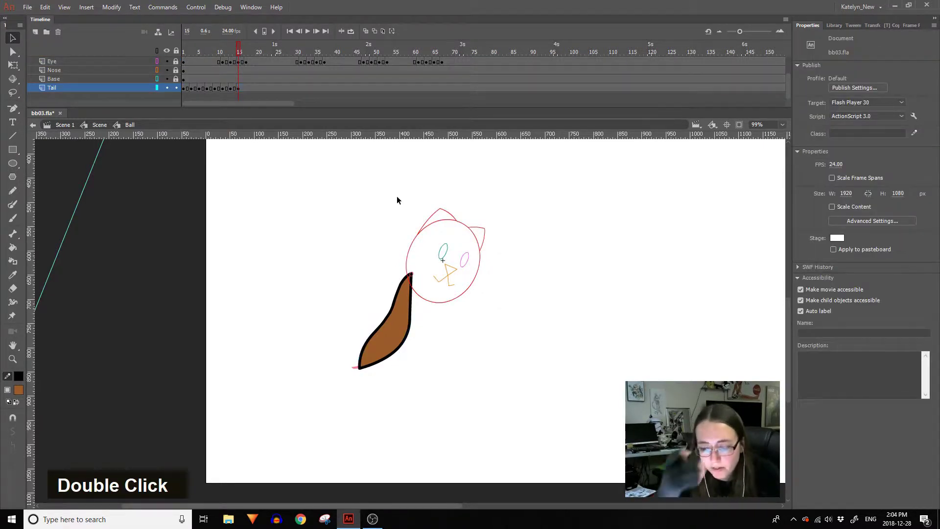
{"action": "double_click", "coordinate": [409, 215]}
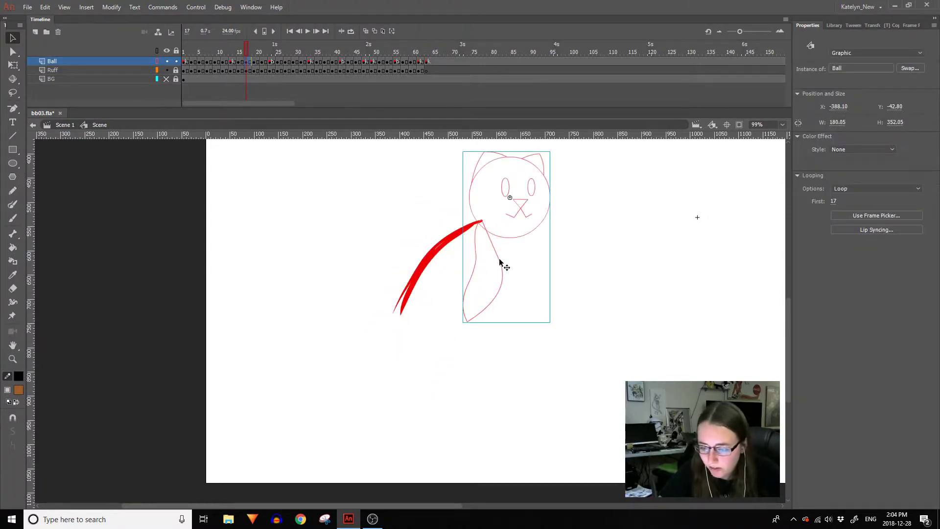
{"action": "double_click", "coordinate": [503, 260]}
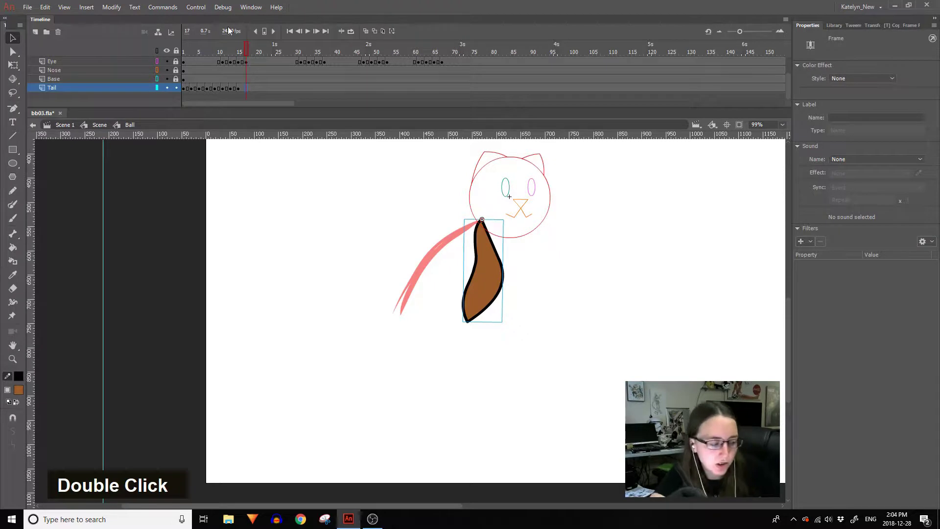
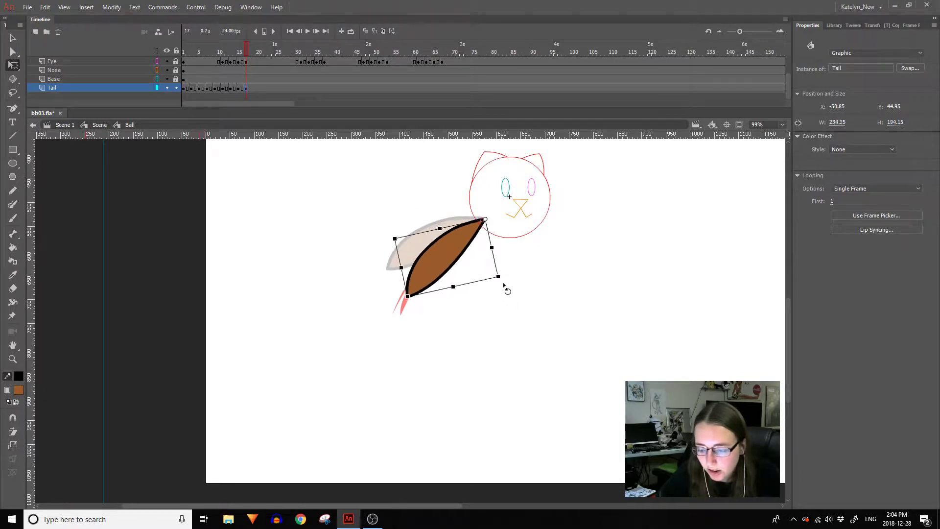
Reshape the tail drawing inside its symbol so it sweeps left and up, then return to Ball.
{"action": "double_click", "coordinate": [422, 257]}
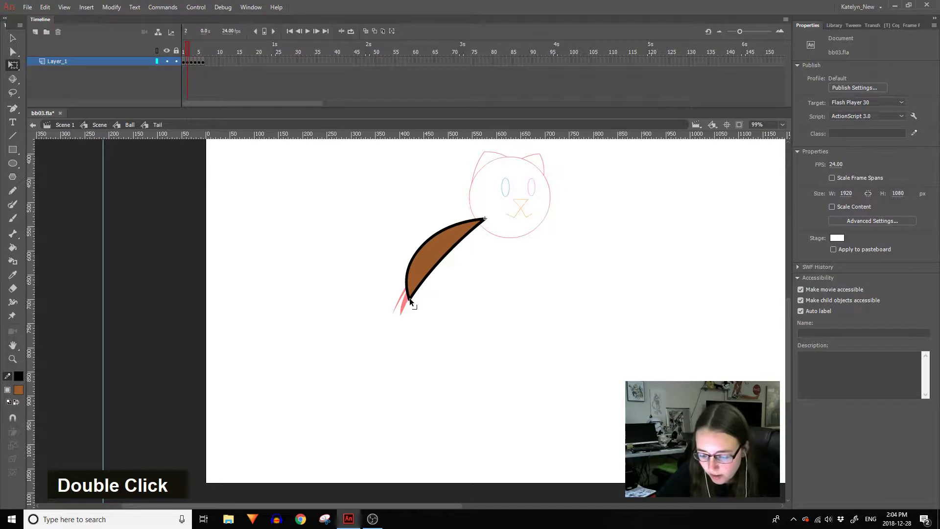
{"action": "left_click", "coordinate": [449, 256]}
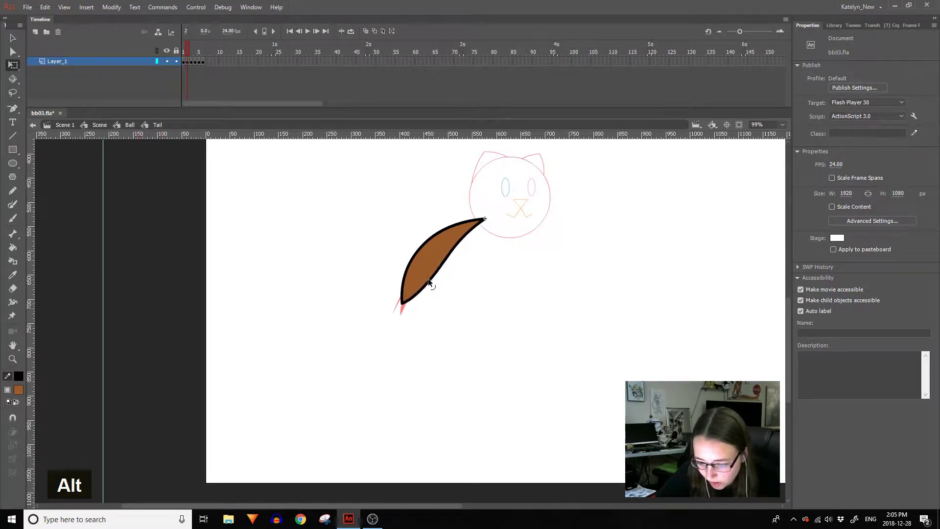
{"action": "double_click", "coordinate": [426, 314]}
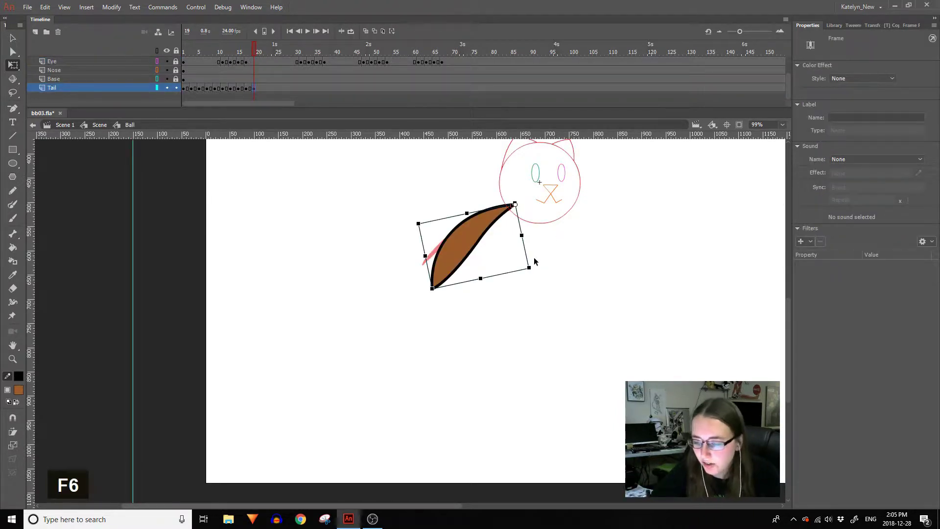
Keyframe the tail at frame 19, enter the Tail symbol and move to its later pose frame.
{"action": "key", "text": "F6"}
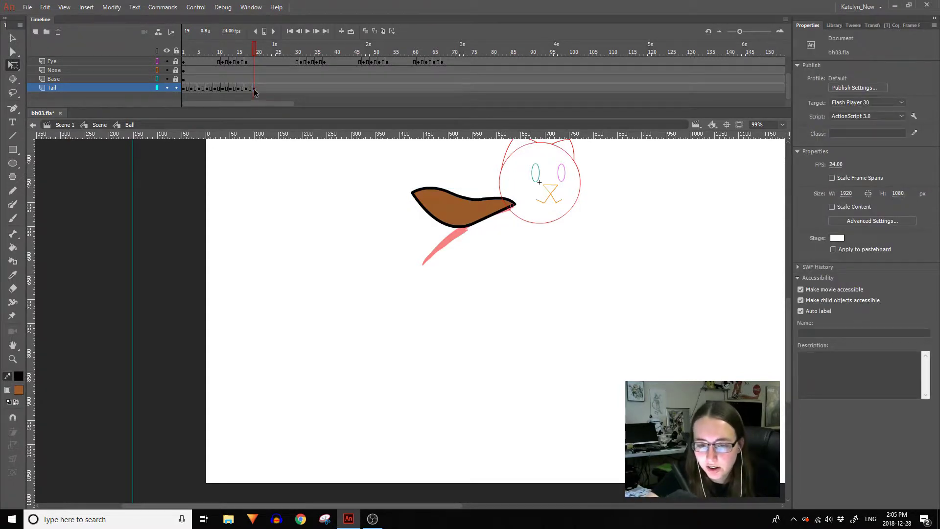
{"action": "key", "text": "ctrl+z"}
{"action": "double_click", "coordinate": [455, 200]}
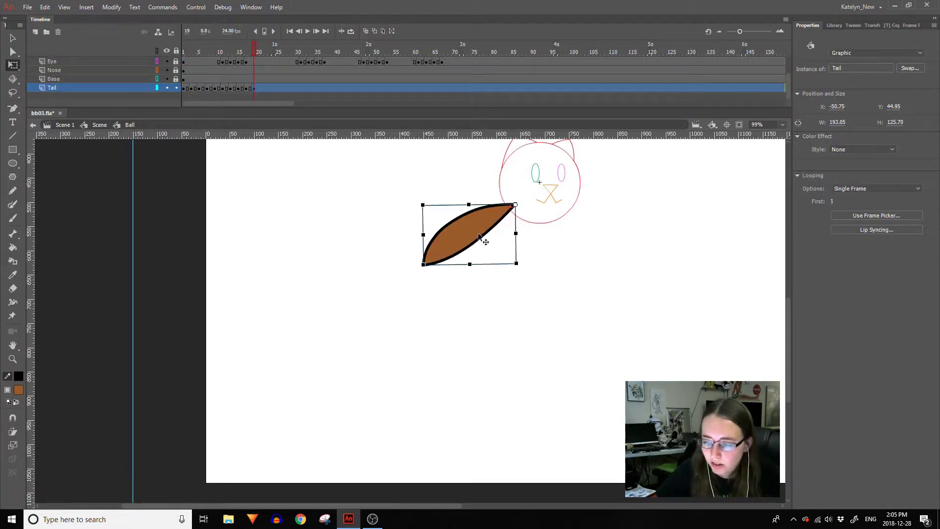
{"action": "key", "text": "2"}
{"action": "double_click", "coordinate": [469, 236]}
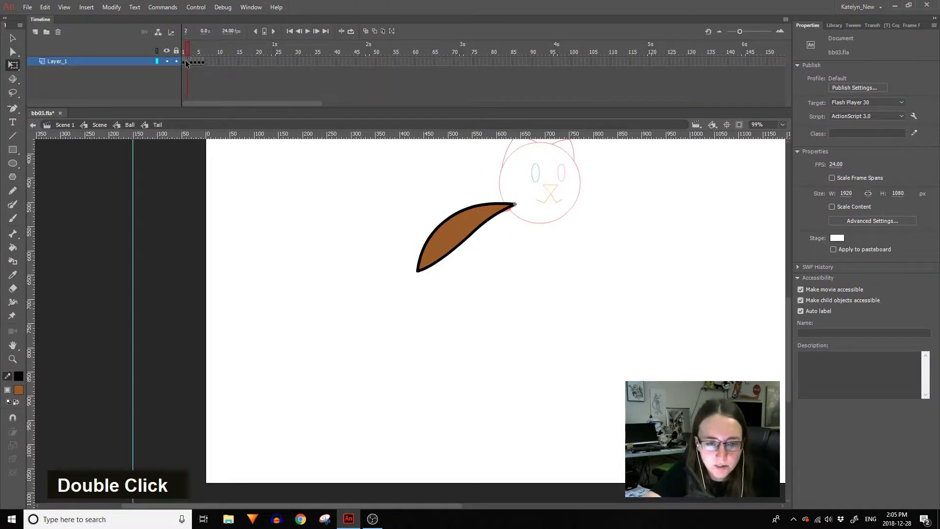
{"action": "left_click", "coordinate": [192, 65]}
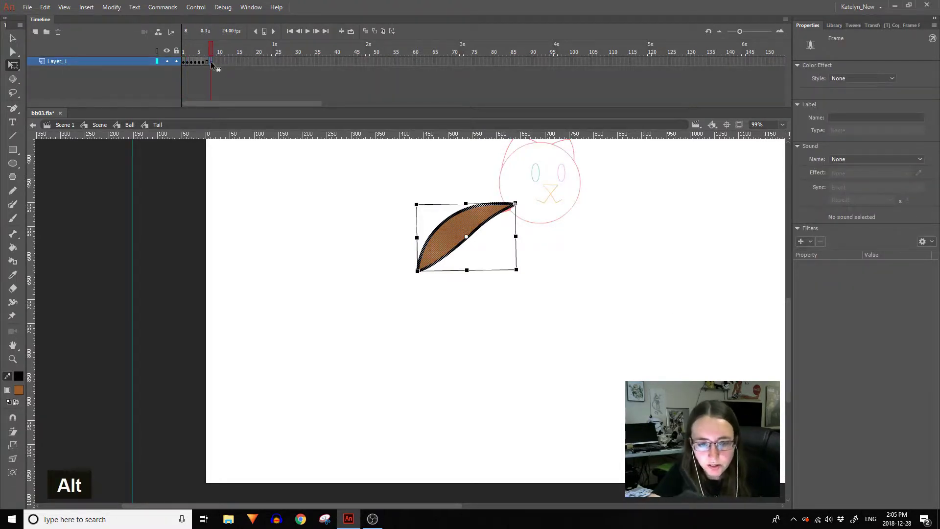
{"action": "key", "text": "shift+F5"}
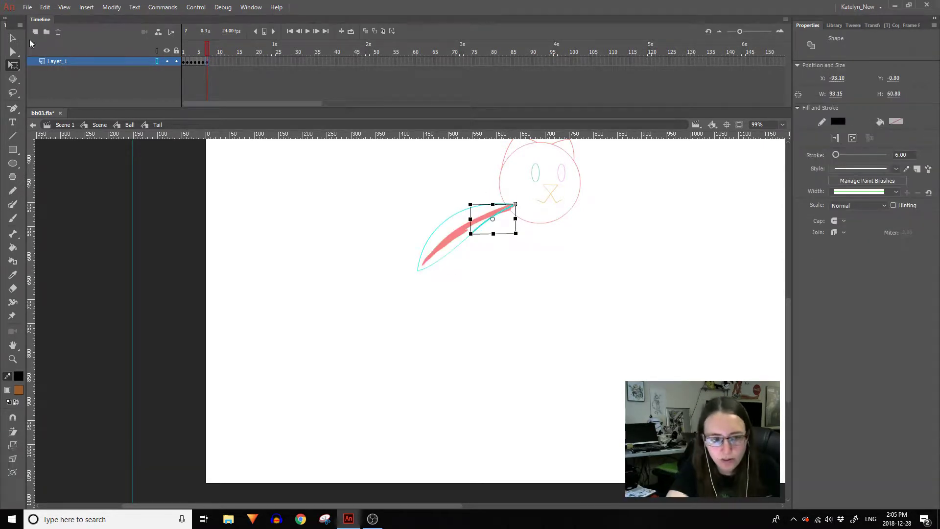
Bend the brown tail outline along the sketched red line and return to the Ball.
{"action": "double_click", "coordinate": [18, 450]}
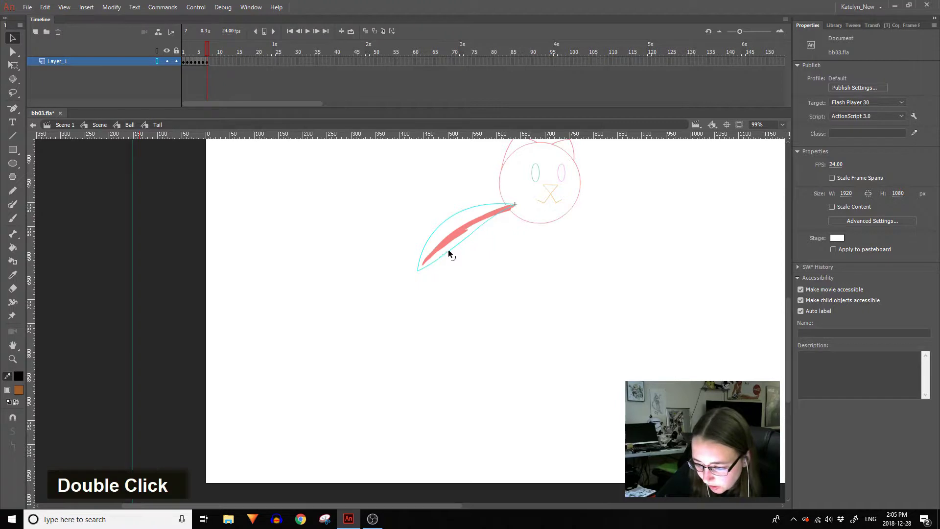
{"action": "left_click", "coordinate": [483, 229]}
{"action": "left_click", "coordinate": [463, 245]}
{"action": "double_click", "coordinate": [17, 455]}
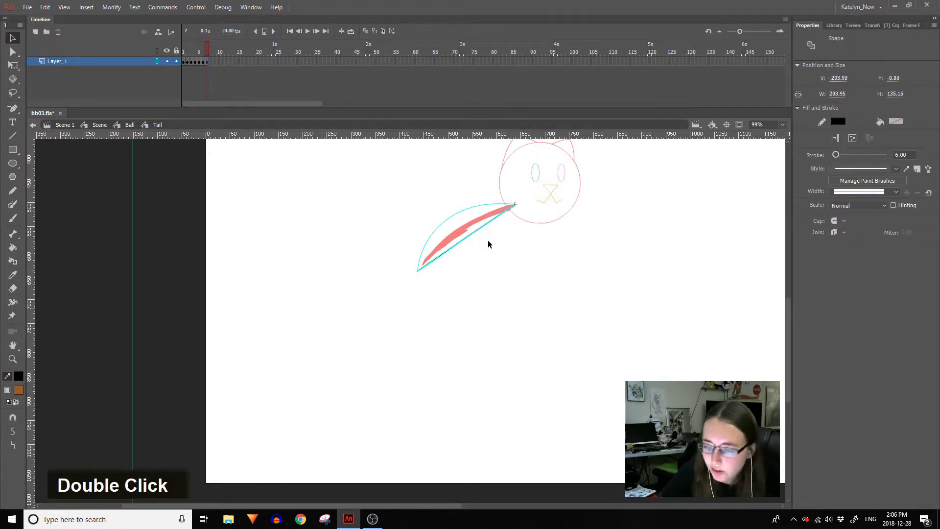
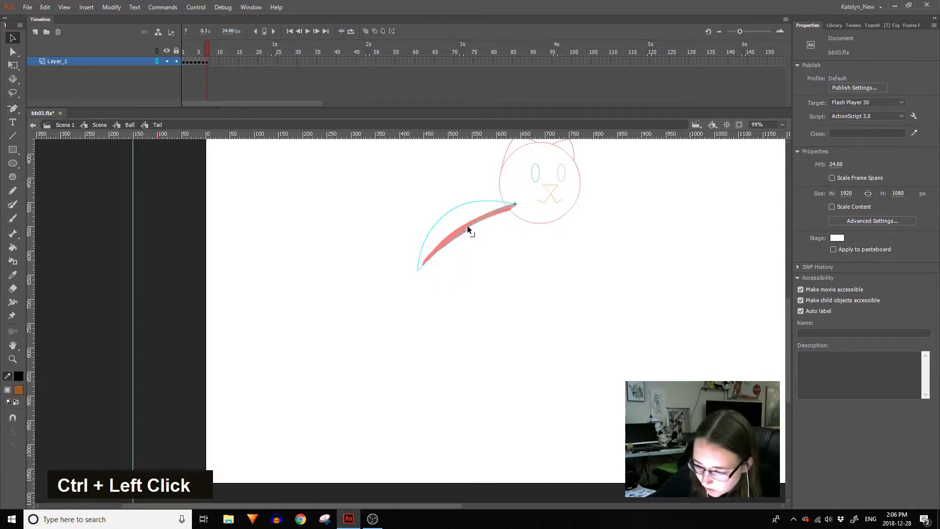
{"action": "double_click", "coordinate": [470, 285]}
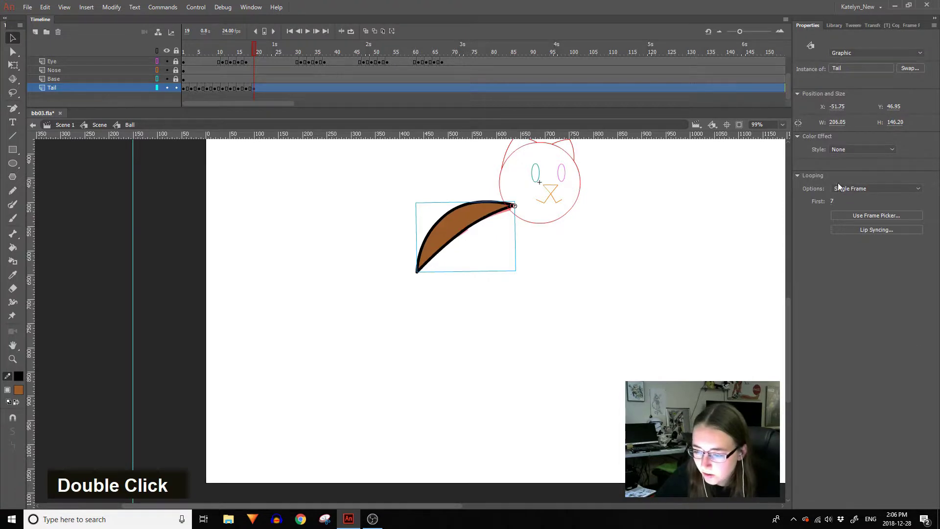
Check the tail pose from the main scene and step on to frame 21 inside the Ball.
{"action": "key", "text": "ctrl+z"}
{"action": "double_click", "coordinate": [614, 249]}
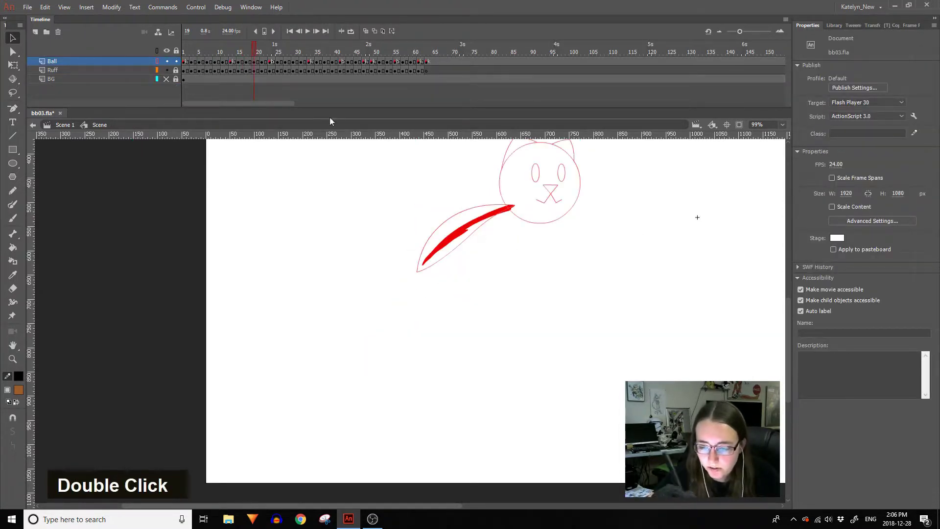
{"action": "left_click", "coordinate": [444, 225]}
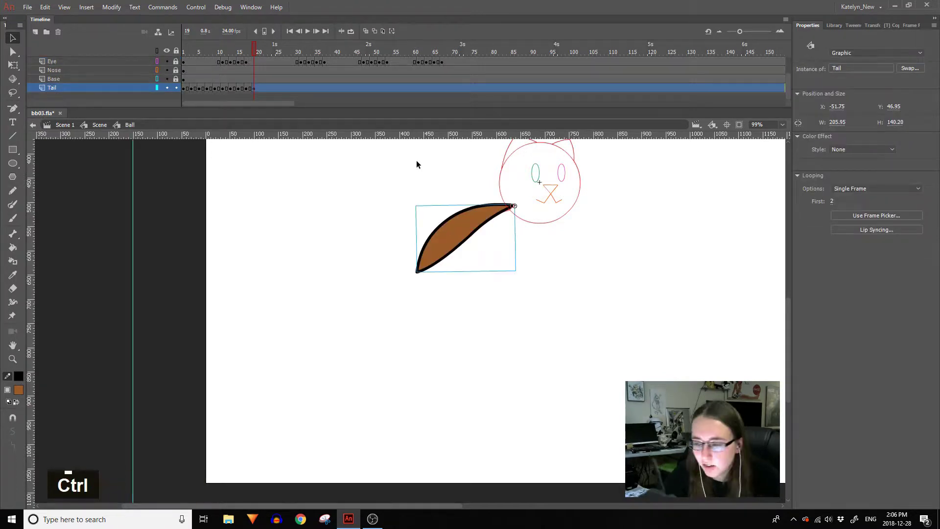
{"action": "double_click", "coordinate": [473, 228]}
{"action": "key", "text": "shift+F6"}
{"action": "key", "text": "shift+F5"}
{"action": "double_click", "coordinate": [331, 170]}
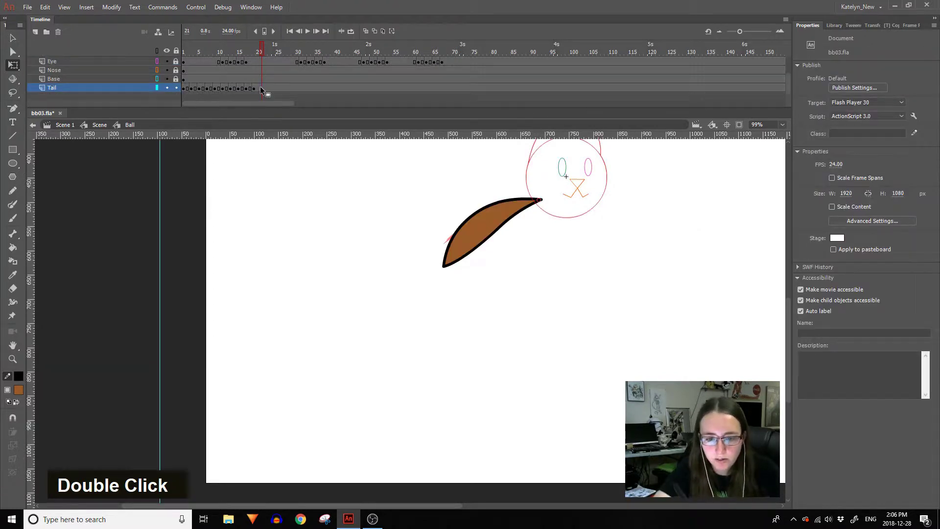
Keyframe the tail at frame 21 and squash its outline flatter to follow the sketch.
{"action": "key", "text": "F6"}
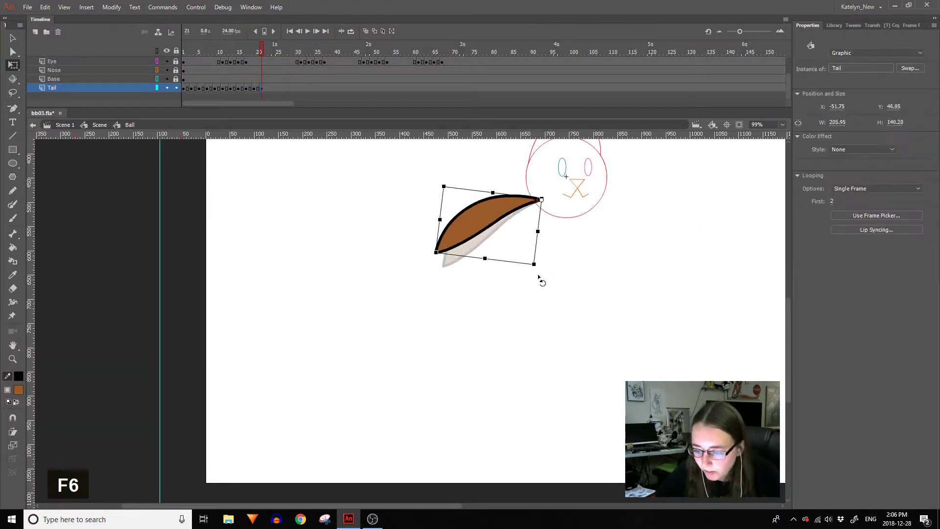
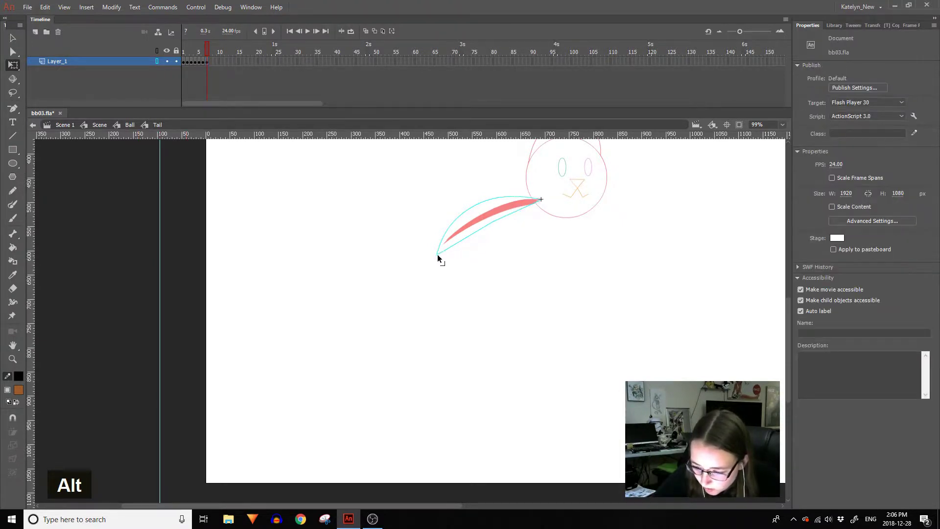
{"action": "left_click", "coordinate": [479, 236]}
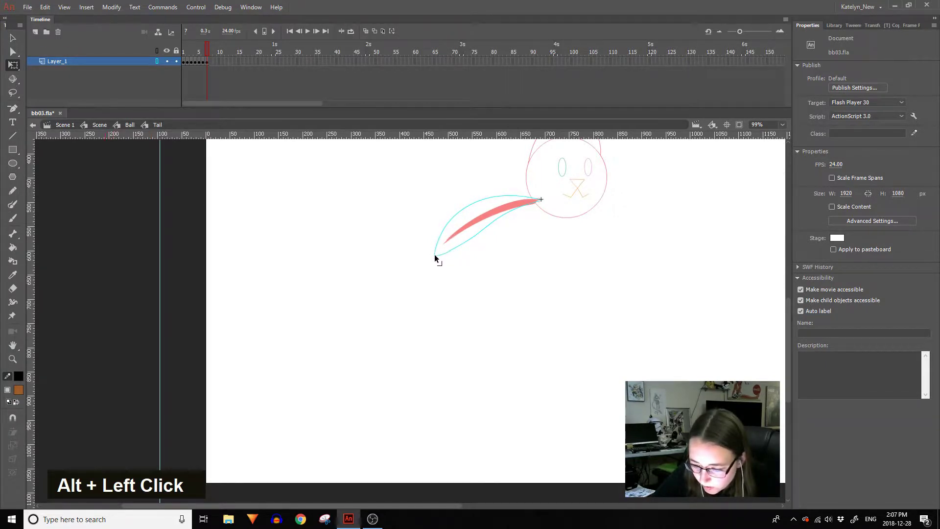
{"action": "double_click", "coordinate": [463, 268]}
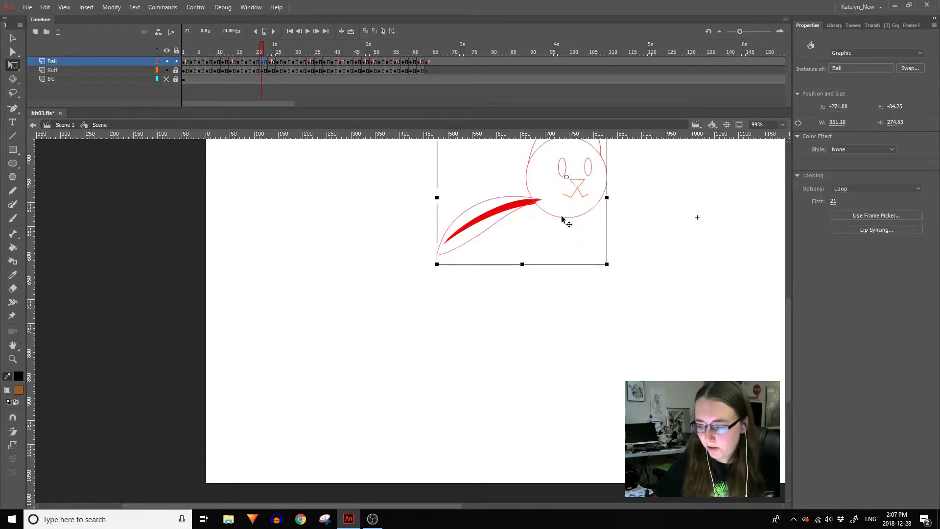
{"action": "double_click", "coordinate": [565, 219]}
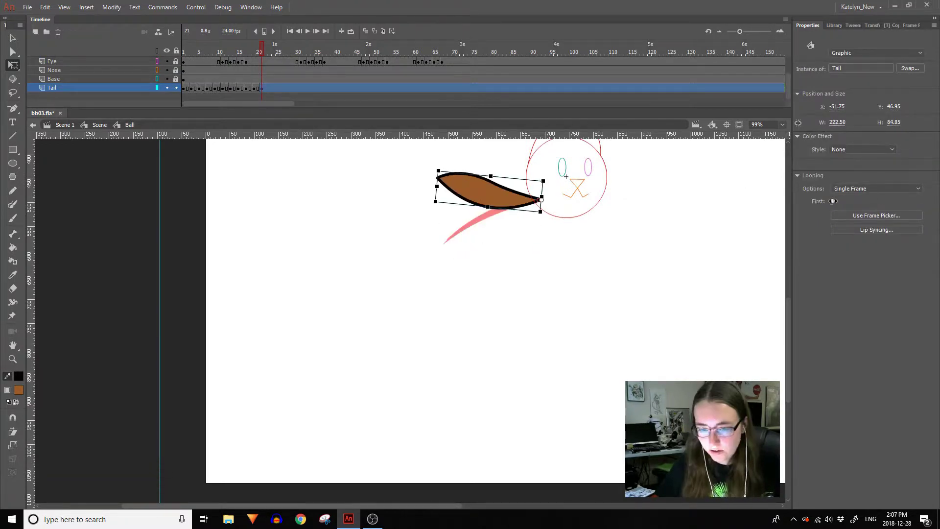
Keyframe the tail at frame 23 and choose a tail drawing lying along the sketch.
{"action": "double_click", "coordinate": [564, 288]}
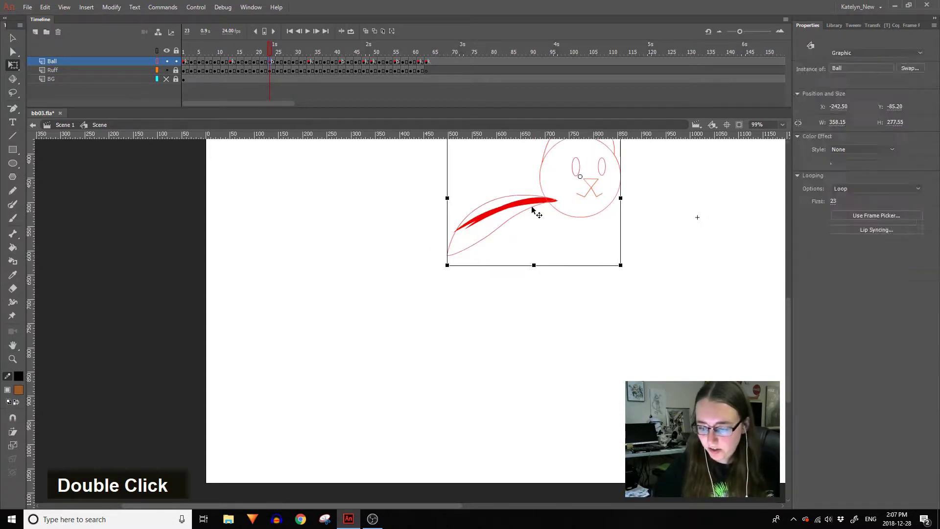
{"action": "key", "text": "F6"}
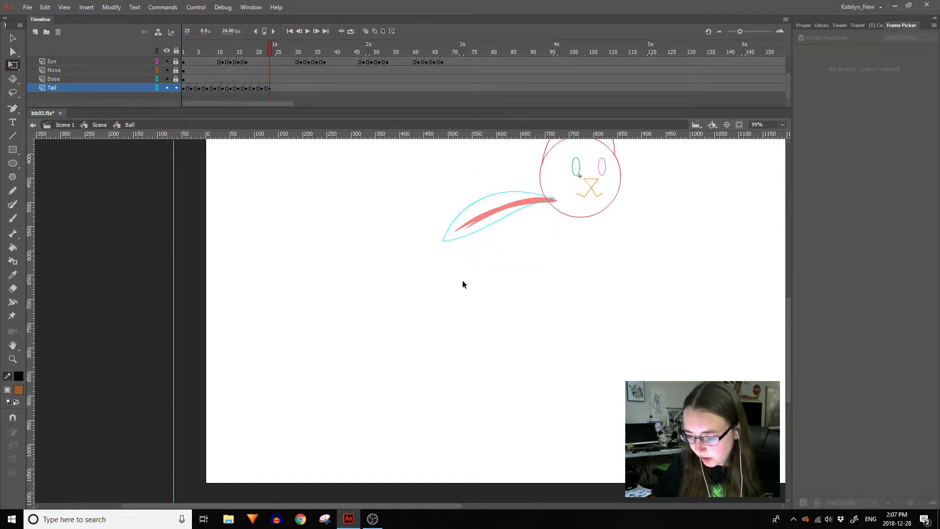
{"action": "double_click", "coordinate": [504, 255]}
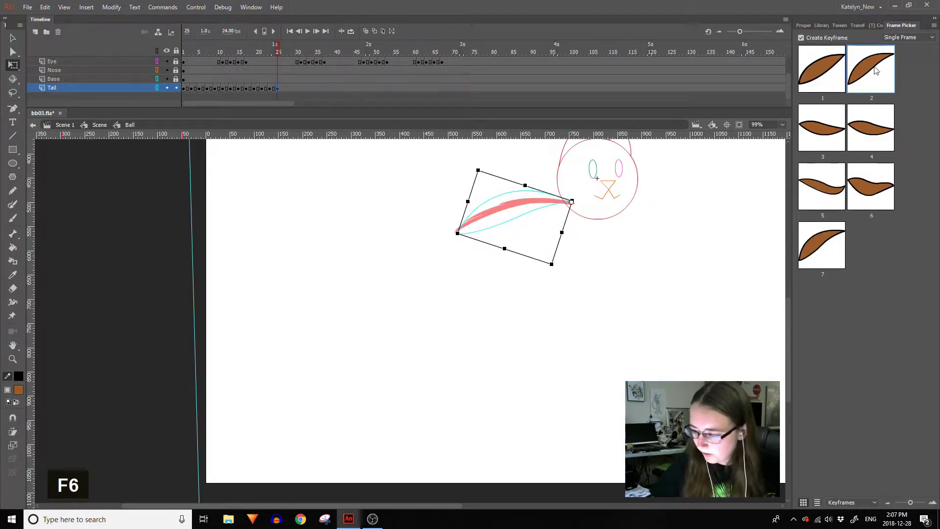
Keyframe the tail at frame 27 and flatten it along the red sketch left of the head.
{"action": "key", "text": "F6"}
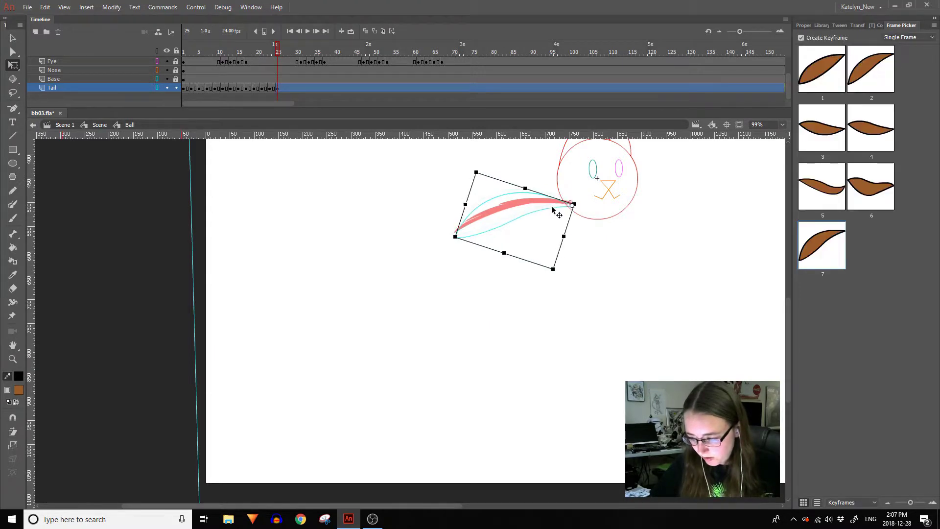
{"action": "double_click", "coordinate": [586, 262]}
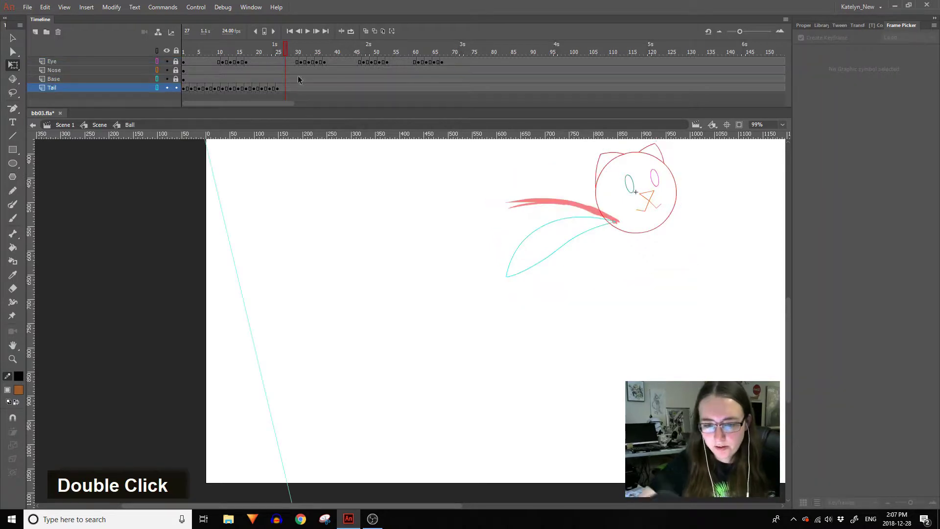
{"action": "key", "text": "F6"}
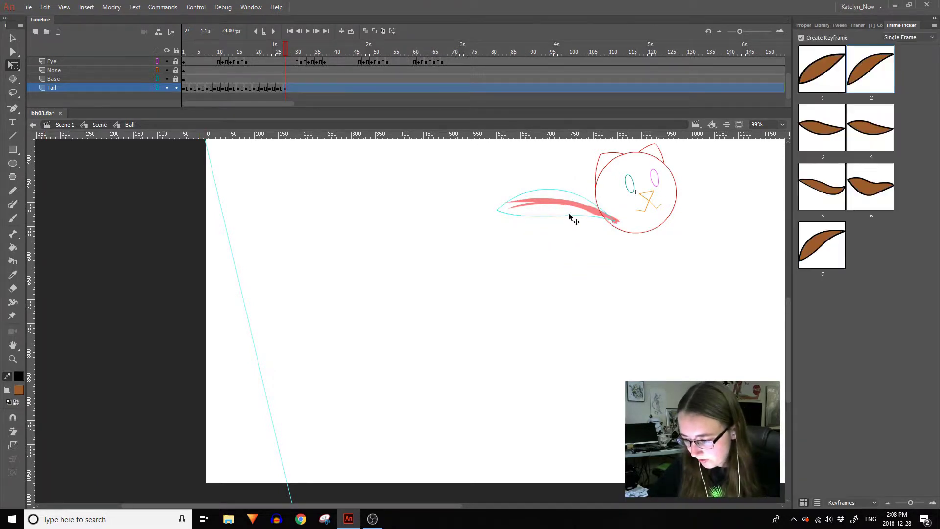
Angle the frame-29 tail up-left, bend its outline to the sketch inside the Tail symbol, then exit to the scene.
{"action": "double_click", "coordinate": [596, 280]}
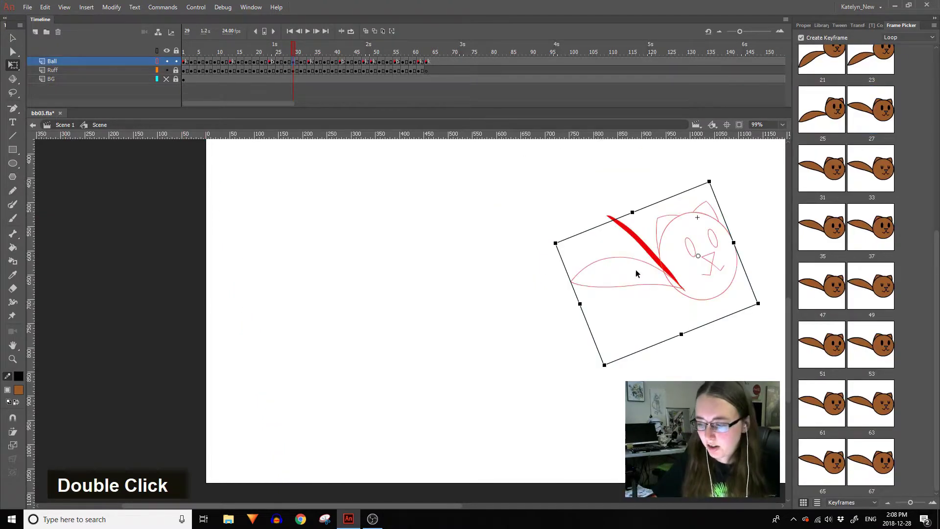
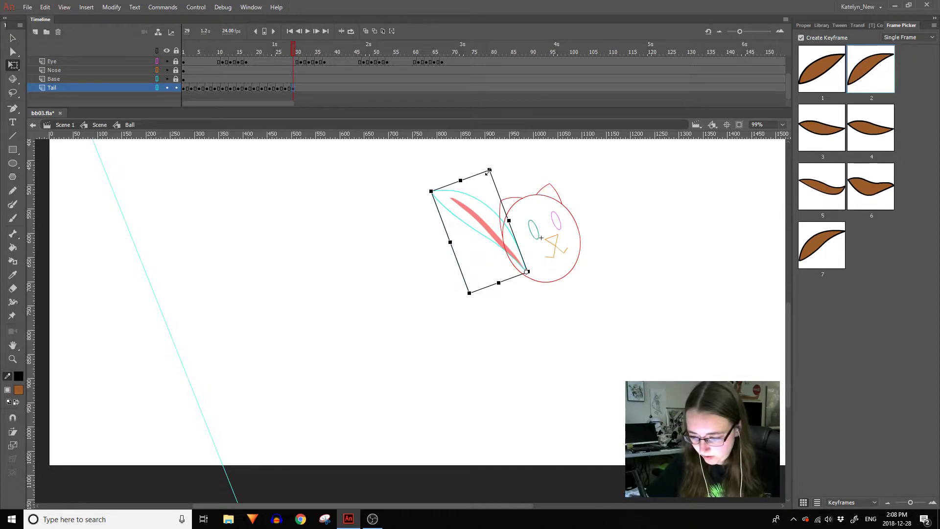
{"action": "double_click", "coordinate": [483, 203]}
{"action": "left_click", "coordinate": [191, 65]}
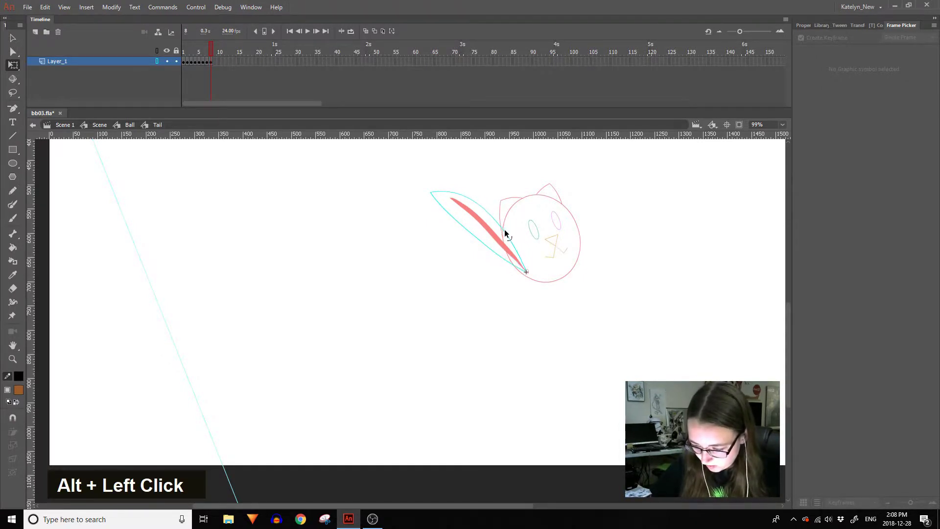
{"action": "double_click", "coordinate": [508, 309]}
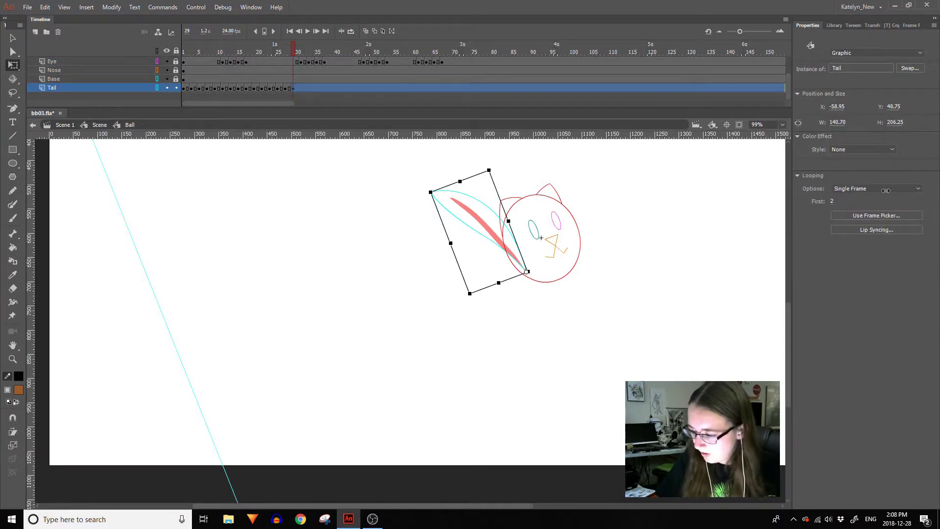
{"action": "double_click", "coordinate": [666, 315]}
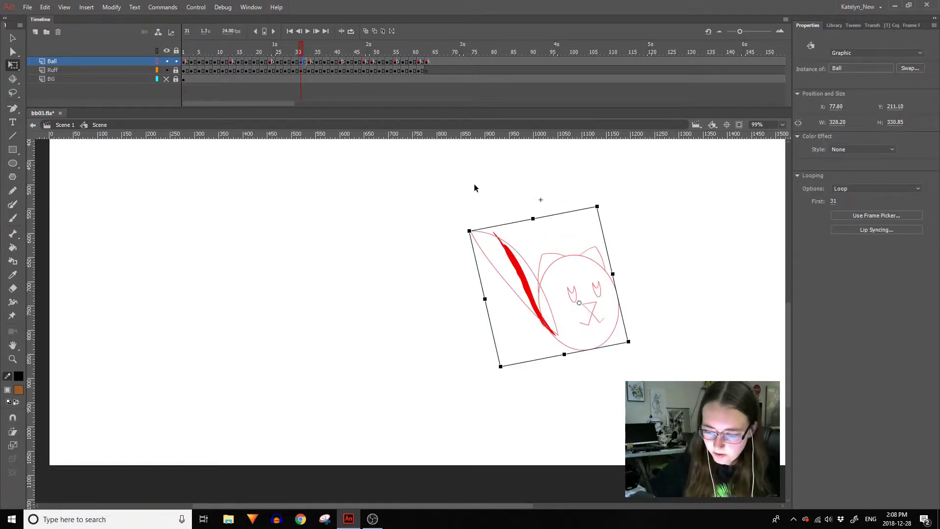
Keyframe the tail at frame 31, add a new Tail drawing frame and bend it upright along the sketch.
{"action": "double_click", "coordinate": [495, 236]}
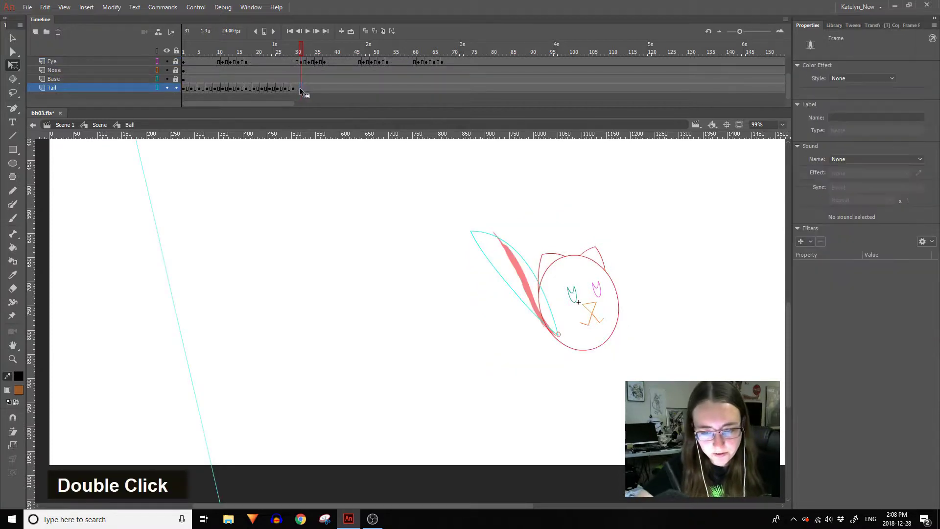
{"action": "key", "text": "F6"}
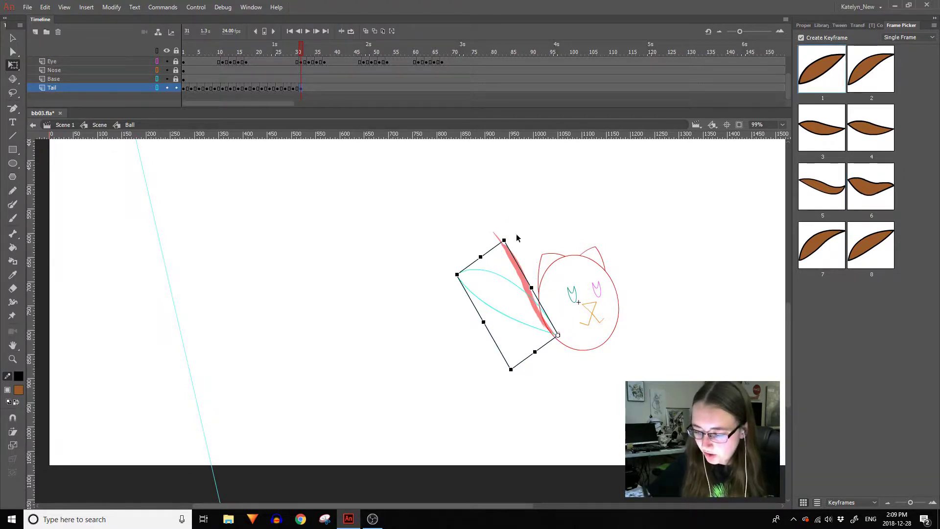
{"action": "double_click", "coordinate": [527, 254]}
{"action": "left_click", "coordinate": [186, 64]}
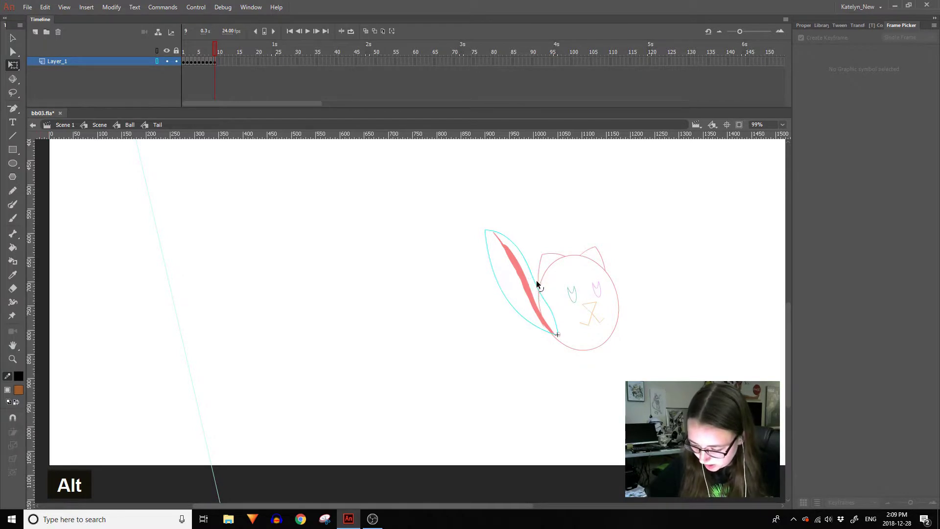
{"action": "left_click", "coordinate": [503, 287]}
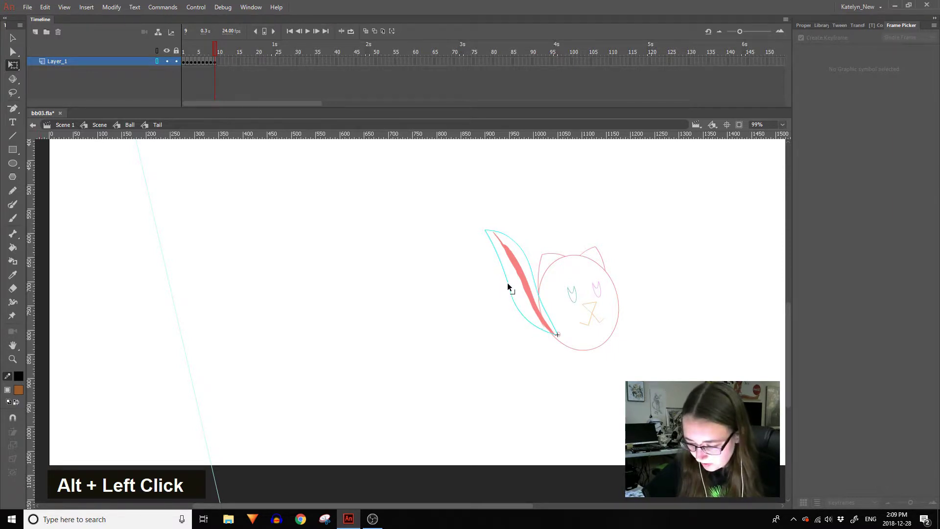
Keyframe the tail at frame 33 and clear the old outline from a new Tail drawing frame.
{"action": "double_click", "coordinate": [609, 232]}
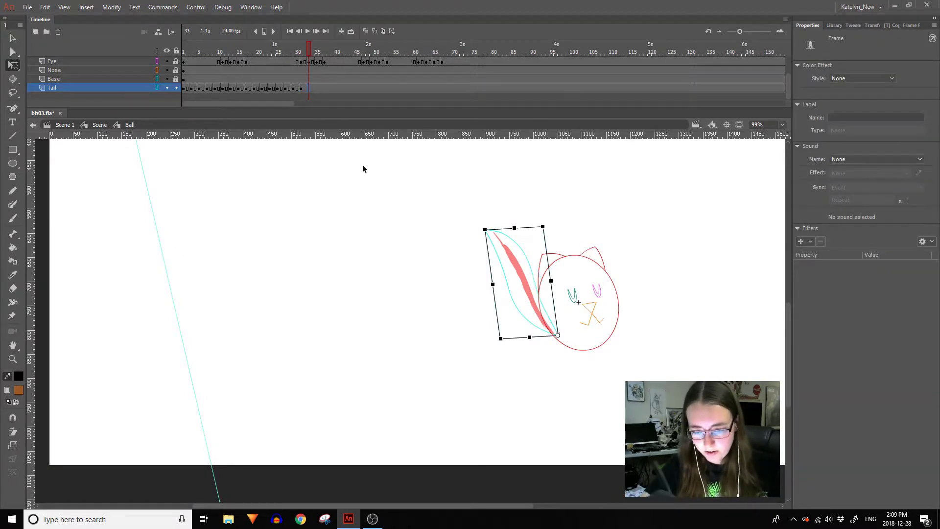
{"action": "double_click", "coordinate": [371, 176]}
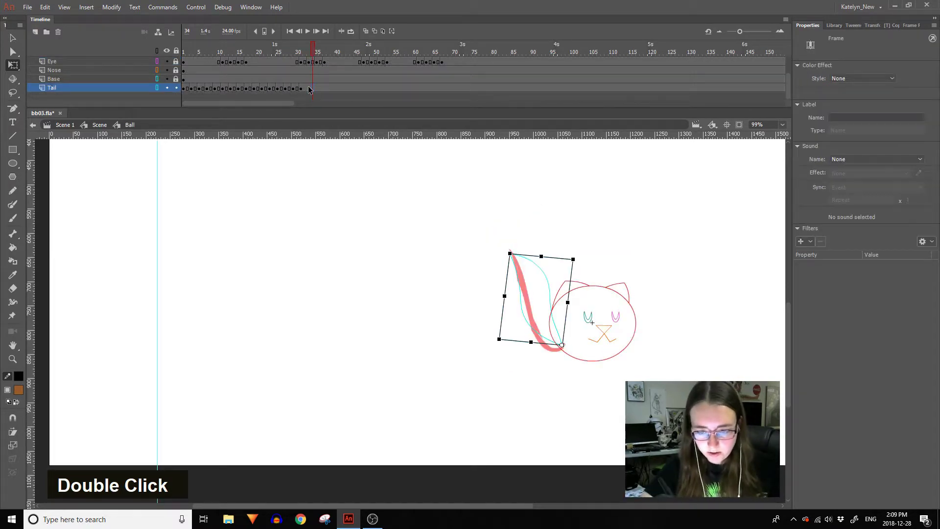
{"action": "key", "text": "F6"}
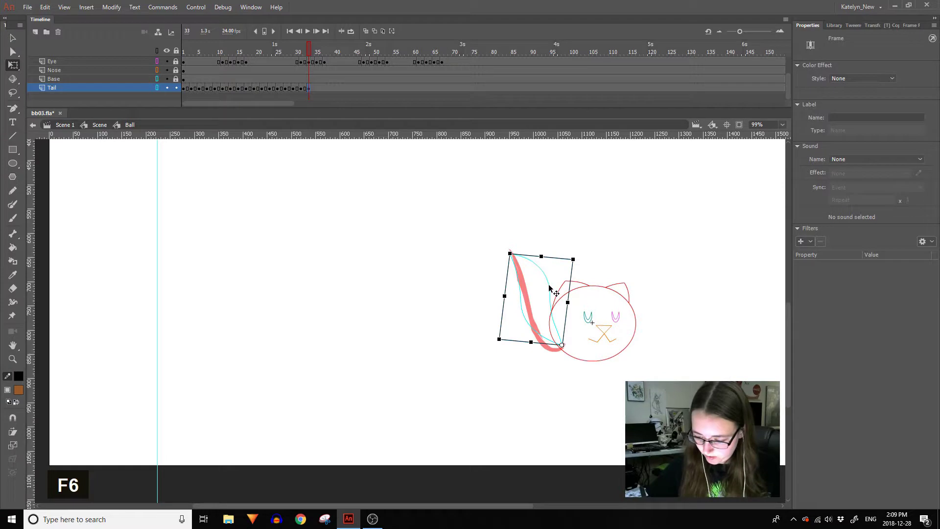
{"action": "double_click", "coordinate": [551, 285]}
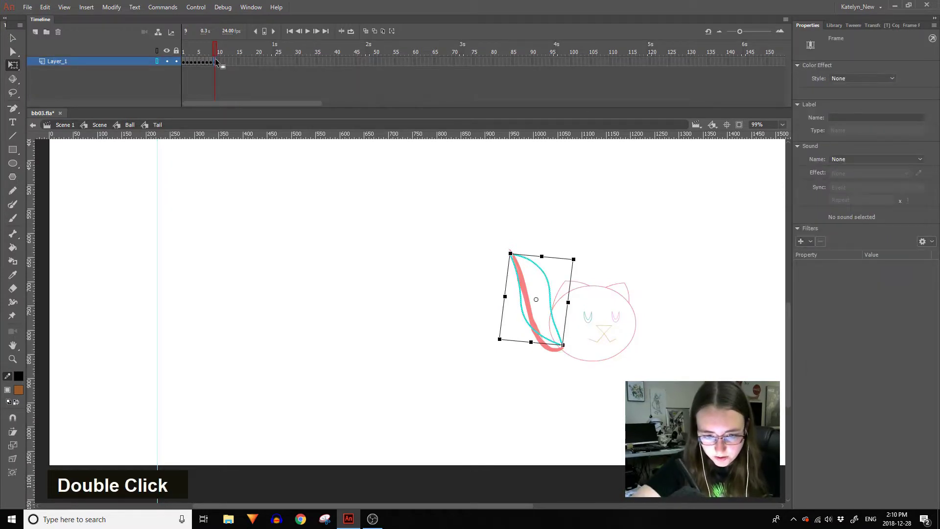
{"action": "left_click", "coordinate": [219, 67]}
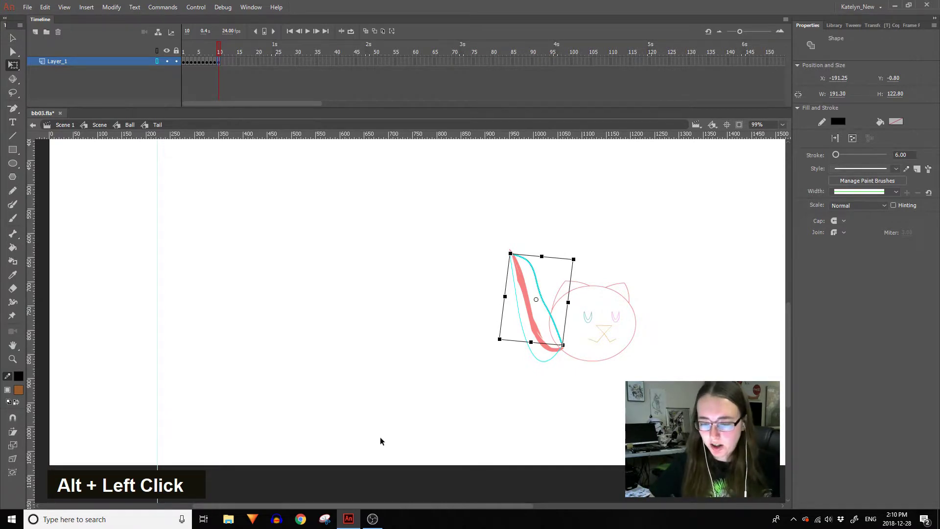
{"action": "key", "text": "ctrl+a"}
{"action": "key", "text": "Delete"}
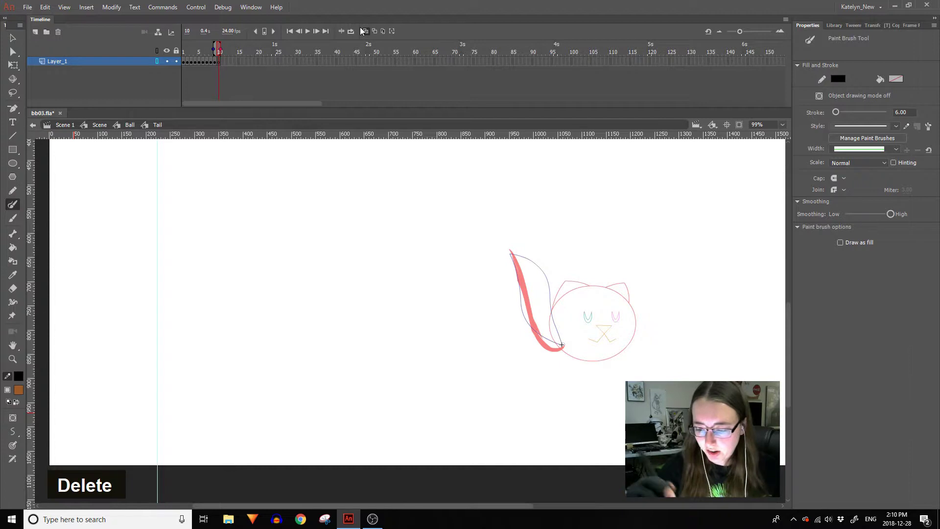
{"action": "key", "text": "ctrl+z"}
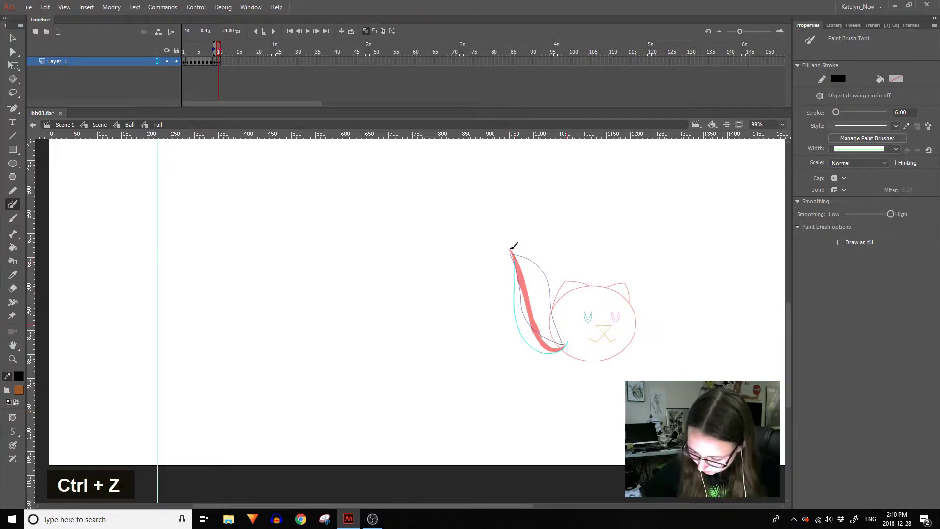
{"action": "key", "text": "ctrl+z"}
{"action": "key", "text": "ctrl+z"}
{"action": "key", "text": "ctrl+z"}
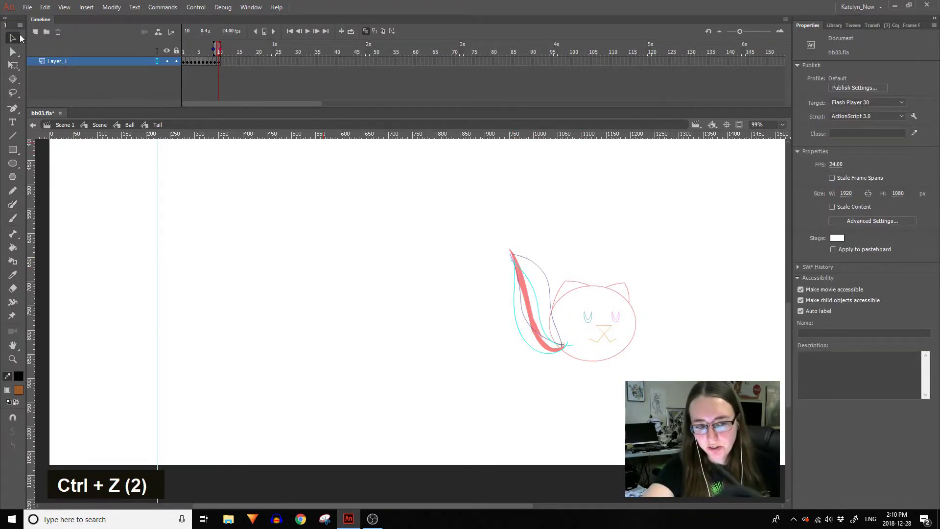
{"action": "key", "text": "Delete"}
{"action": "key", "text": "Delete"}
{"action": "key", "text": "Delete"}
{"action": "key", "text": "Delete"}
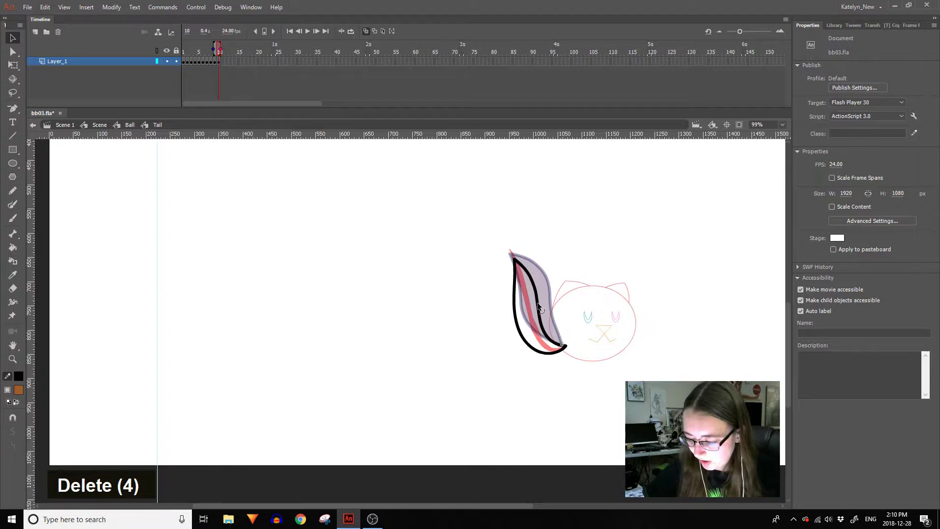
{"action": "key", "text": "ctrl+z"}
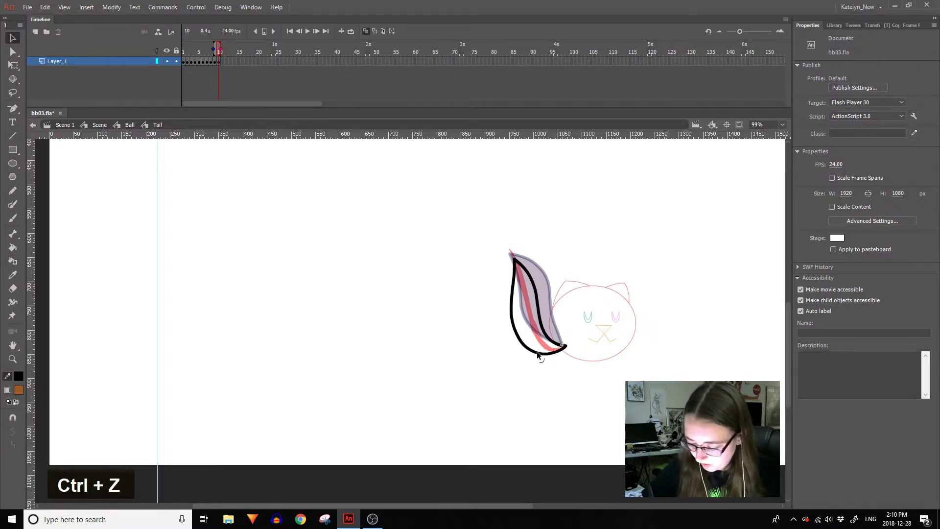
Trace an upright tail with a thick black outline and brown fill, then return to the Ball symbol.
{"action": "left_click", "coordinate": [545, 329]}
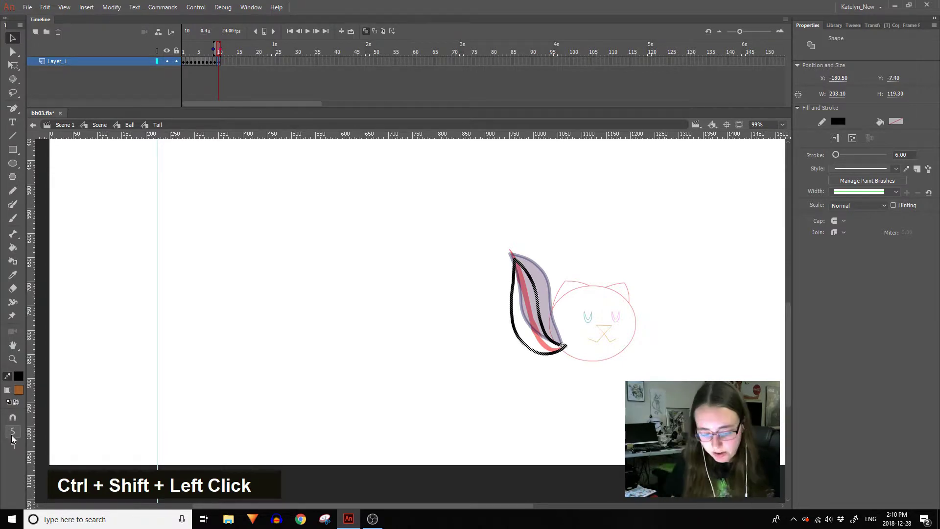
{"action": "key", "text": "ctrl+z"}
{"action": "key", "text": "ctrl+z"}
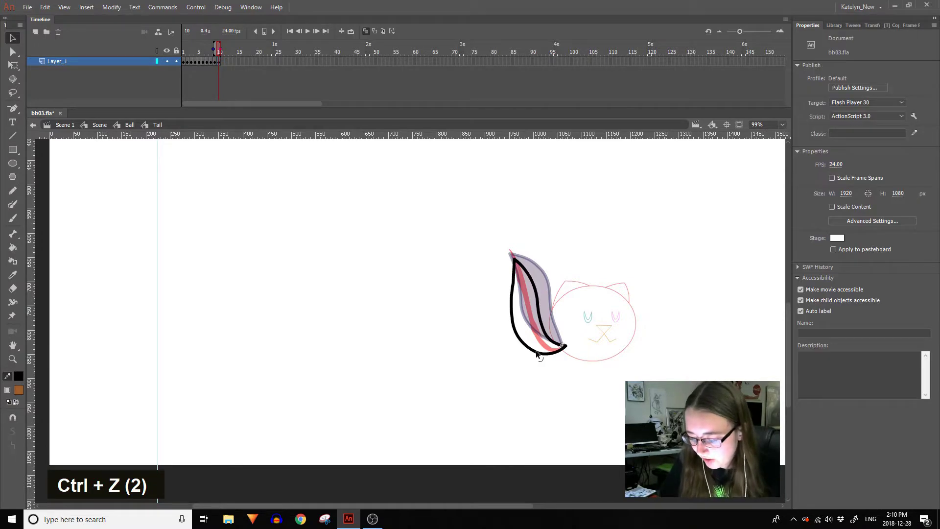
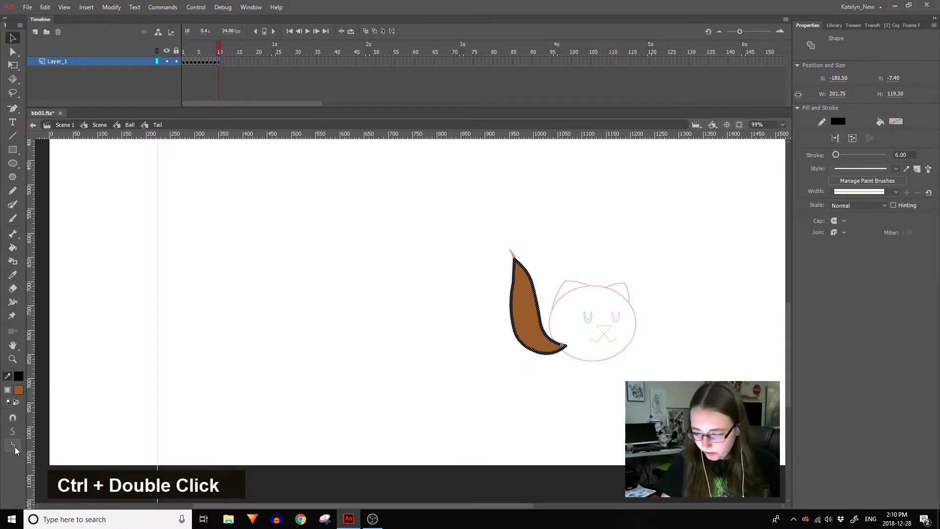
{"action": "key", "text": "ctrl+z"}
{"action": "key", "text": "ctrl+z"}
{"action": "double_click", "coordinate": [19, 434]}
{"action": "key", "text": "ctrl+z"}
{"action": "key", "text": "ctrl+z"}
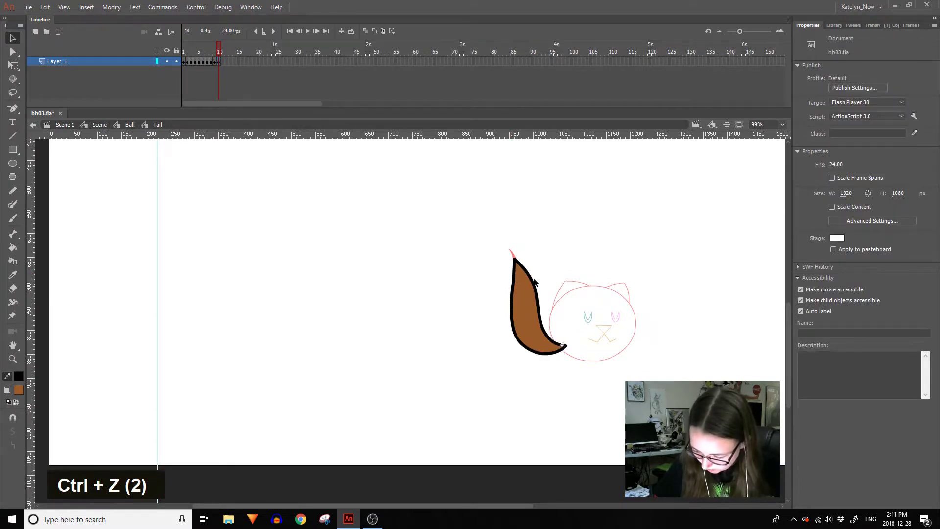
{"action": "key", "text": "ctrl+z"}
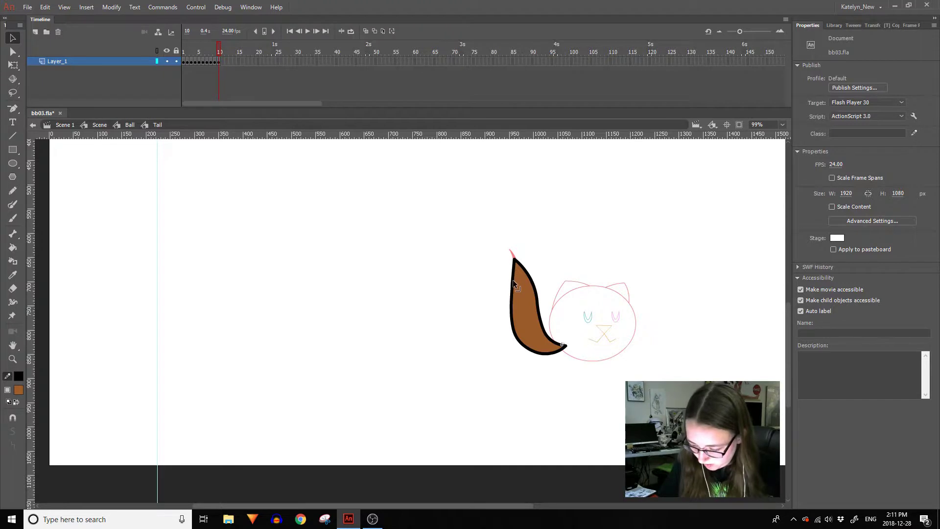
{"action": "double_click", "coordinate": [589, 273]}
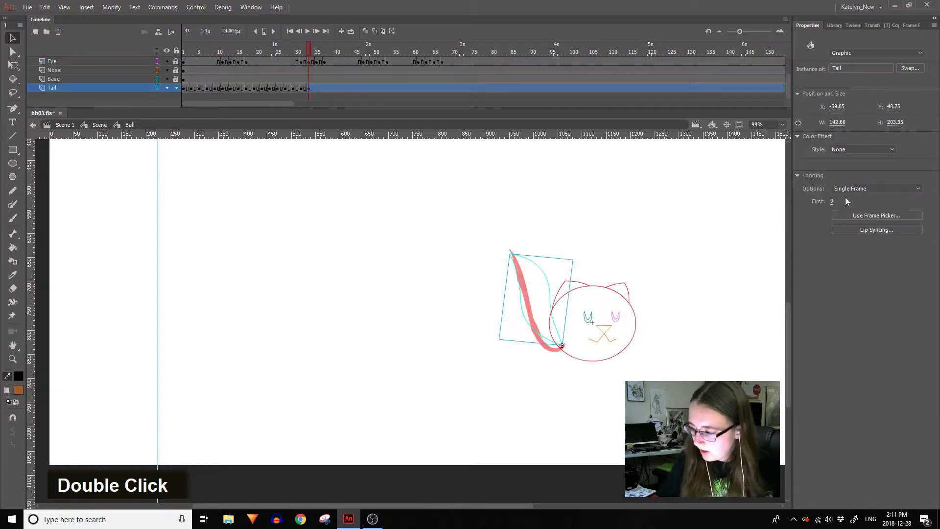
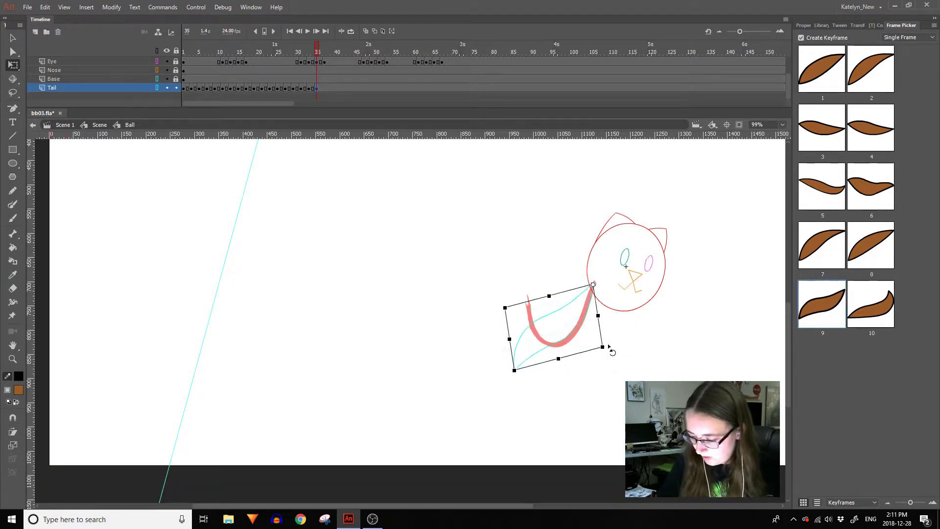
Add frame 11 in the Tail symbol and clear it for a new drawing.
{"action": "double_click", "coordinate": [585, 332]}
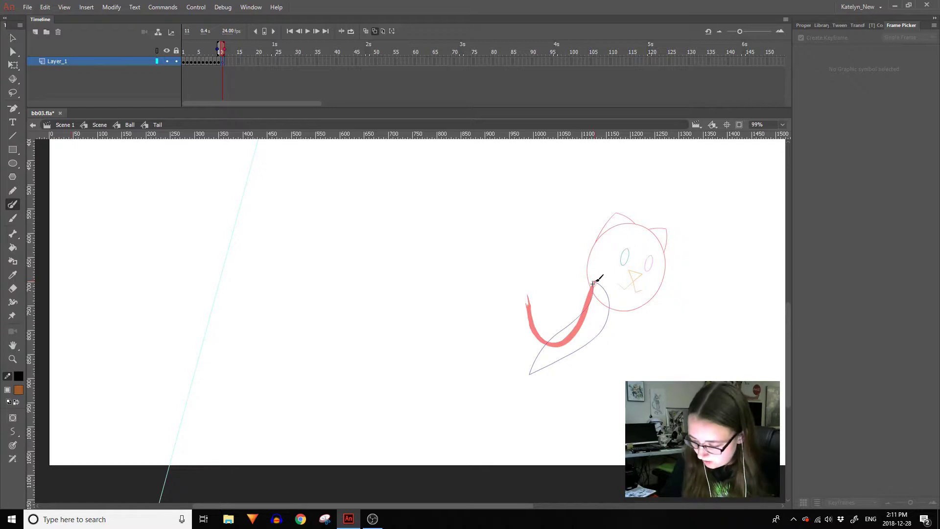
{"action": "key", "text": "ctrl+z"}
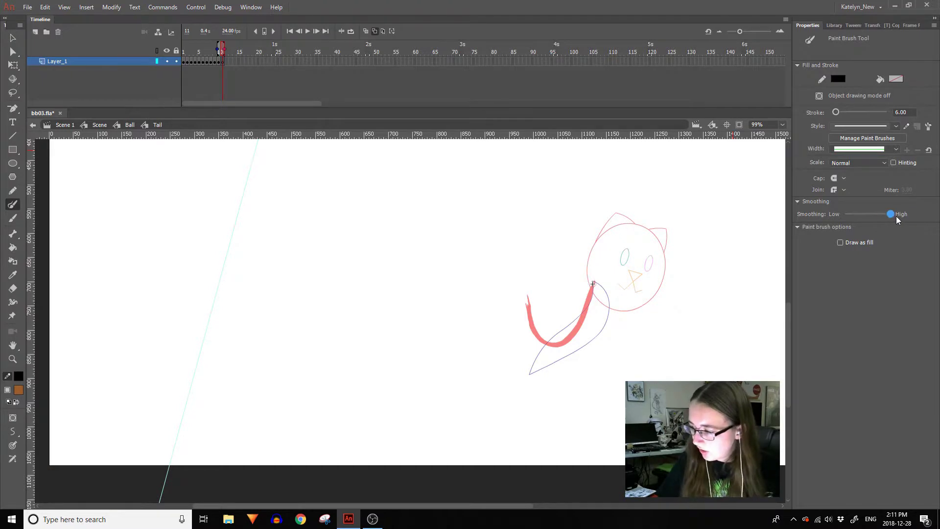
{"action": "key", "text": "ctrl+z"}
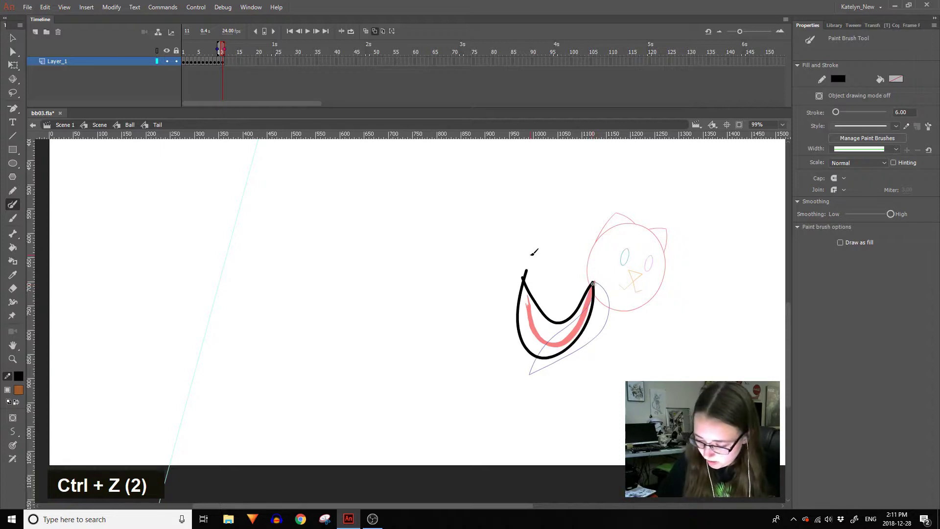
{"action": "key", "text": "ctrl+z"}
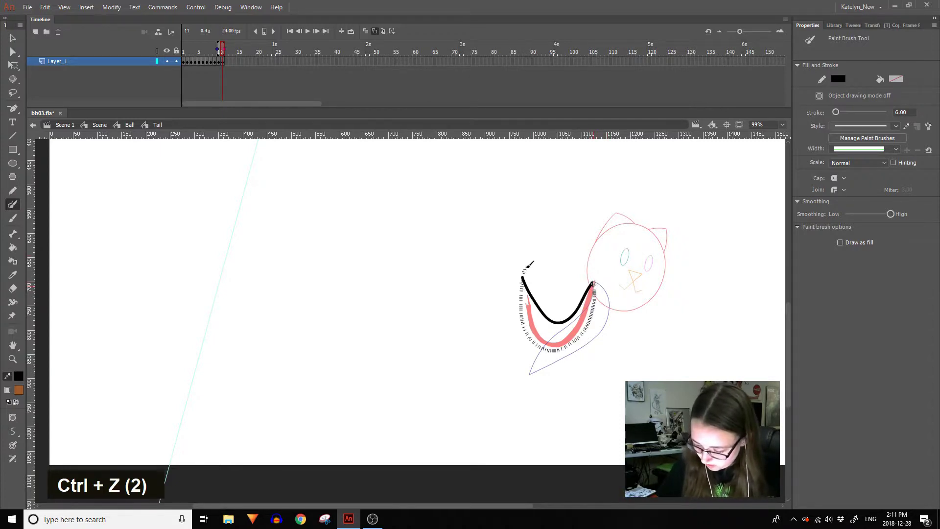
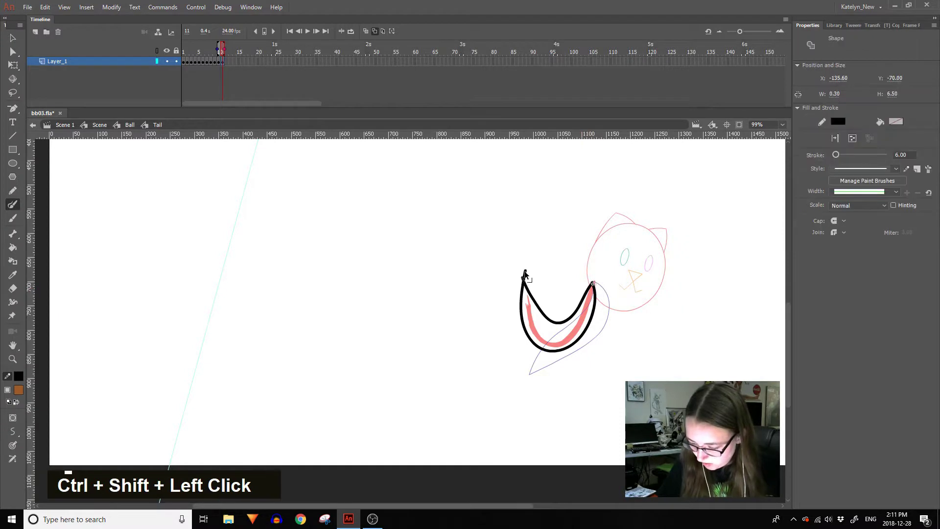
{"action": "key", "text": "Delete"}
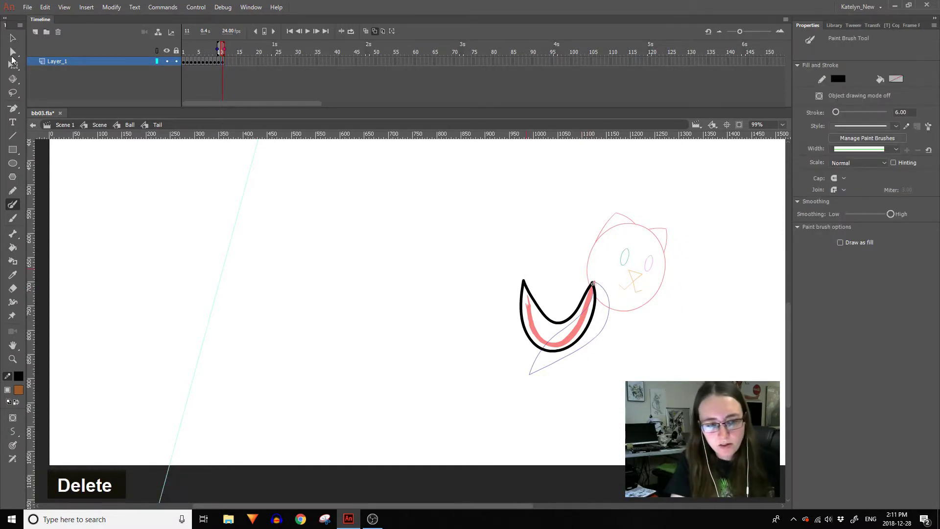
Draw a U-shaped black tail outline and fill it brown with the Paint Bucket.
{"action": "double_click", "coordinate": [17, 70]}
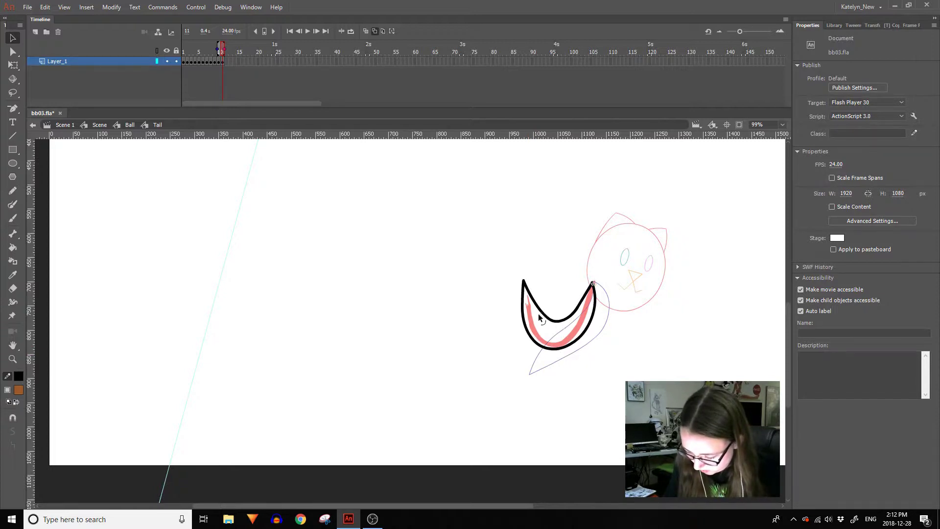
{"action": "key", "text": "k"}
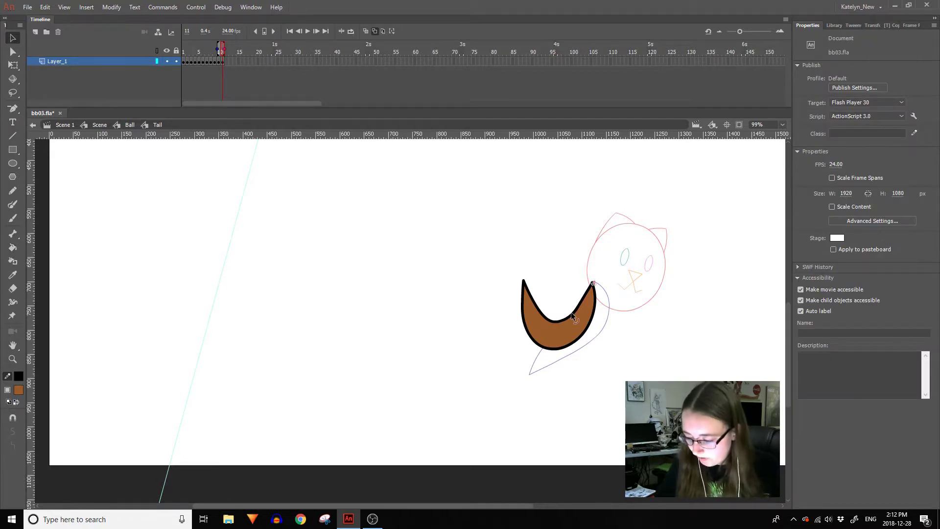
{"action": "key", "text": "Delete"}
Show tail drawing 11 at ball frame 35, then keyframe and rotate the frame-41 tail to trail down-left behind the head.
{"action": "double_click", "coordinate": [618, 348]}
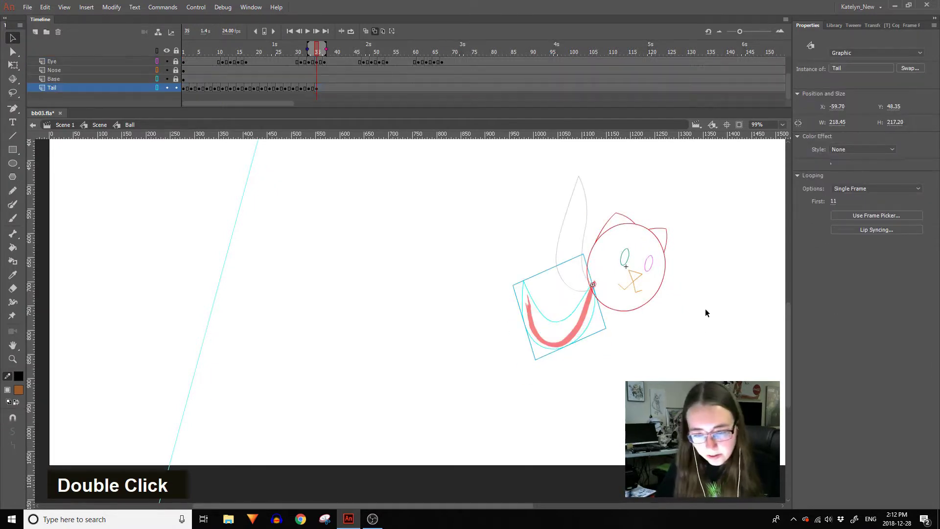
{"action": "double_click", "coordinate": [637, 340]}
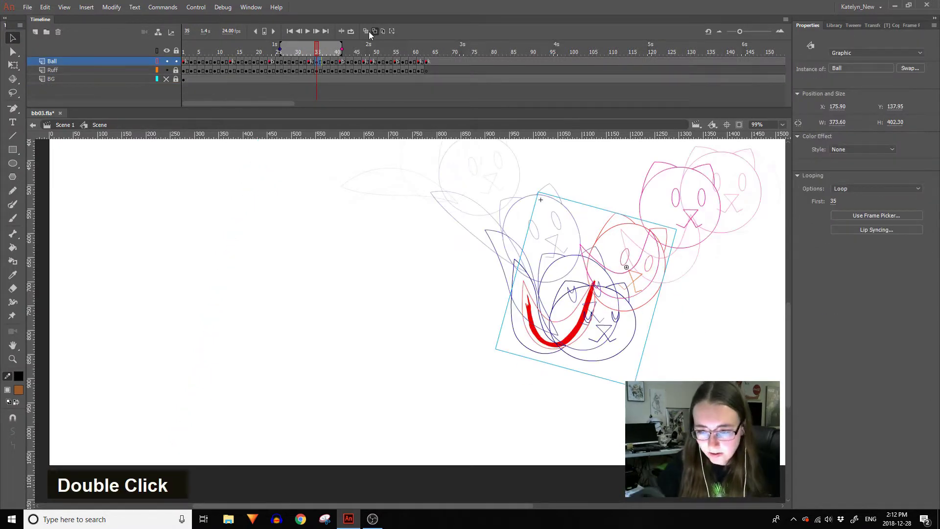
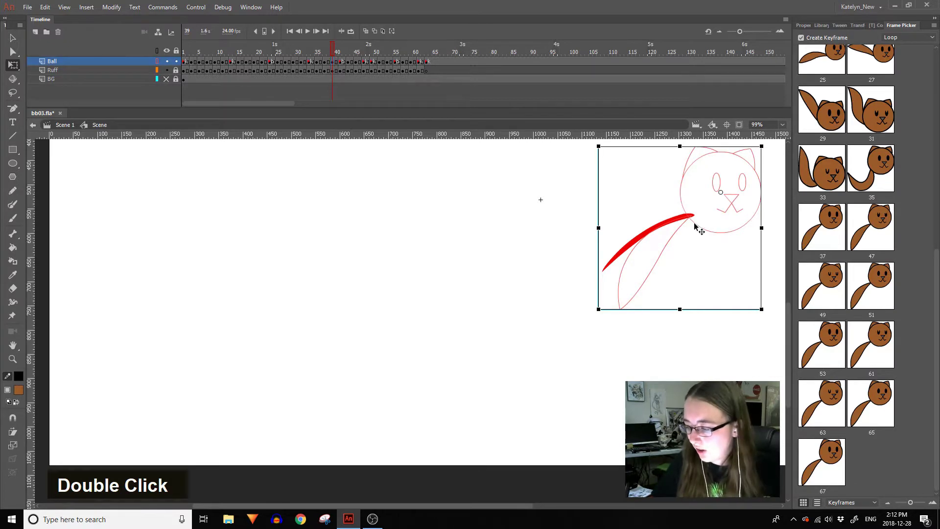
{"action": "key", "text": "F6"}
{"action": "double_click", "coordinate": [658, 323]}
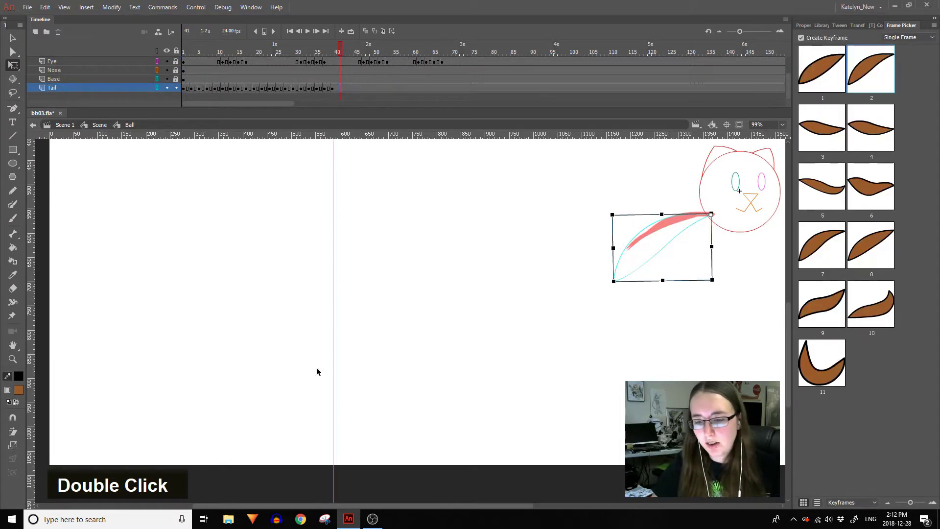
{"action": "key", "text": "F6"}
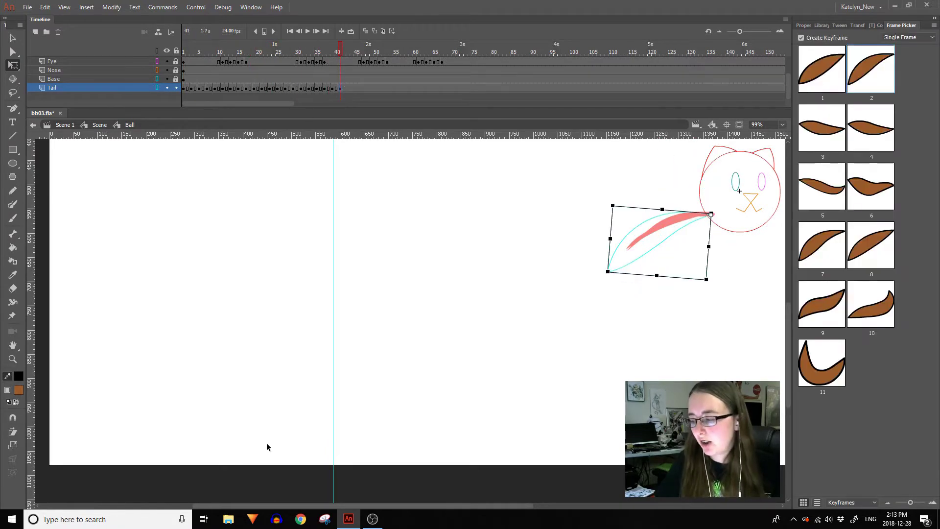
Keyframe and rotate the tail at ball frames 44 and 45 so it streams down-left behind the lowered head.
{"action": "double_click", "coordinate": [737, 257]}
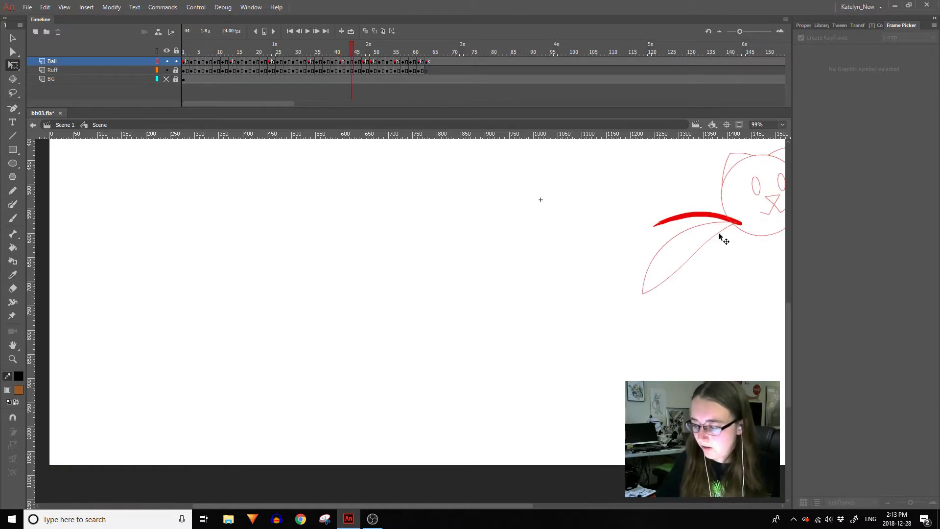
{"action": "double_click", "coordinate": [718, 237]}
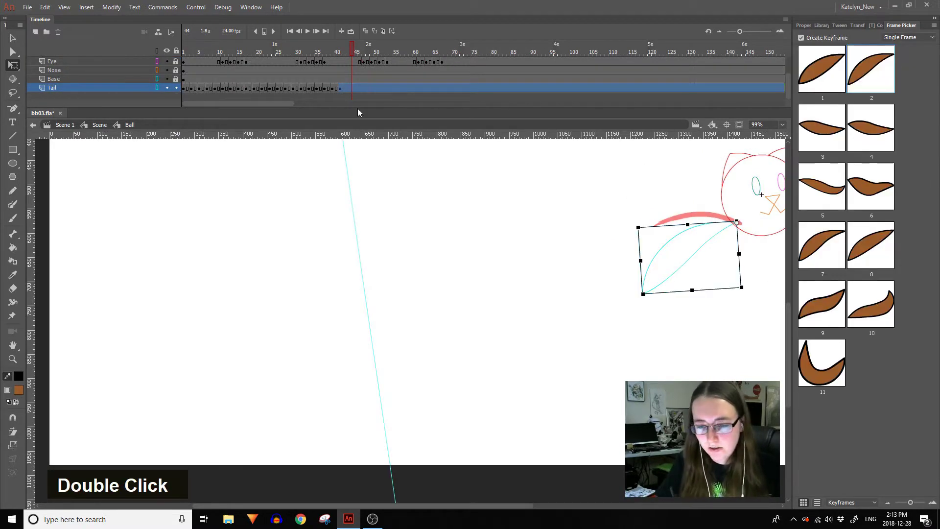
{"action": "key", "text": "F6"}
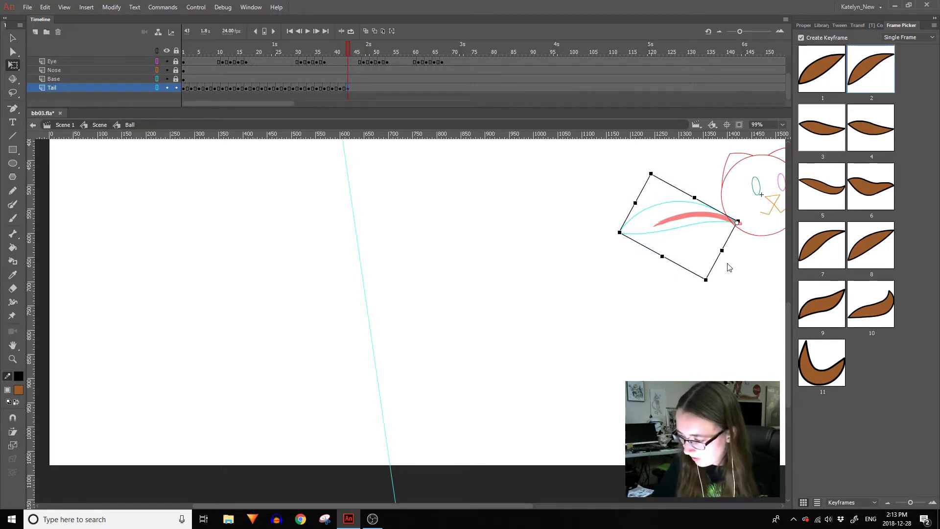
{"action": "double_click", "coordinate": [728, 258]}
{"action": "key", "text": "space"}
{"action": "double_click", "coordinate": [485, 243]}
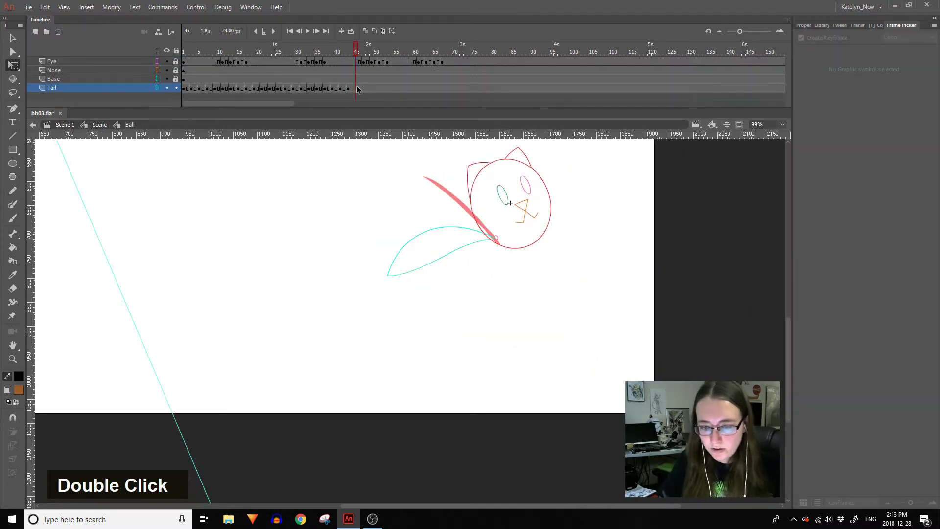
{"action": "key", "text": "F6"}
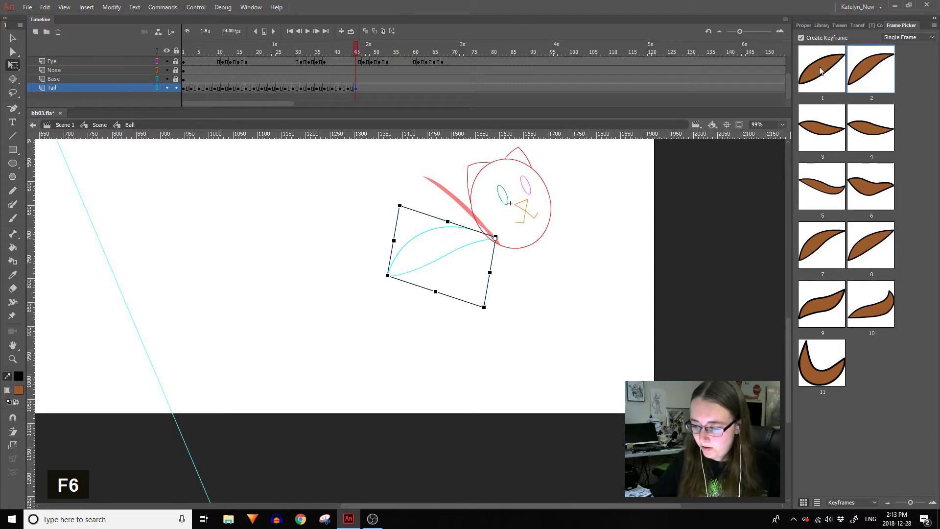
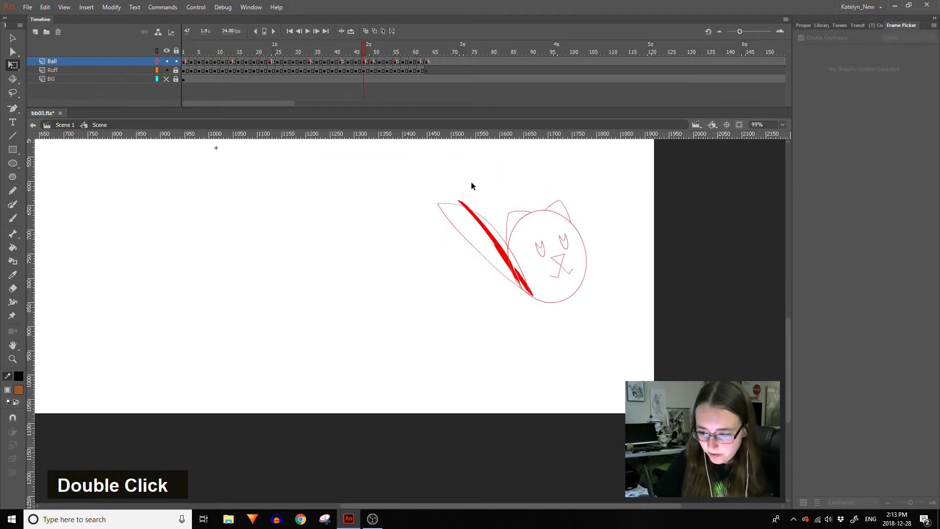
Keyframe and rotate the frame-47 tail along the red guide, checking onion-skin outlines in Scene 1.
{"action": "double_click", "coordinate": [489, 221]}
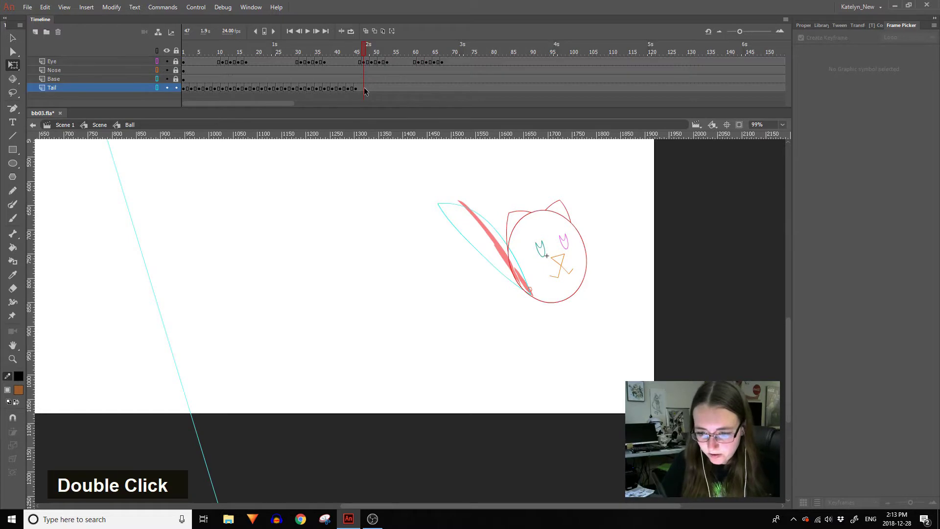
{"action": "key", "text": "F6"}
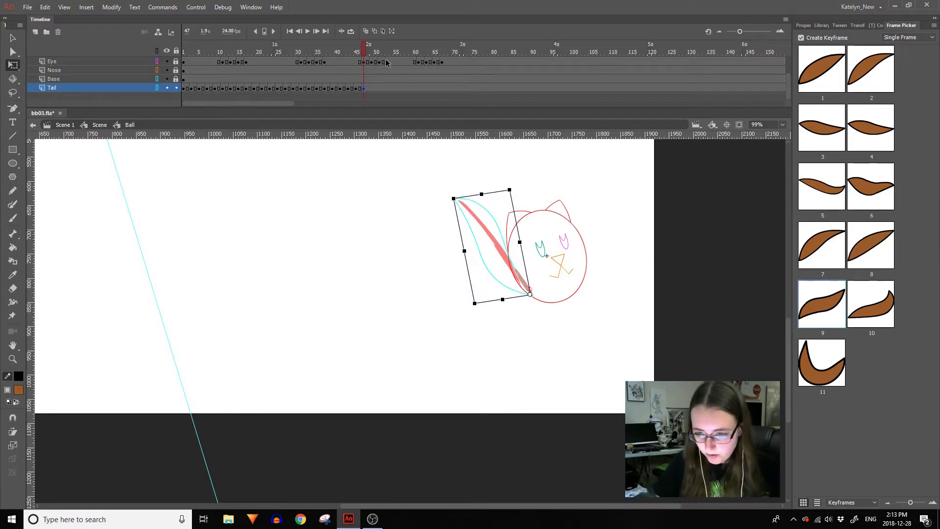
{"action": "double_click", "coordinate": [420, 169]}
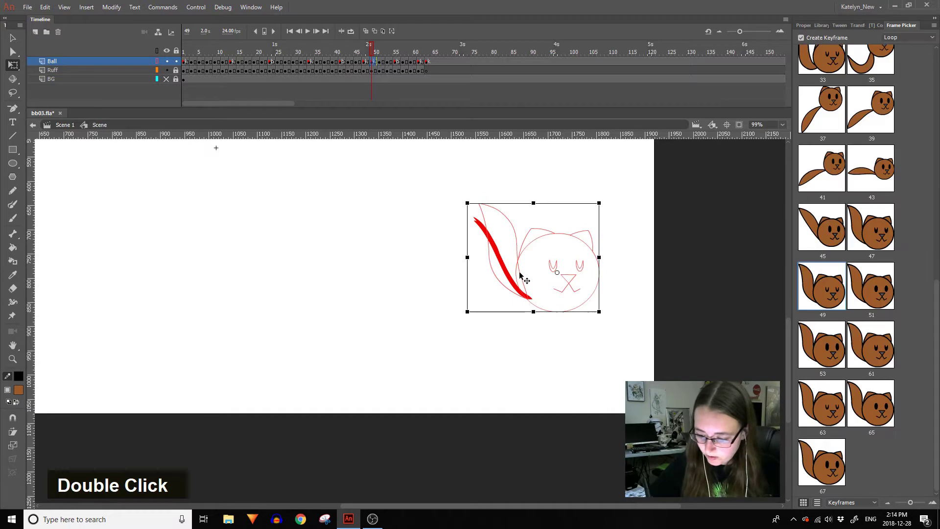
{"action": "key", "text": "F6"}
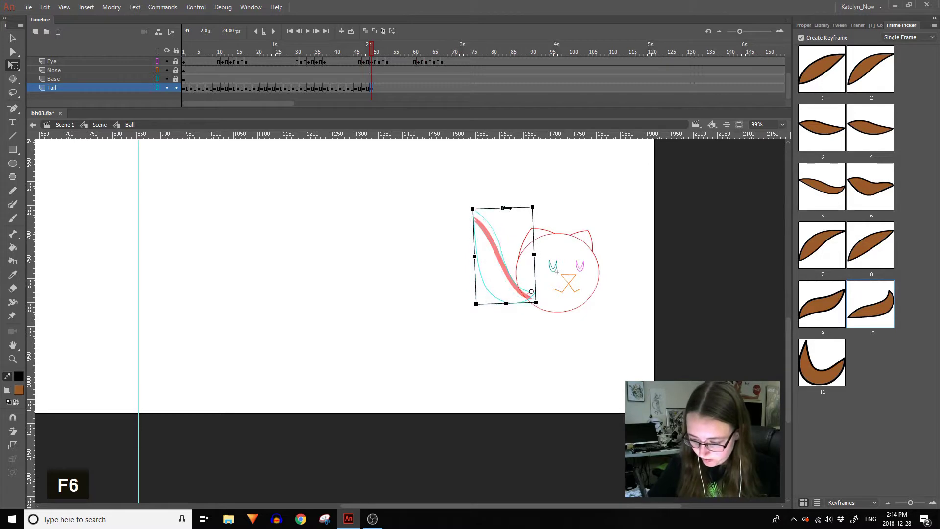
{"action": "double_click", "coordinate": [545, 186]}
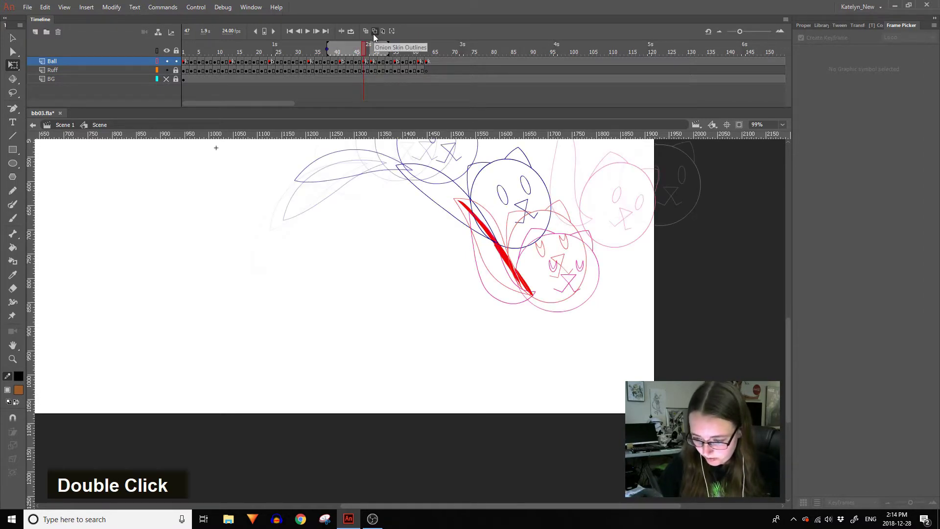
Insert a twelfth Tail drawing keyframe copied from an earlier shape, then return to Ball at frame 51.
{"action": "double_click", "coordinate": [493, 214]}
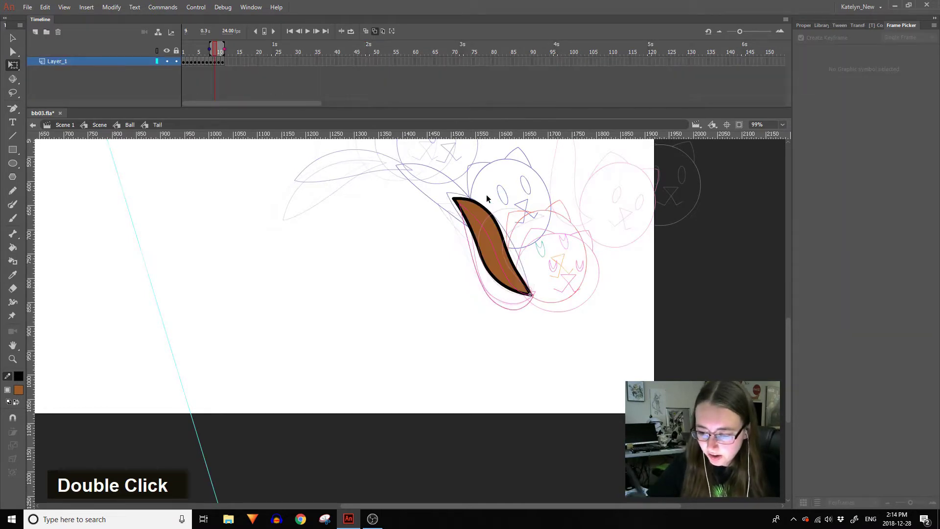
{"action": "left_click", "coordinate": [220, 65]}
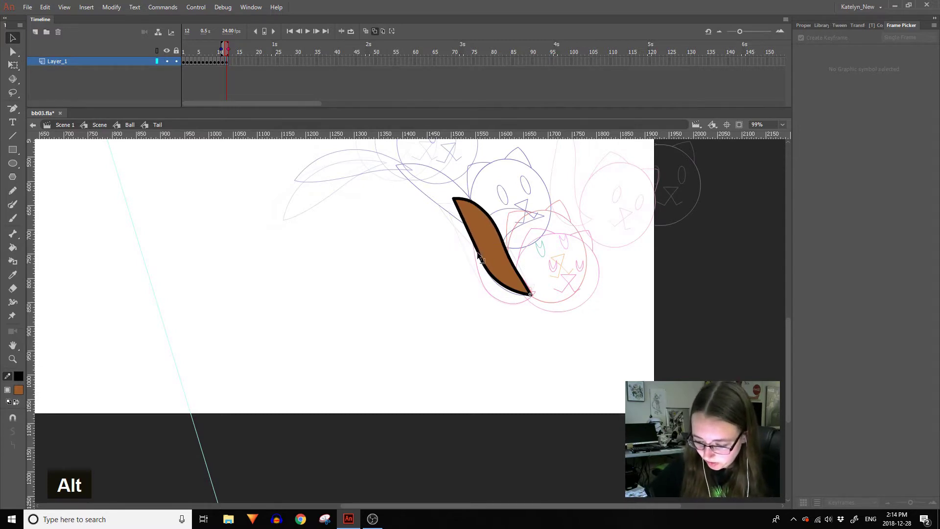
{"action": "double_click", "coordinate": [527, 243]}
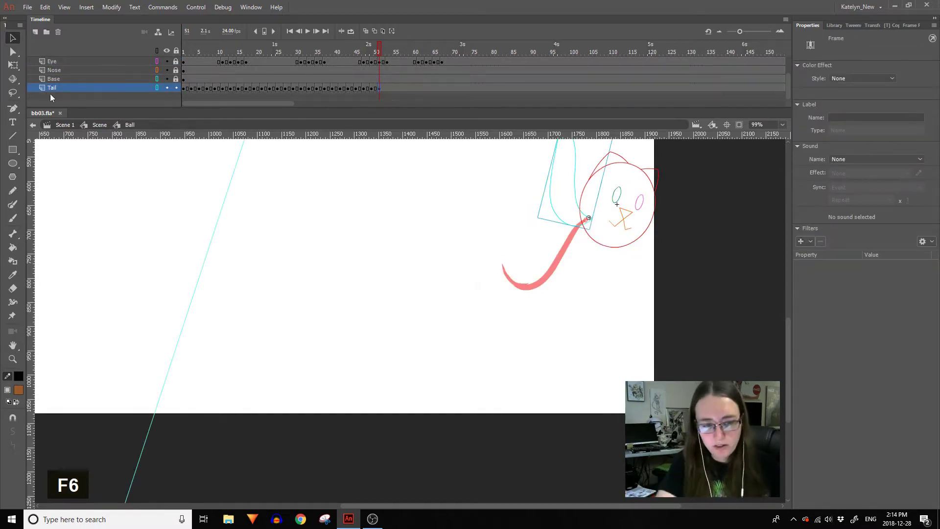
Rotate the frame-51 tail along the downward sketch, show drawing 12, and enter the Tail symbol to reshape it.
{"action": "key", "text": "F6"}
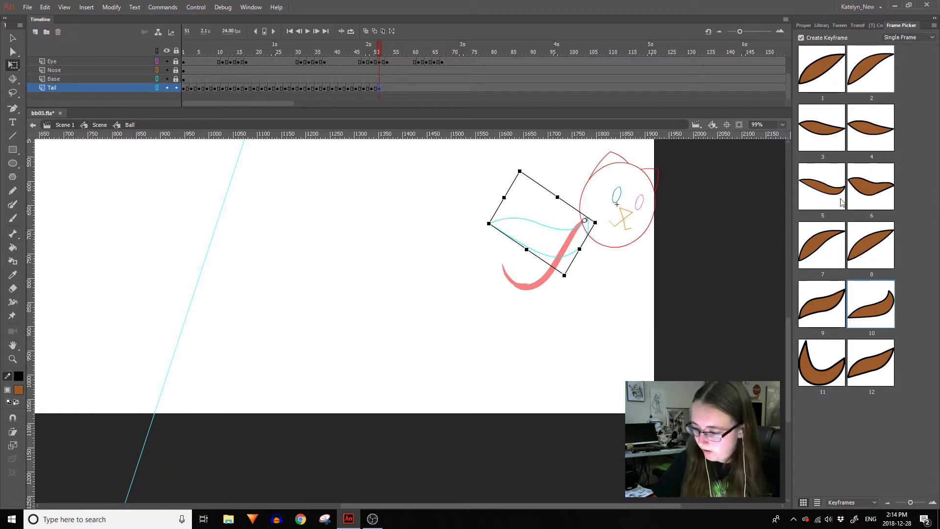
{"action": "double_click", "coordinate": [819, 207]}
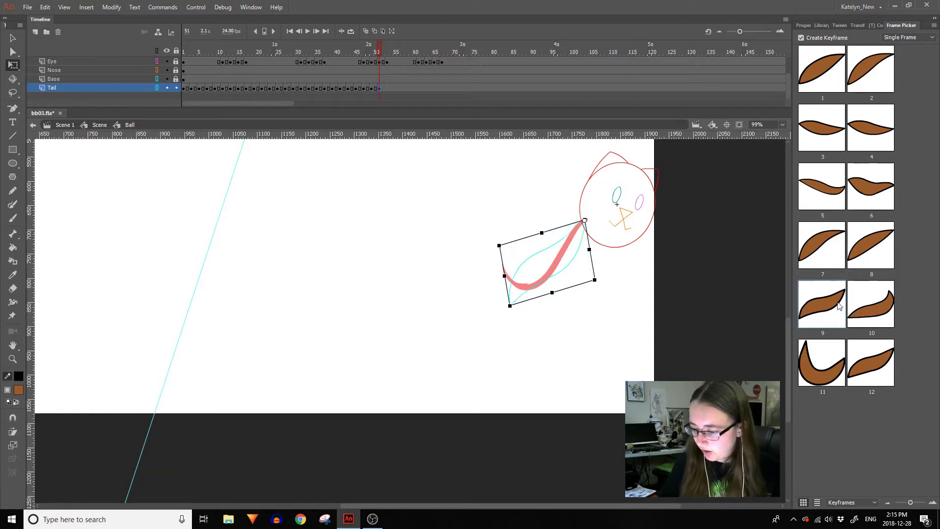
{"action": "double_click", "coordinate": [568, 269]}
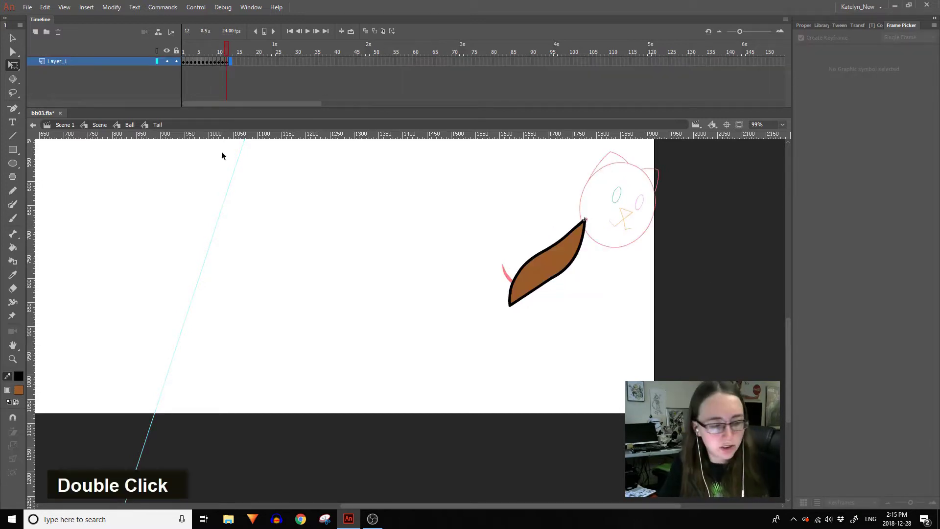
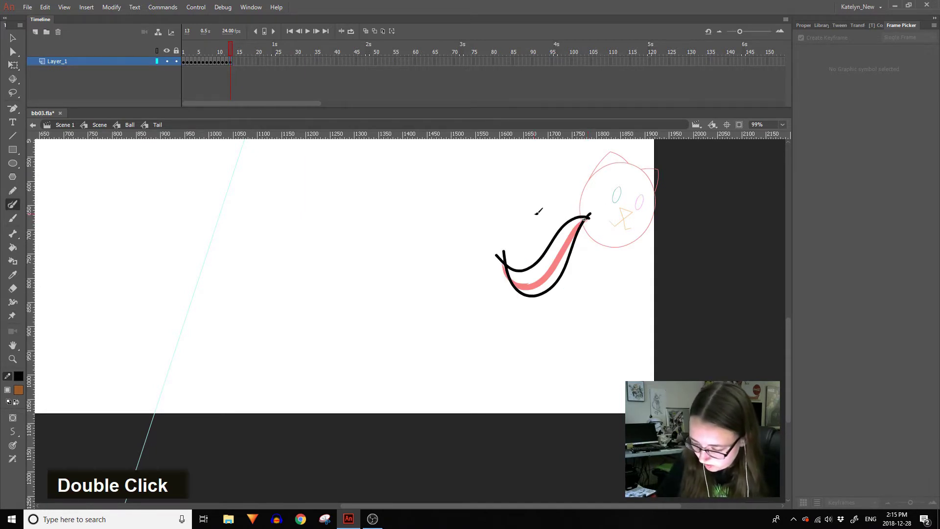
Finish the hooked black tail outline for drawing 13, closing its tip and clearing stray strokes.
{"action": "key", "text": "ctrl+z"}
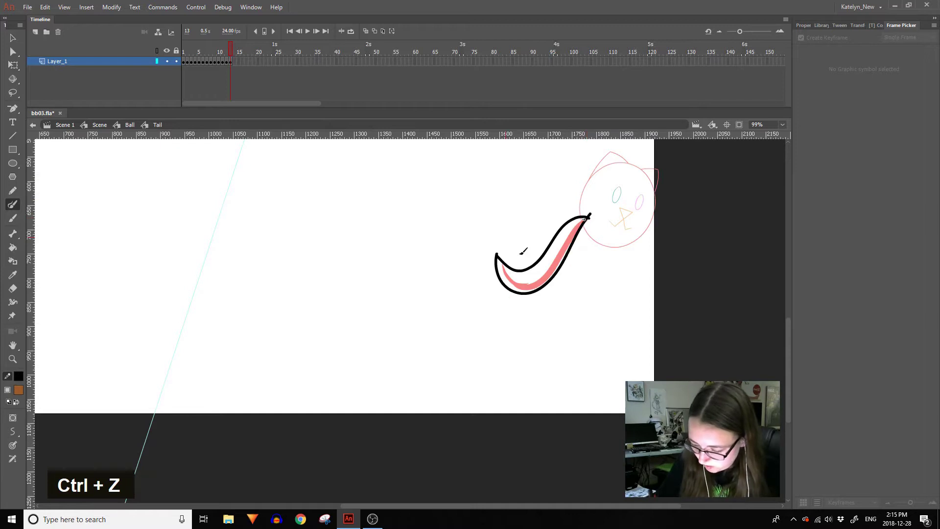
{"action": "left_click", "coordinate": [498, 257]}
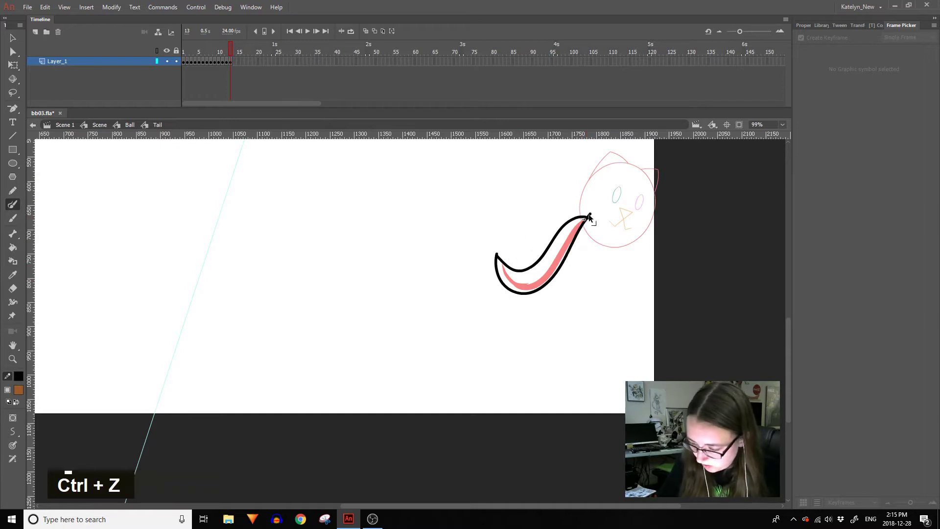
{"action": "key", "text": "Delete"}
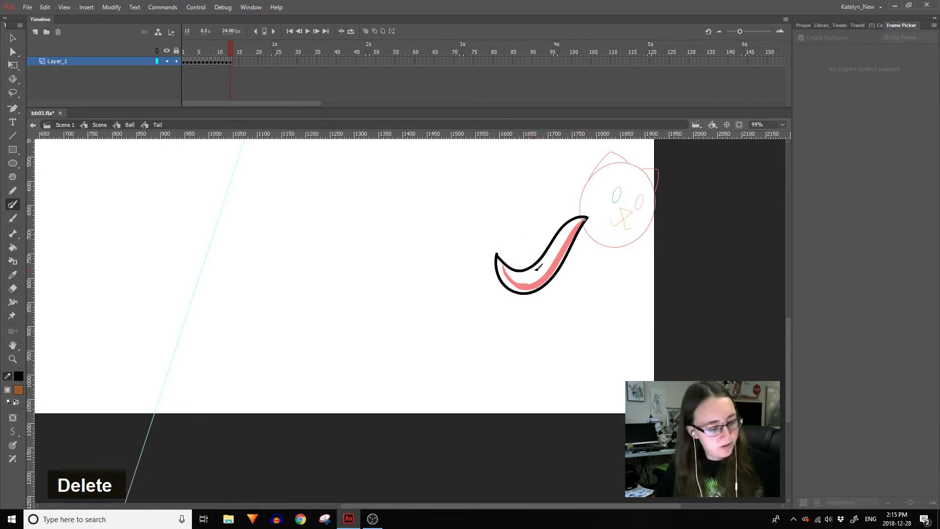
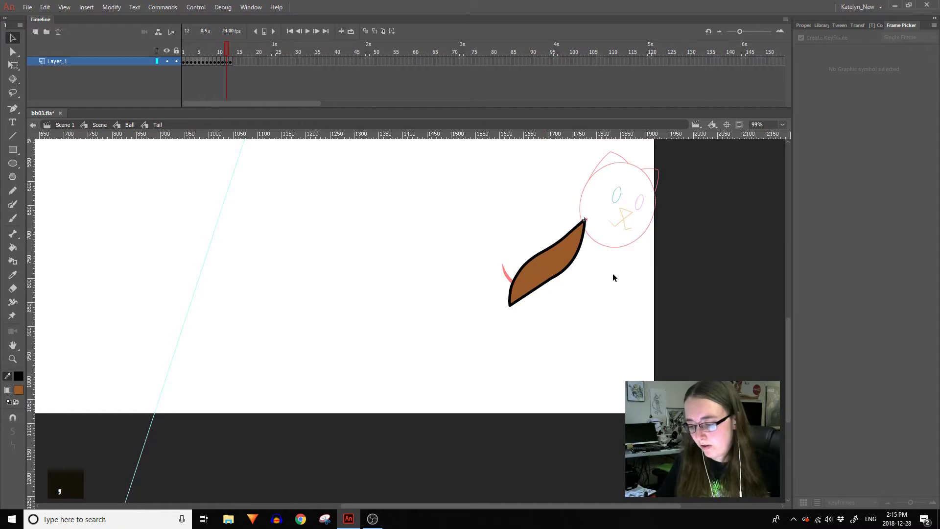
{"action": "key", "text": "ctrl+a"}
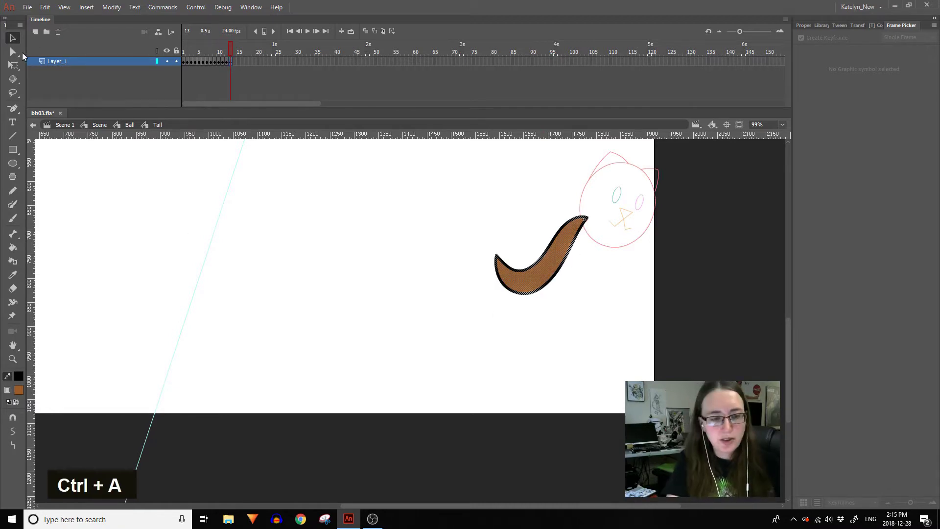
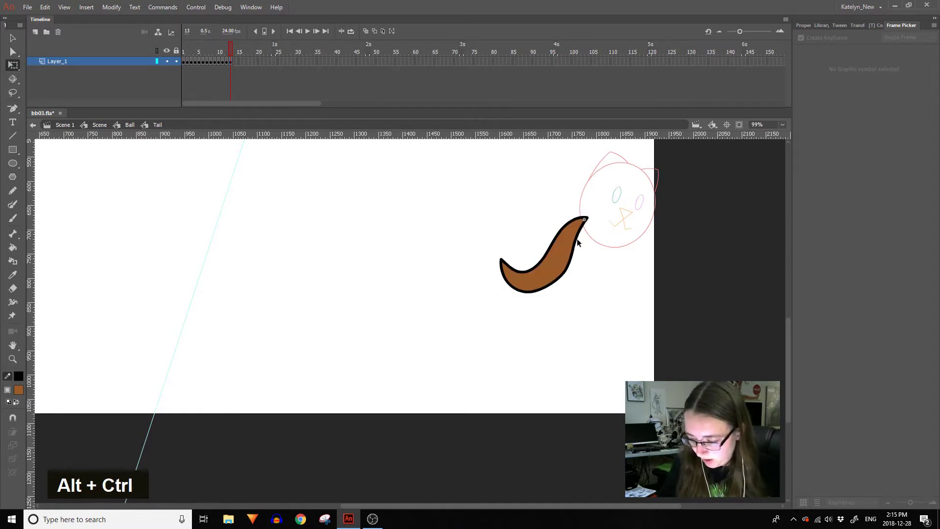
Undo the messy strokes and fill the new tail shape with brown.
{"action": "key", "text": "ctrl+z"}
{"action": "key", "text": "ctrl+z"}
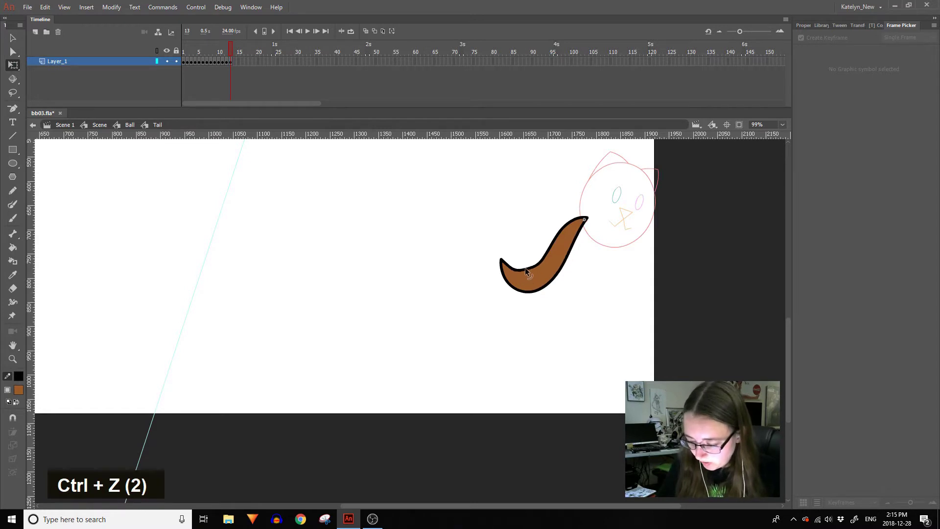
{"action": "key", "text": "ctrl+z"}
{"action": "key", "text": "ctrl+z"}
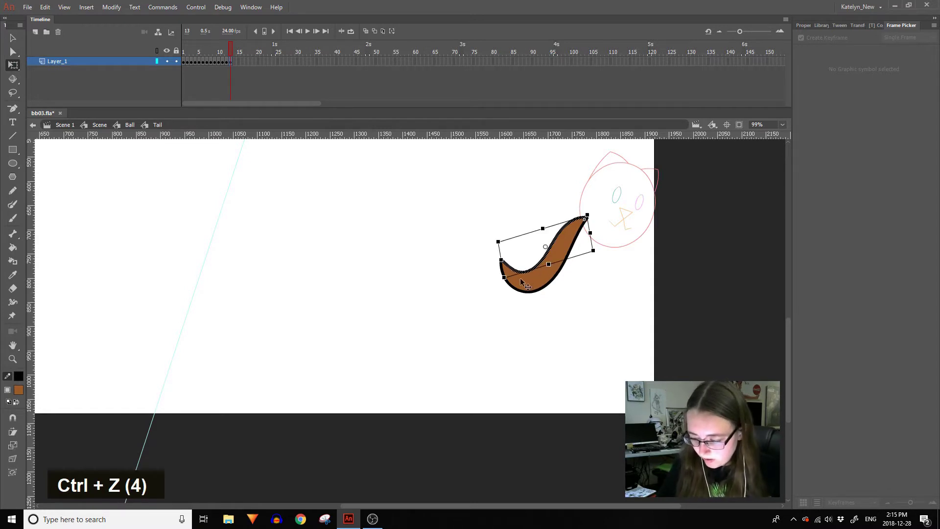
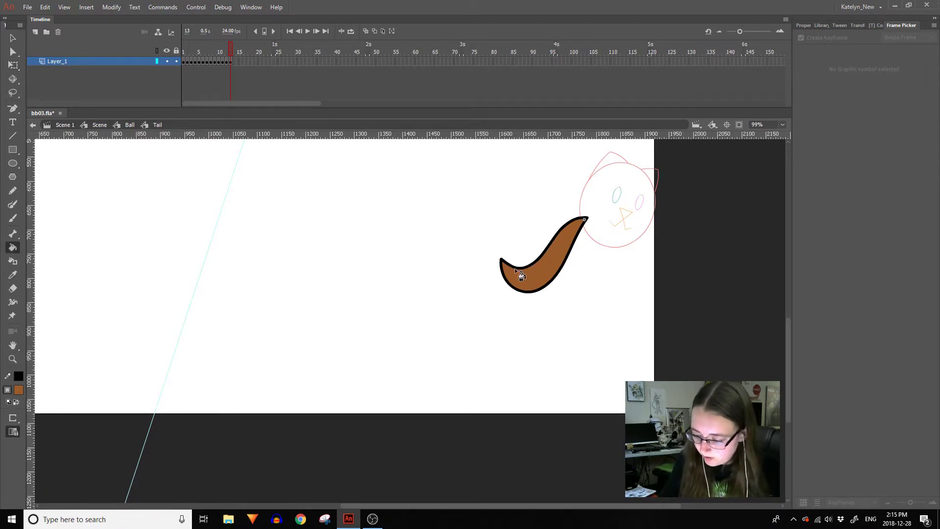
{"action": "left_click", "coordinate": [562, 312]}
Keyframe the Tail layer at frame 53 and angle the tail instance along the red guide curve.
{"action": "double_click", "coordinate": [561, 313]}
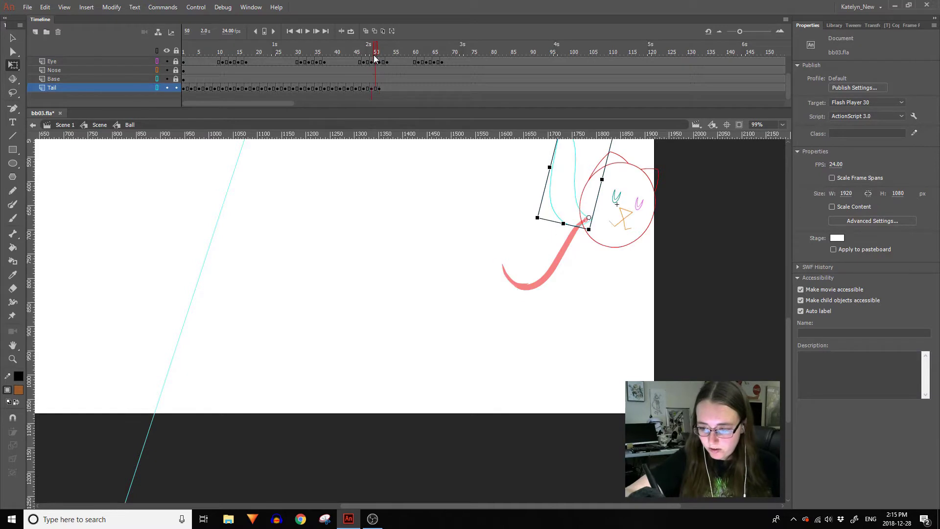
{"action": "double_click", "coordinate": [416, 173]}
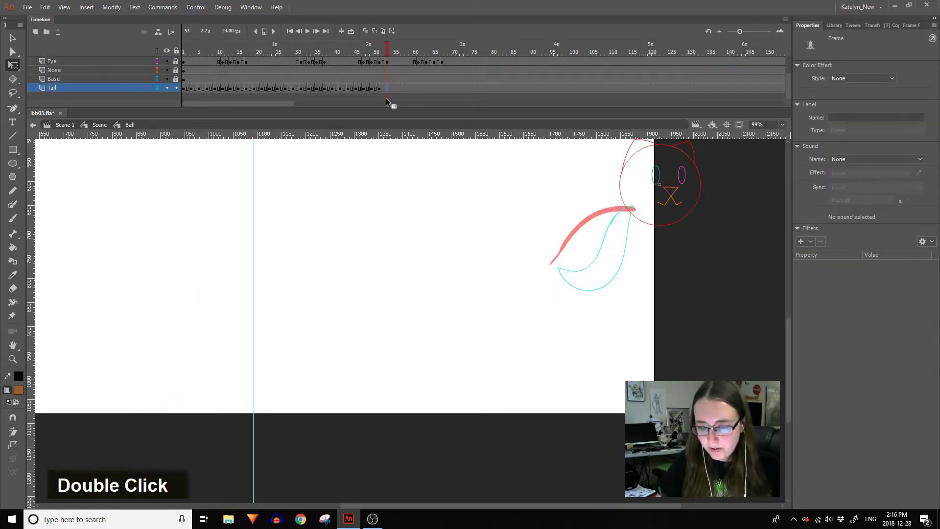
{"action": "key", "text": "F6"}
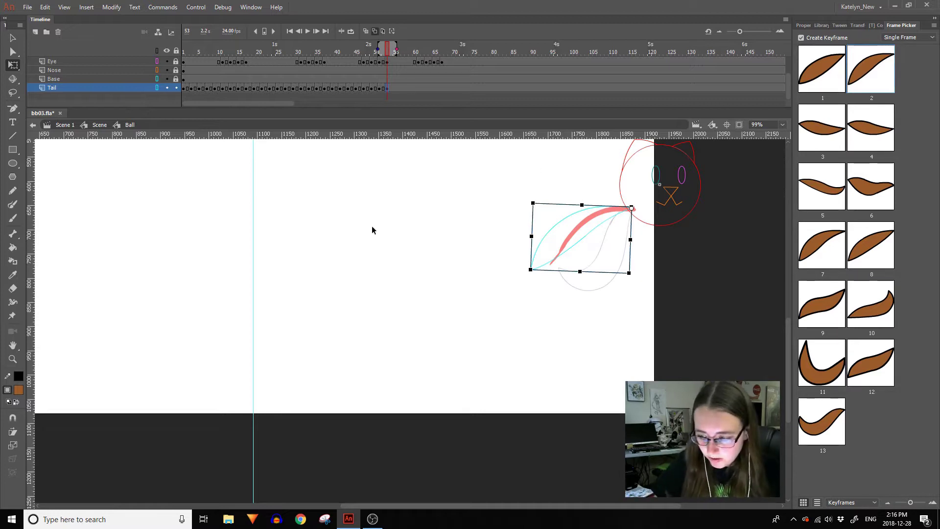
{"action": "double_click", "coordinate": [433, 299]}
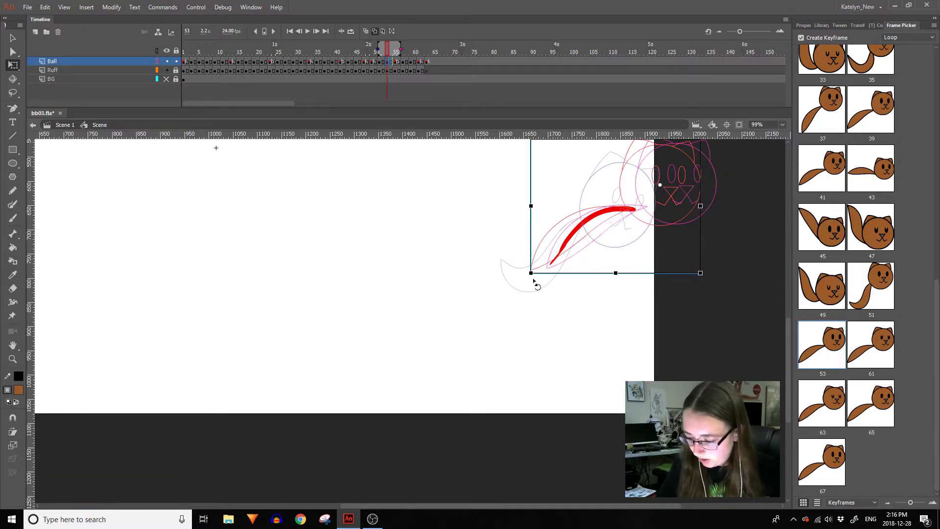
{"action": "key", "text": "ctrl+z"}
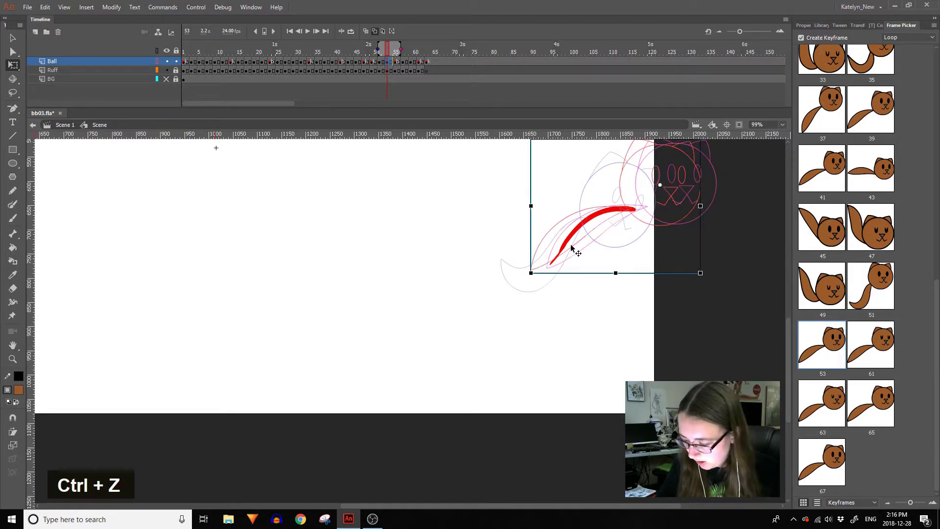
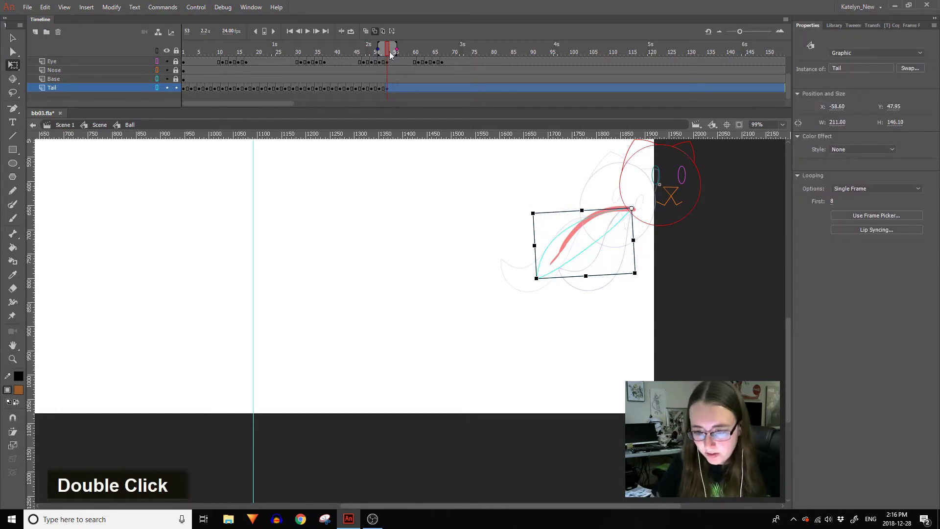
Add a blank frame 14 in the Tail symbol and rough in the tail outline, undoing bad strokes.
{"action": "double_click", "coordinate": [615, 250]}
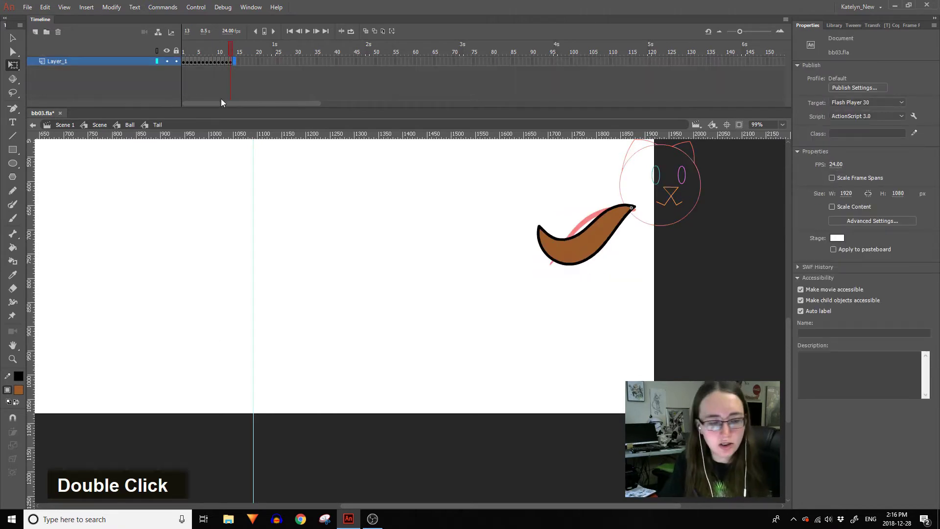
{"action": "key", "text": "F7"}
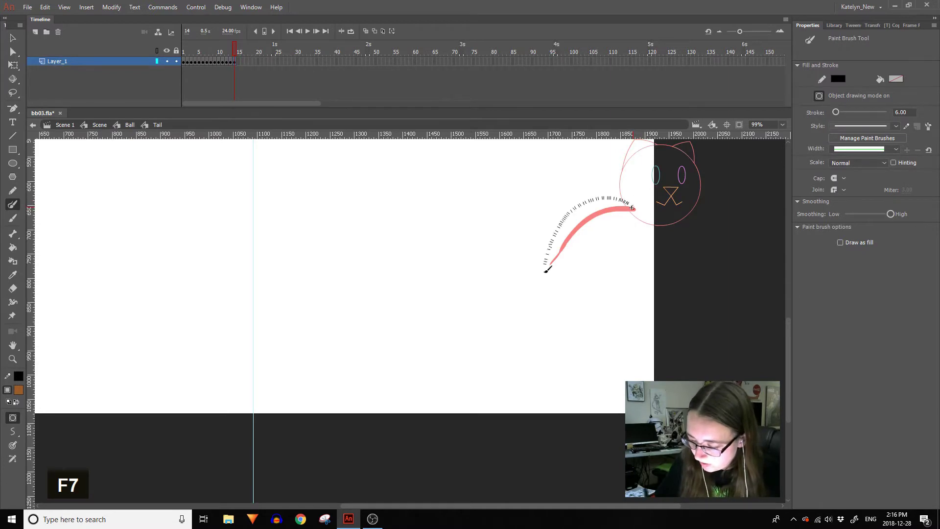
{"action": "key", "text": "ctrl+z"}
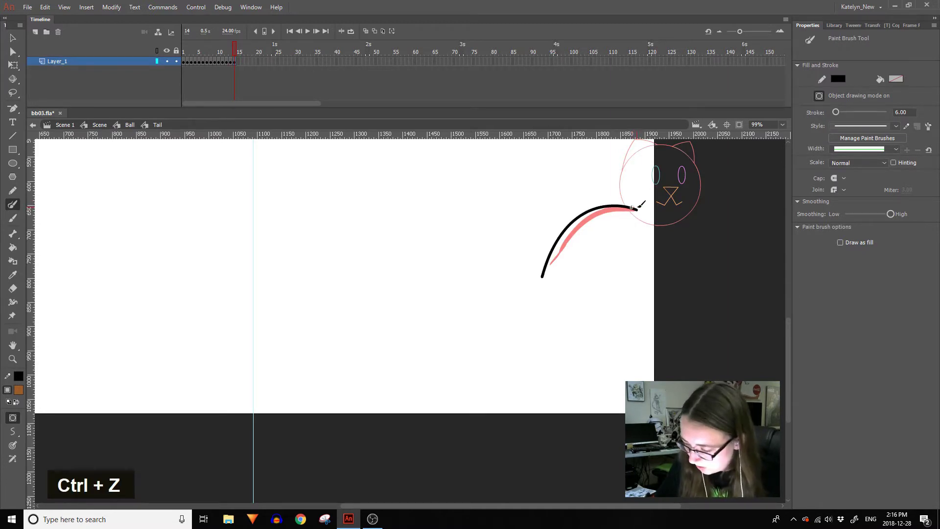
{"action": "key", "text": "ctrl+z"}
{"action": "key", "text": "ctrl+z"}
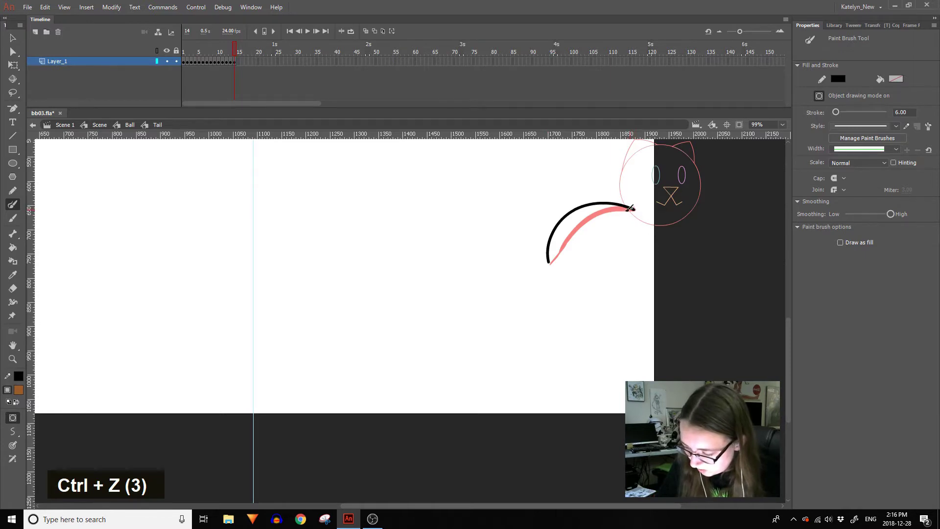
{"action": "left_click", "coordinate": [551, 270]}
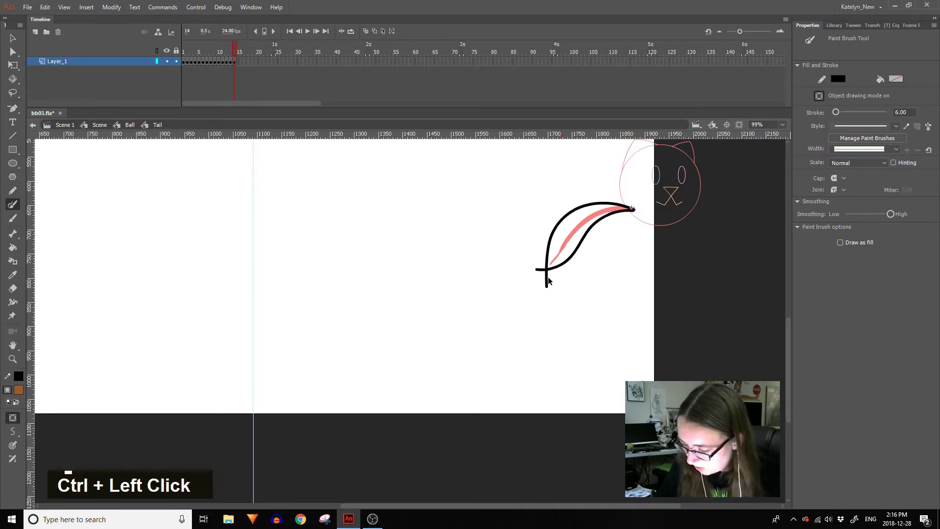
{"action": "left_click", "coordinate": [544, 271]}
{"action": "key", "text": "ctrl+z"}
{"action": "key", "text": "ctrl+z"}
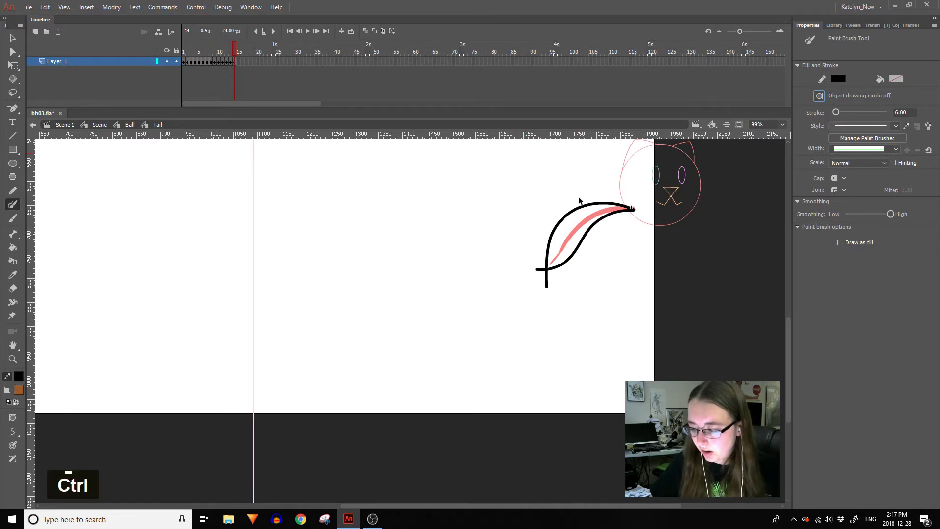
Trace the tail outline over the pink reference curve, redoing messy strokes until it reads cleanly.
{"action": "left_click", "coordinate": [581, 208]}
{"action": "left_click", "coordinate": [610, 285]}
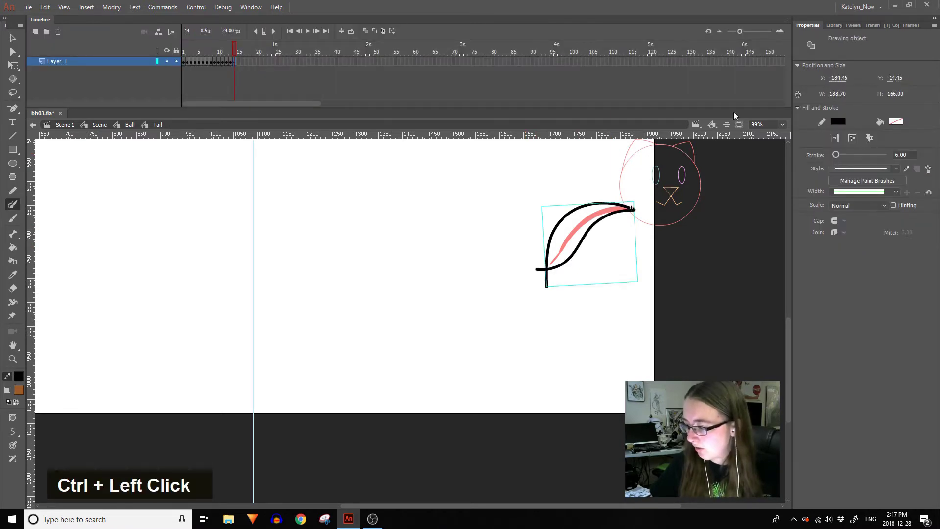
{"action": "left_click", "coordinate": [588, 207]}
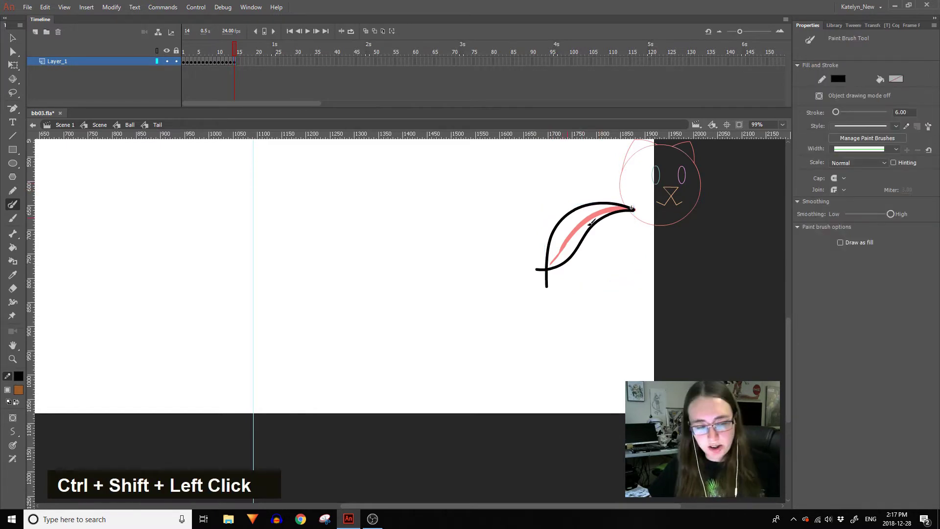
{"action": "key", "text": "ctrl+z"}
{"action": "key", "text": "Delete"}
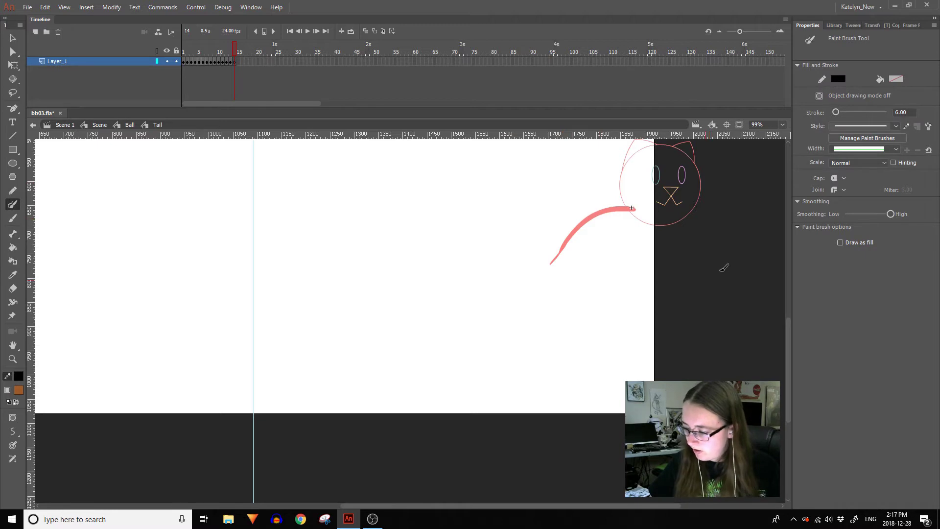
{"action": "key", "text": "ctrl+z"}
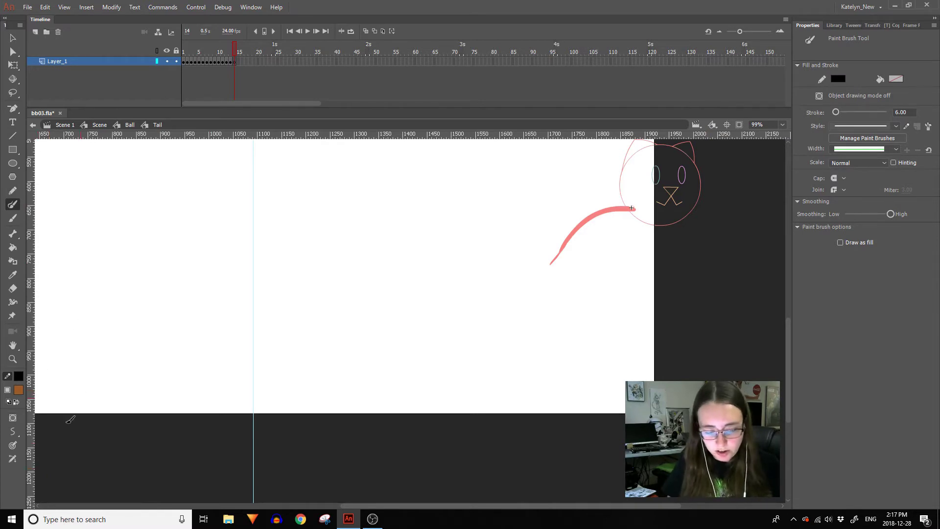
{"action": "double_click", "coordinate": [18, 464]}
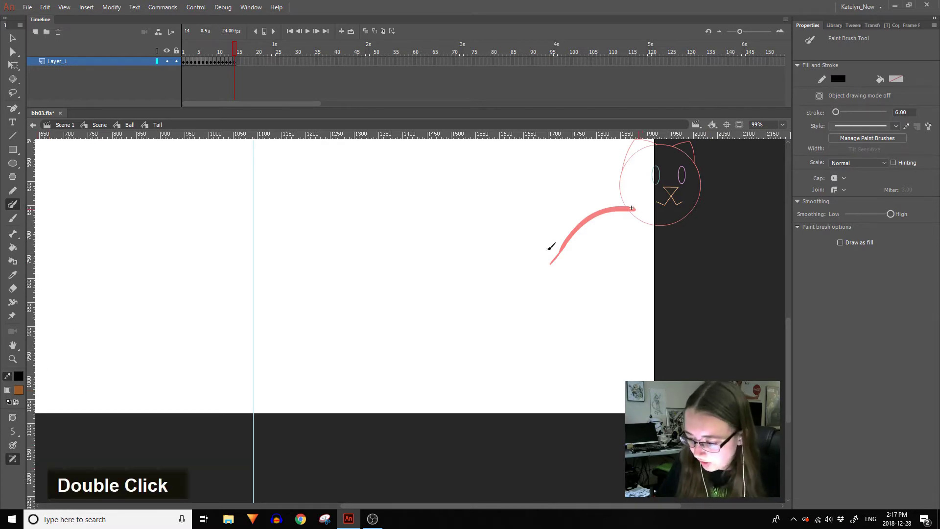
{"action": "key", "text": "ctrl+z"}
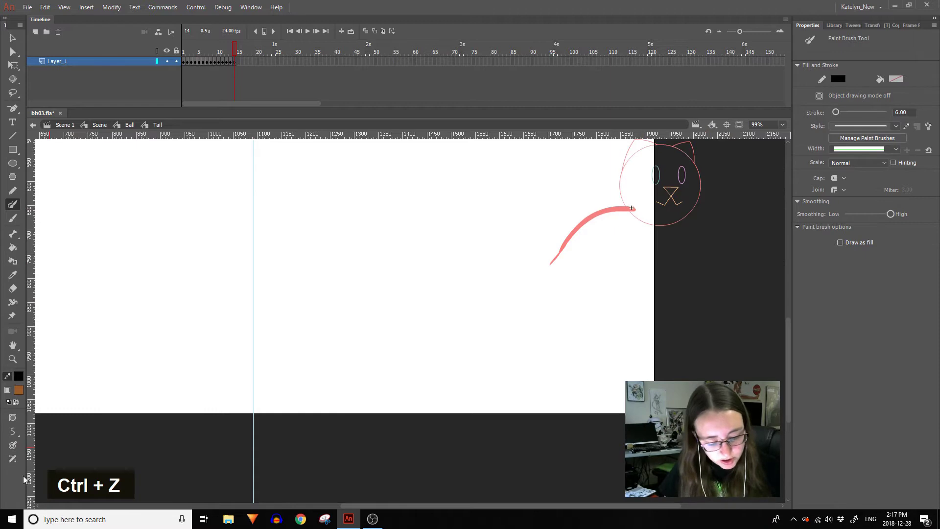
{"action": "key", "text": "ctrl+z"}
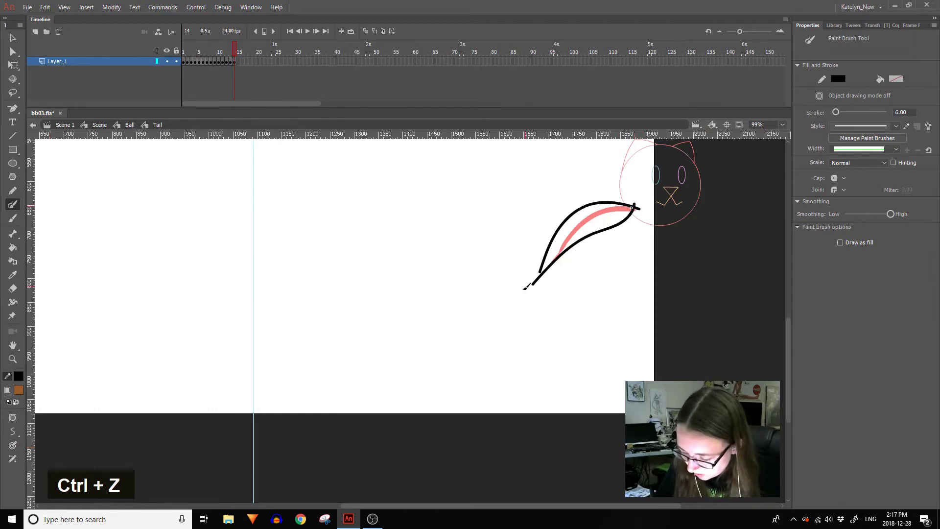
{"action": "key", "text": "ctrl+z"}
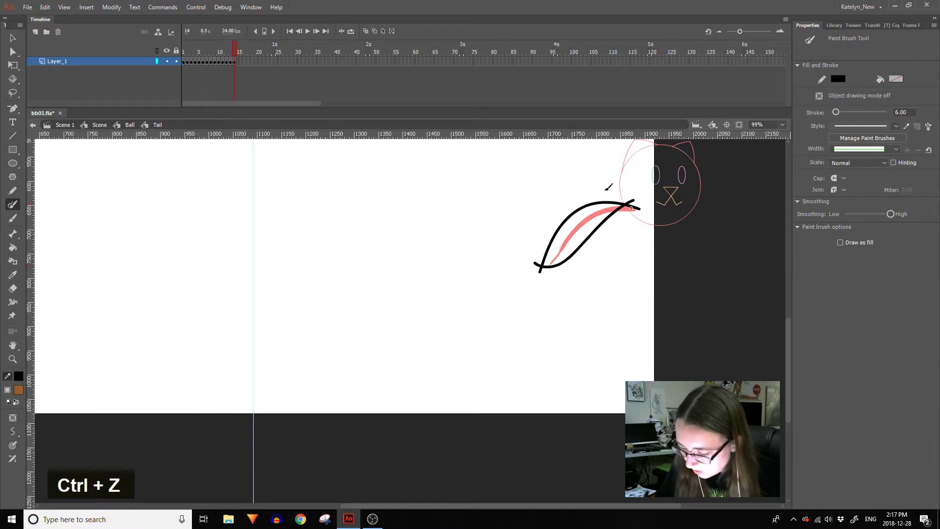
Trim the loose ends of the outline and fill the tail with brown.
{"action": "left_click", "coordinate": [633, 205]}
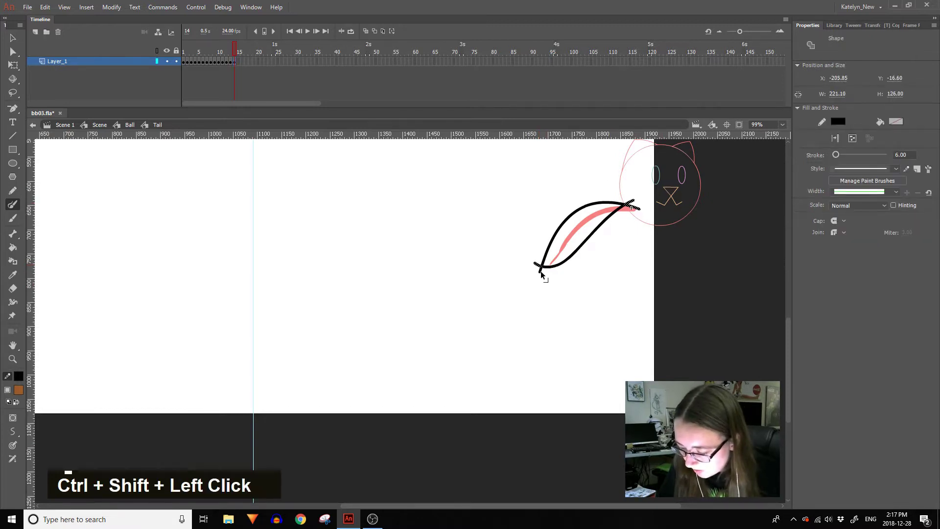
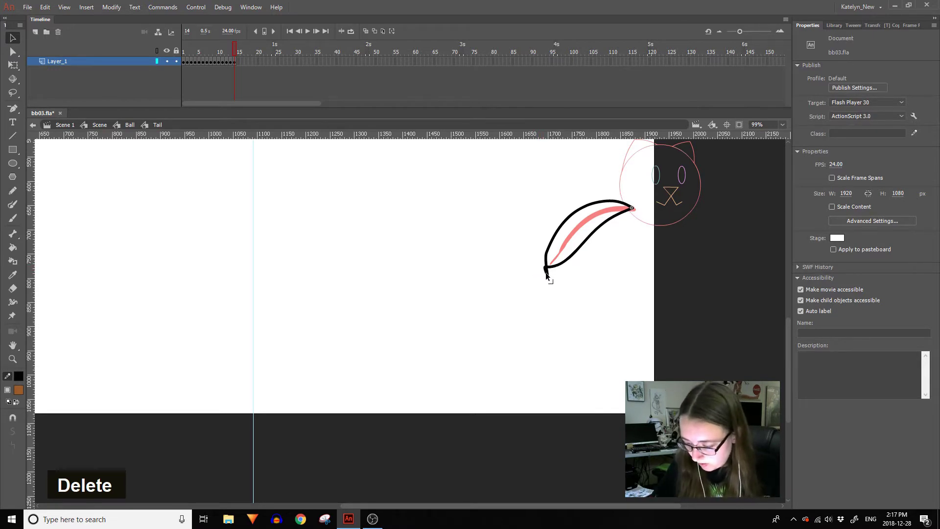
{"action": "key", "text": "Delete"}
{"action": "key", "text": "Delete"}
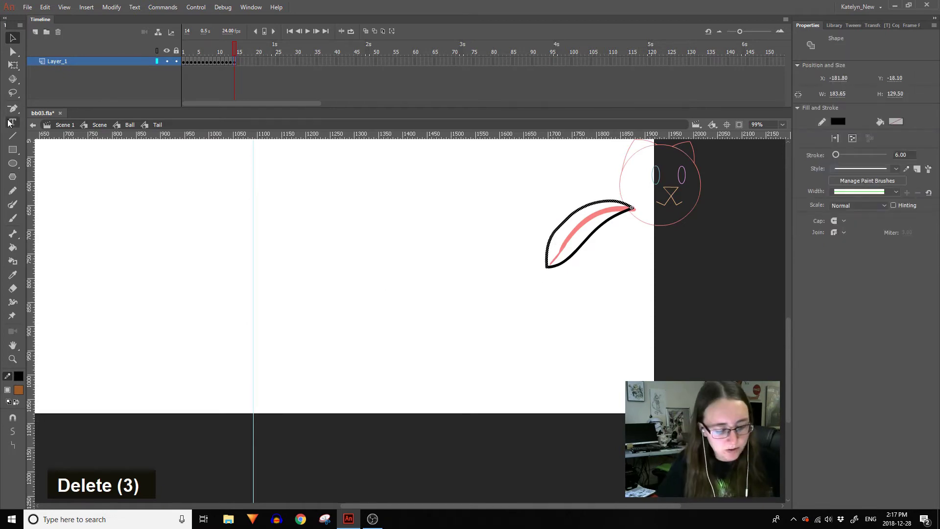
{"action": "double_click", "coordinate": [19, 451]}
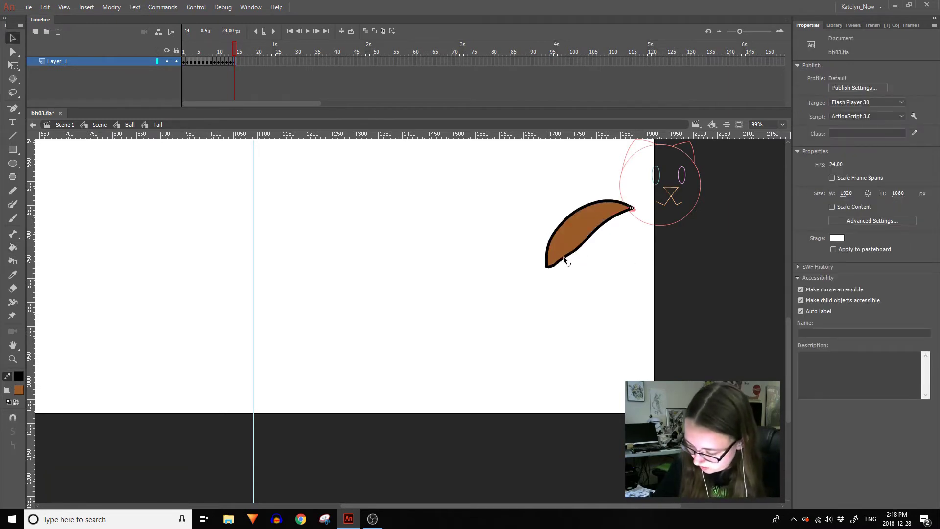
Back in the Ball symbol, keyframe the Tail layer and angle the tail instance upward along the sketch.
{"action": "double_click", "coordinate": [20, 436]}
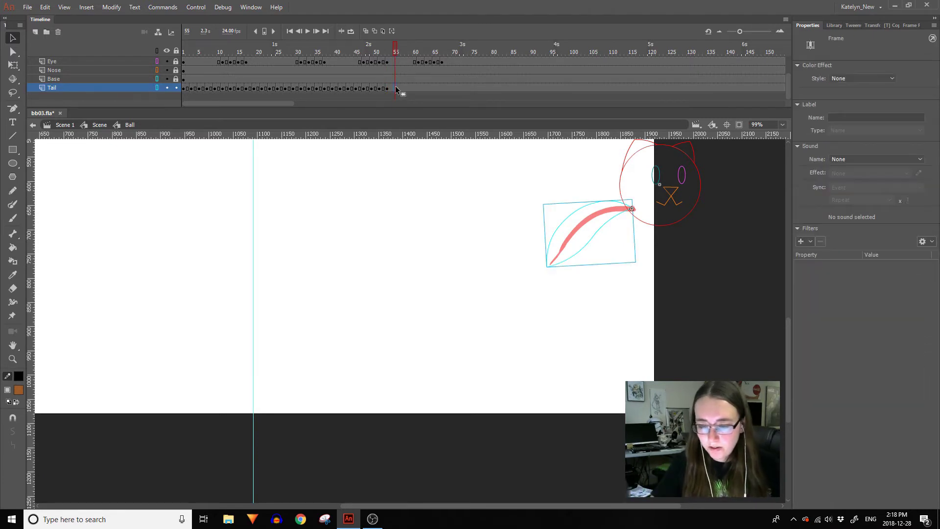
{"action": "key", "text": "F6"}
{"action": "double_click", "coordinate": [523, 191]}
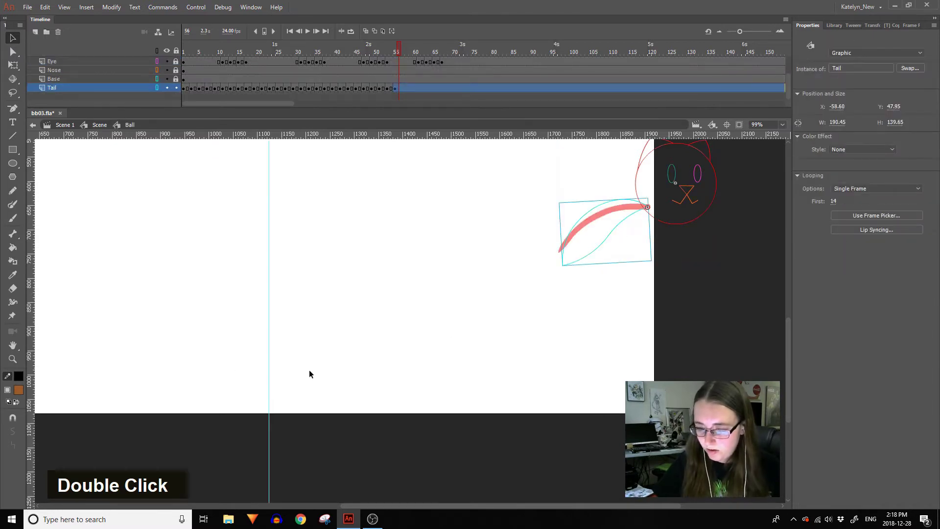
{"action": "double_click", "coordinate": [391, 183]}
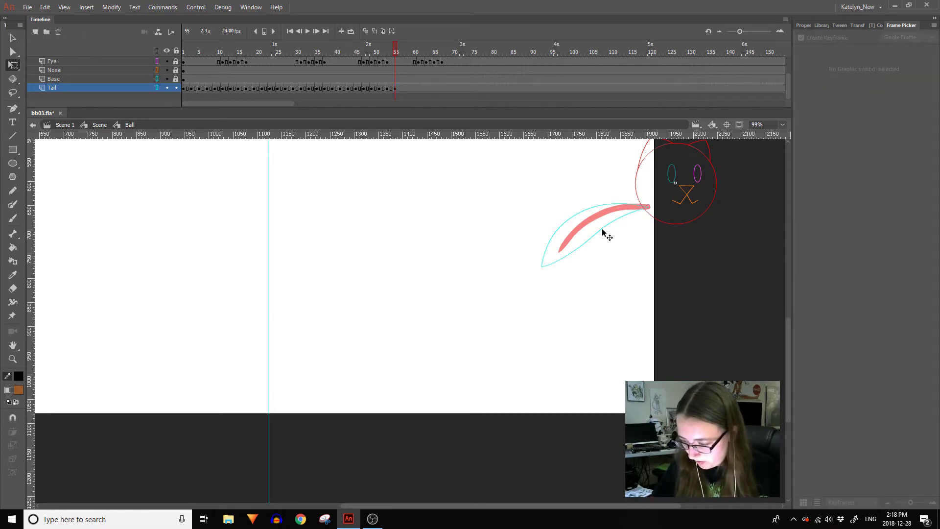
Add the next Tail keyframe showing drawing 14 and return to the main scene.
{"action": "double_click", "coordinate": [681, 253]}
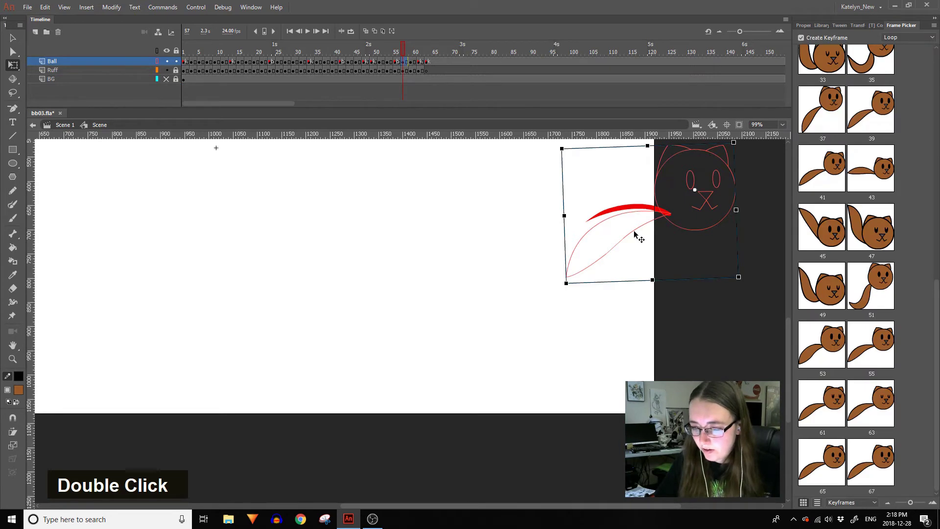
{"action": "key", "text": "F6"}
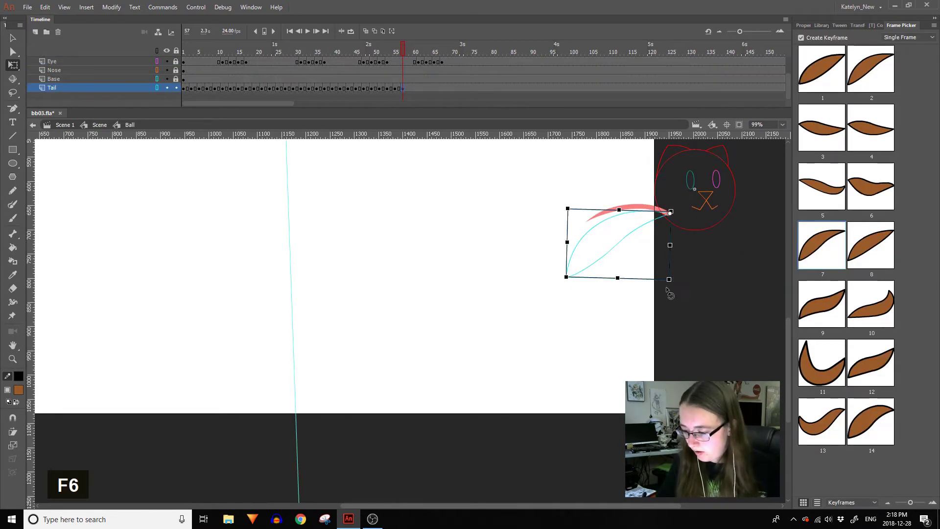
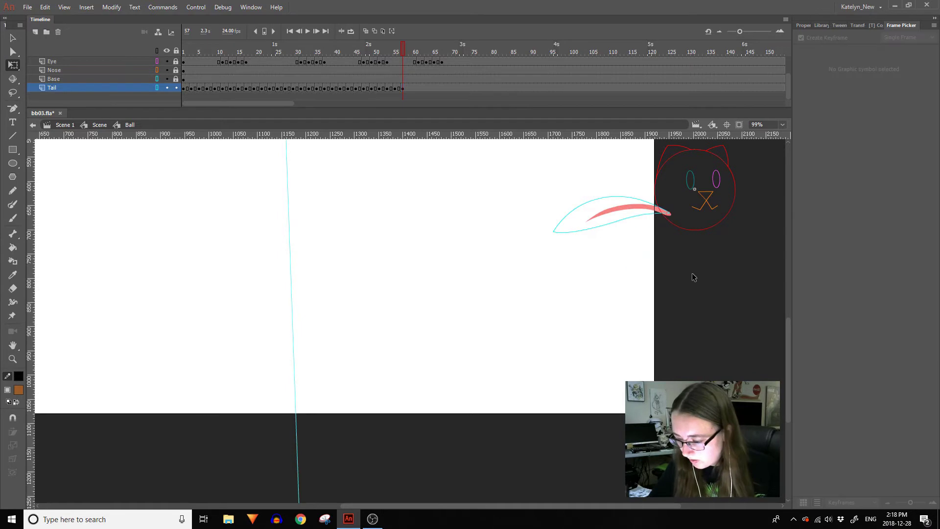
{"action": "double_click", "coordinate": [676, 277]}
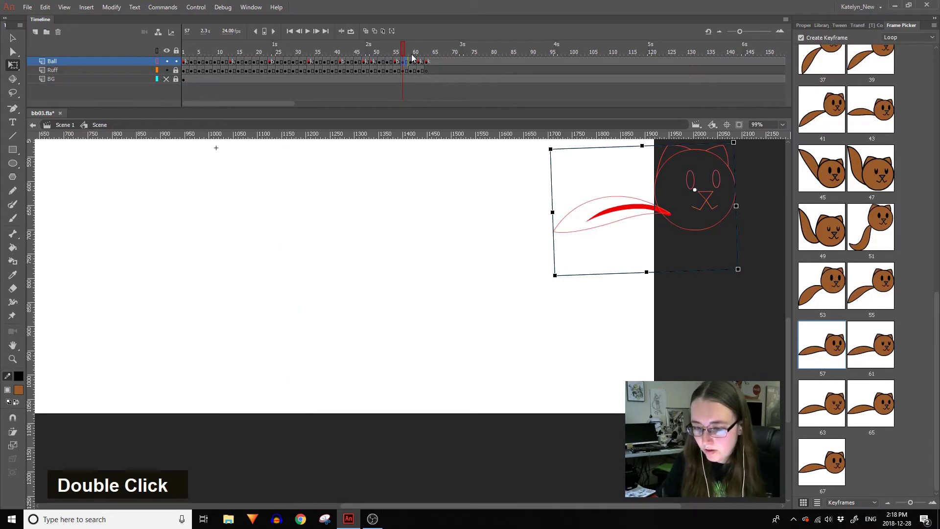
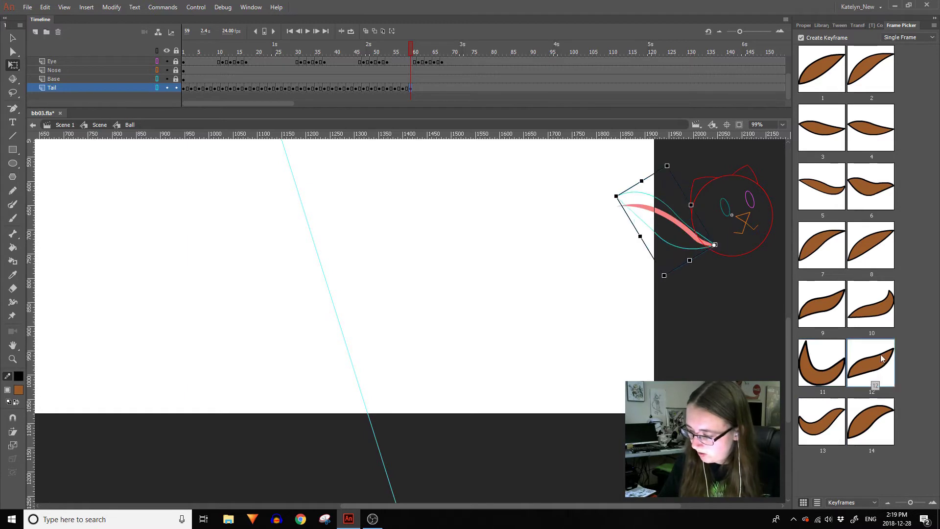
Reshape tail drawing 15 into an S-curve inside the Tail symbol.
{"action": "double_click", "coordinate": [679, 217]}
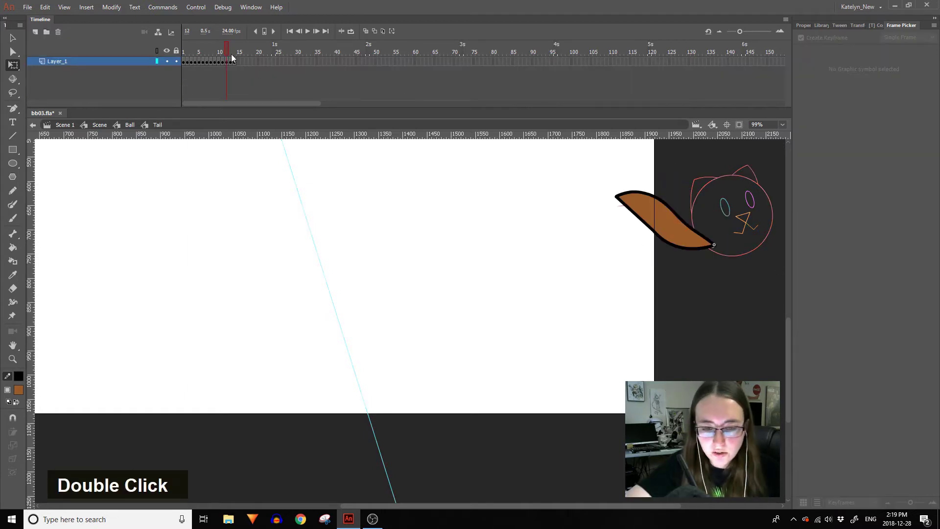
{"action": "left_click", "coordinate": [231, 65]}
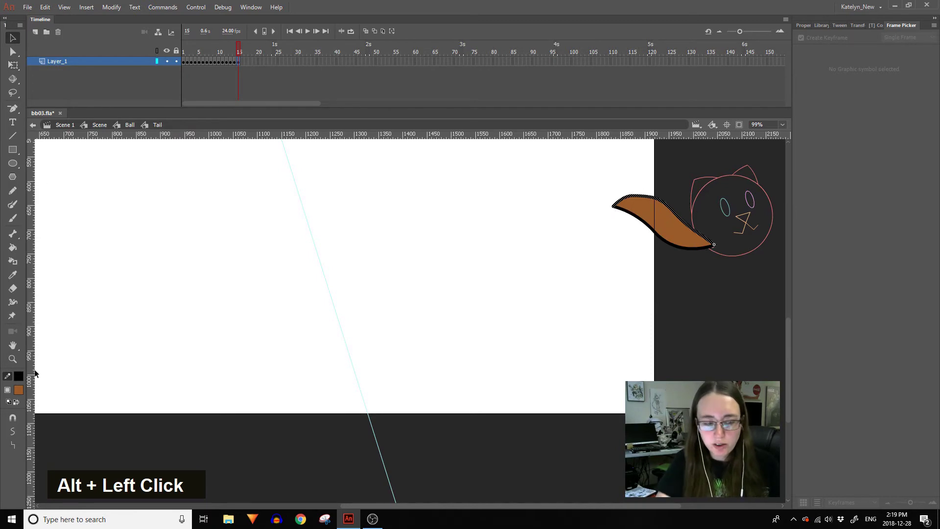
{"action": "double_click", "coordinate": [16, 448]}
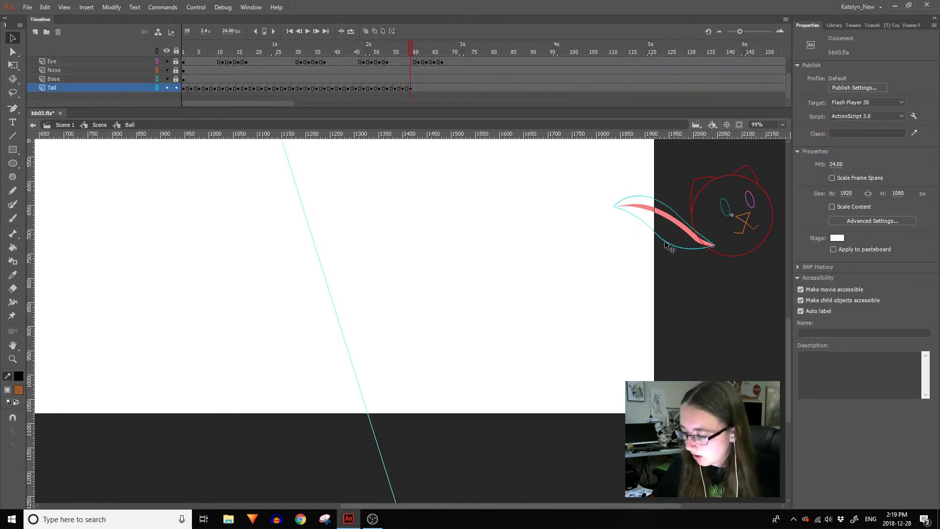
Angle the tail up-left along the red sketch and move the Ball timeline to frame 61.
{"action": "double_click", "coordinate": [668, 245]}
{"action": "left_click", "coordinate": [638, 217]}
{"action": "double_click", "coordinate": [18, 451]}
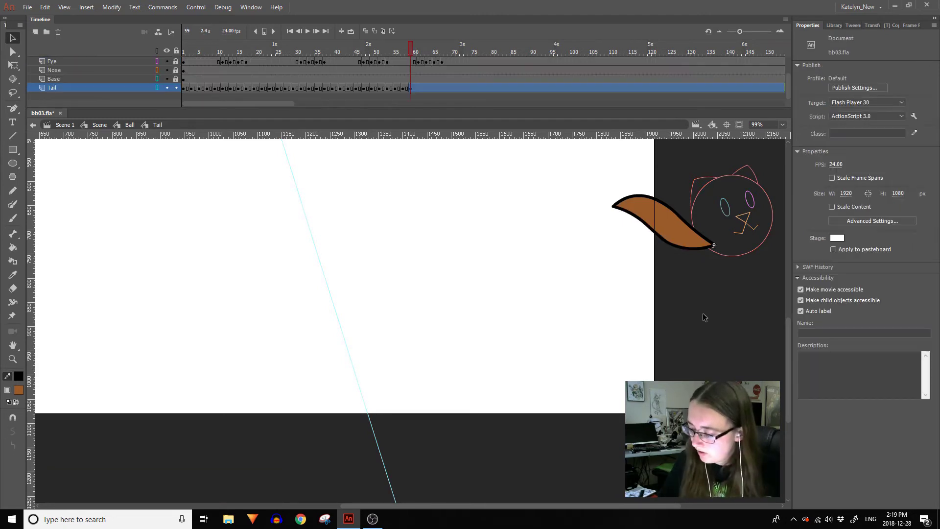
{"action": "double_click", "coordinate": [450, 181]}
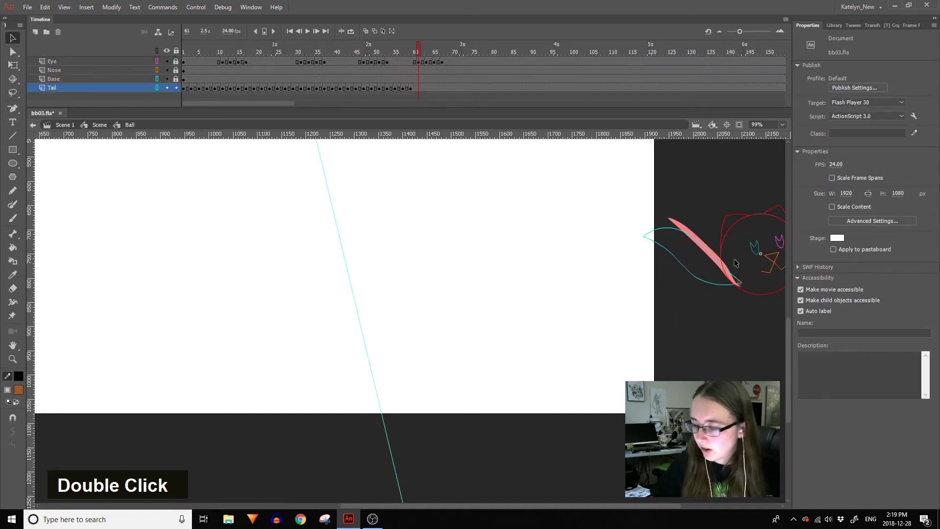
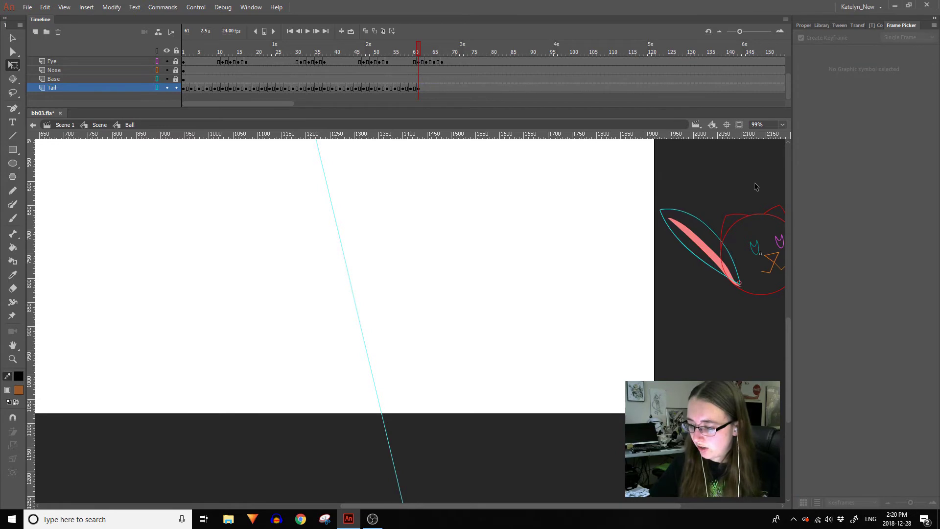
Return to Scene 1 and hide the red Ruff sketch layer over the floor photo.
{"action": "double_click", "coordinate": [743, 189]}
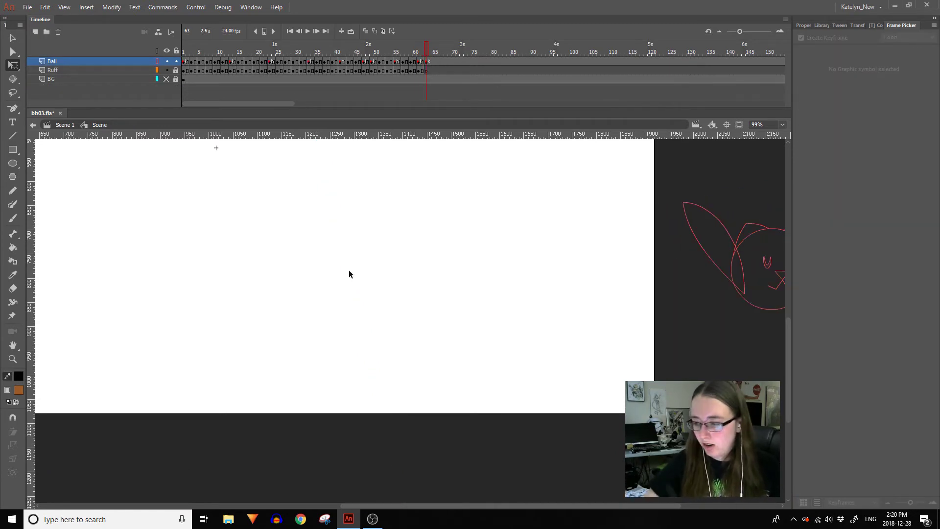
{"action": "double_click", "coordinate": [739, 203]}
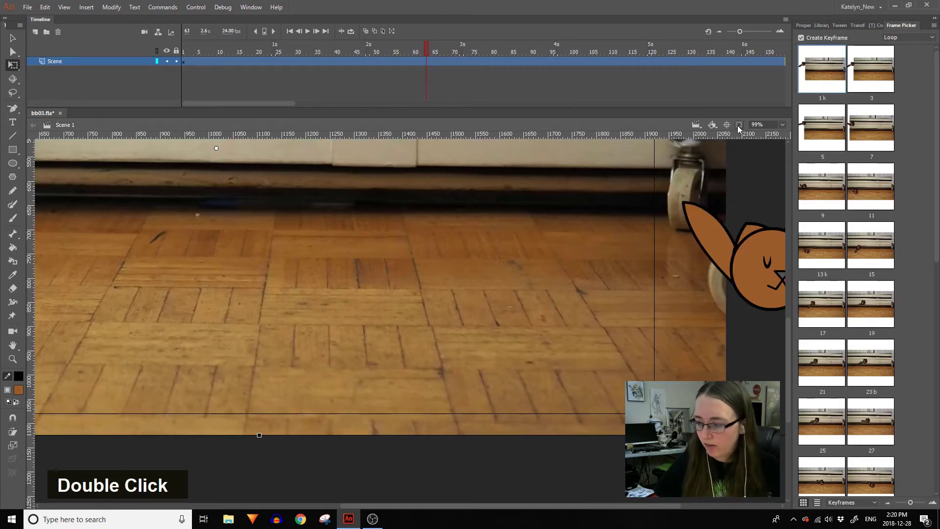
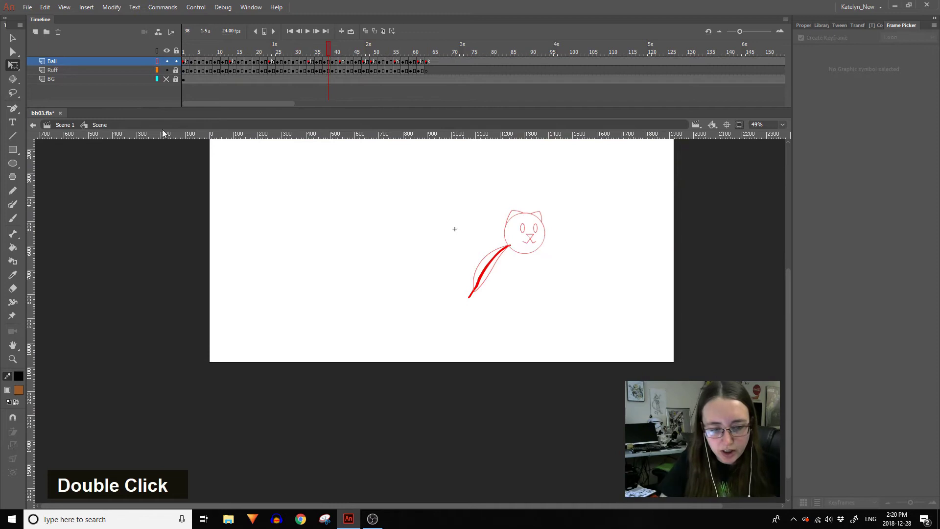
{"action": "right_click", "coordinate": [116, 74]}
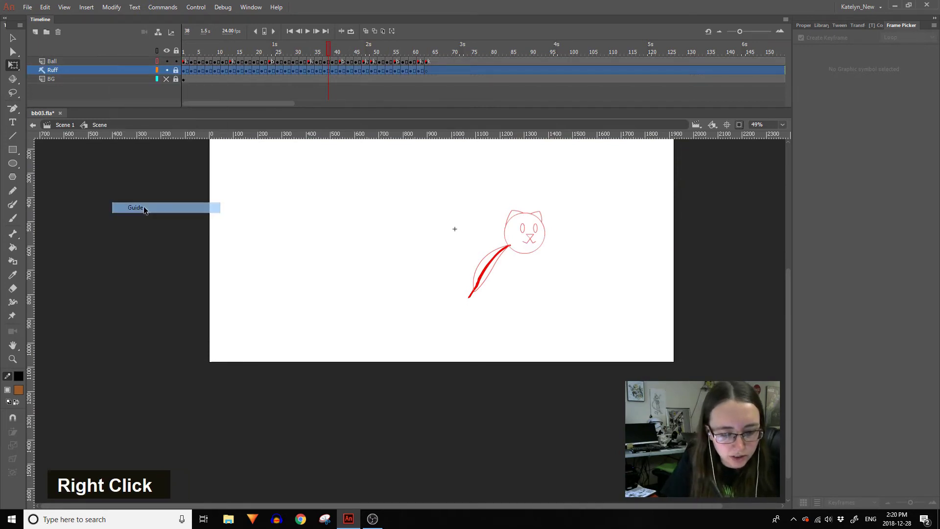
{"action": "double_click", "coordinate": [136, 257]}
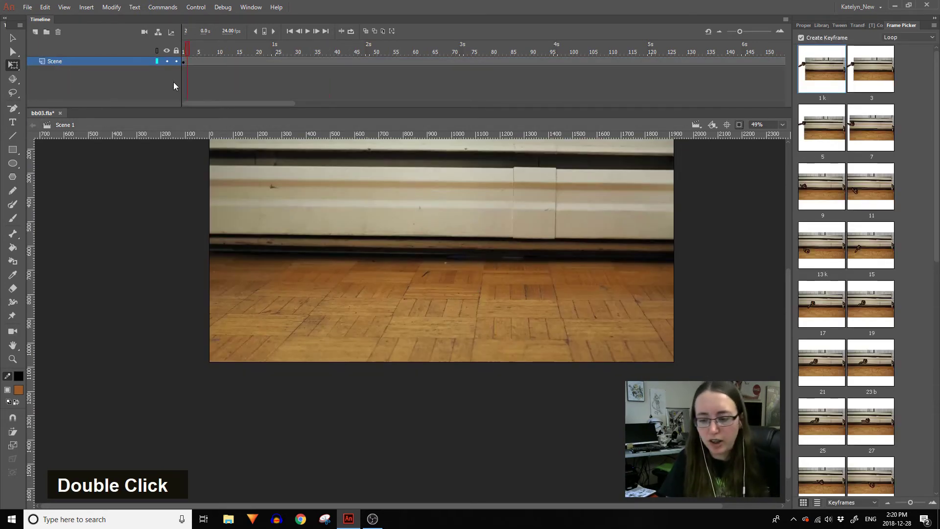
Play the bouncing cat animation several times to review the tail motion.
{"action": "key", "text": "Return"}
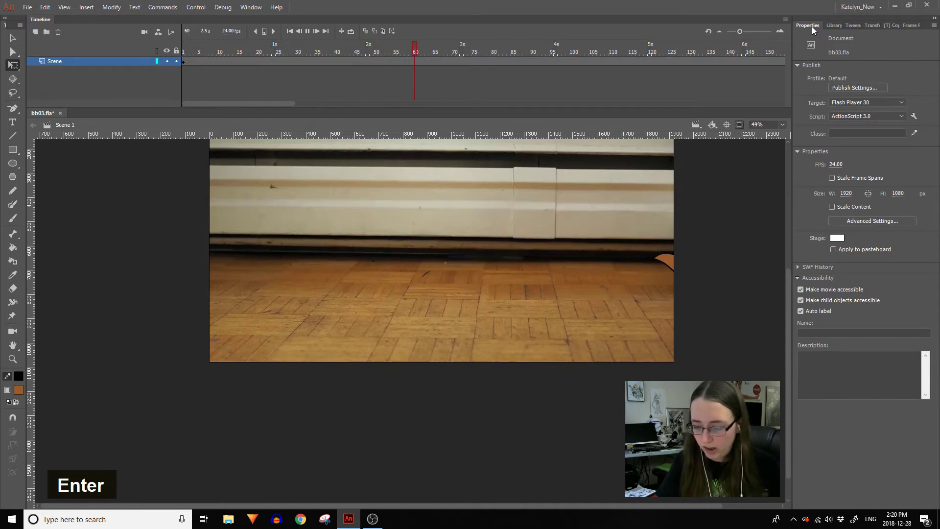
{"action": "key", "text": "Return"}
{"action": "key", "text": "Return"}
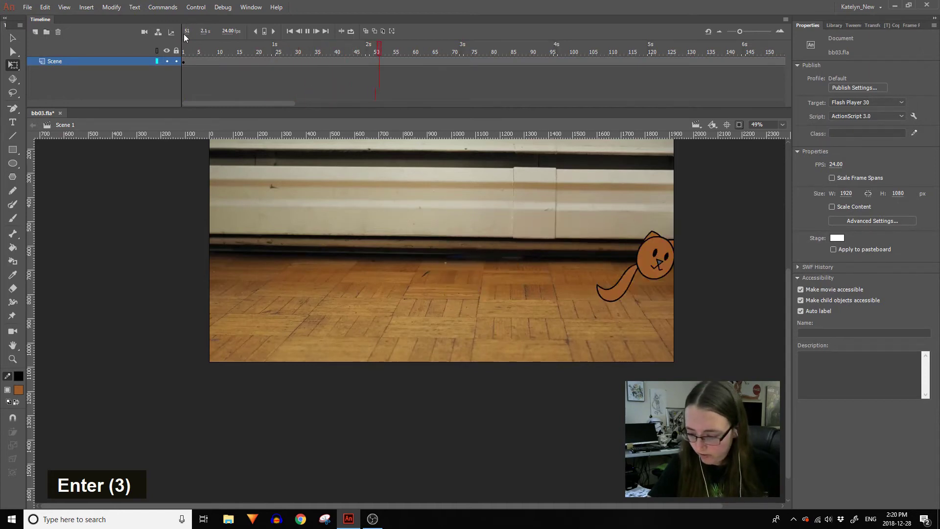
{"action": "key", "text": "Return"}
{"action": "key", "text": "Return"}
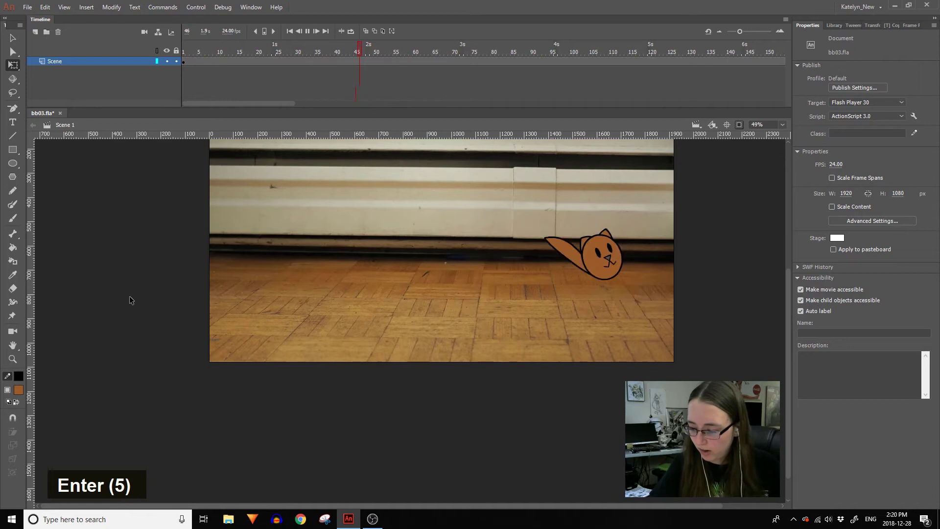
{"action": "key", "text": "Return"}
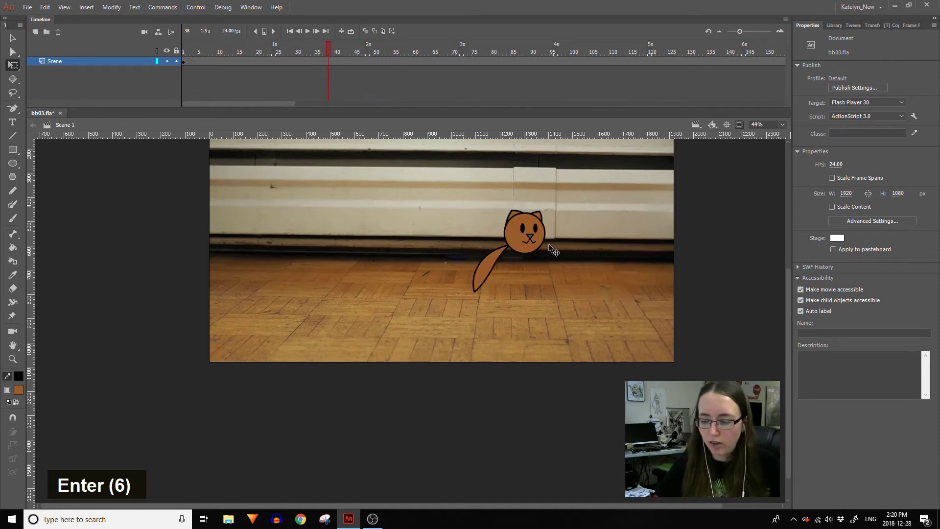
Scrub the early flight frames inside the scene symbol to find where the tail leads the head.
{"action": "double_click", "coordinate": [532, 247]}
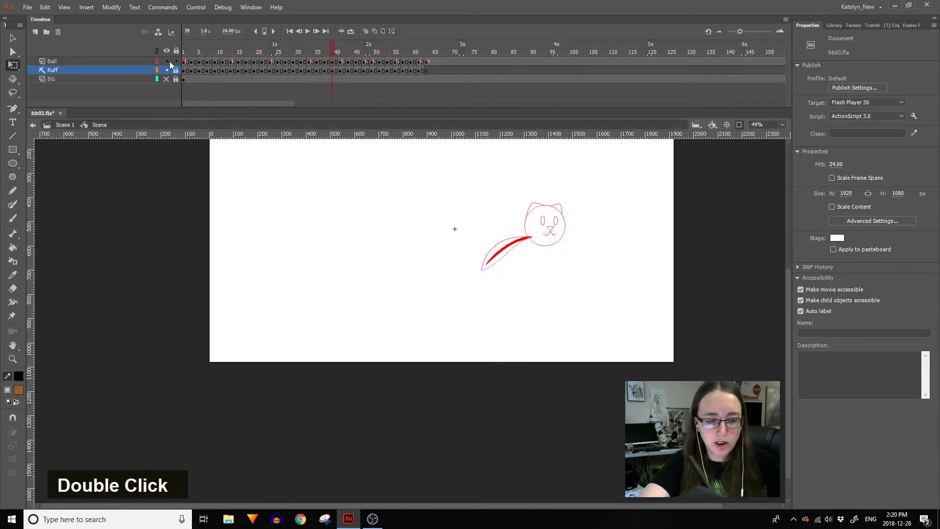
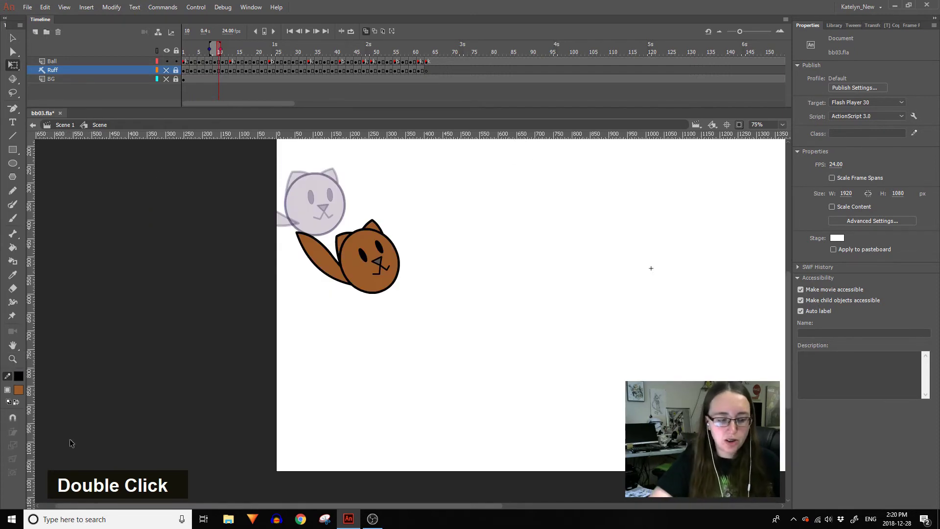
{"action": "key", "text": "]"}
{"action": "key", "text": "["}
{"action": "key", "text": "]"}
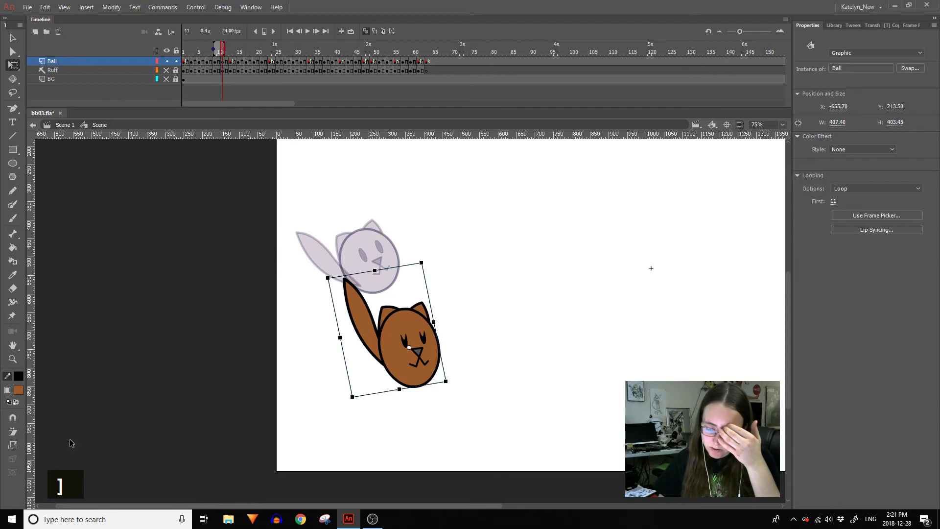
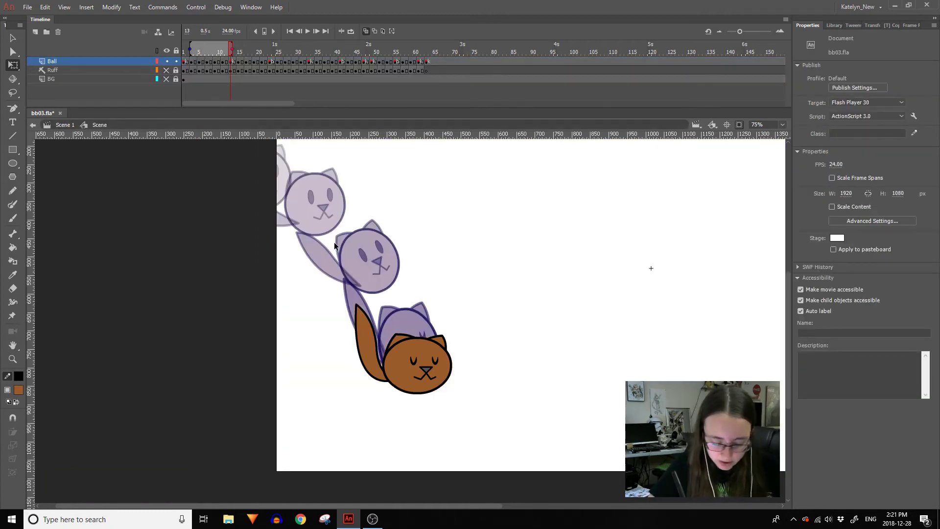
{"action": "key", "text": "["}
{"action": "key", "text": "["}
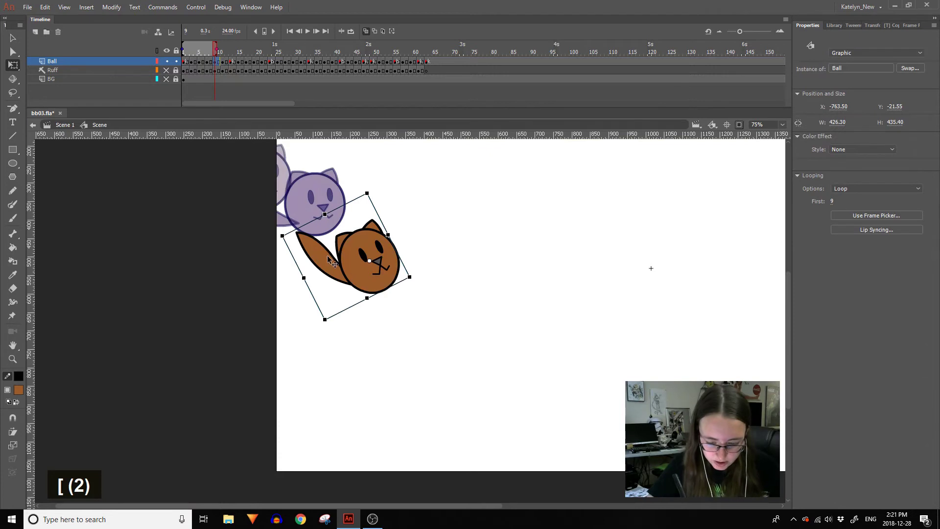
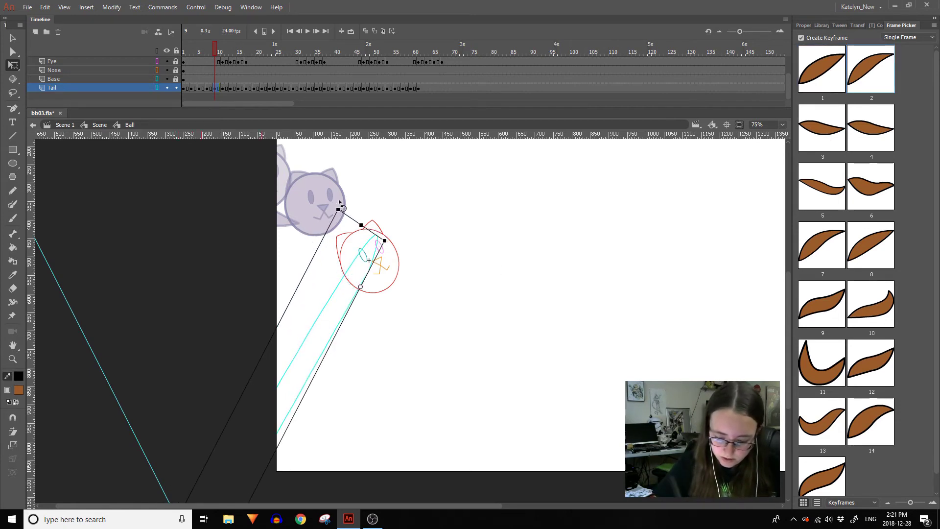
{"action": "key", "text": "ctrl+z"}
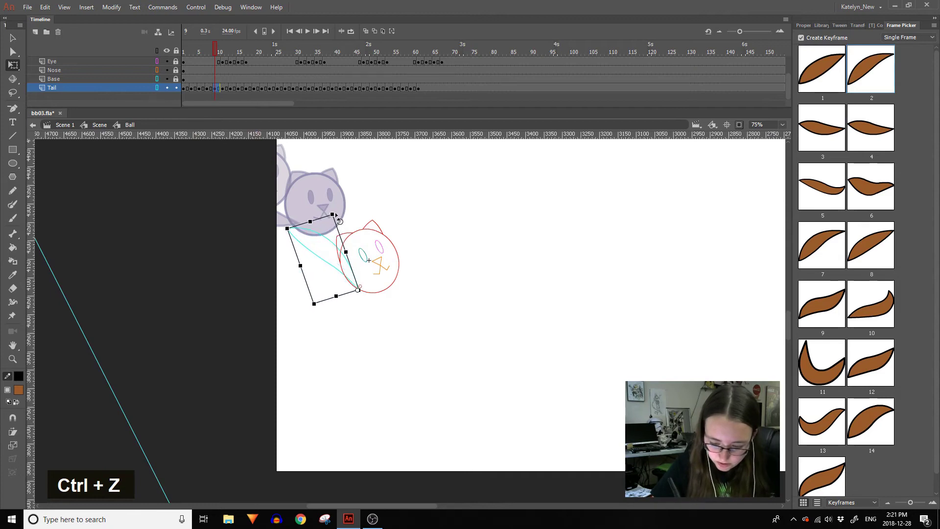
{"action": "double_click", "coordinate": [367, 196]}
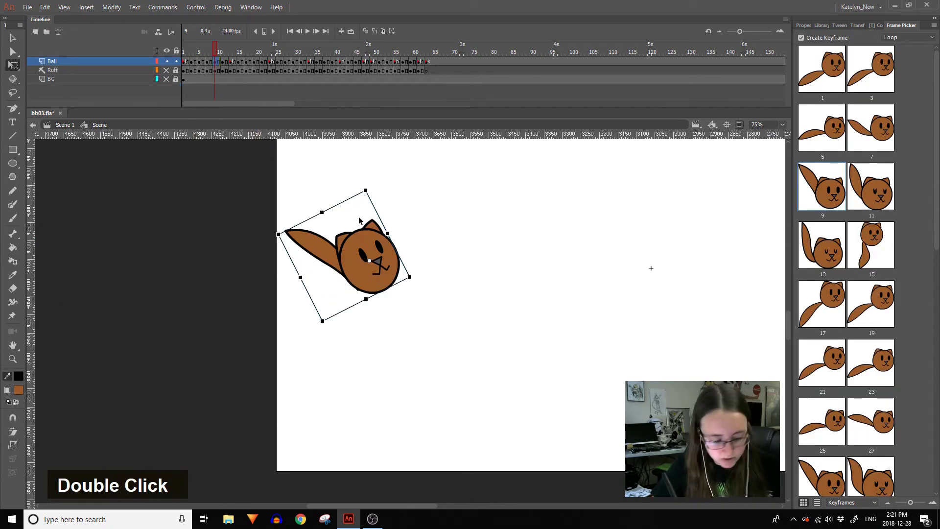
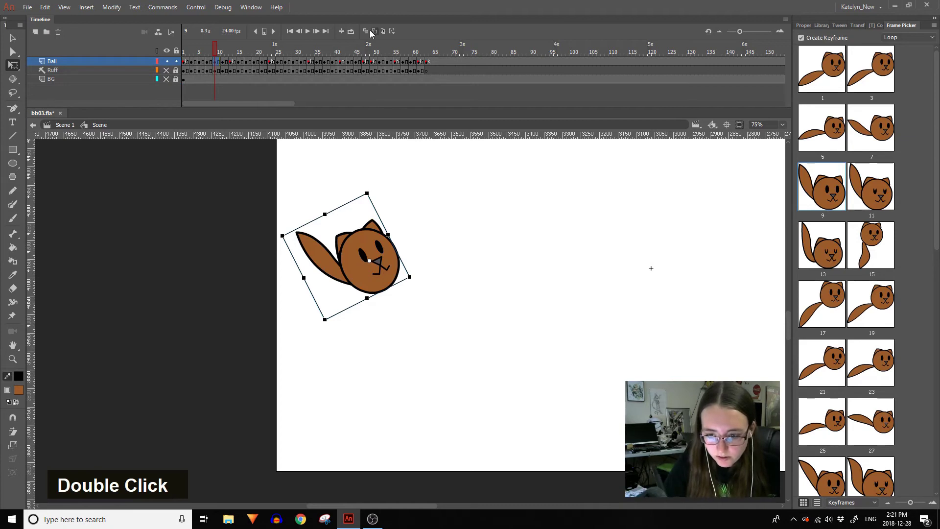
Re-angle the tail inside the Ball symbol on an early frame and scrub to check it trails behind.
{"action": "key", "text": "["}
{"action": "double_click", "coordinate": [287, 224]}
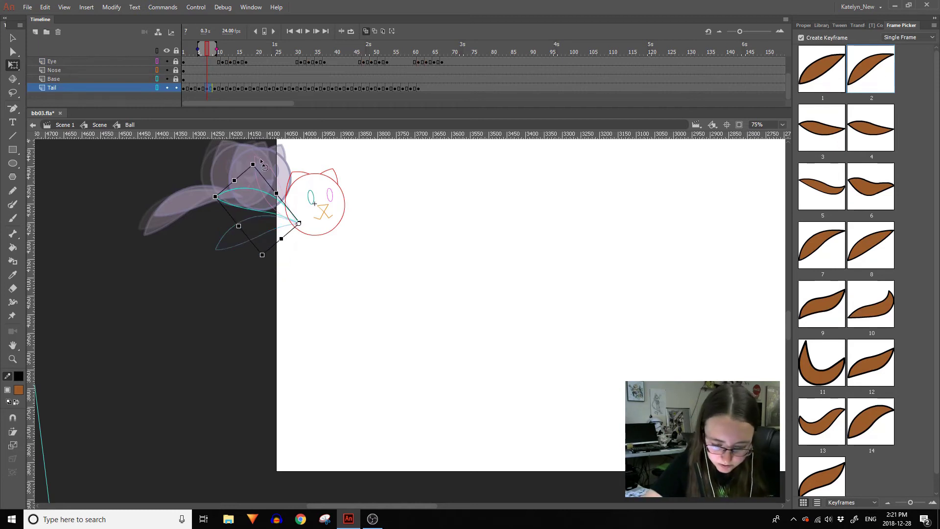
{"action": "double_click", "coordinate": [272, 159]}
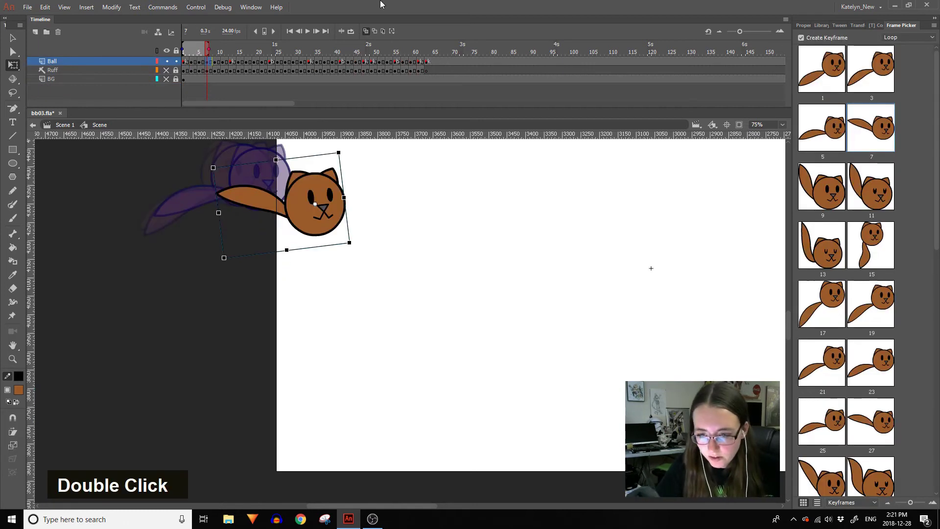
{"action": "key", "text": "]"}
{"action": "key", "text": "]"}
{"action": "key", "text": "["}
{"action": "key", "text": "]"}
{"action": "key", "text": "["}
{"action": "key", "text": "]"}
{"action": "key", "text": "]"}
{"action": "key", "text": "["}
Bend the tail on the next early keyframe and step through the flight to verify the arc.
{"action": "double_click", "coordinate": [367, 297]}
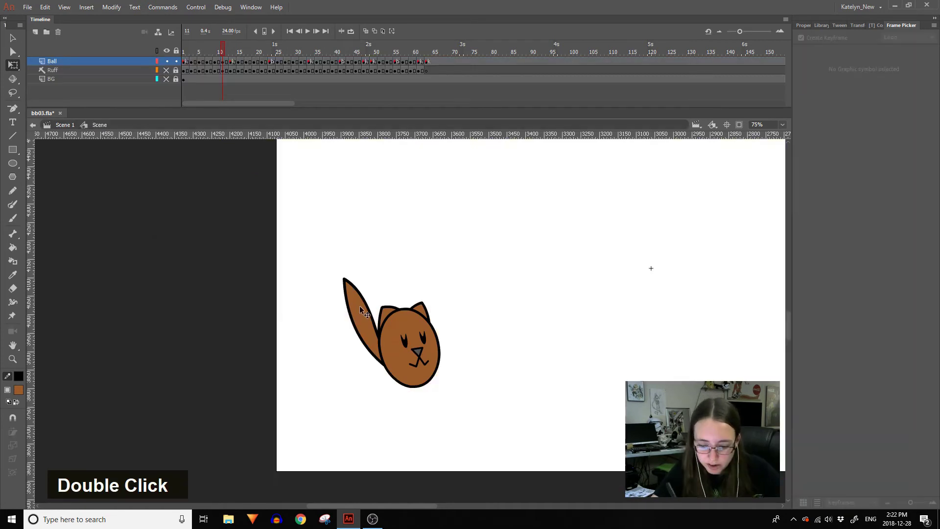
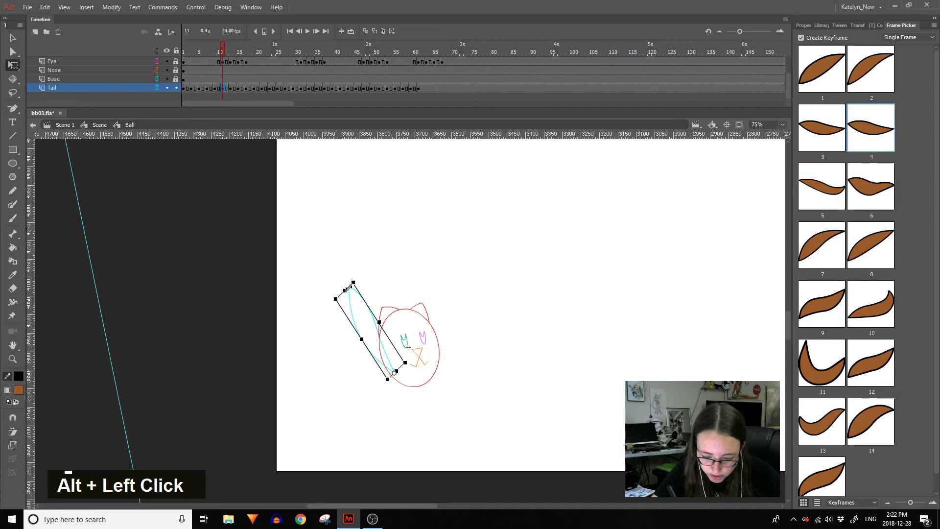
{"action": "double_click", "coordinate": [375, 271]}
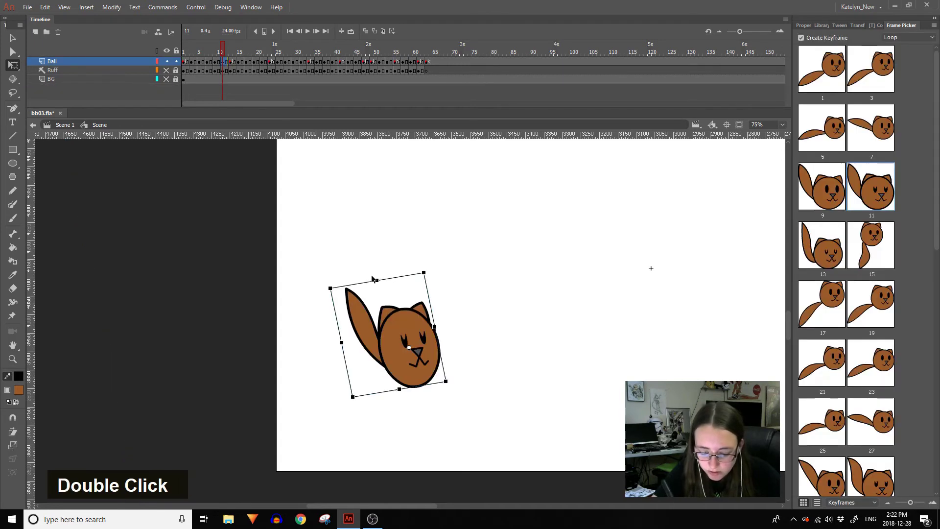
{"action": "key", "text": "["}
{"action": "key", "text": "]"}
{"action": "key", "text": "]"}
{"action": "key", "text": "]"}
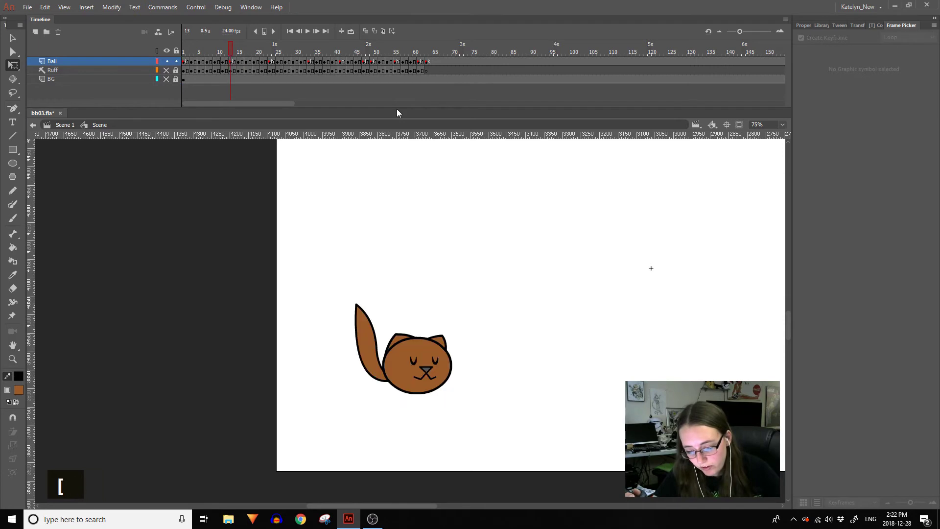
{"action": "key", "text": "]"}
{"action": "key", "text": "]"}
{"action": "key", "text": "["}
{"action": "key", "text": "]"}
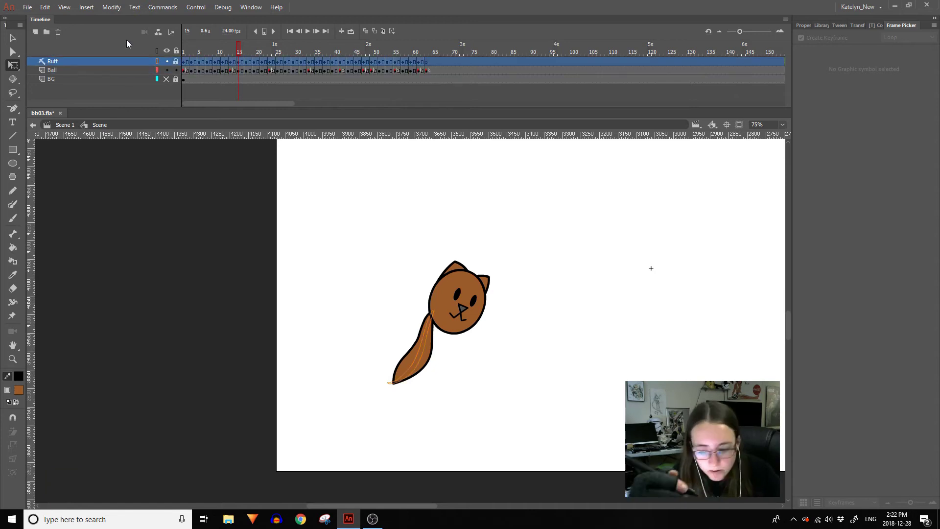
{"action": "key", "text": "["}
{"action": "key", "text": "]"}
{"action": "key", "text": "]"}
{"action": "key", "text": "]"}
{"action": "key", "text": "]"}
{"action": "key", "text": "]"}
{"action": "key", "text": "]"}
{"action": "key", "text": "]"}
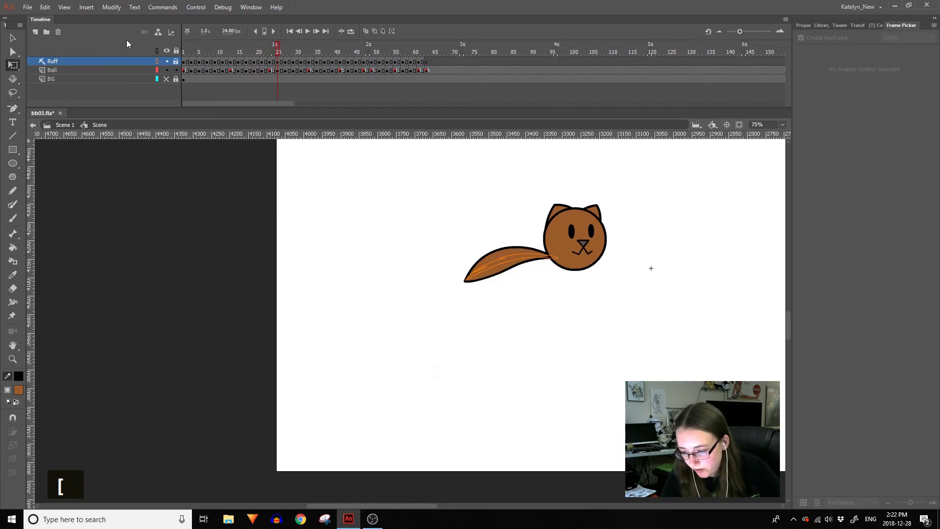
{"action": "key", "text": "]"}
{"action": "key", "text": "]"}
{"action": "key", "text": "]"}
{"action": "key", "text": "]"}
{"action": "key", "text": "]"}
{"action": "key", "text": "]"}
{"action": "key", "text": "["}
{"action": "key", "text": "]"}
{"action": "key", "text": "]"}
{"action": "key", "text": "]"}
{"action": "key", "text": "space"}
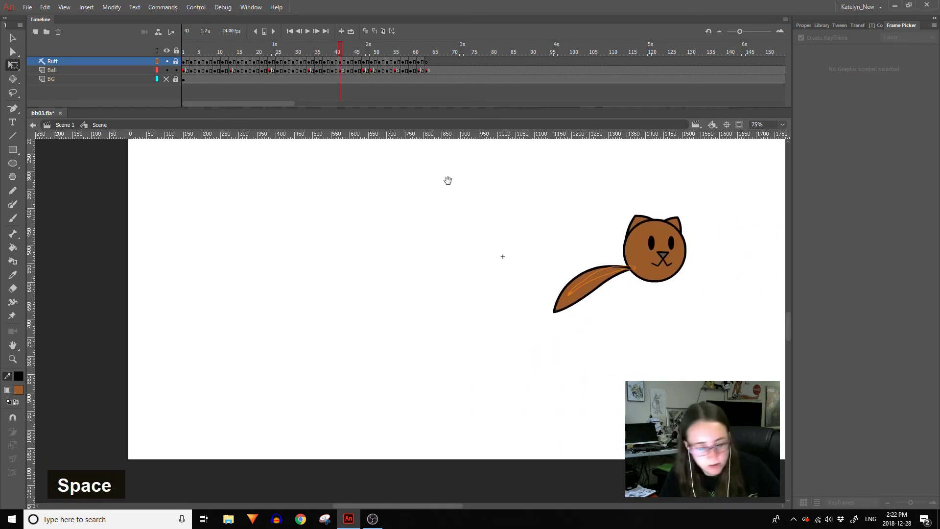
{"action": "key", "text": "space"}
{"action": "key", "text": "]"}
{"action": "key", "text": "]"}
{"action": "key", "text": "["}
{"action": "key", "text": "["}
{"action": "key", "text": "["}
{"action": "key", "text": "["}
{"action": "key", "text": "["}
{"action": "key", "text": "]"}
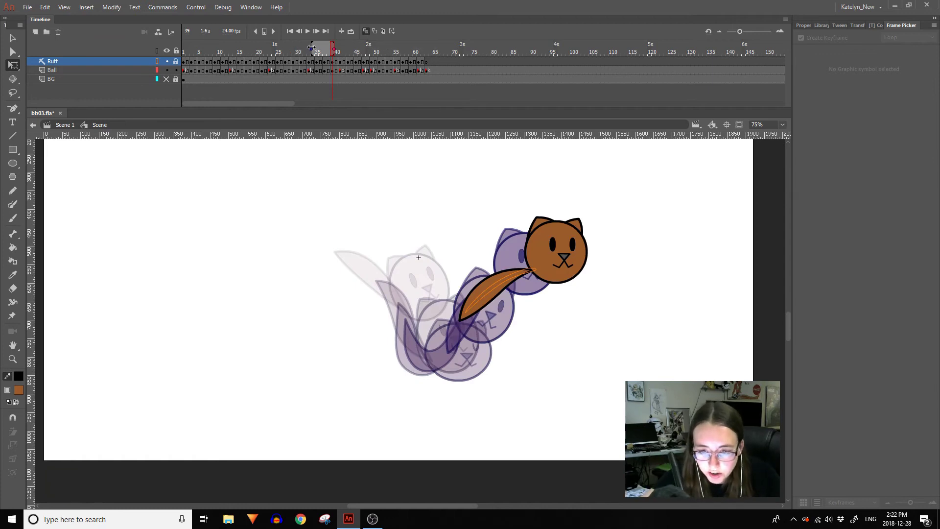
{"action": "key", "text": "["}
{"action": "key", "text": "]"}
{"action": "key", "text": "]"}
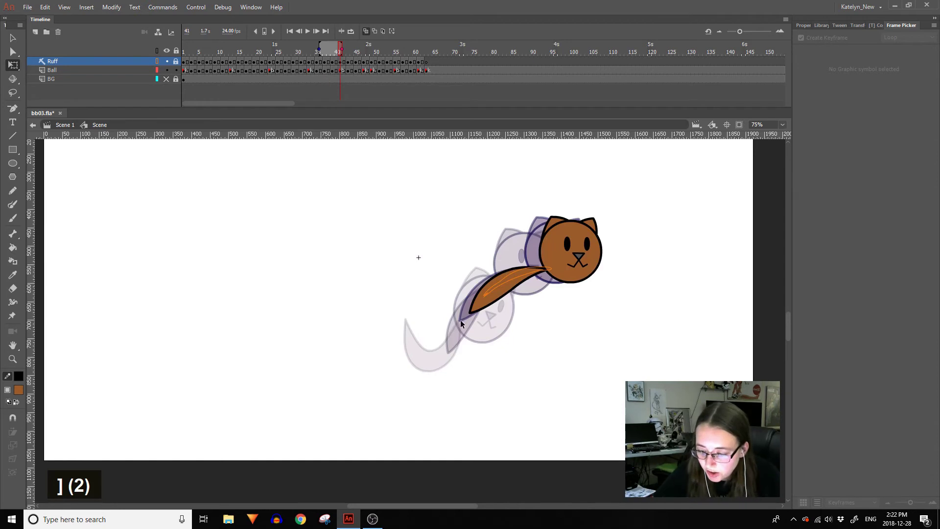
{"action": "key", "text": "]"}
{"action": "key", "text": "]"}
{"action": "key", "text": "["}
{"action": "key", "text": "["}
{"action": "key", "text": "["}
{"action": "key", "text": "]"}
{"action": "key", "text": "]"}
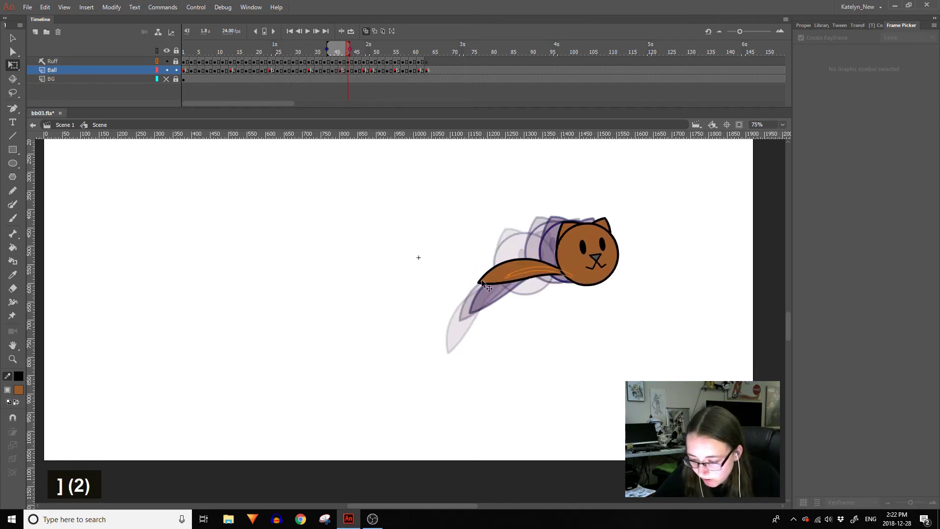
Tilt the tail at frame 41 inside the Ball symbol and scrub forward through the flight.
{"action": "double_click", "coordinate": [485, 305]}
{"action": "key", "text": "["}
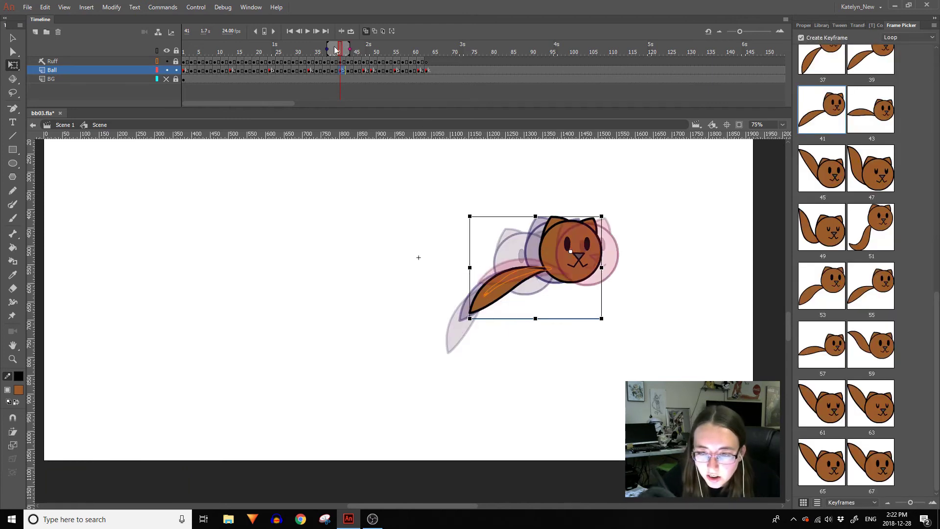
{"action": "double_click", "coordinate": [490, 302]}
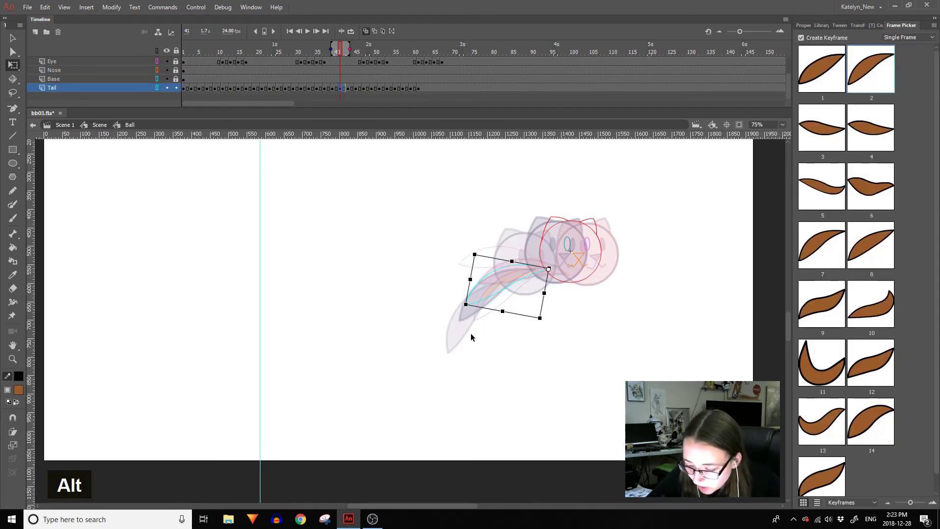
{"action": "double_click", "coordinate": [480, 210]}
{"action": "key", "text": "["}
{"action": "key", "text": "["}
{"action": "key", "text": "]"}
{"action": "key", "text": "]"}
{"action": "key", "text": "]"}
{"action": "key", "text": "]"}
{"action": "key", "text": "]"}
{"action": "key", "text": "]"}
{"action": "key", "text": "]"}
{"action": "key", "text": "]"}
Scrub back and forth around frame 55 and reopen the Ball symbol to adjust its tail there.
{"action": "key", "text": "["}
{"action": "key", "text": "["}
{"action": "key", "text": "]"}
{"action": "key", "text": "]"}
{"action": "key", "text": "["}
{"action": "key", "text": "["}
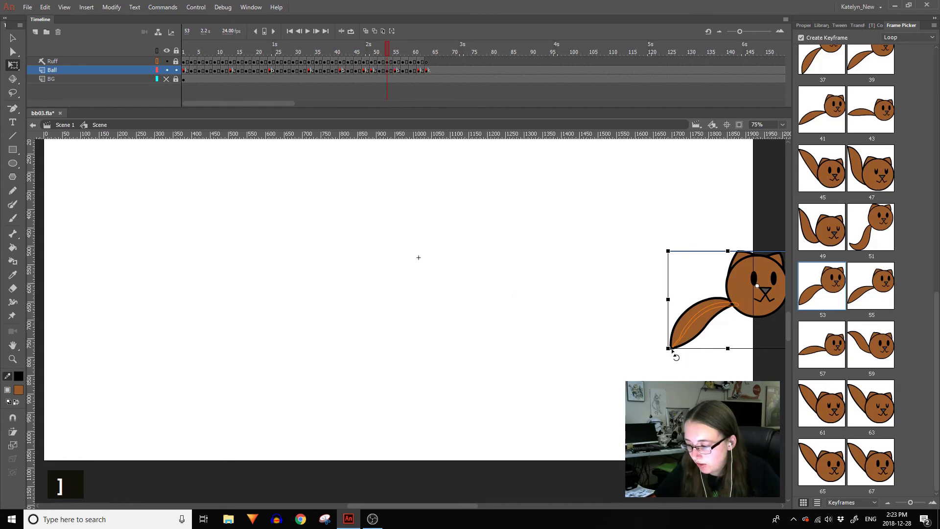
{"action": "key", "text": "]"}
{"action": "key", "text": "["}
{"action": "key", "text": "]"}
{"action": "key", "text": "["}
{"action": "key", "text": "]"}
{"action": "key", "text": "["}
{"action": "key", "text": "]"}
{"action": "key", "text": "["}
{"action": "key", "text": "]"}
{"action": "key", "text": "["}
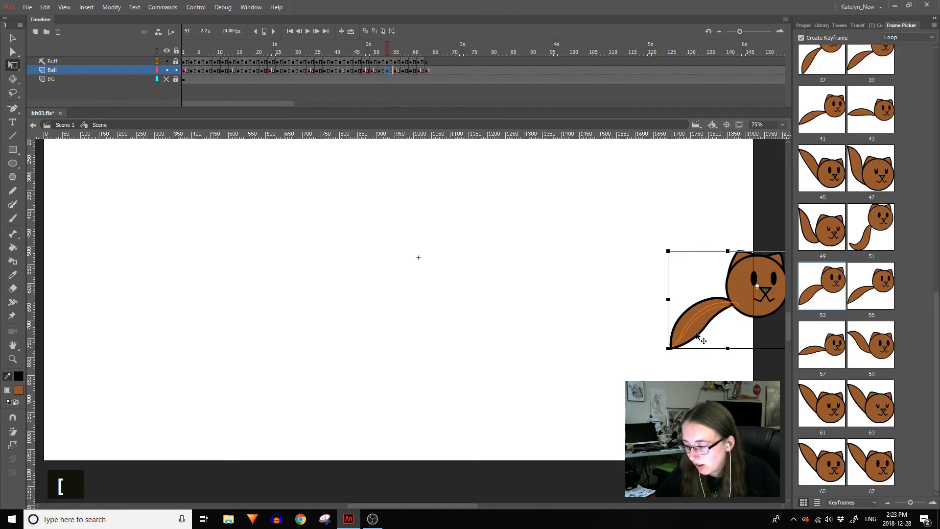
{"action": "key", "text": "["}
{"action": "key", "text": "]"}
{"action": "key", "text": "]"}
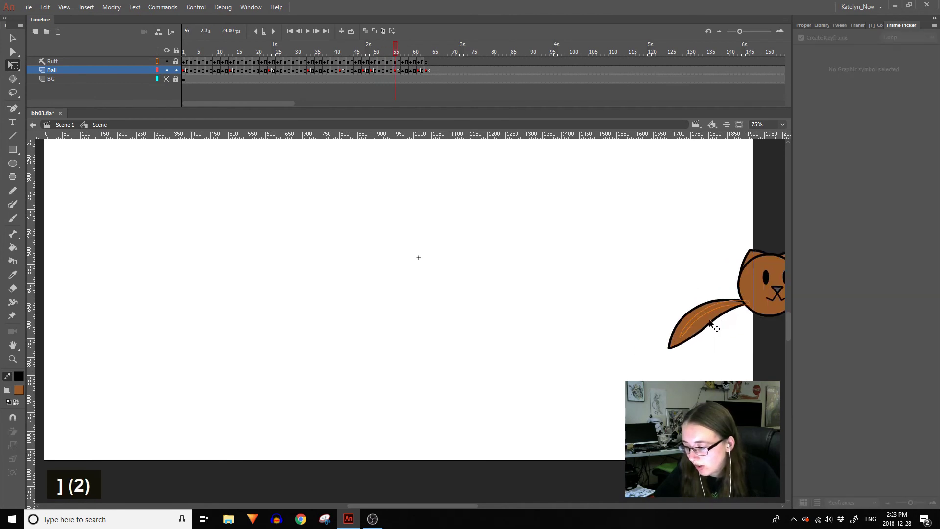
{"action": "double_click", "coordinate": [704, 326]}
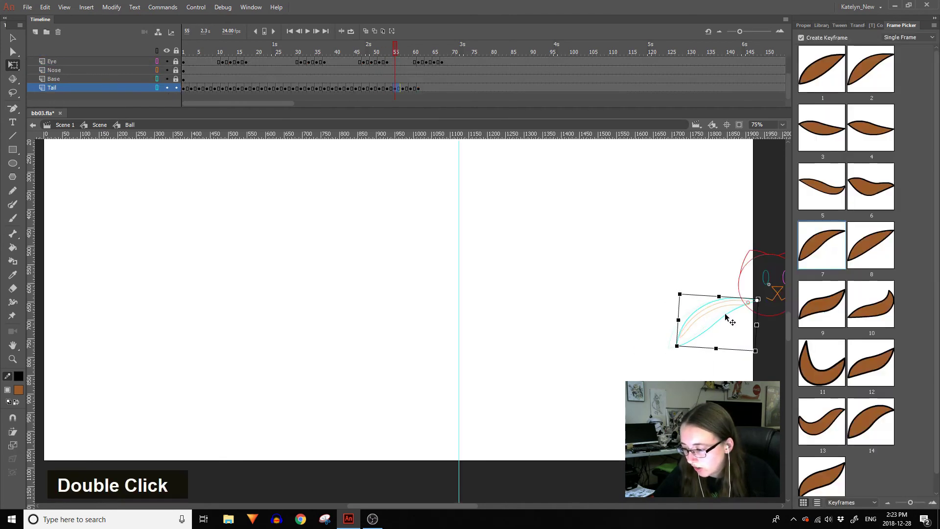
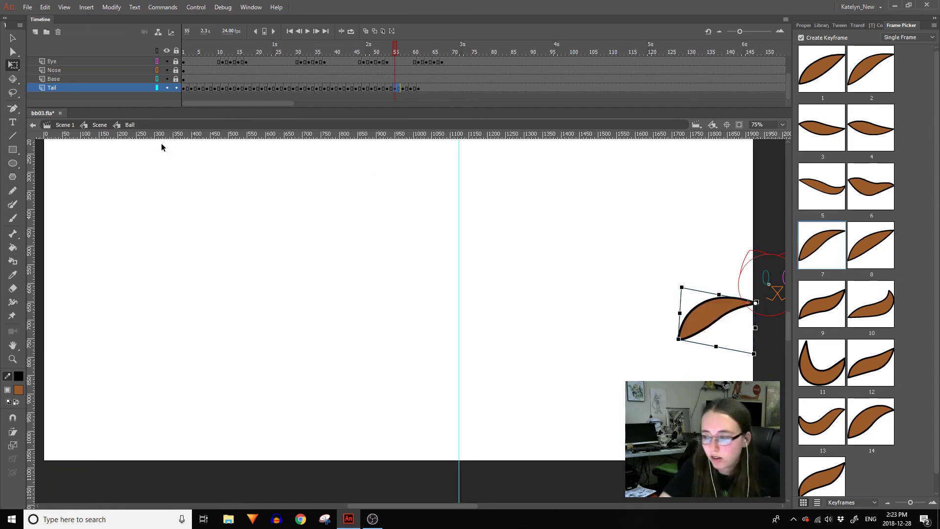
Check the tilted tail in the scene, scrub to frame 57 and reopen the Ball symbol.
{"action": "double_click", "coordinate": [770, 375]}
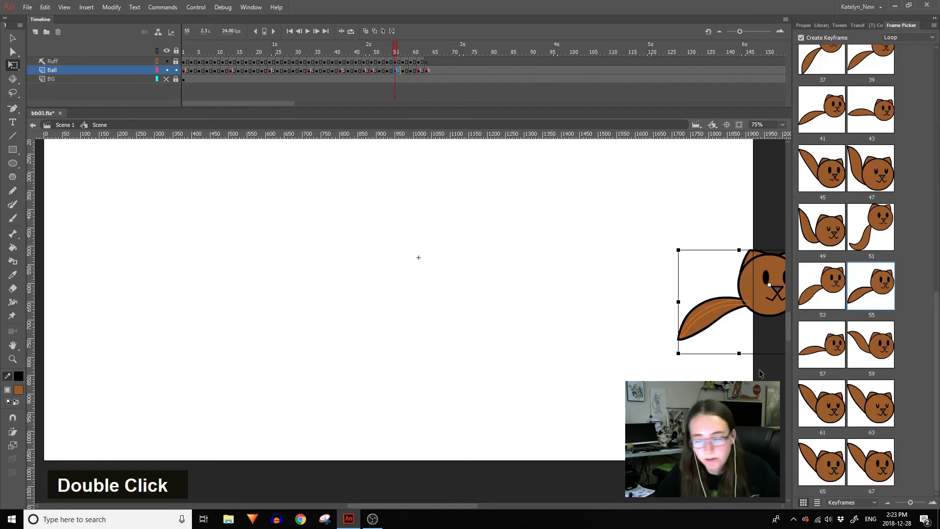
{"action": "key", "text": "]"}
{"action": "key", "text": "]"}
{"action": "key", "text": "space"}
{"action": "key", "text": "]"}
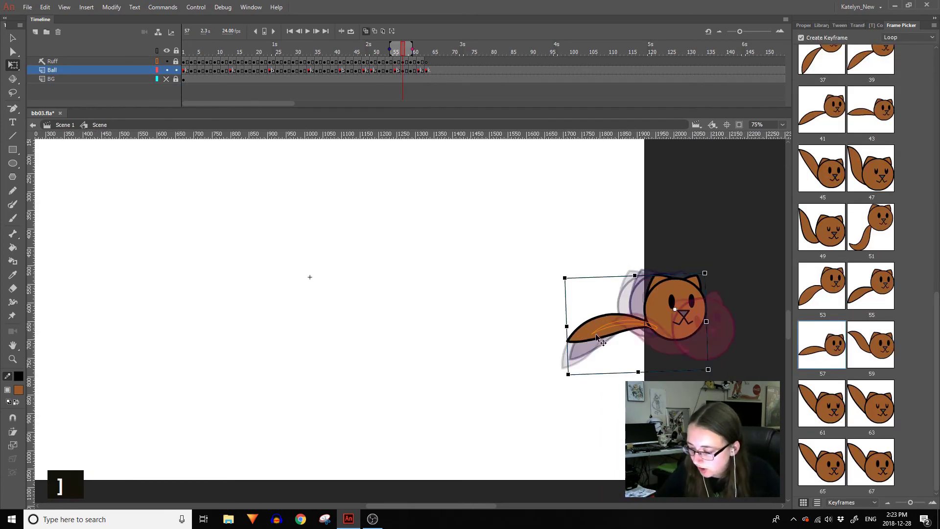
{"action": "key", "text": "["}
{"action": "key", "text": "["}
{"action": "key", "text": "]"}
{"action": "double_click", "coordinate": [609, 335]}
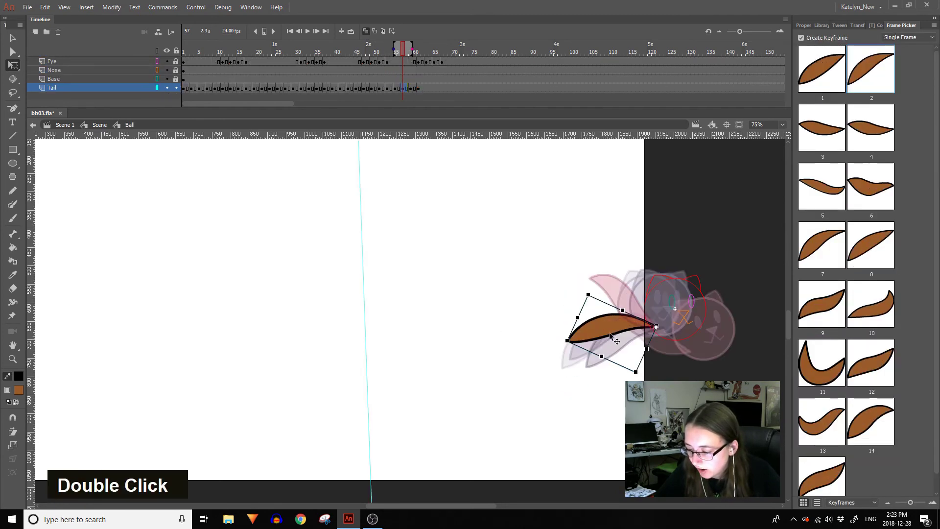
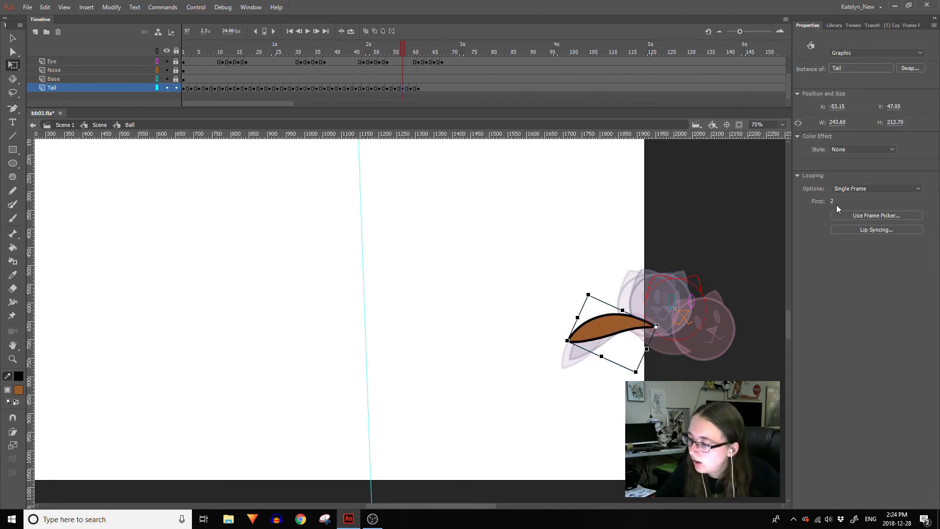
Set the frame-57 Tail instance to drawing 7 and open that frame inside the Tail symbol.
{"action": "key", "text": "7"}
{"action": "key", "text": "Return"}
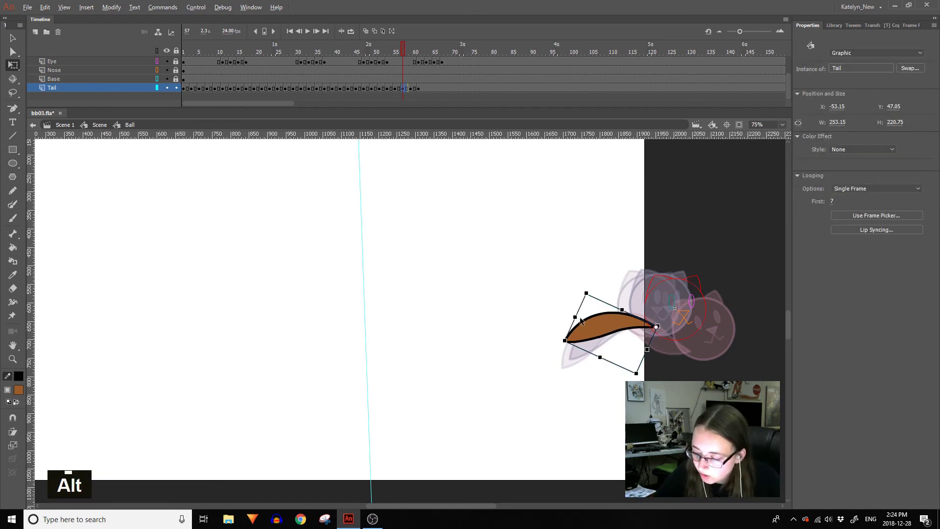
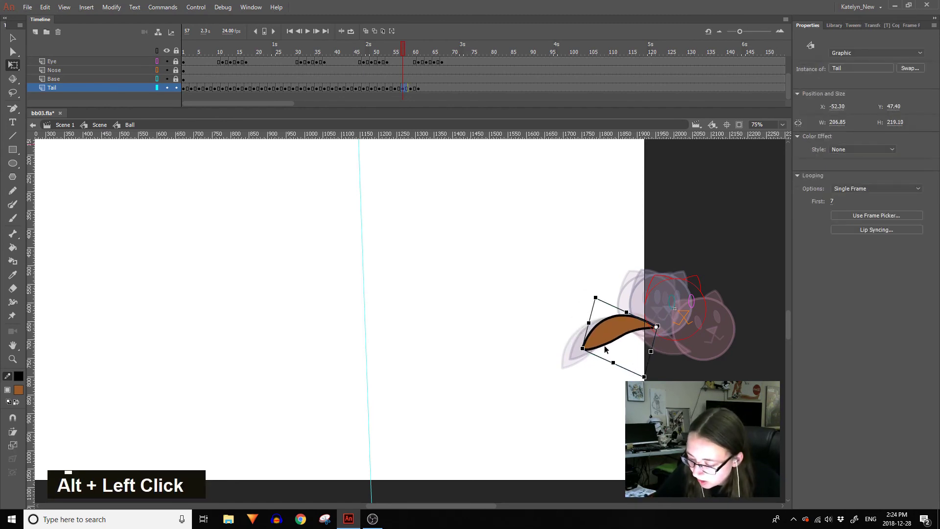
{"action": "key", "text": "ctrl+z"}
{"action": "key", "text": "ctrl+z"}
{"action": "key", "text": "ctrl+z"}
{"action": "double_click", "coordinate": [609, 328]}
{"action": "left_click", "coordinate": [212, 66]}
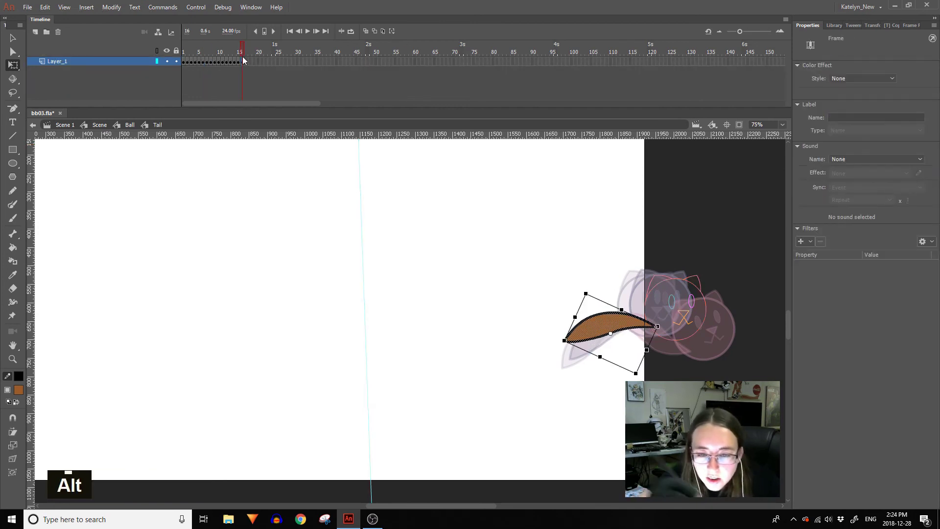
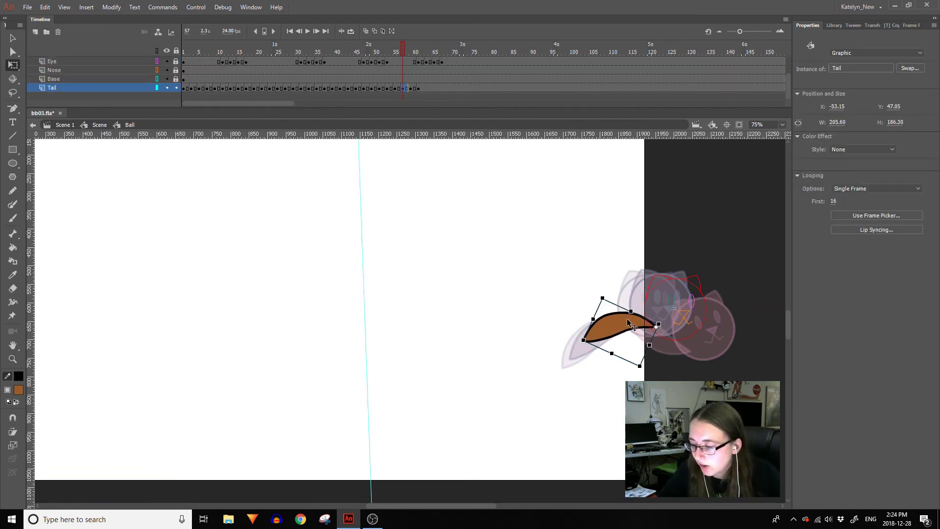
Inside the Tail symbol, rotate and stretch the brown tail so its tip meets the cat head.
{"action": "double_click", "coordinate": [624, 325]}
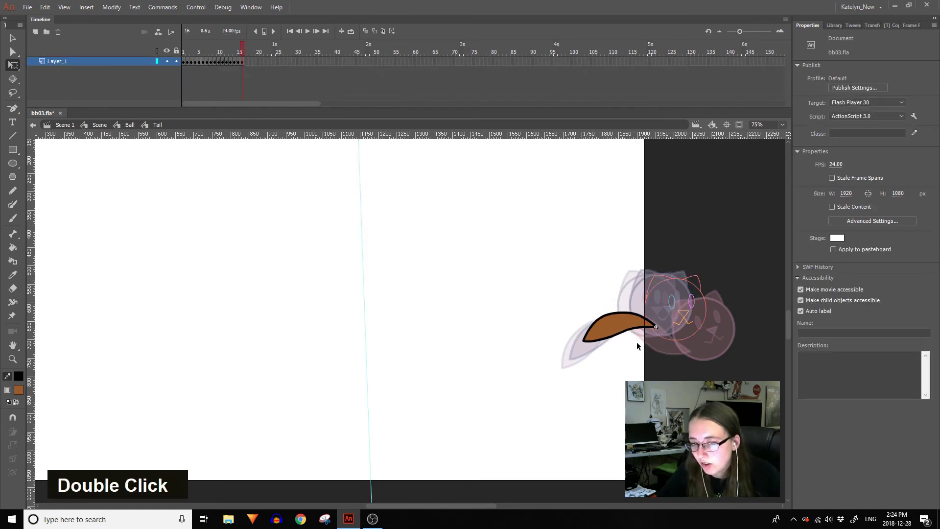
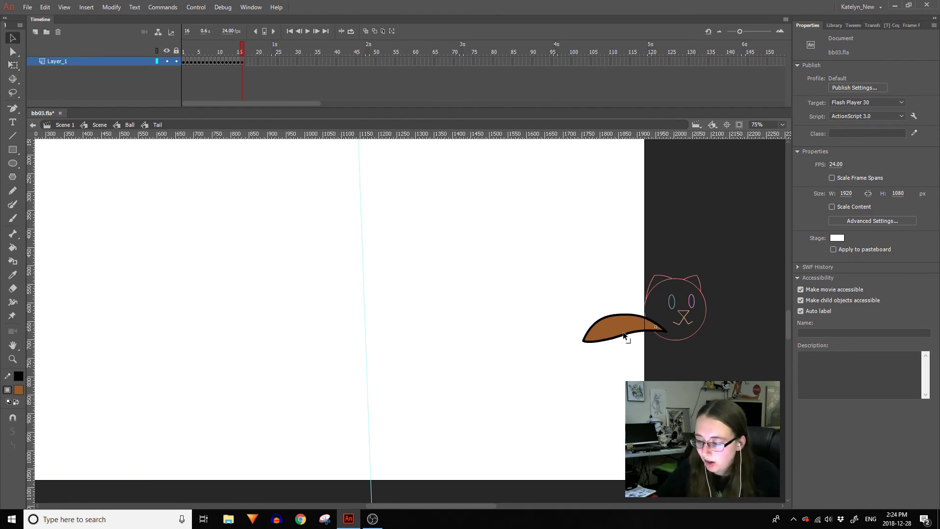
{"action": "left_click", "coordinate": [621, 340]}
{"action": "left_click", "coordinate": [606, 343]}
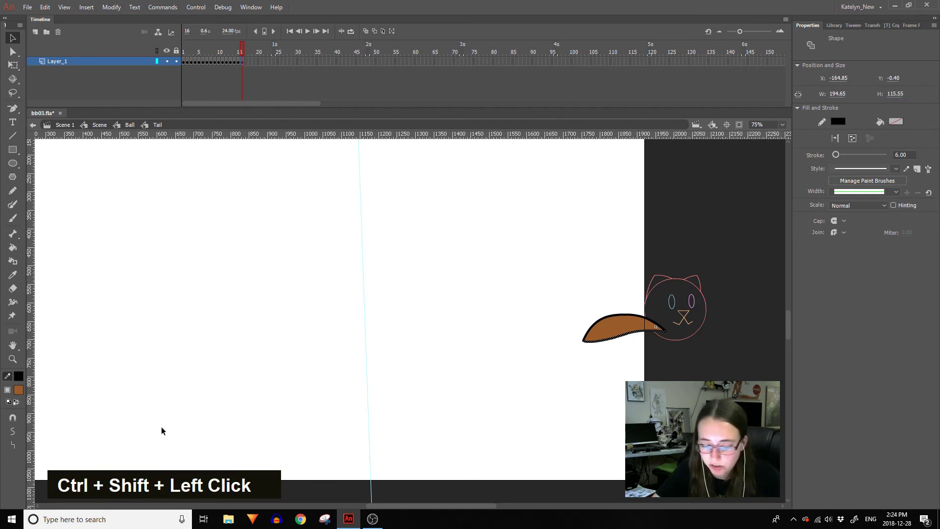
{"action": "double_click", "coordinate": [15, 449]}
{"action": "key", "text": "ctrl+z"}
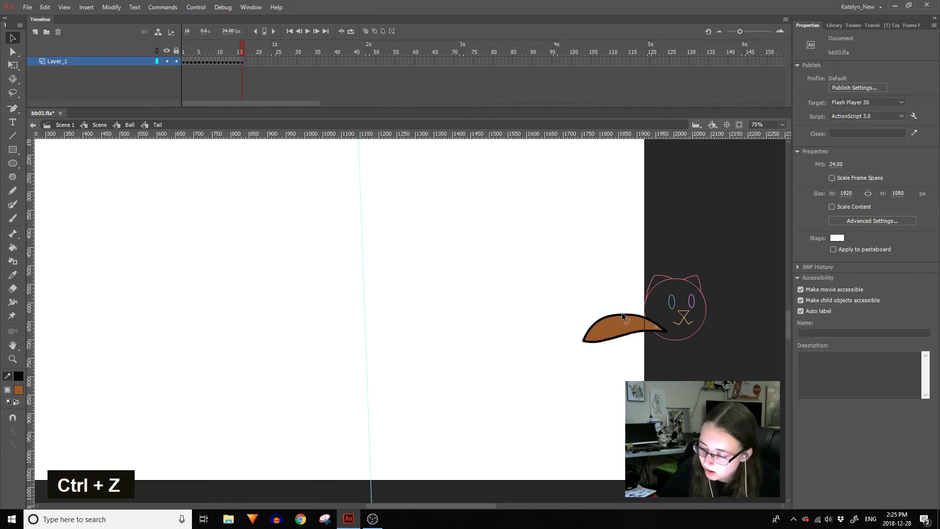
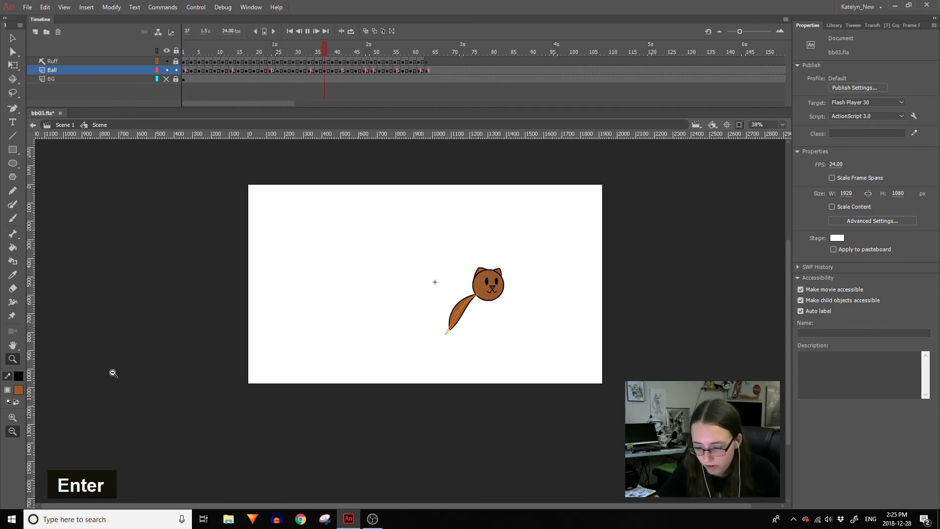
Play back the tailed bouncing cat several times, save, and return to the Scene 1 root timeline.
{"action": "key", "text": "Return"}
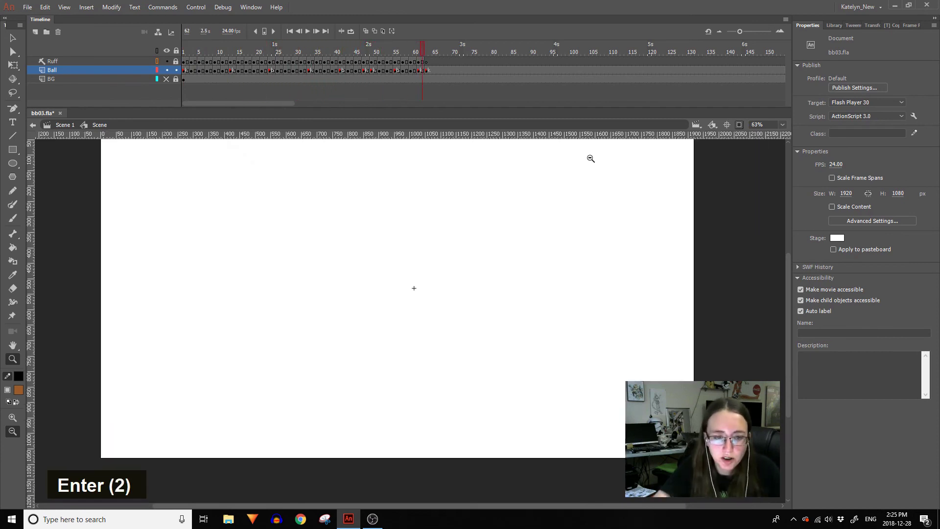
{"action": "double_click", "coordinate": [195, 52]}
{"action": "key", "text": "Return"}
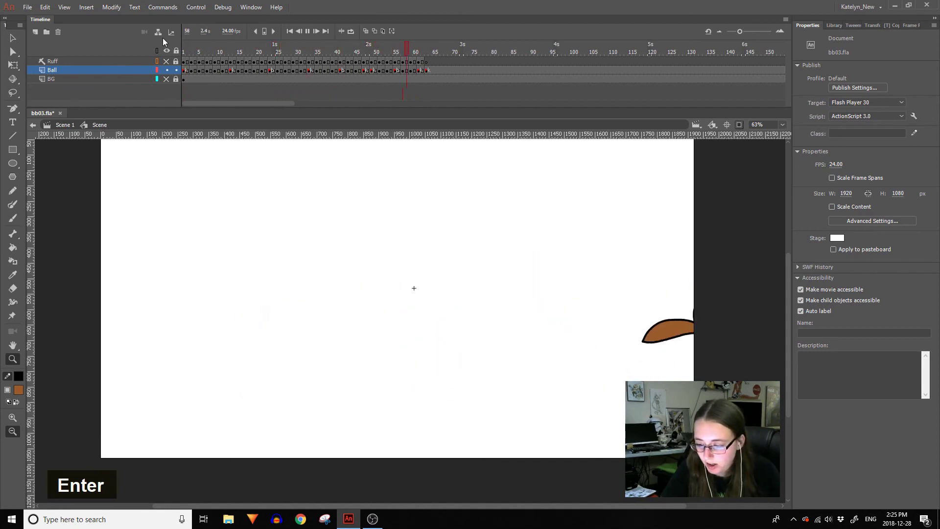
{"action": "key", "text": "Return"}
{"action": "key", "text": "ctrl+s"}
{"action": "key", "text": "Return"}
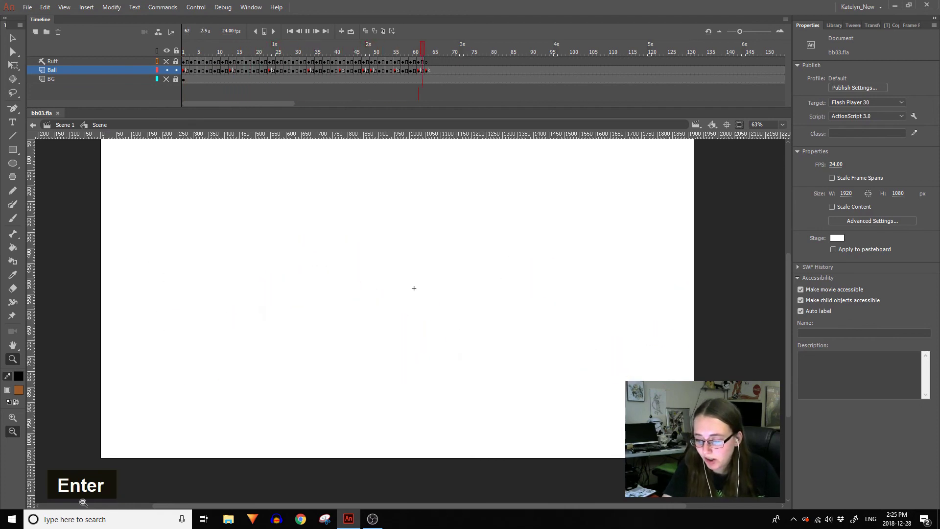
{"action": "key", "text": "Return"}
{"action": "key", "text": "Return"}
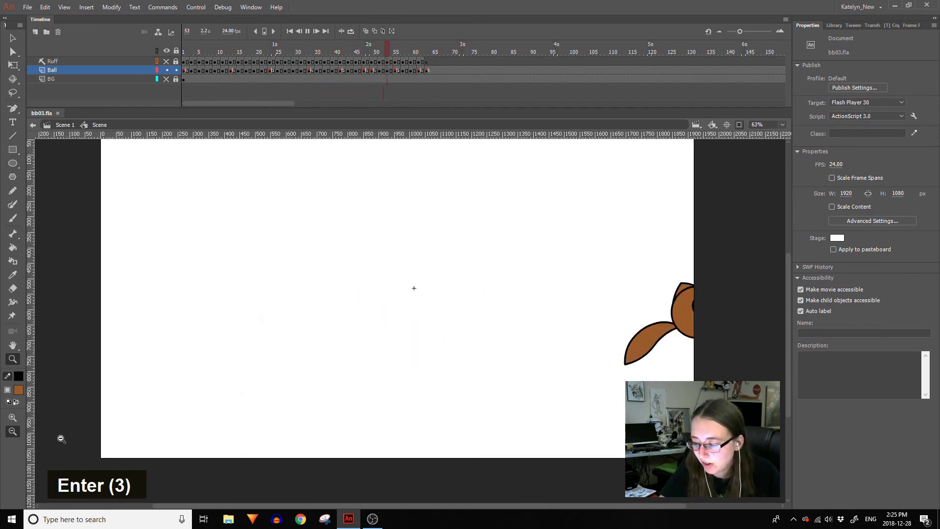
{"action": "key", "text": "Return"}
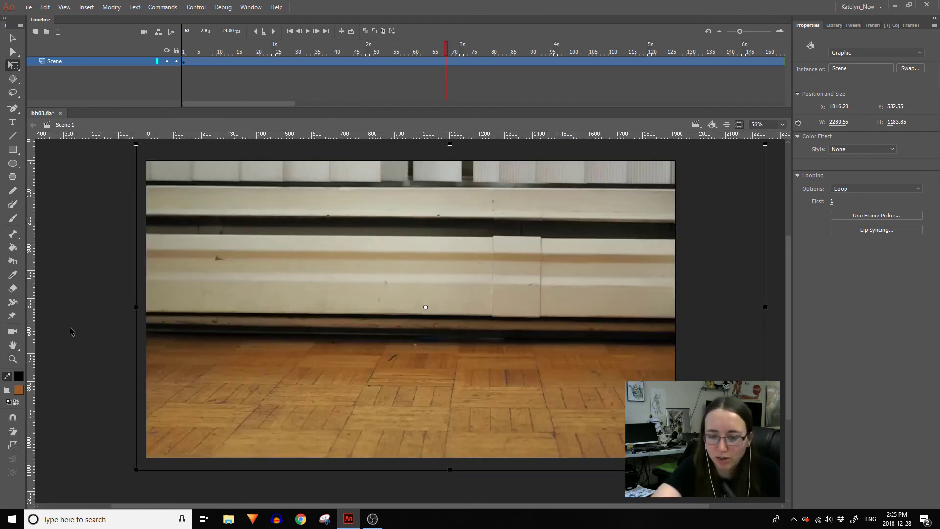
{"action": "key", "text": "Return"}
{"action": "key", "text": "Return"}
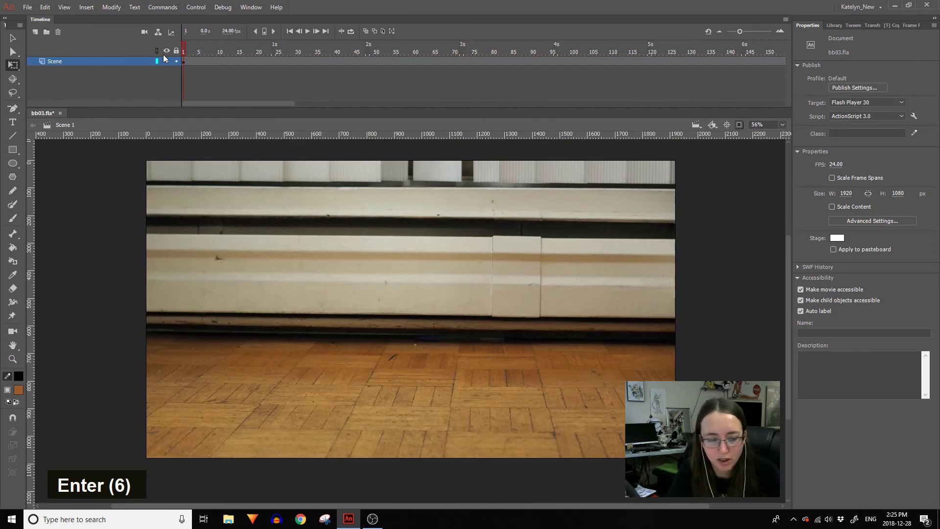
{"action": "key", "text": "ctrl+s"}
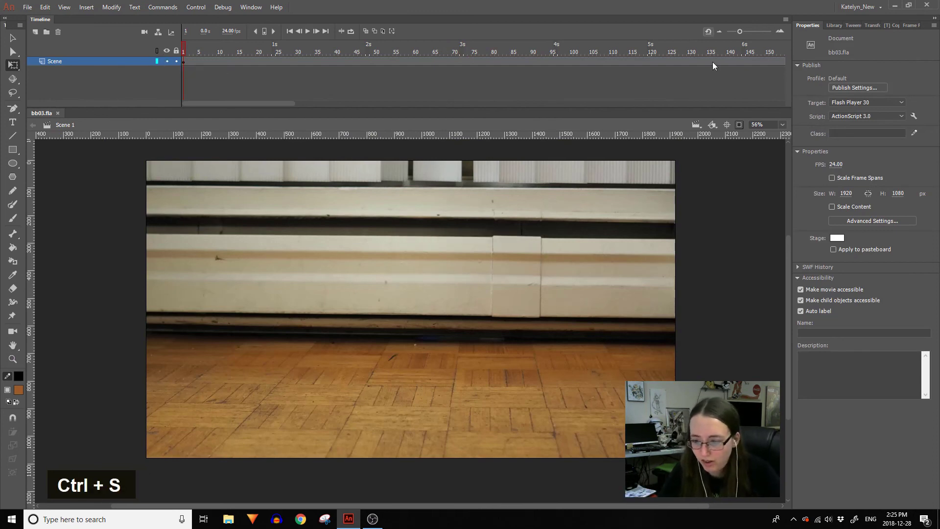
{"action": "key", "text": "Return"}
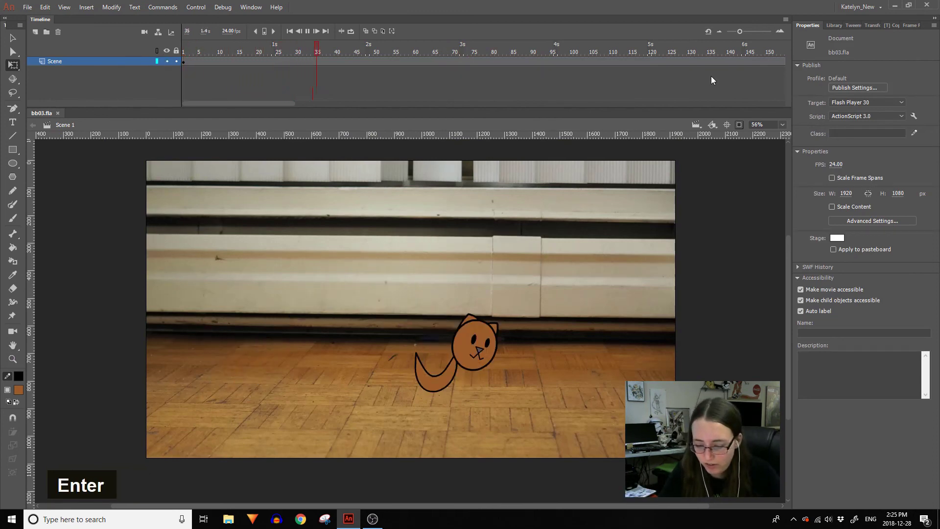
{"action": "key", "text": "Return"}
{"action": "key", "text": "Return"}
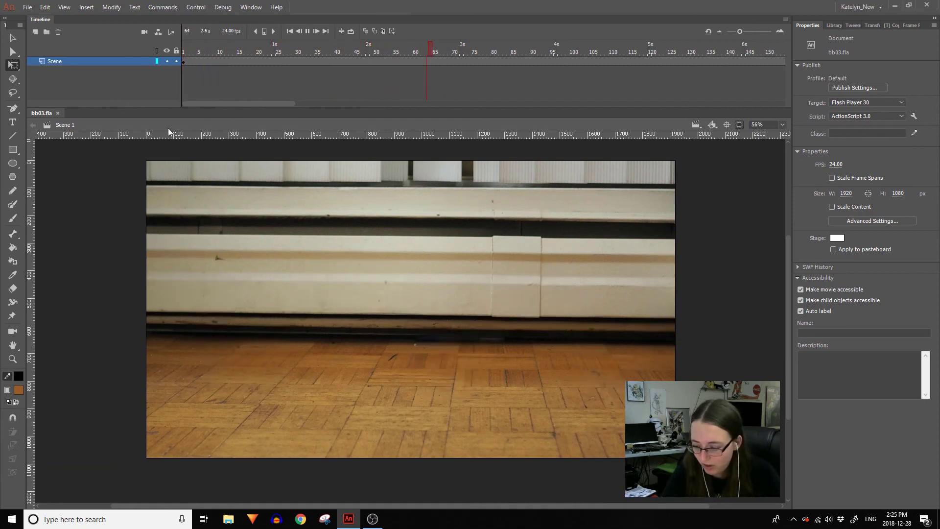
{"action": "key", "text": "Return"}
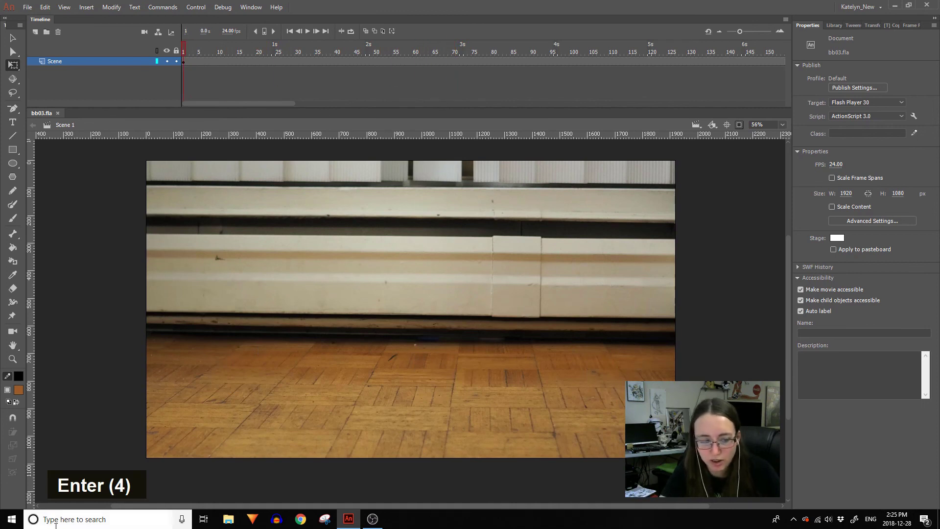
{"action": "key", "text": "ctrl+s"}
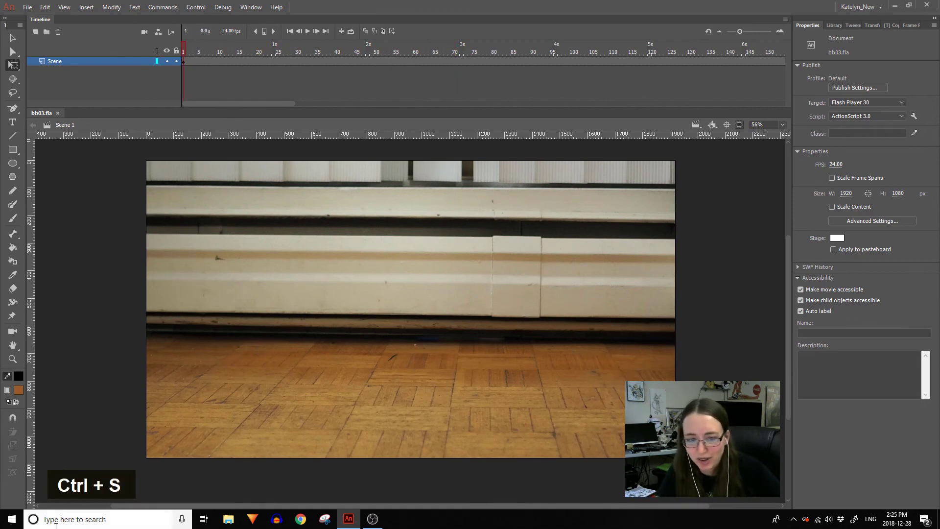